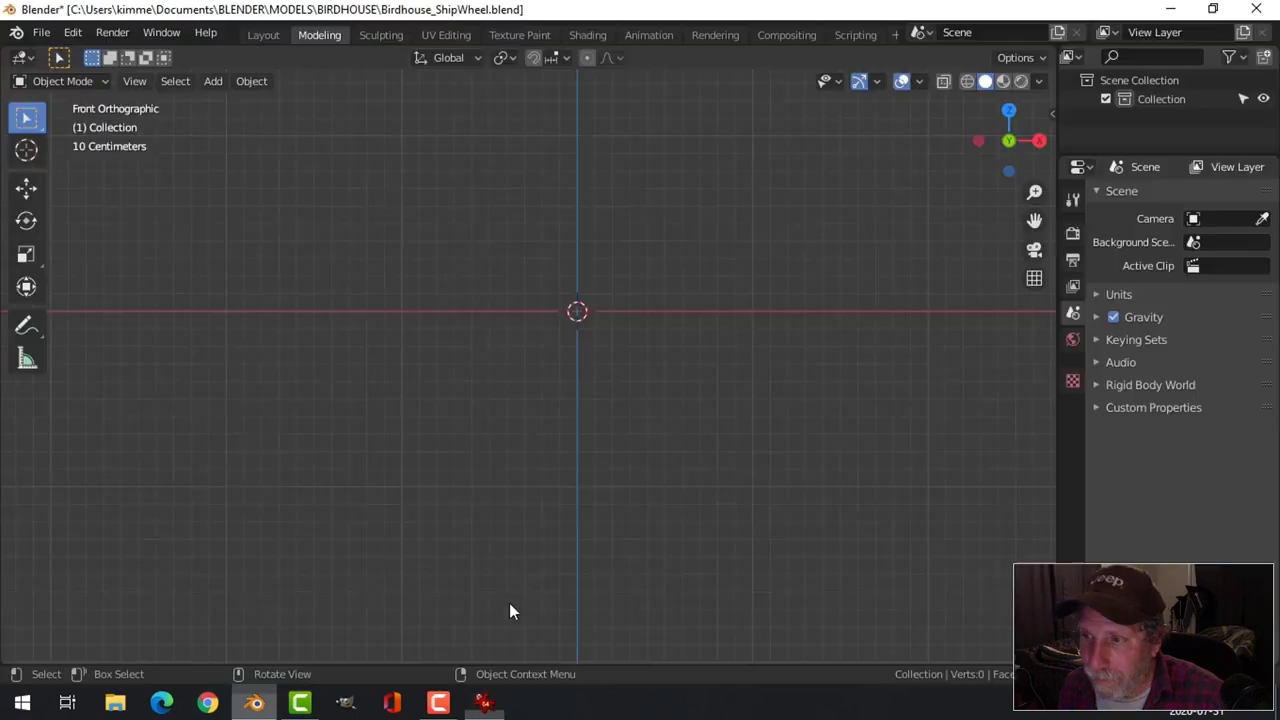
Add the wooden ship wheel picture as a reference image empty in front orthographic view.
middle_click(682, 353)
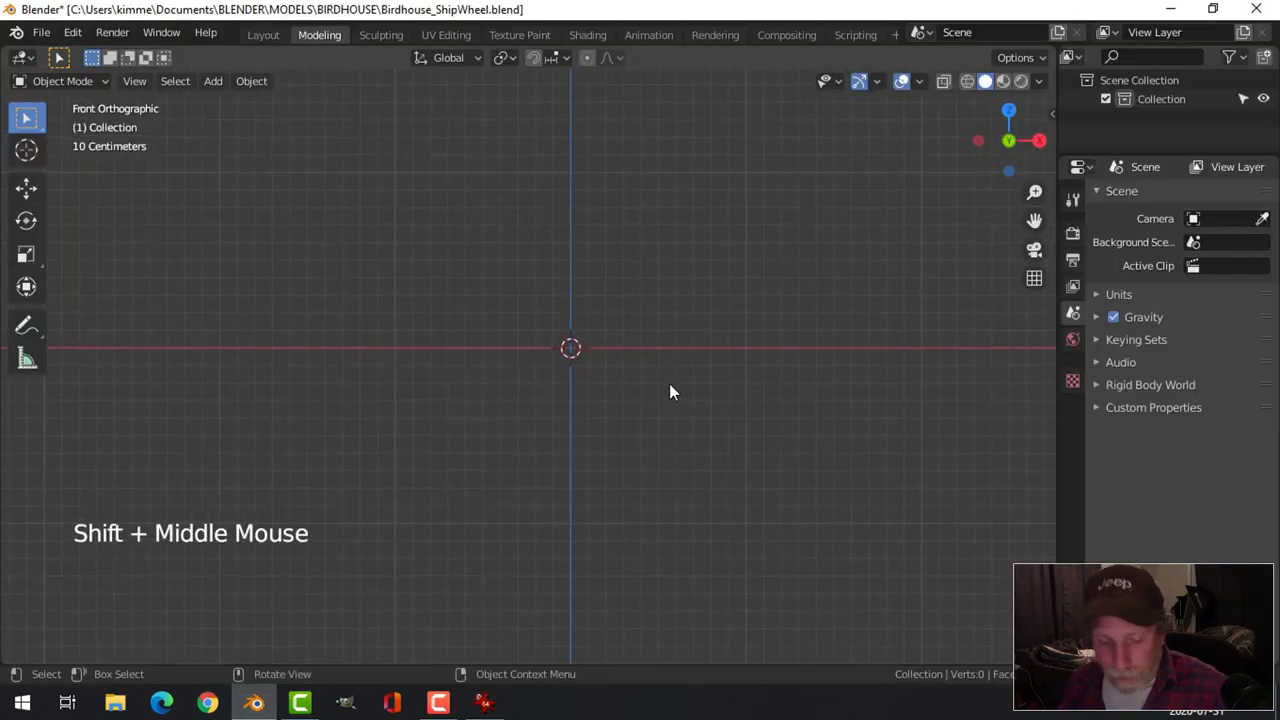
key(shift+a)
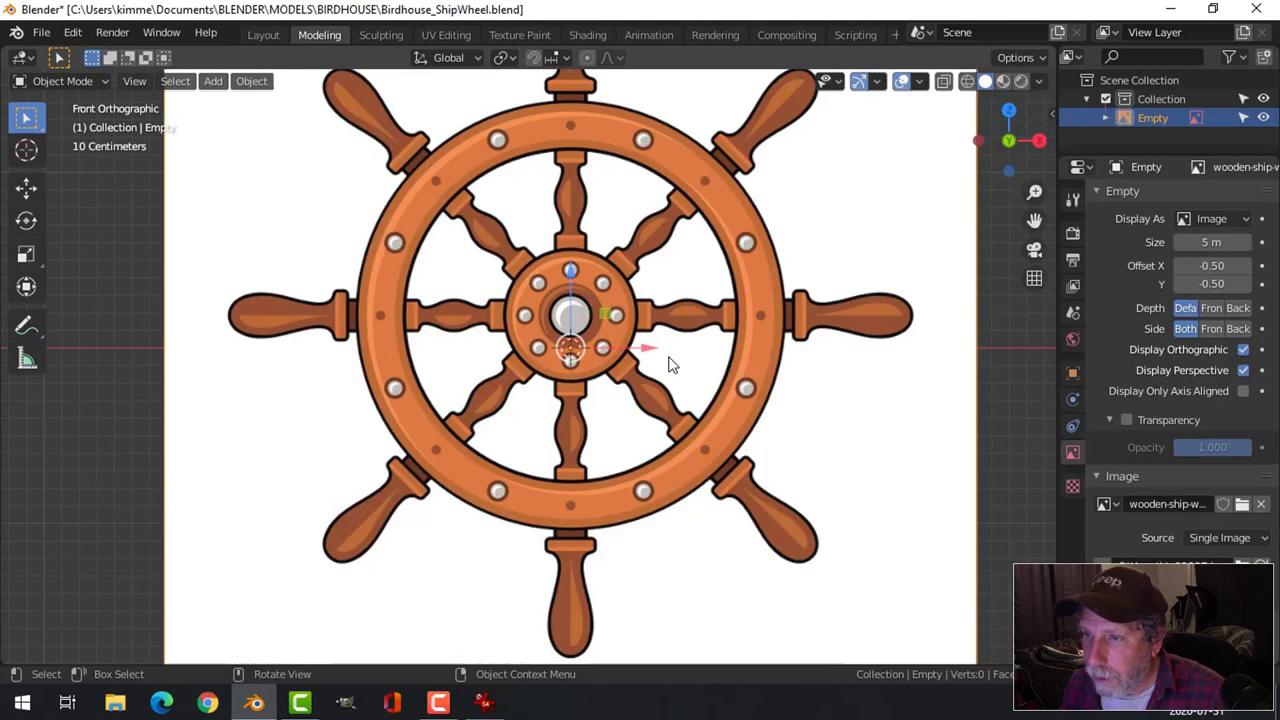
Place the reference with its hub on the origin and disable its selectability in the Outliner.
click(578, 273)
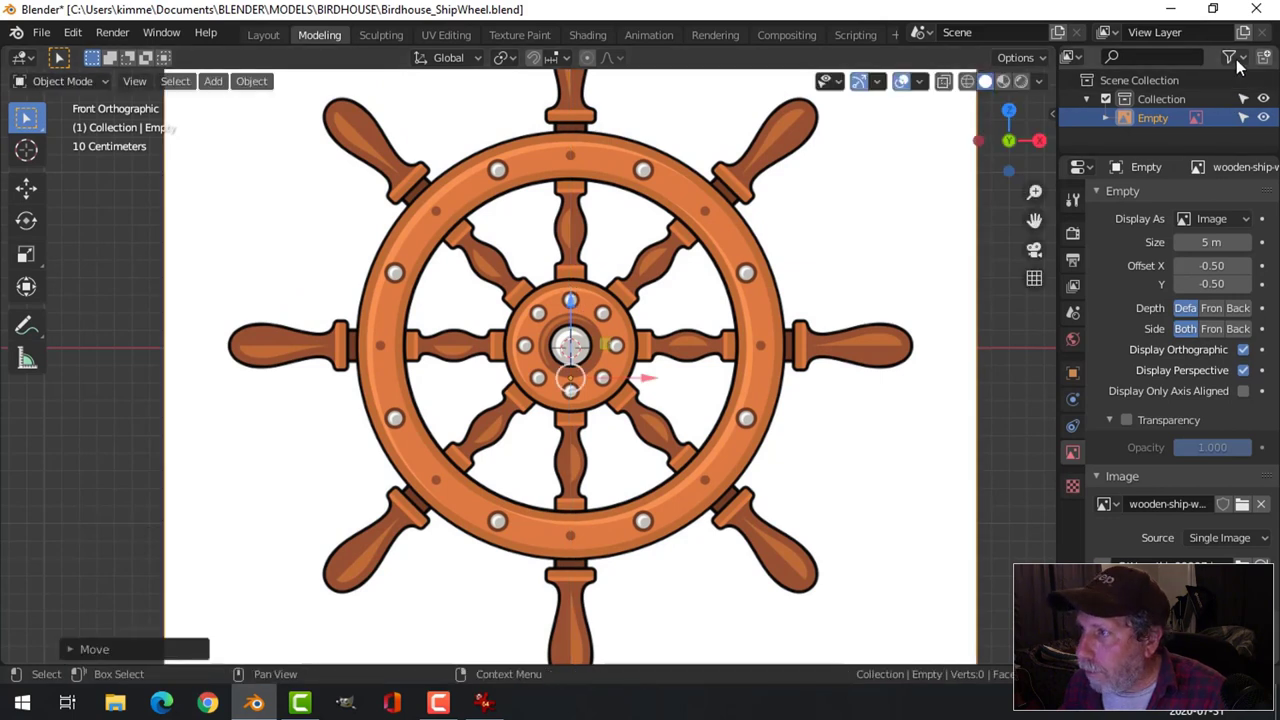
click(1250, 124)
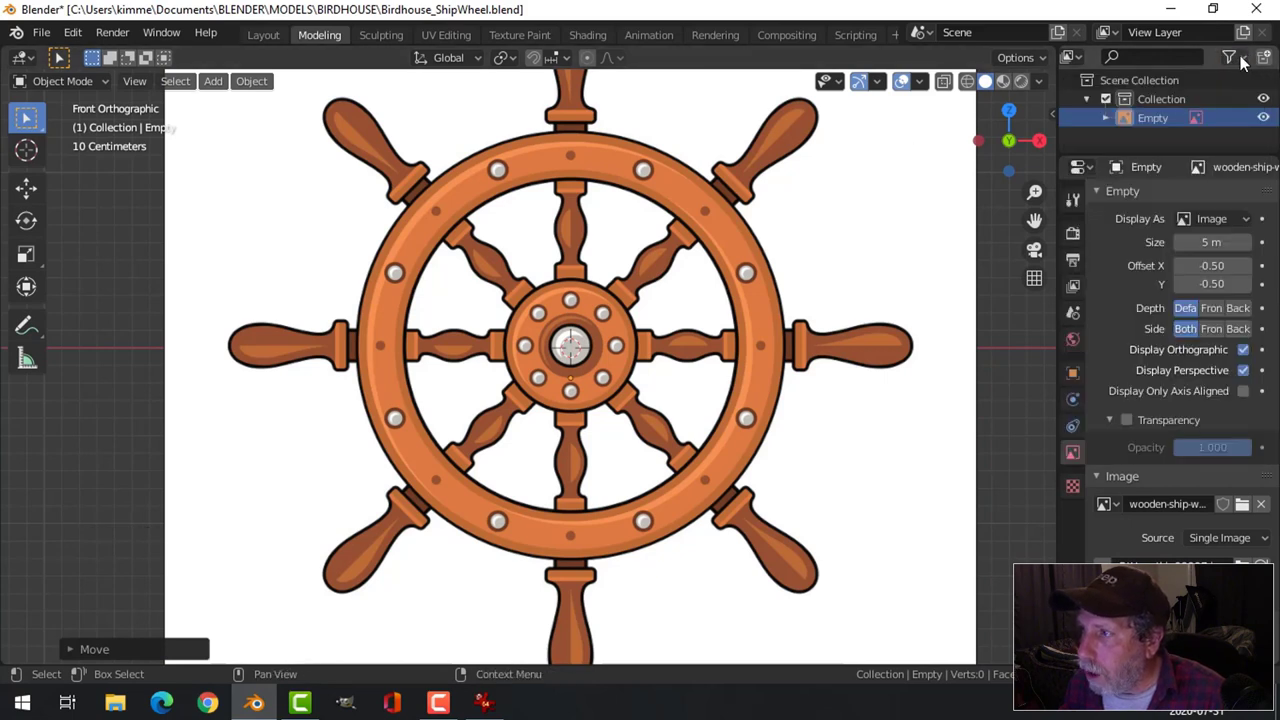
click(1246, 63)
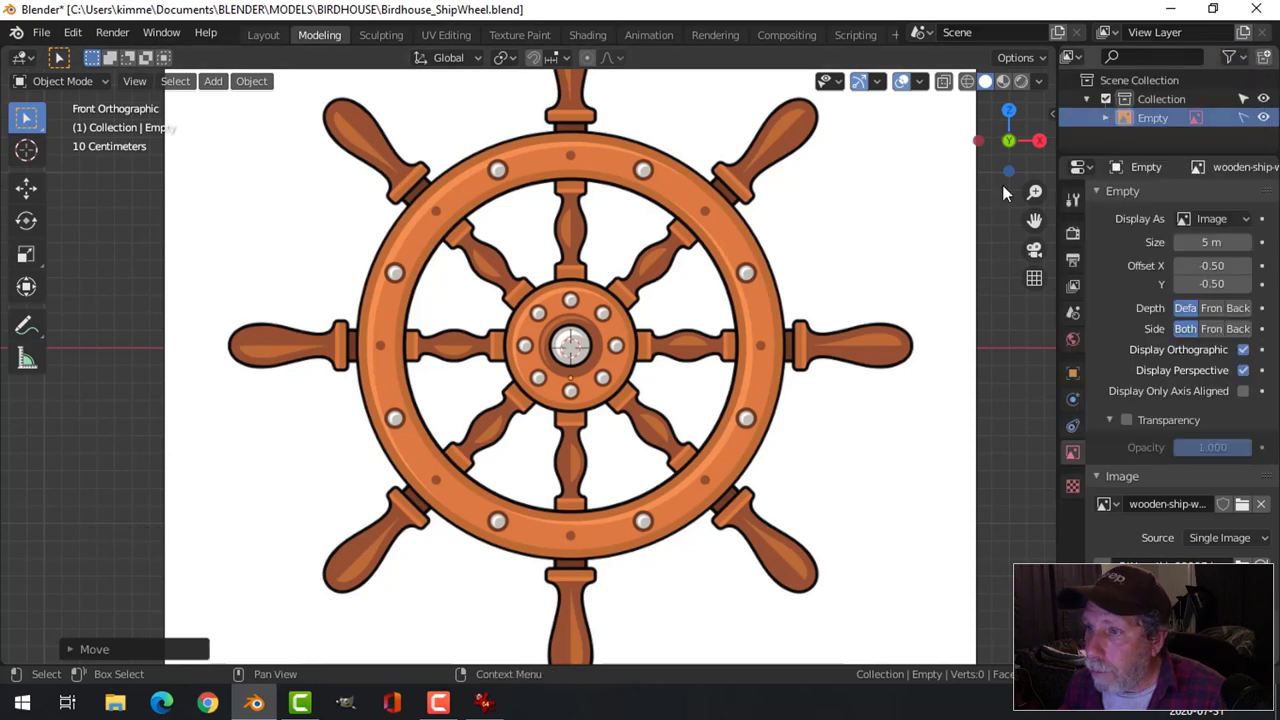
click(800, 247)
Enable Transparency on the reference image and lower its Opacity to about 0.18.
scroll(down, 3)
scroll(down, 3)
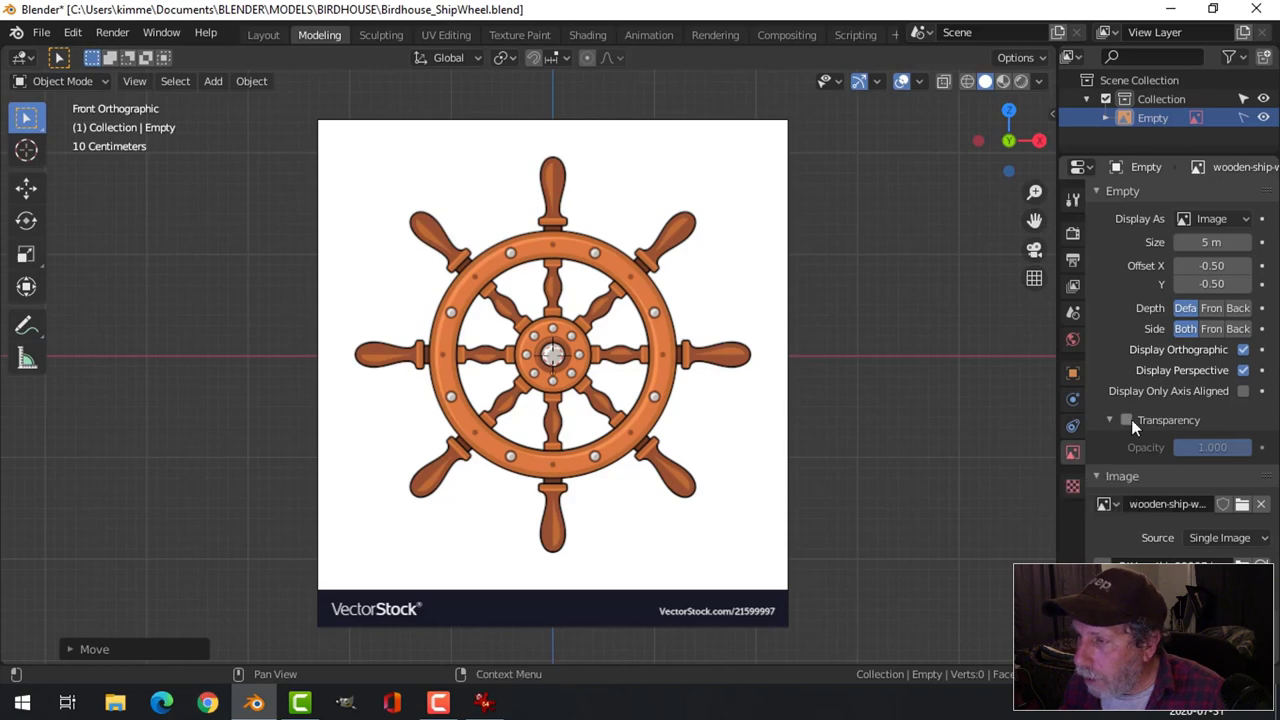
click(1138, 427)
click(1237, 451)
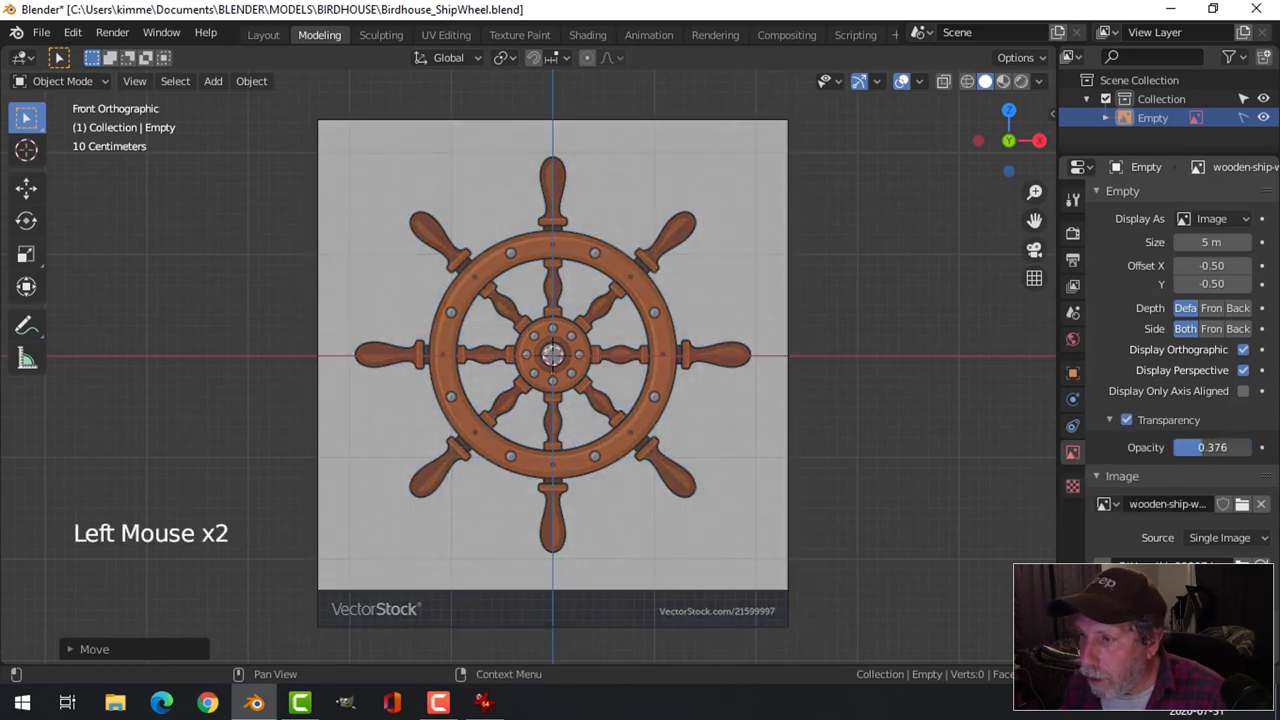
scroll(up, 3)
key(shift+a)
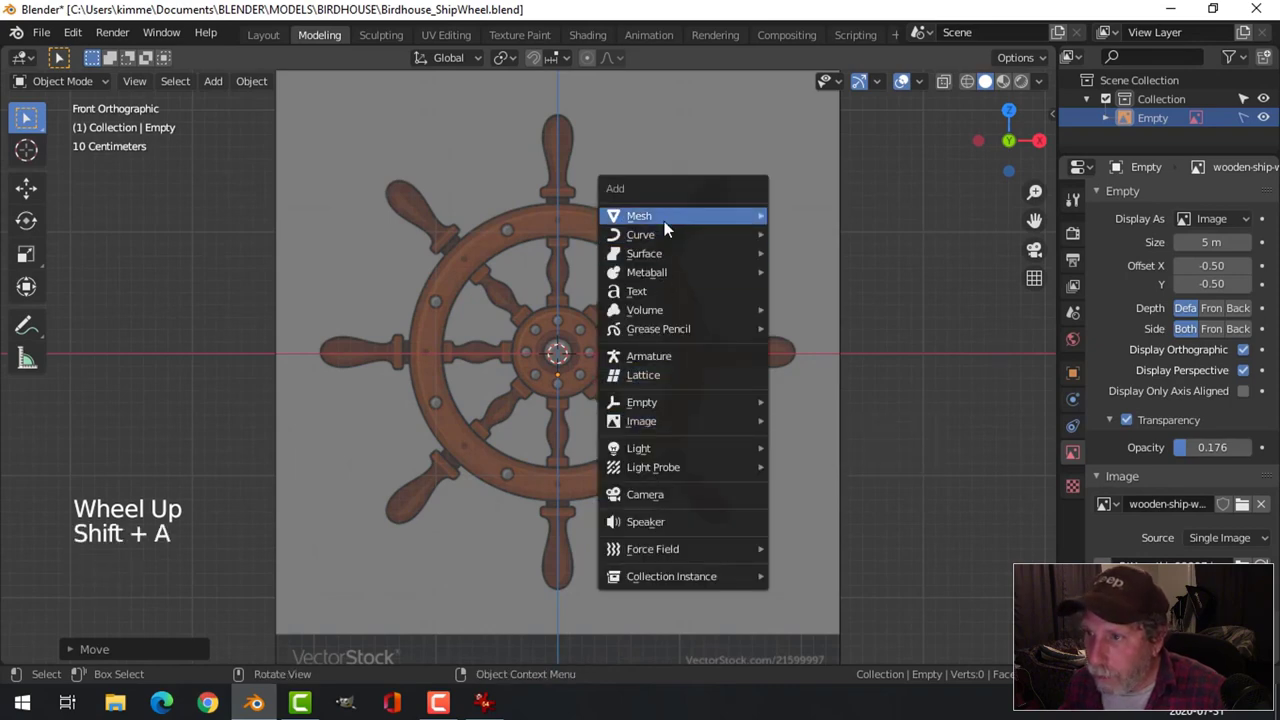
Add a plane, merge it to one vertex, and extrude vertices down the lower spoke's outline.
scroll(down, 3)
scroll(up, 3)
key(Tab)
key(r)
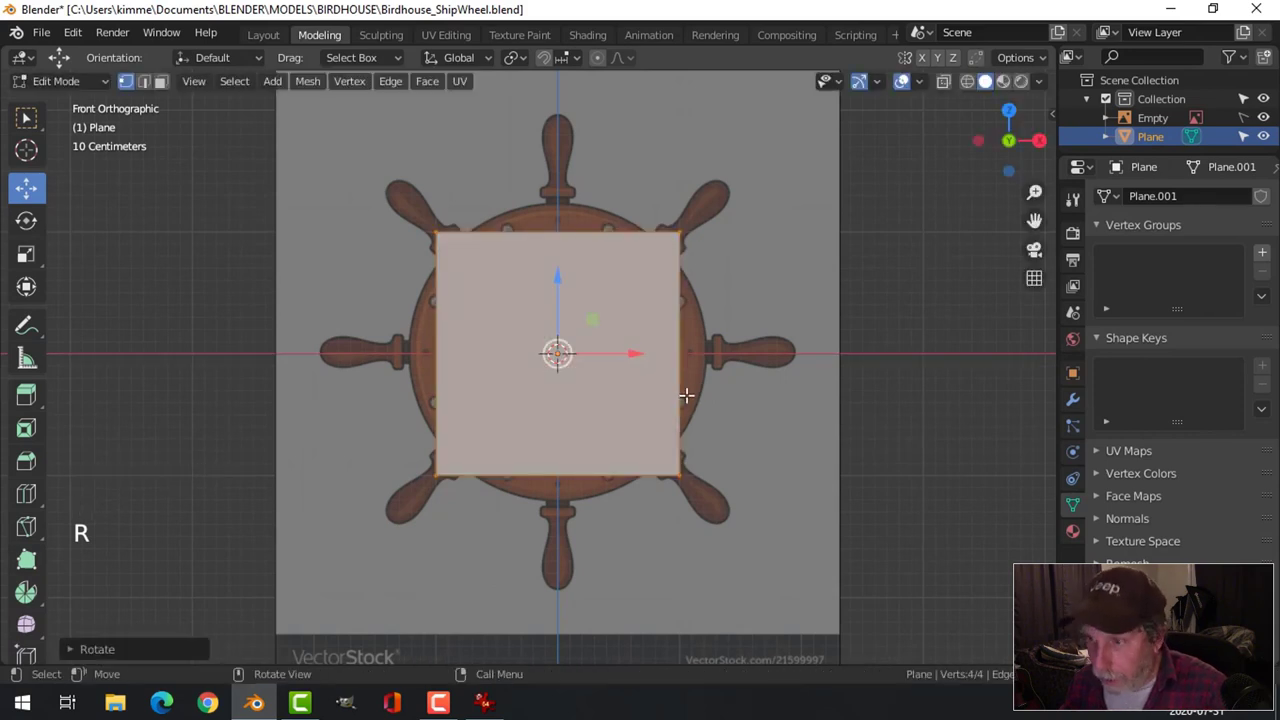
key(m)
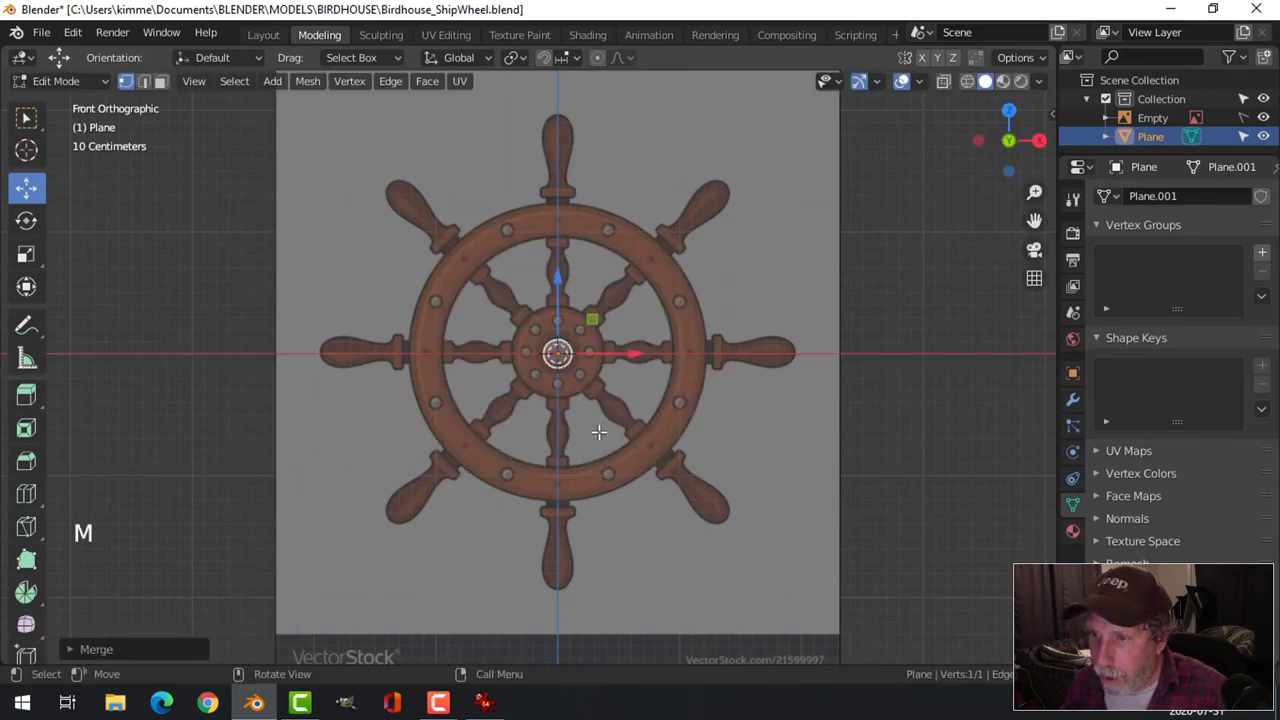
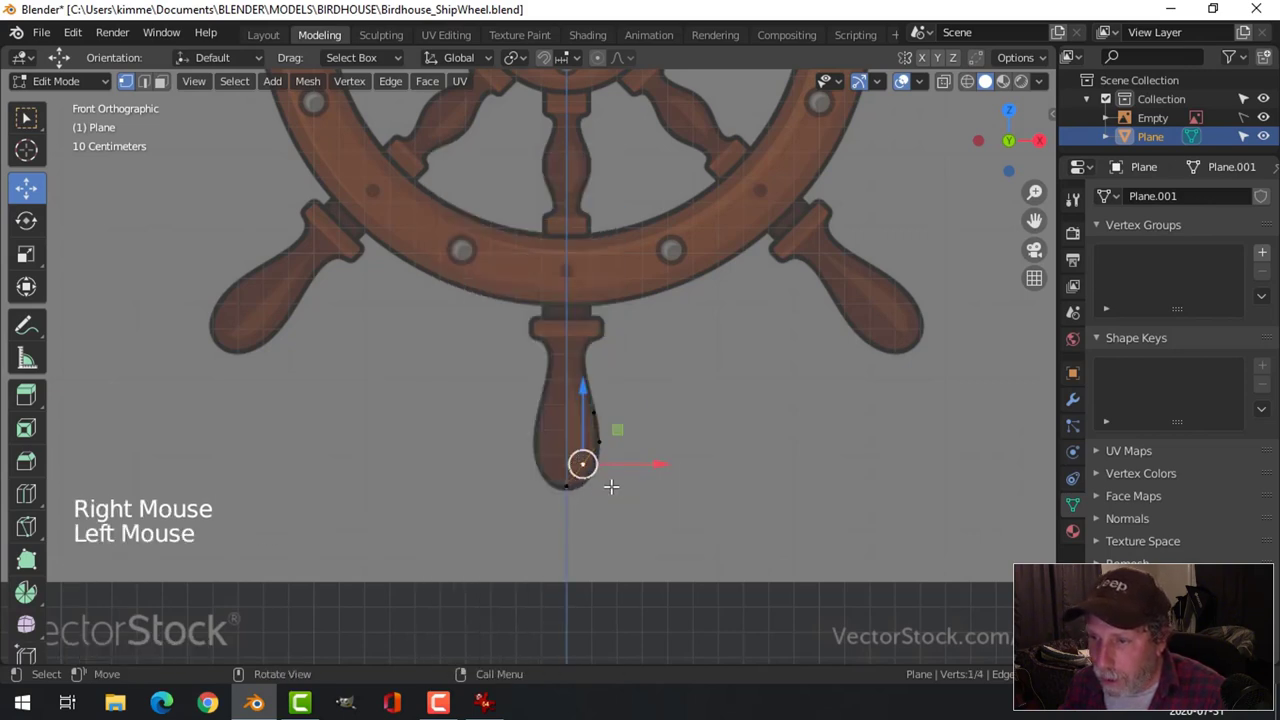
key(g)
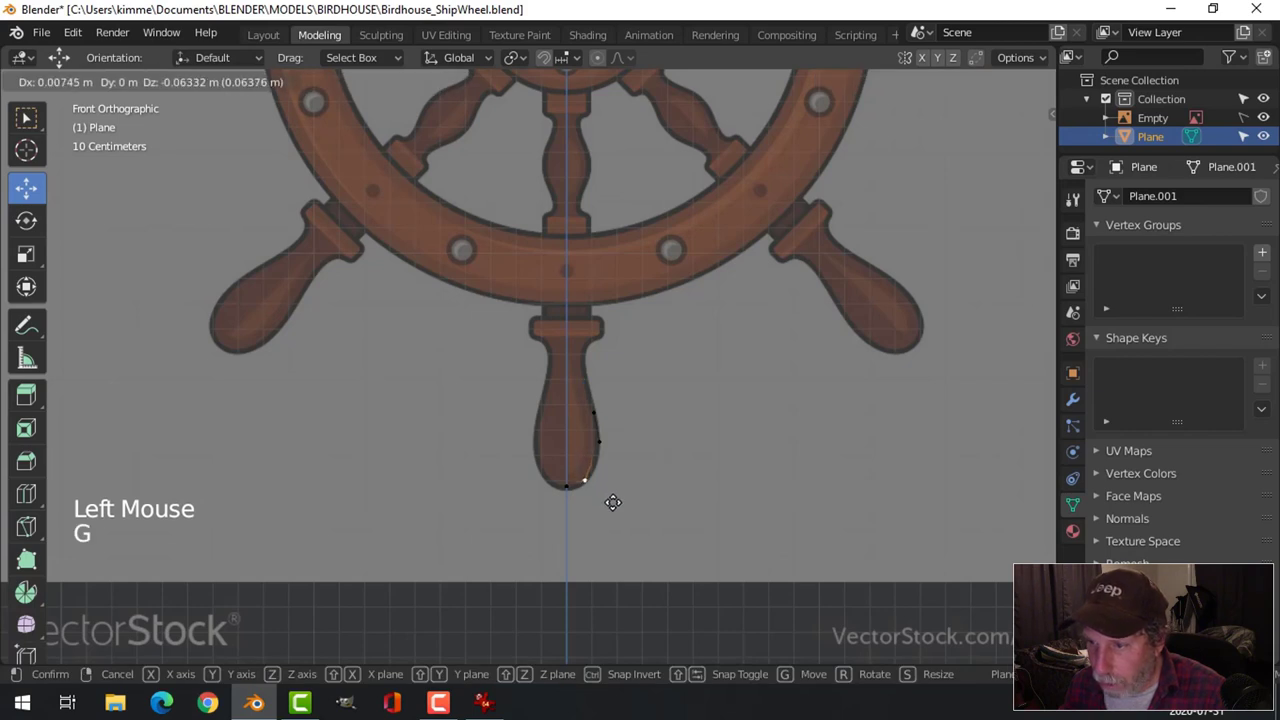
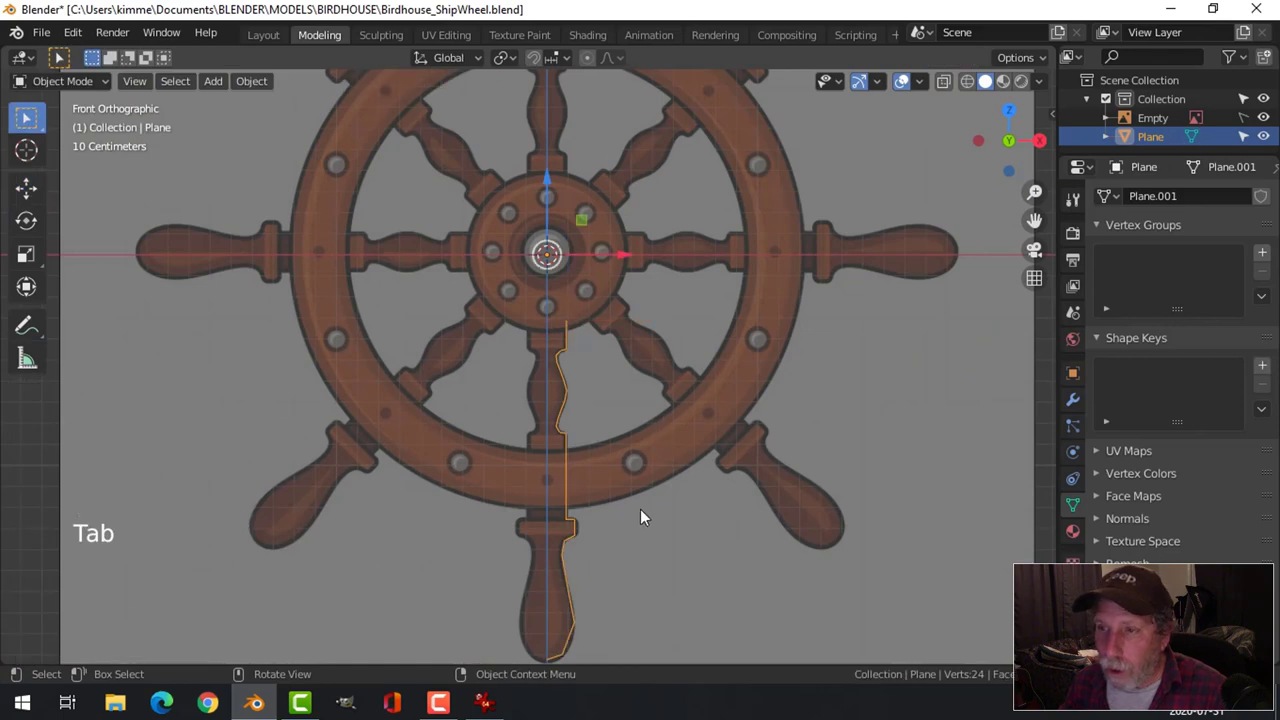
Add a Screw modifier around Z to spin the outline into a round spoke.
scroll(down, 3)
click(1078, 400)
click(1130, 202)
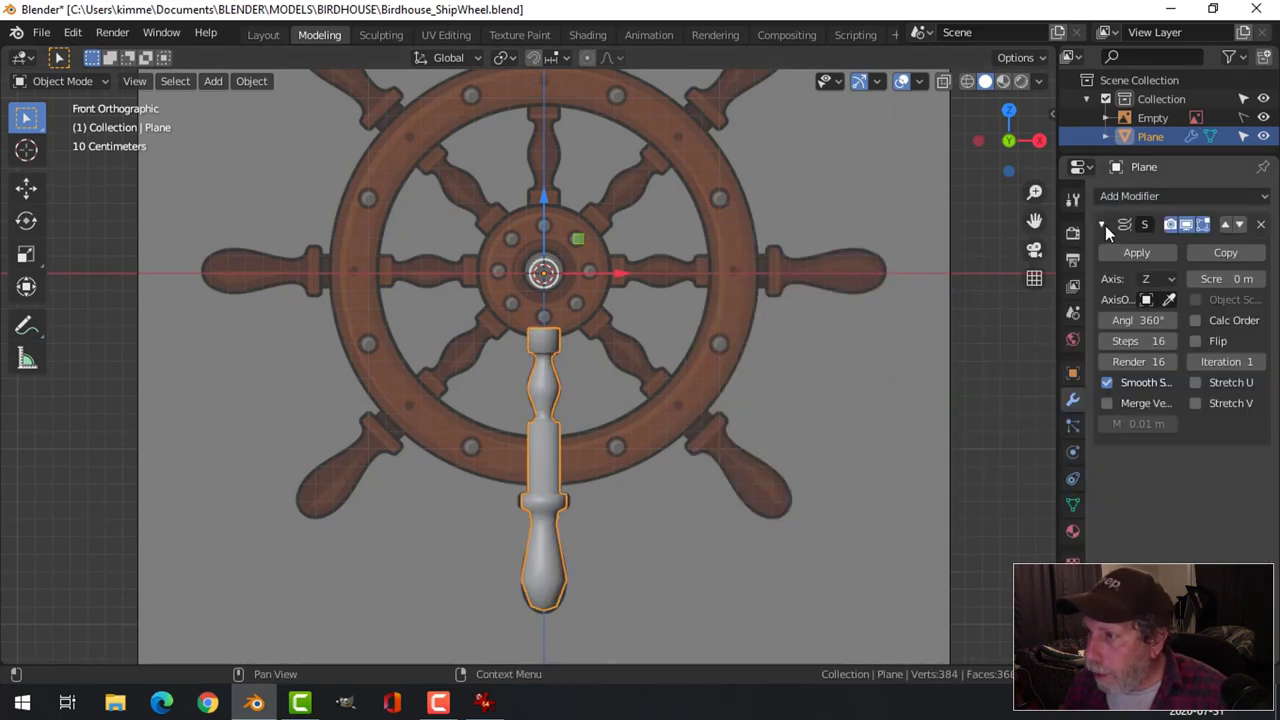
click(1112, 233)
Add a Subdivision Surface modifier, then apply the Screw modifier to make the turned shape permanent.
click(1123, 204)
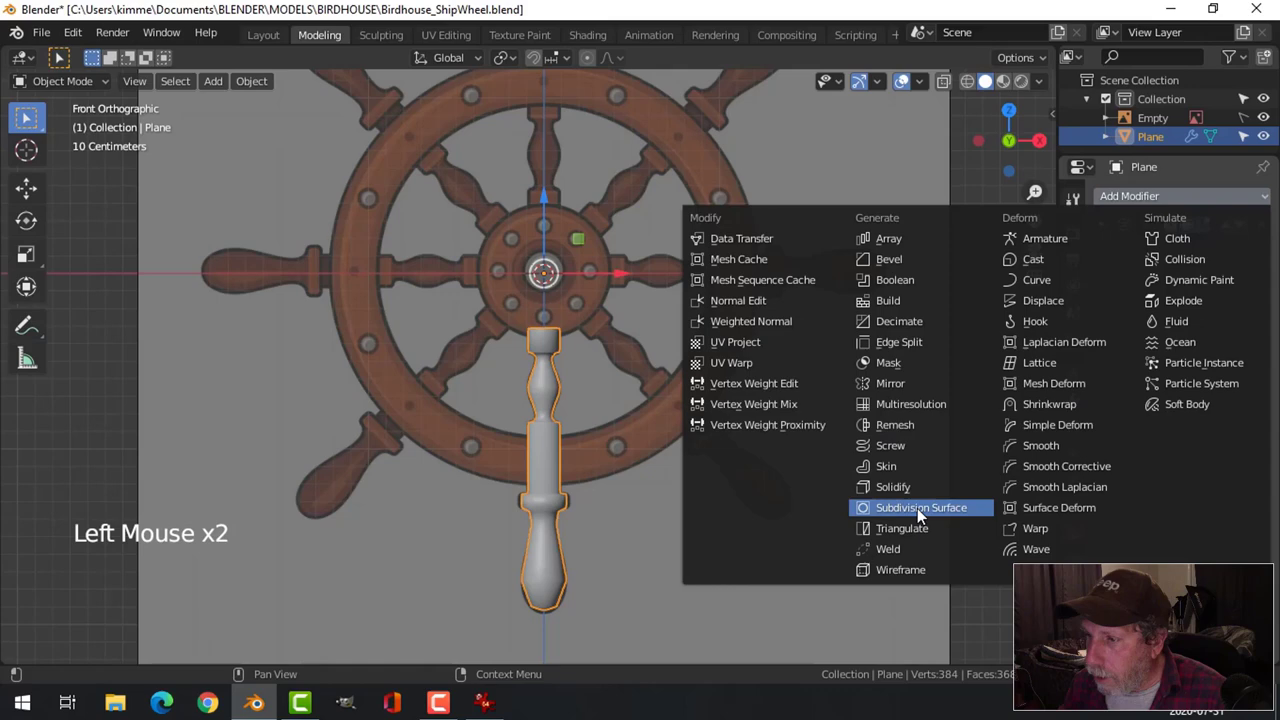
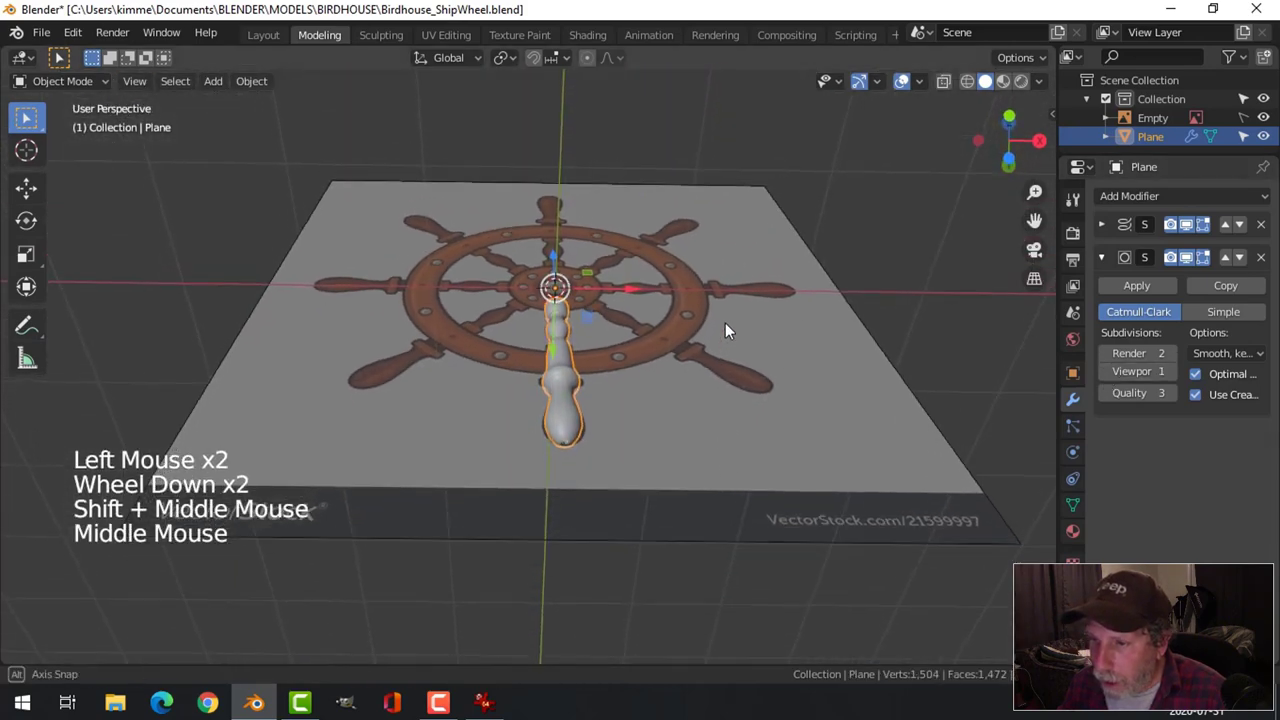
scroll(up, 3)
scroll(down, 3)
middle_click(709, 439)
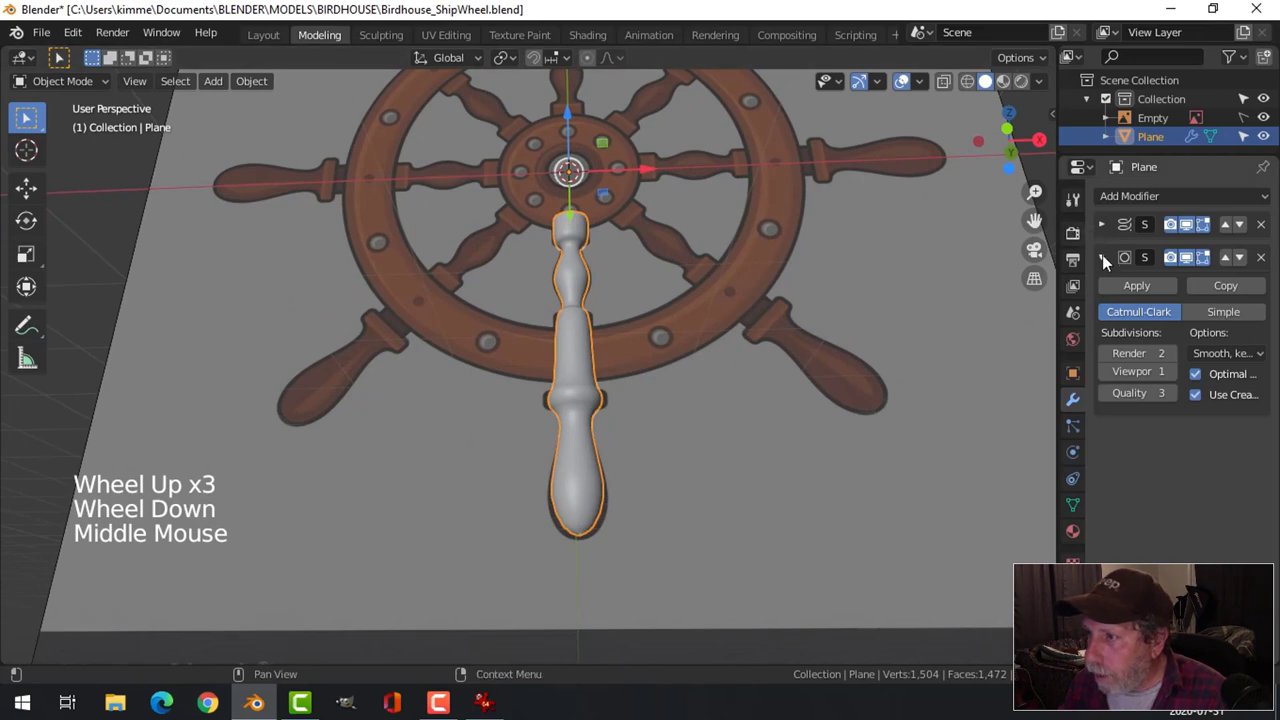
click(1108, 261)
click(1107, 231)
click(1125, 254)
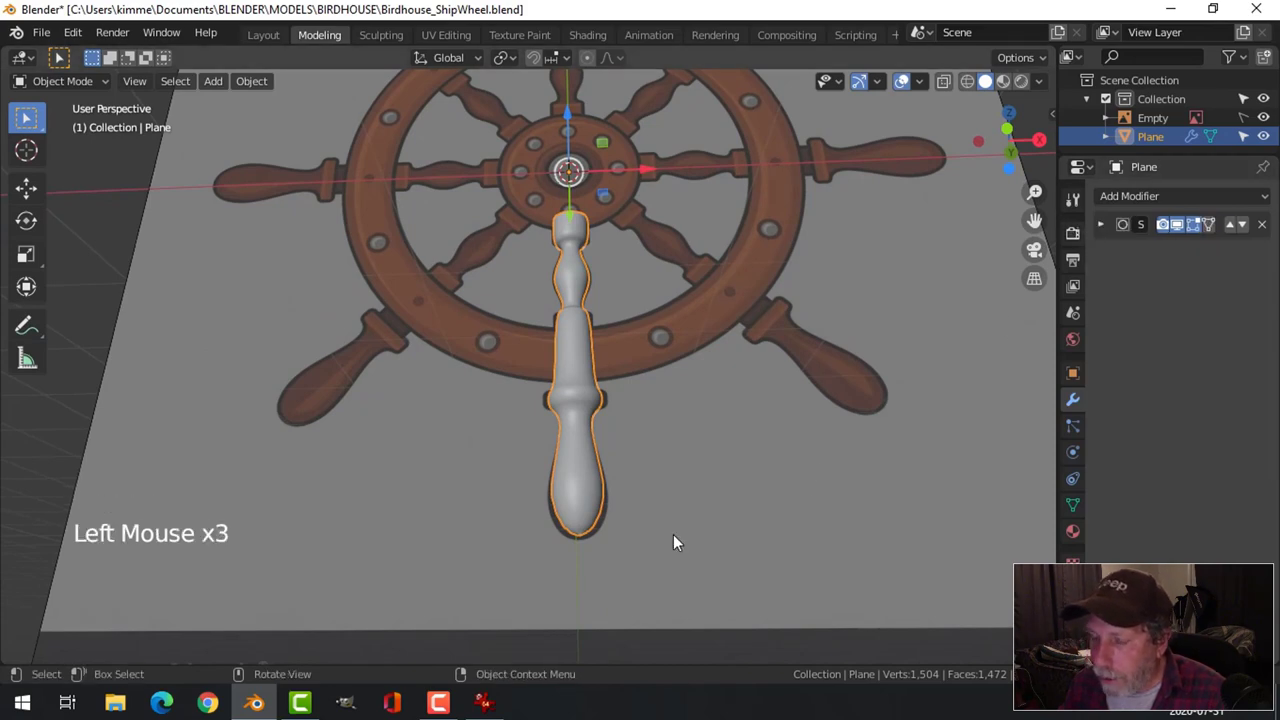
scroll(up, 3)
scroll(down, 3)
scroll(down, 3)
middle_click(688, 521)
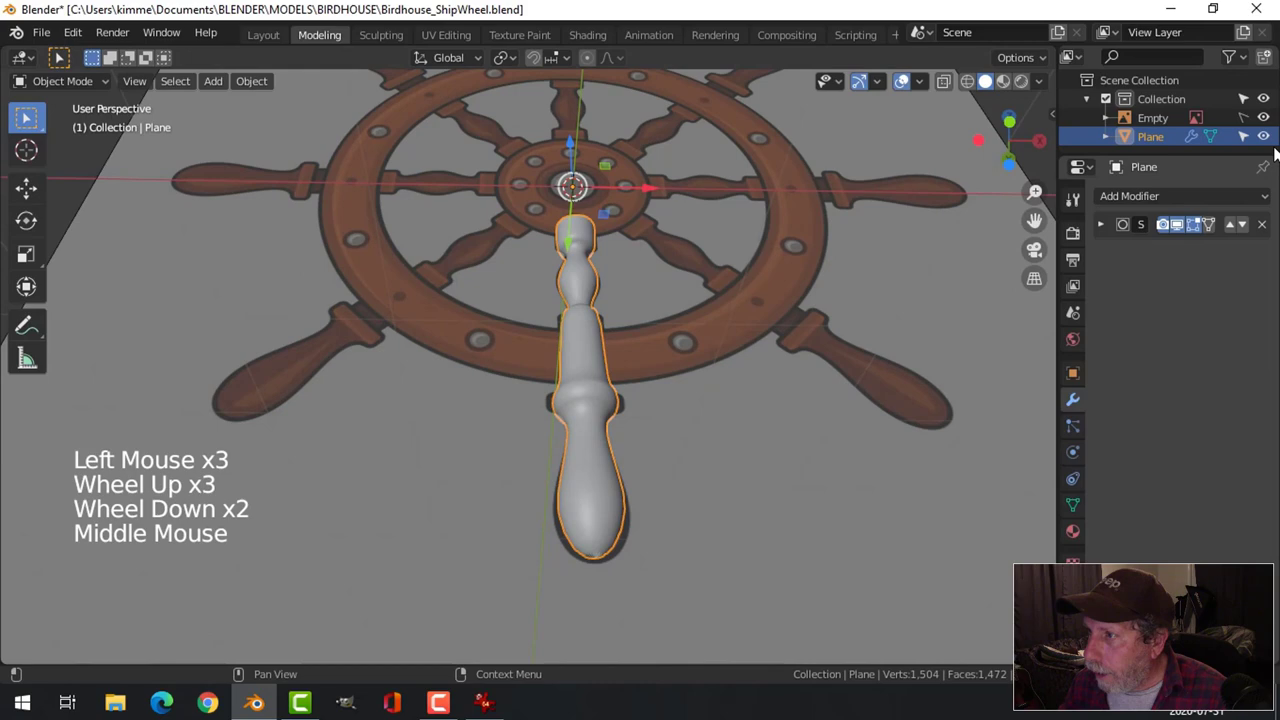
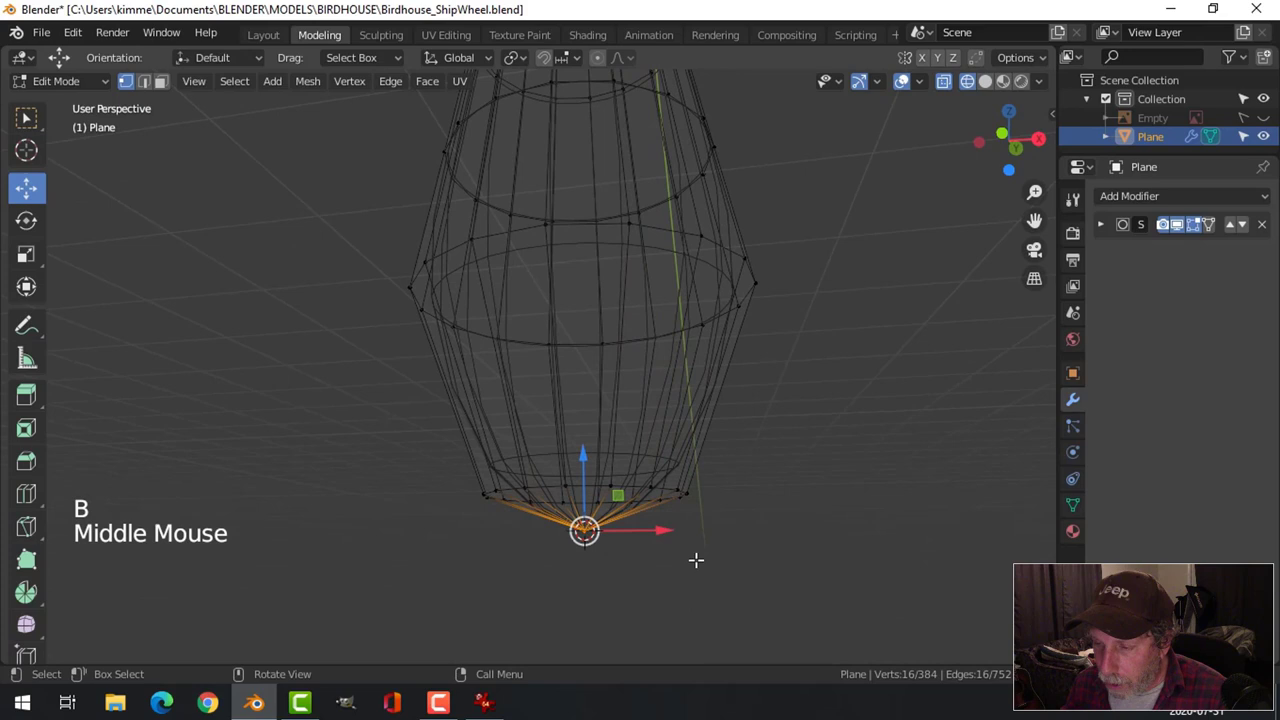
Delete the pointed tip vertices and merge the end edge loop at its centre to cap the spoke.
key(x)
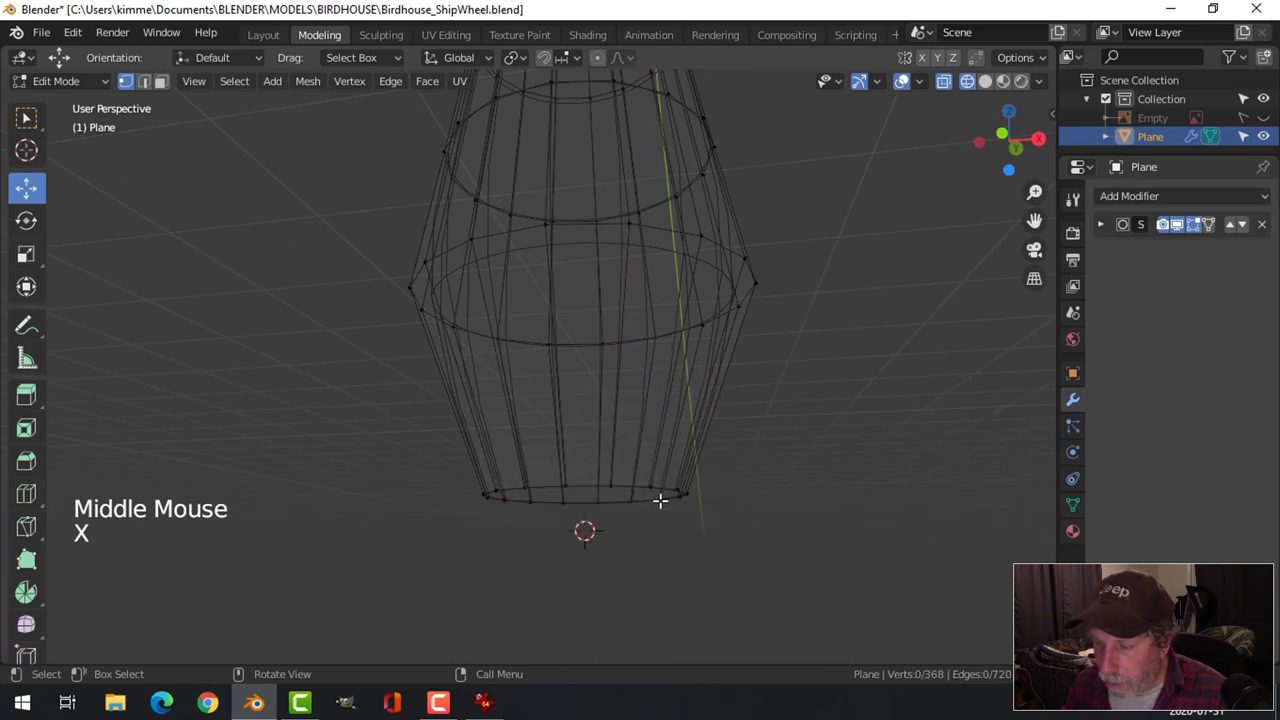
key(z)
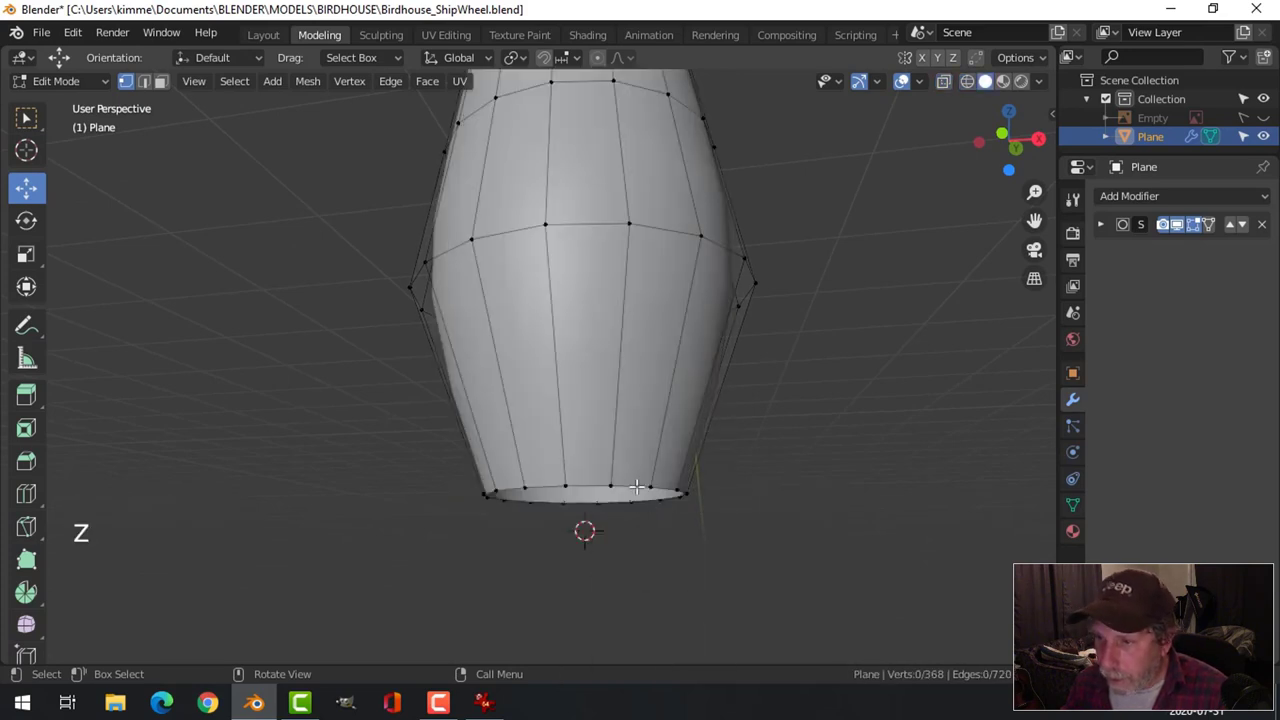
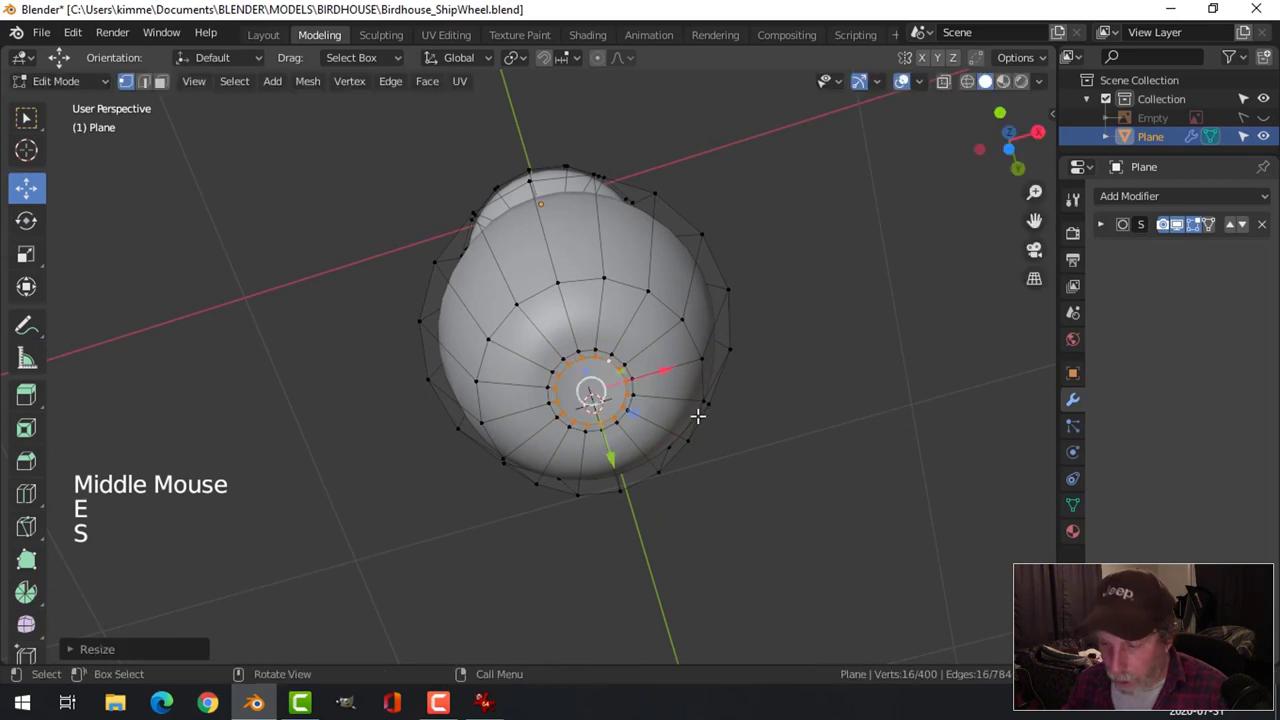
key(m)
key(alt+a)
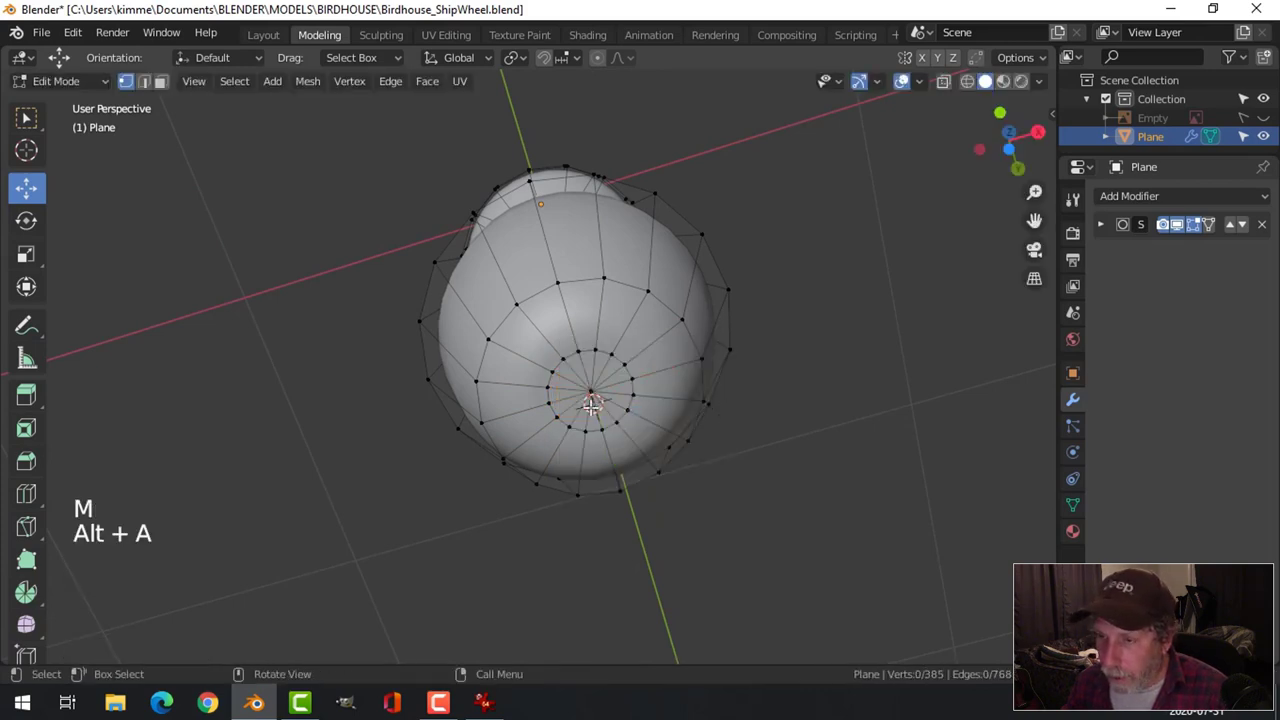
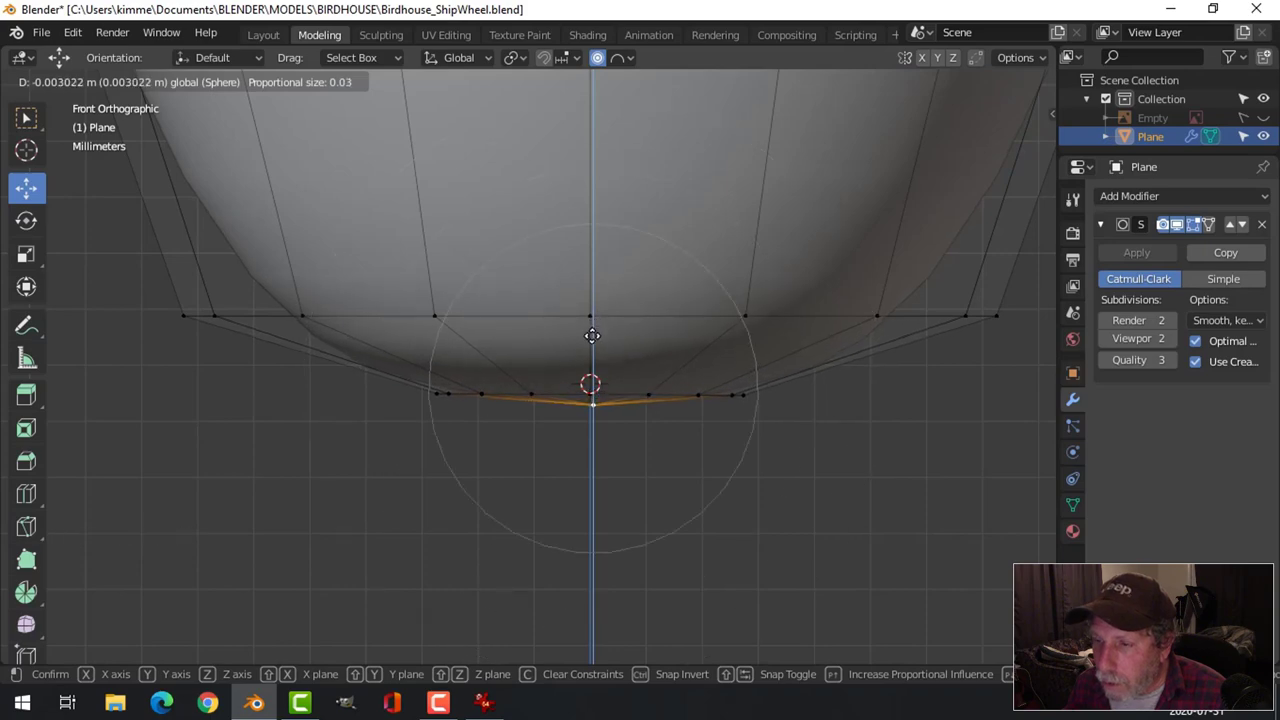
Pull the capped tip vertex to start rounding the spoke end and inspect it from several angles.
key(Tab)
middle_click(720, 479)
scroll(down, 3)
key(alt+a)
middle_click(670, 377)
scroll(up, 3)
middle_click(635, 366)
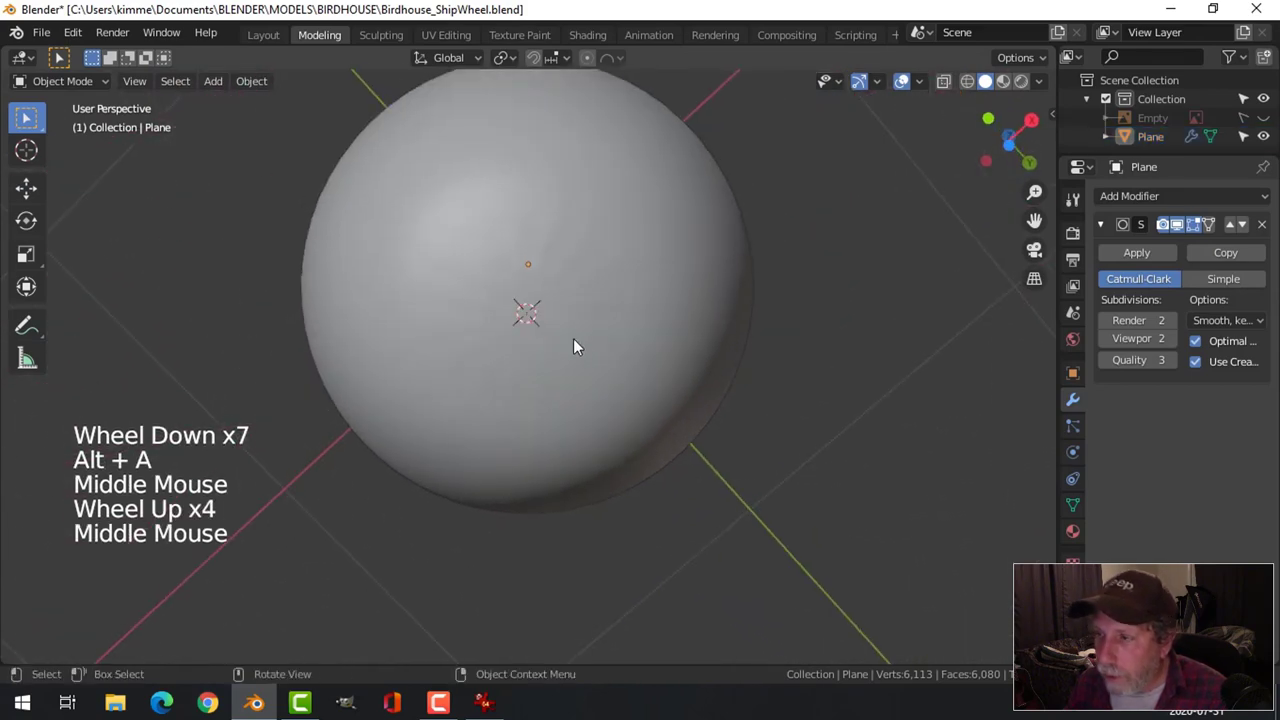
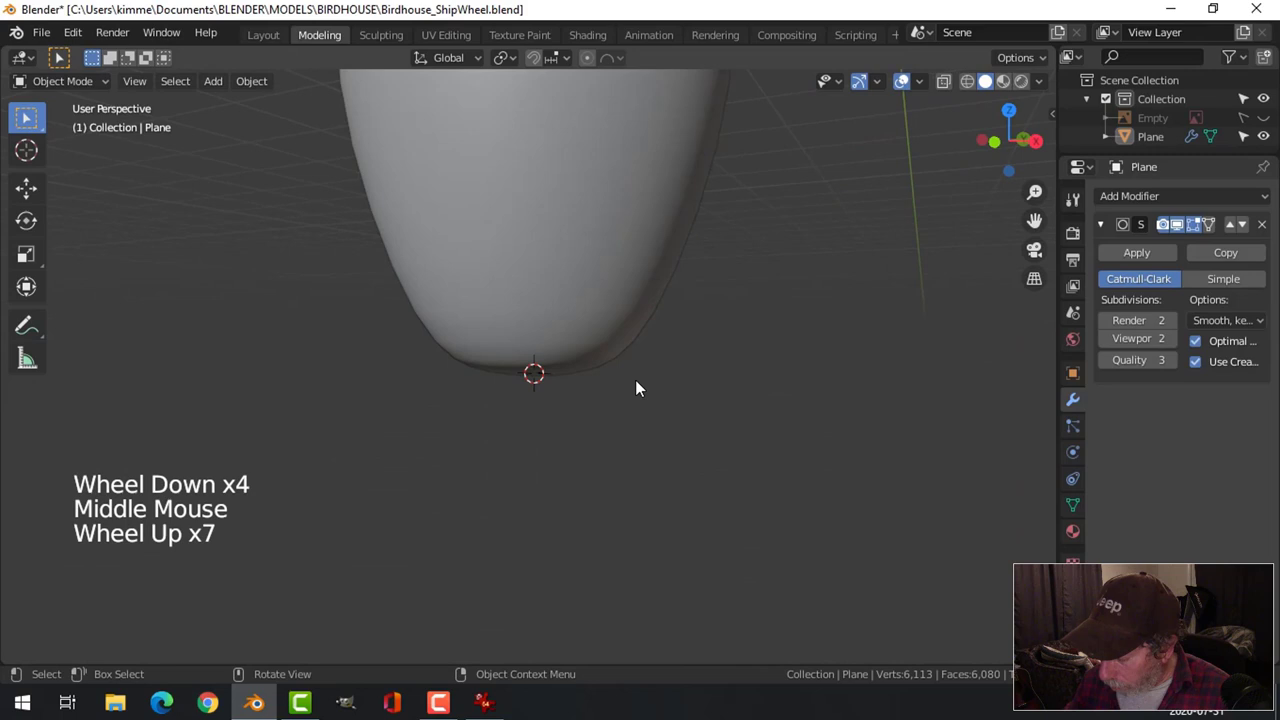
From front view, nudge the bottom vertex with proportional editing into a smooth rounded end.
key(KP_1)
scroll(up, 3)
key(Tab)
scroll(up, 3)
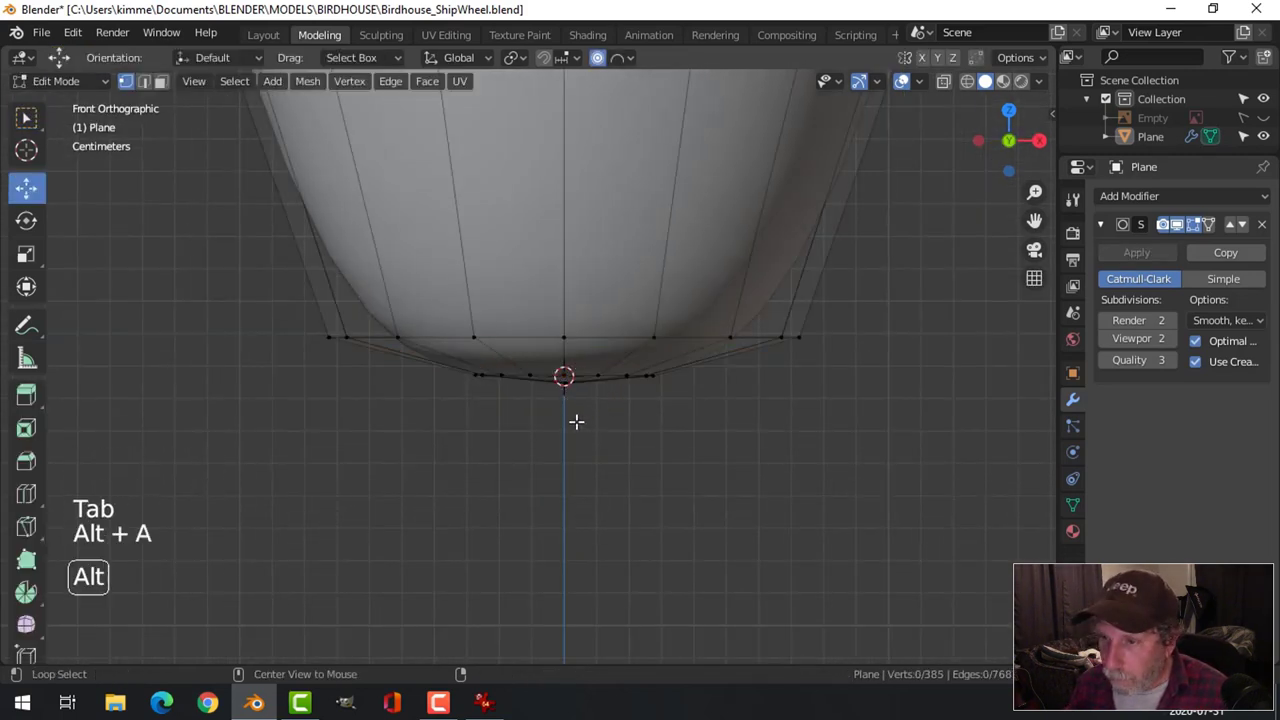
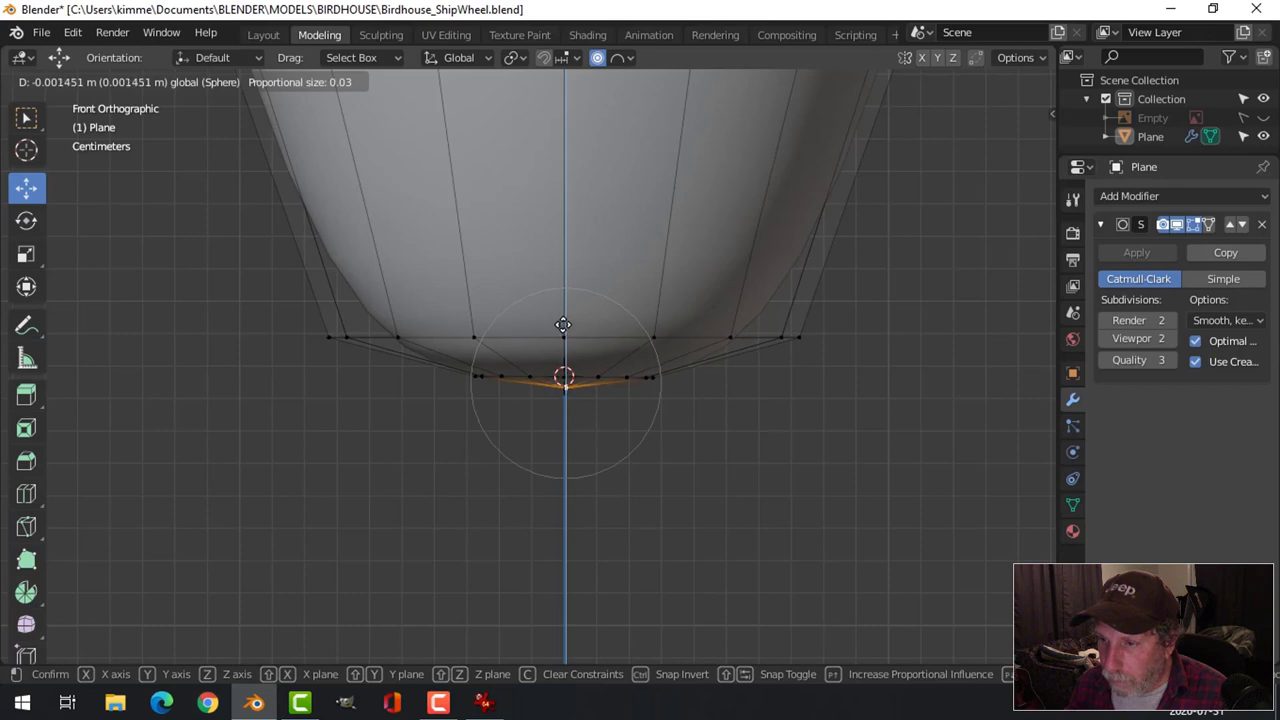
key(alt+a)
key(Tab)
scroll(down, 3)
middle_click(667, 410)
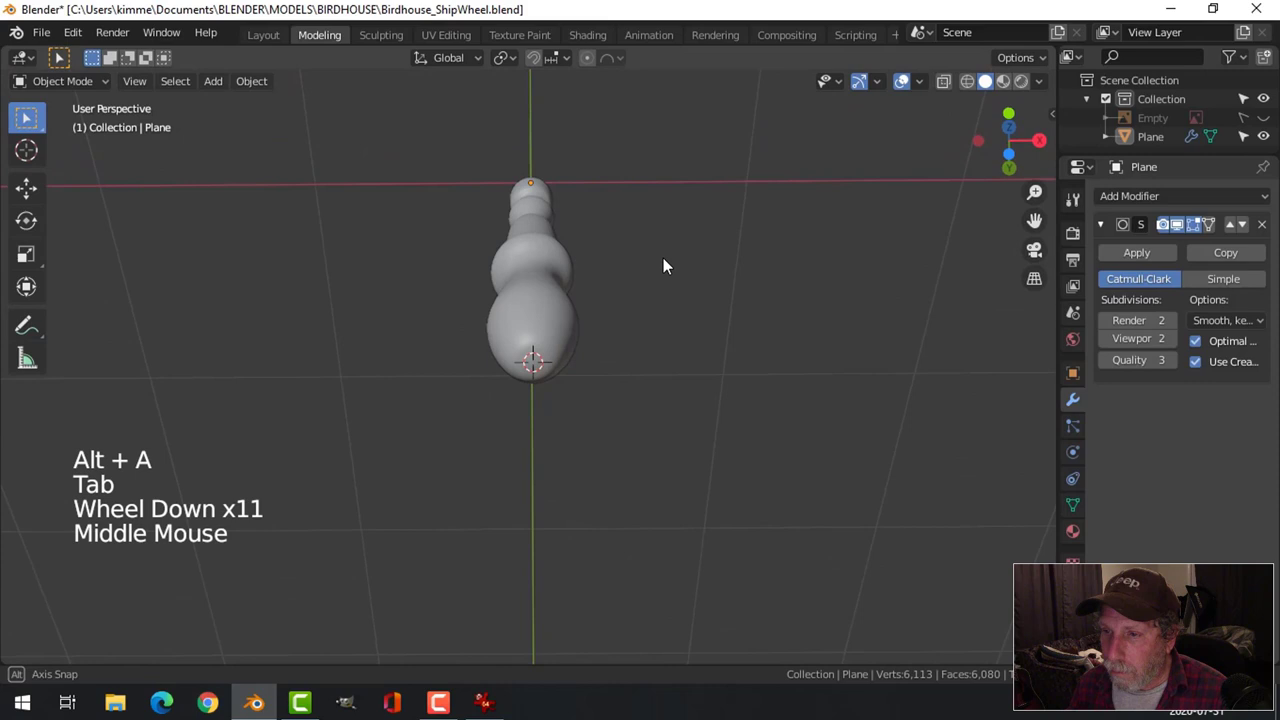
scroll(up, 3)
Select the spoke and bevel the collar edge loops into crisp ridges.
scroll(down, 3)
scroll(down, 3)
middle_click(638, 352)
middle_click(597, 297)
scroll(up, 3)
middle_click(590, 365)
middle_click(608, 413)
scroll(up, 3)
click(613, 340)
key(Tab)
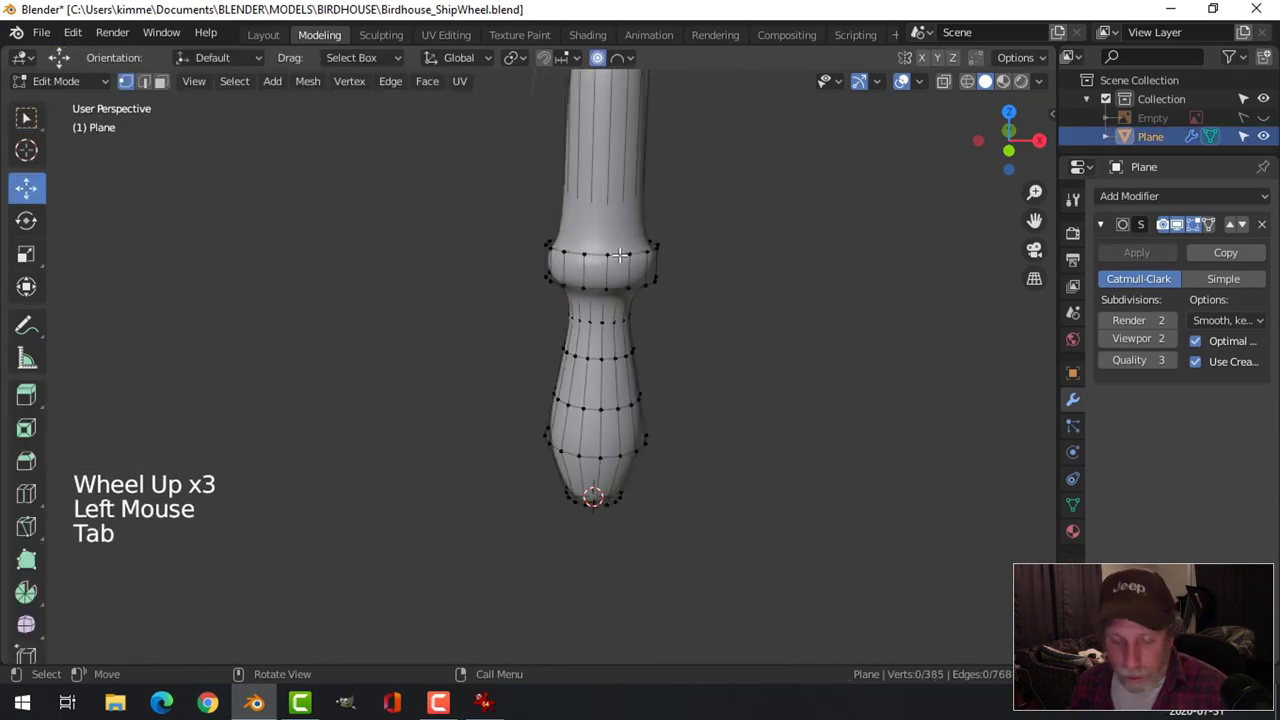
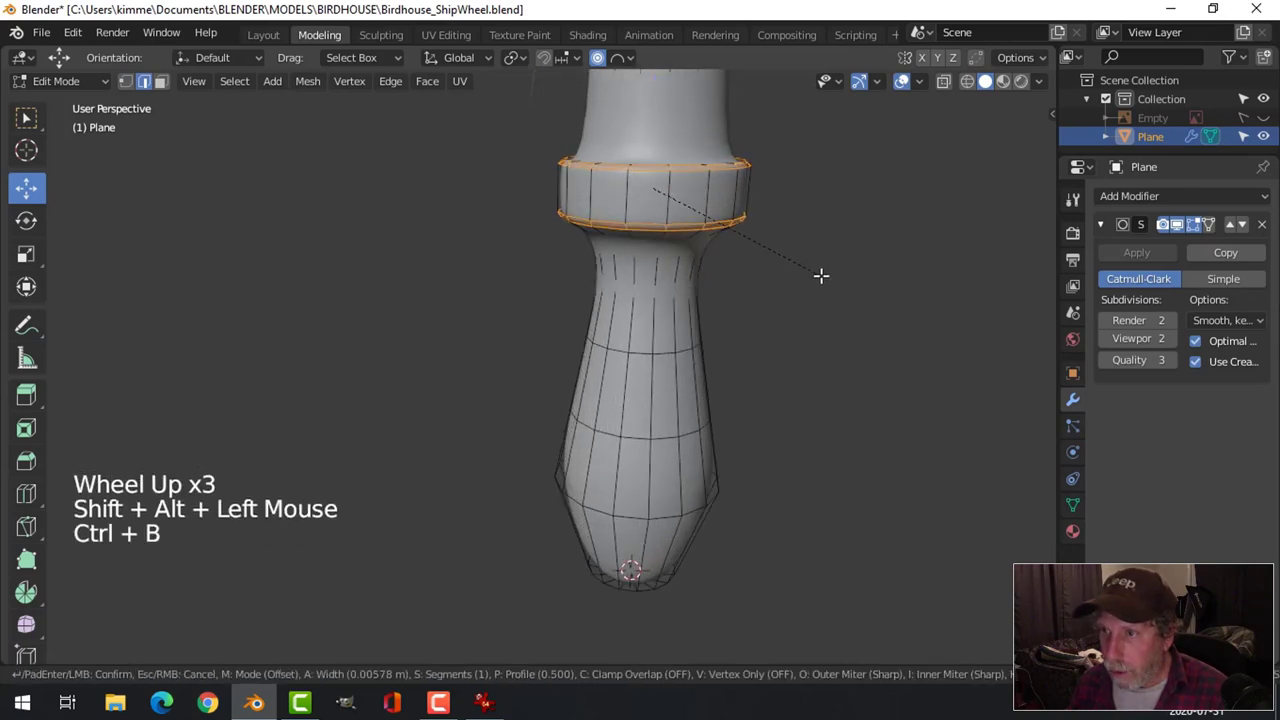
key(alt+a)
Add a loop cut slid toward the collar, undoing the extra edge loop.
key(Tab)
scroll(down, 3)
key(alt+a)
middle_click(767, 317)
scroll(up, 3)
scroll(down, 3)
scroll(down, 3)
middle_click(701, 306)
key(Tab)
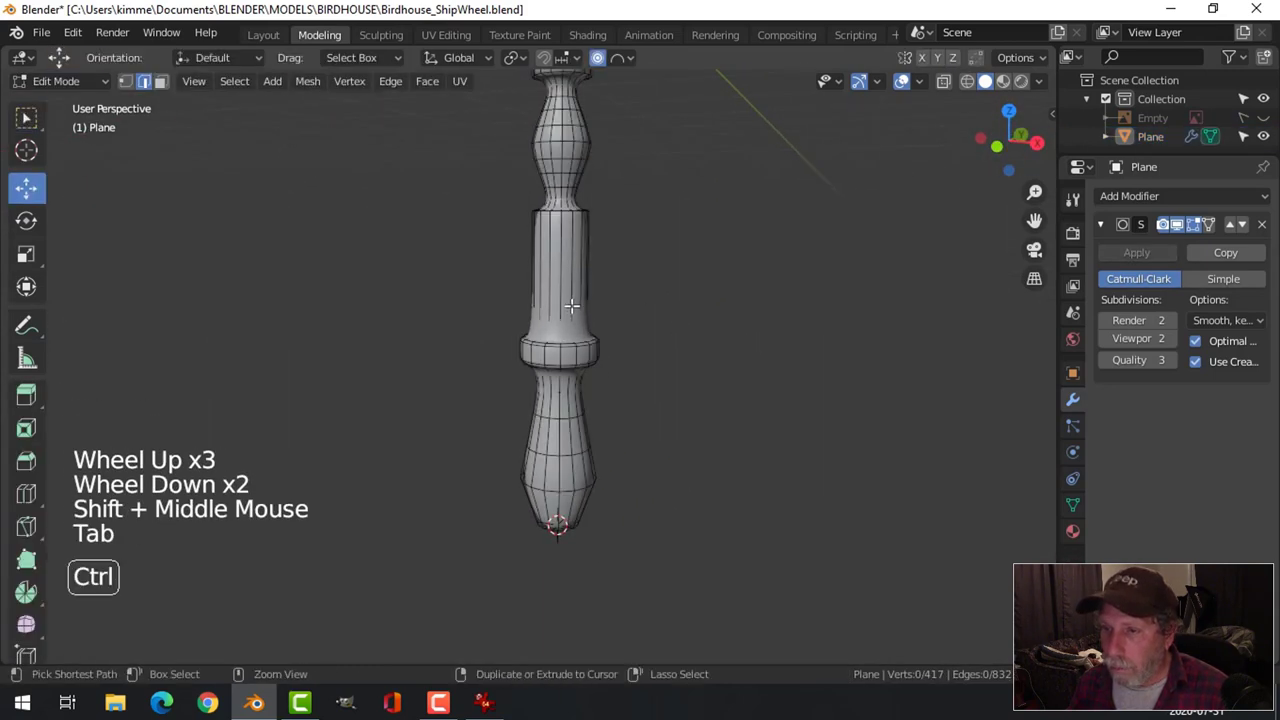
key(ctrl+r)
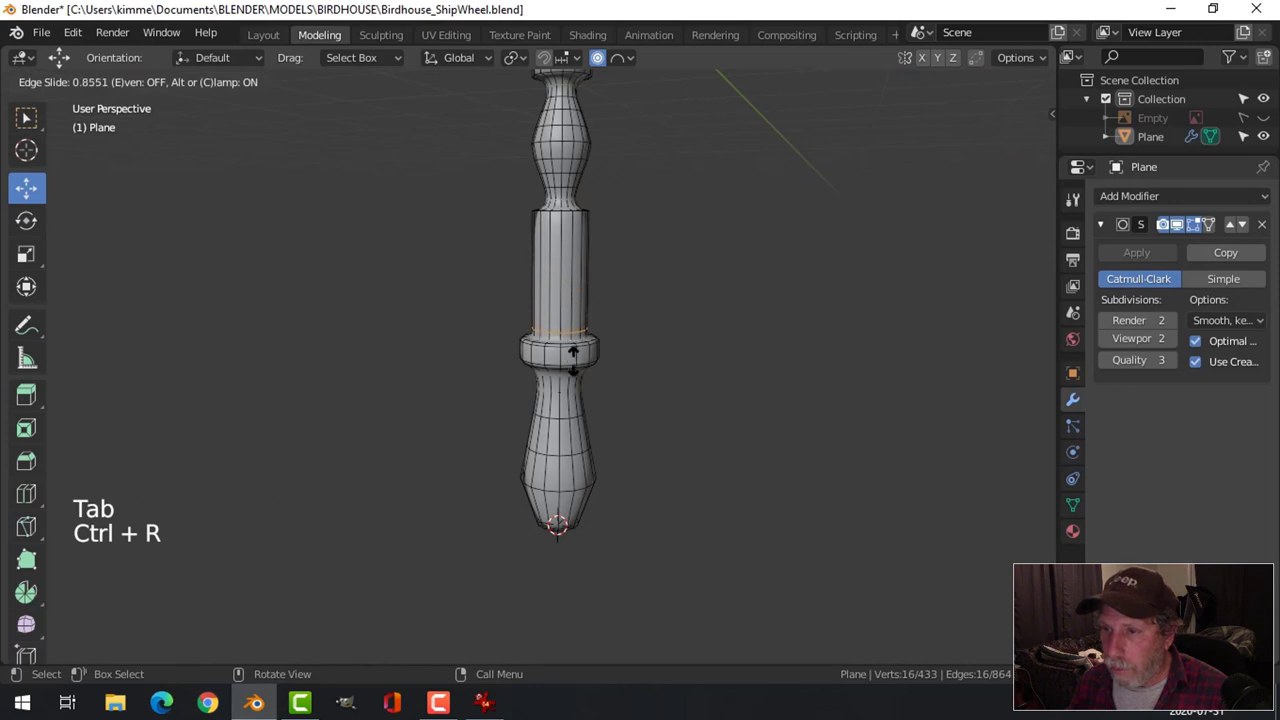
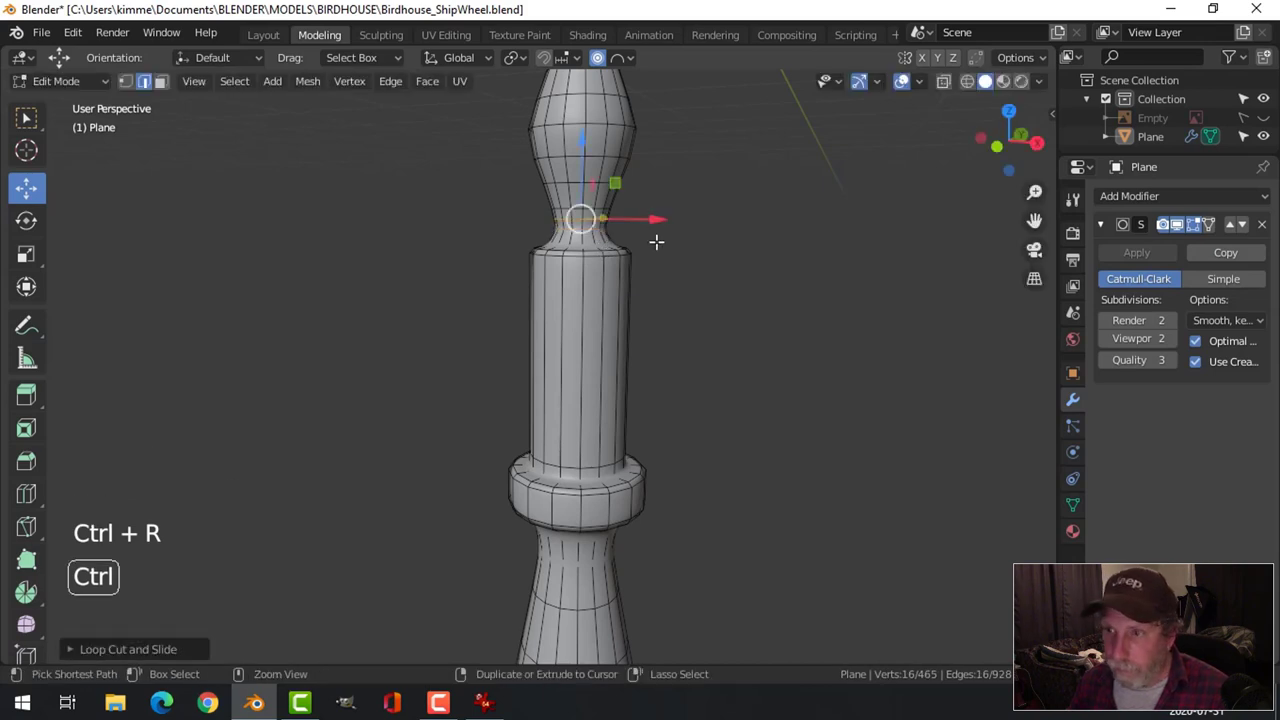
key(ctrl+z)
Bevel the spoke's top edge to sharpen the cap transition and return to Object Mode.
scroll(down, 3)
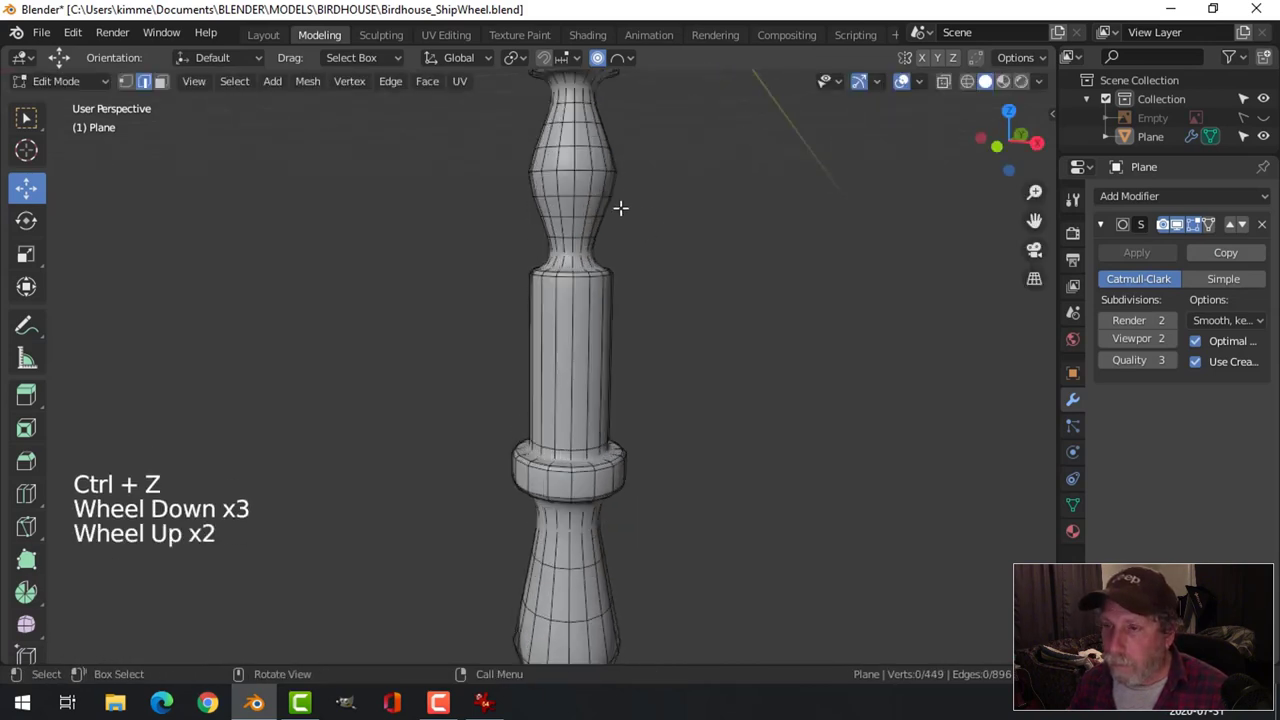
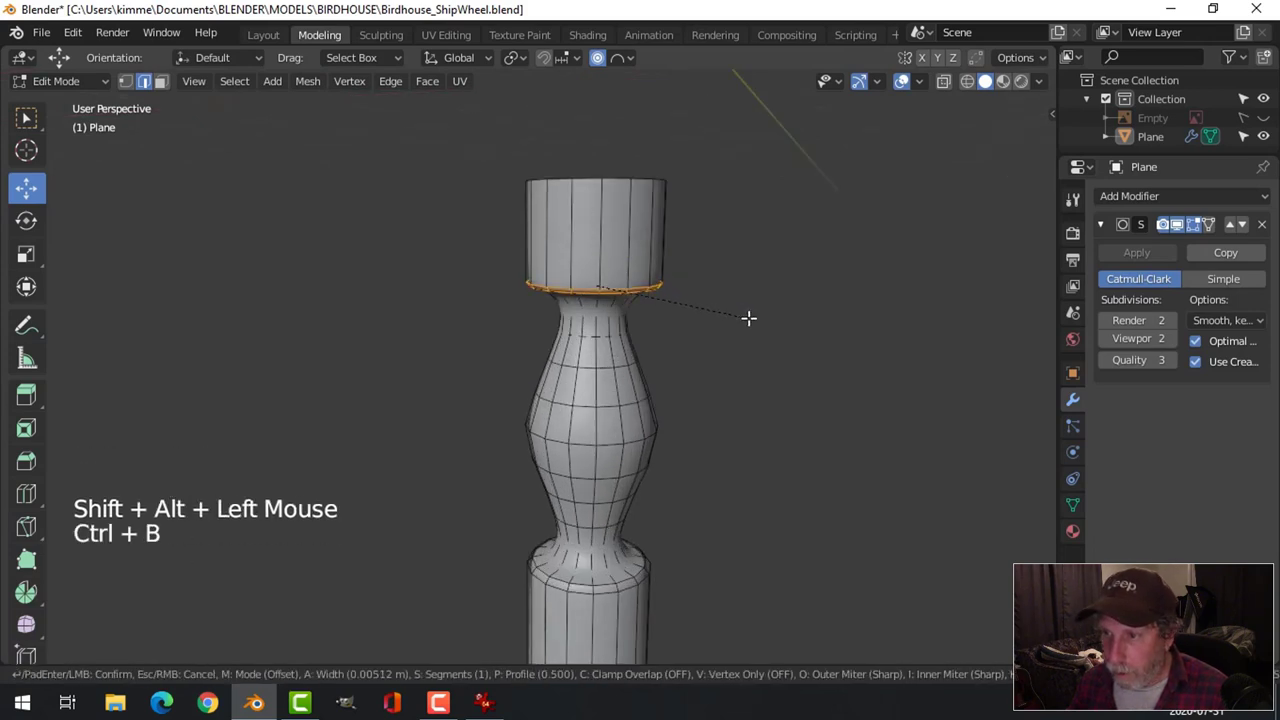
key(alt+a)
key(Tab)
scroll(down, 3)
middle_click(692, 478)
middle_click(658, 447)
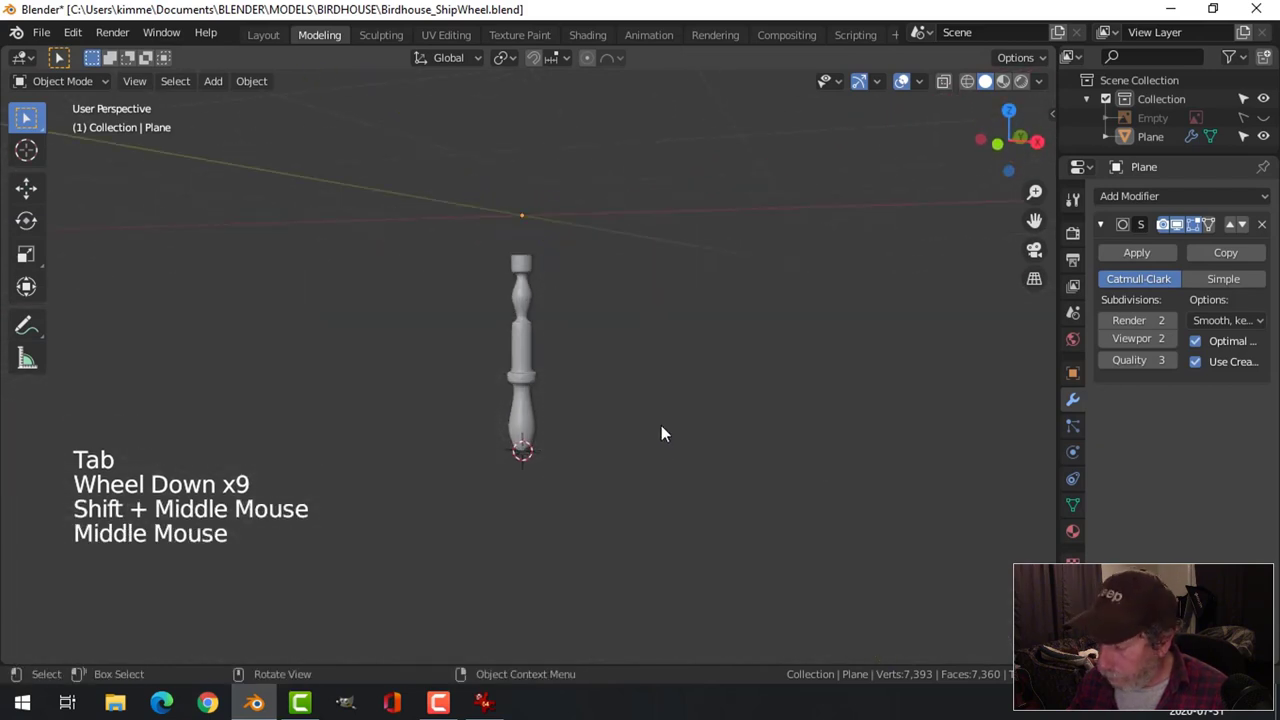
Set the spoke's Subdivision Surface viewport level to 1.
key(KP_1)
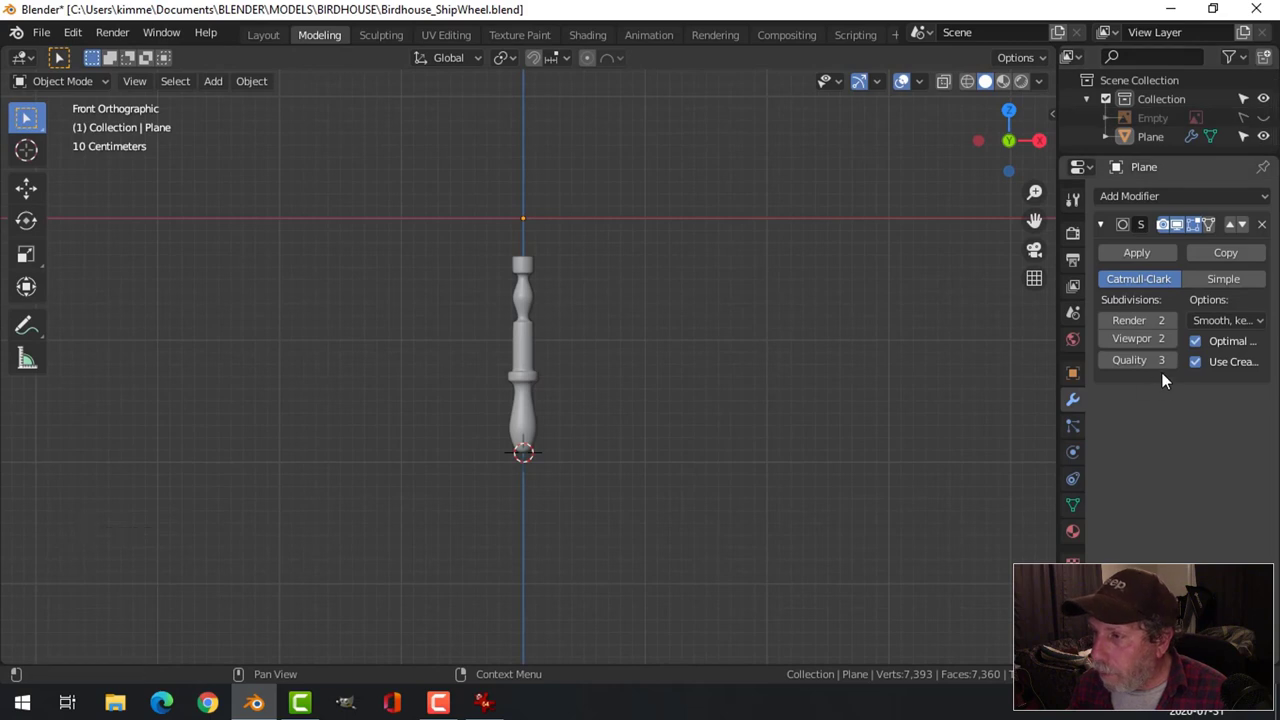
click(1111, 344)
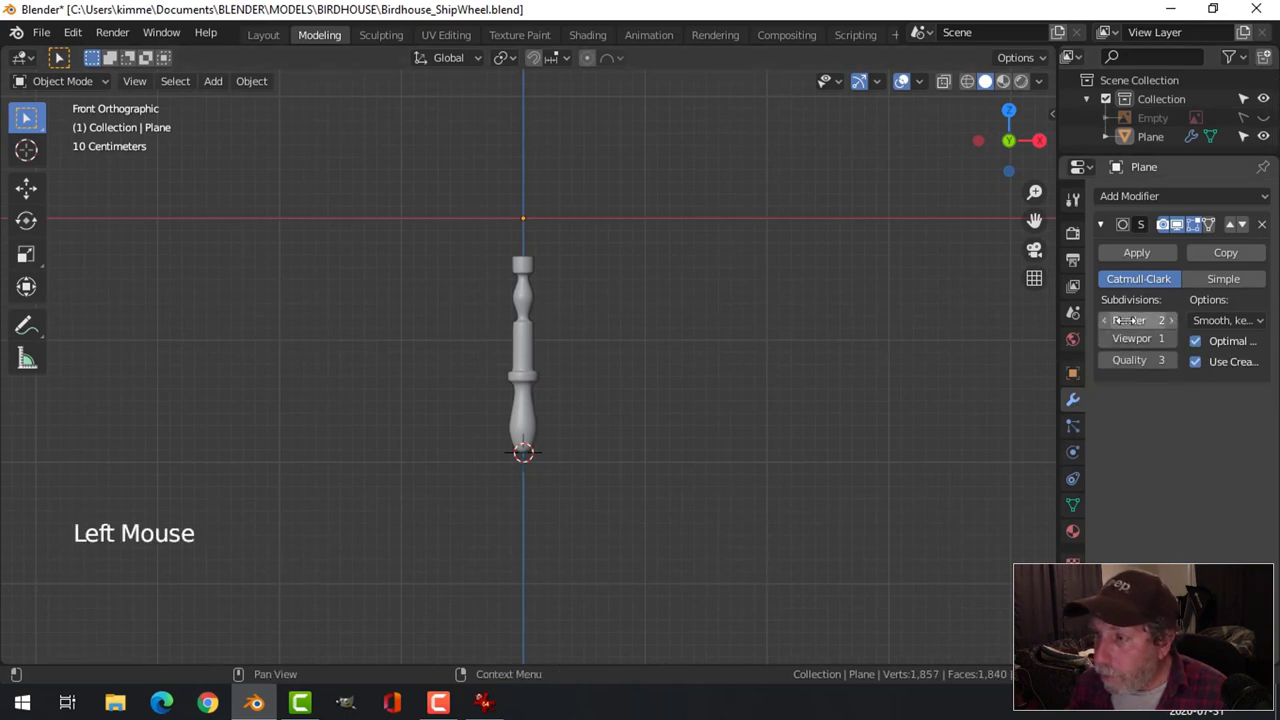
scroll(up, 3)
scroll(down, 3)
middle_click(625, 433)
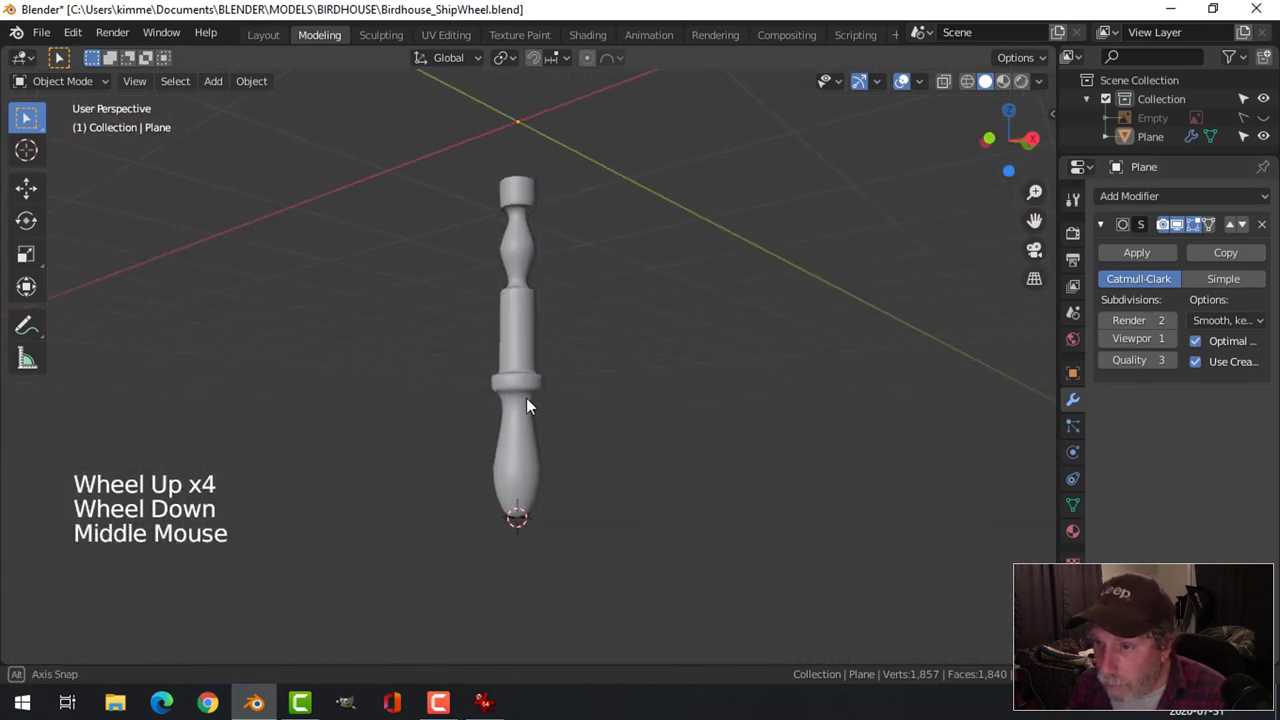
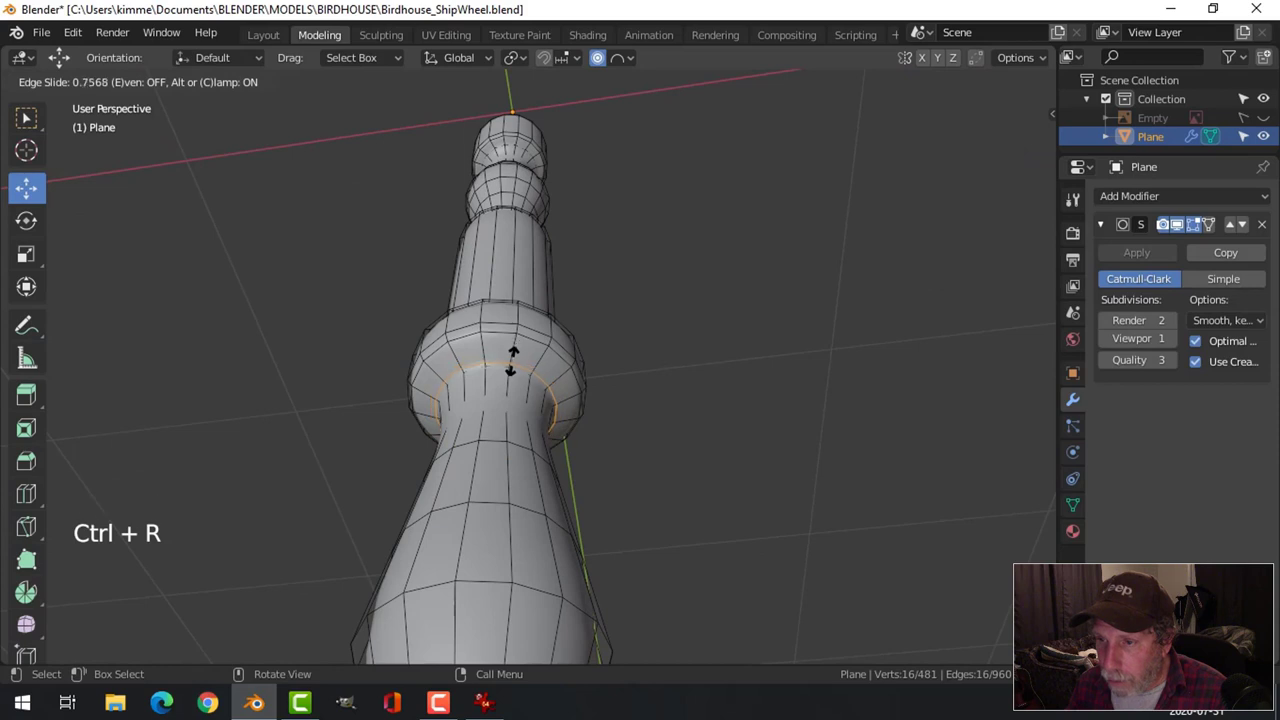
Add one more edge loop near the collar and save the ship wheel file.
key(Tab)
middle_click(656, 387)
scroll(down, 3)
middle_click(620, 396)
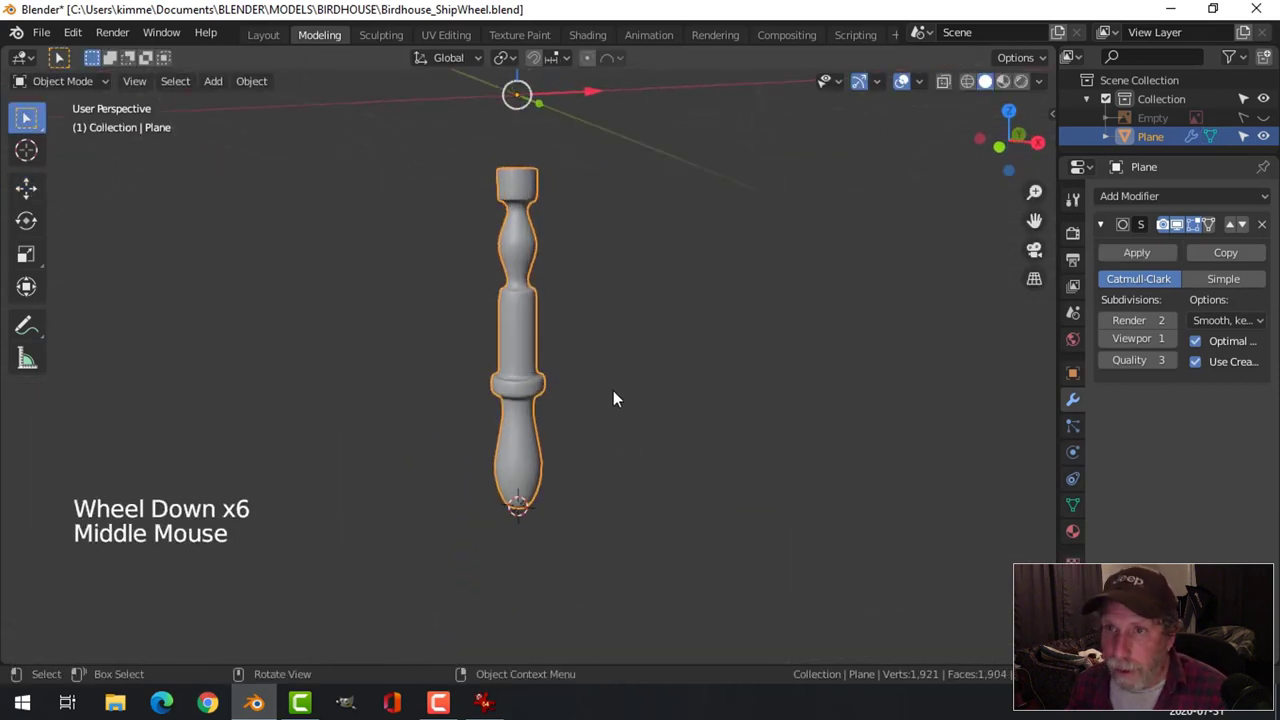
key(ctrl+s)
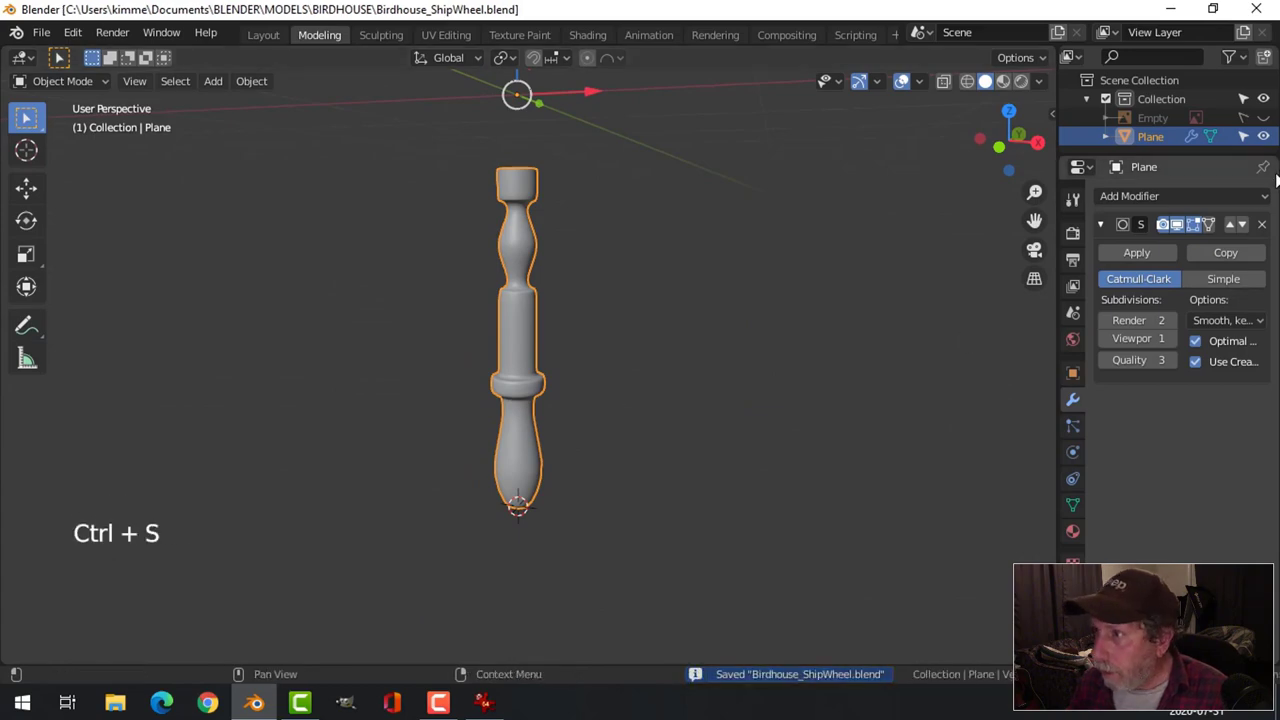
In front view, duplicate the spoke and rotate the copy 180° to point upward from the hub.
click(1268, 125)
key(KP_1)
scroll(down, 3)
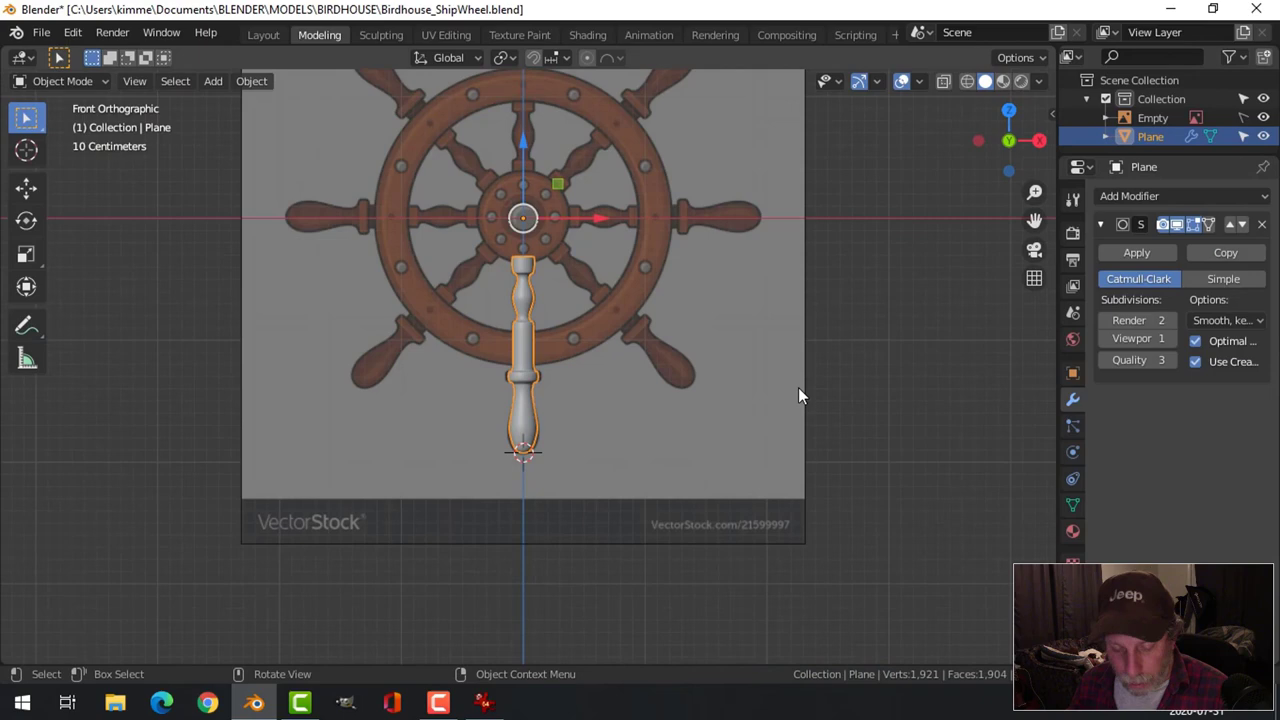
key(shift+c)
scroll(up, 3)
scroll(down, 3)
scroll(down, 3)
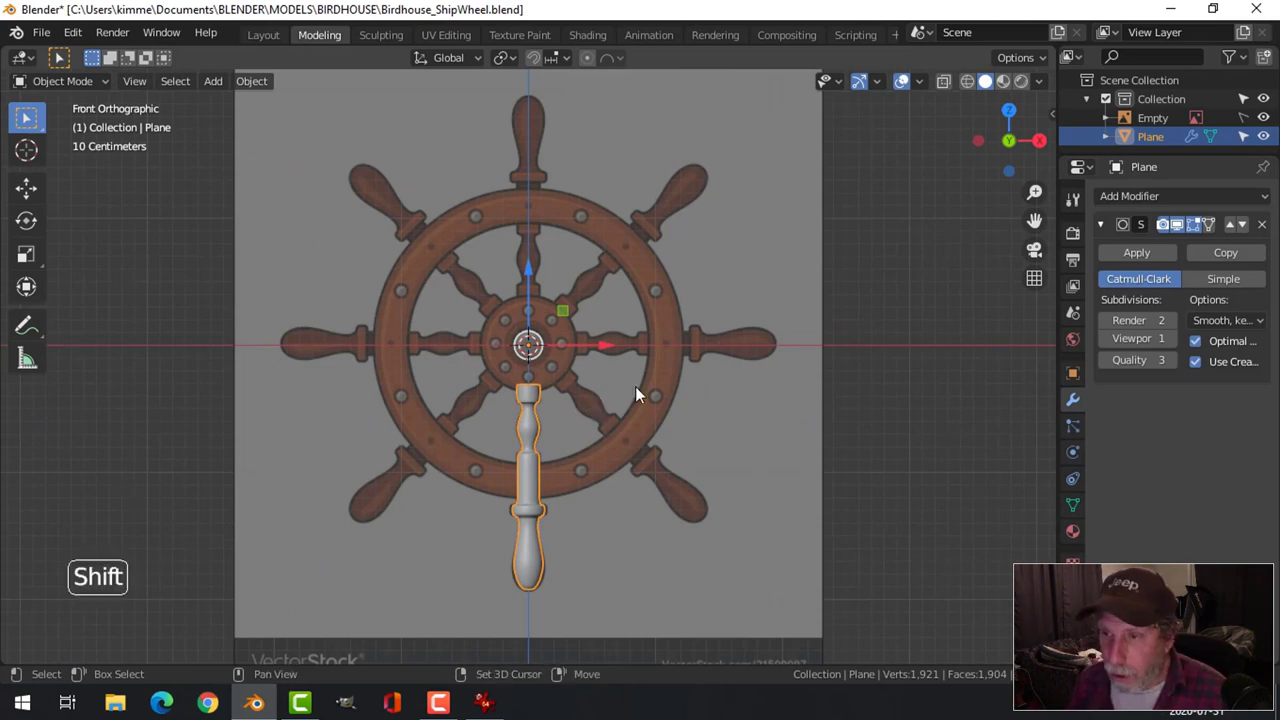
key(shift+d)
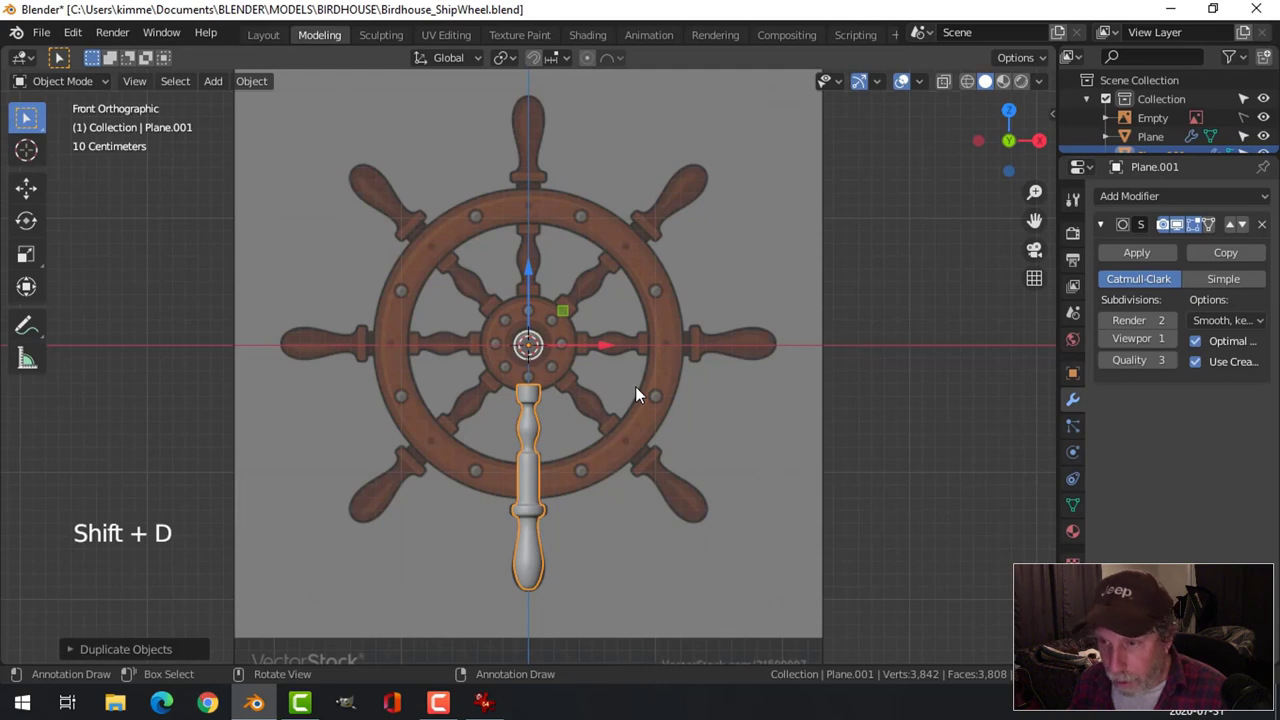
key(r)
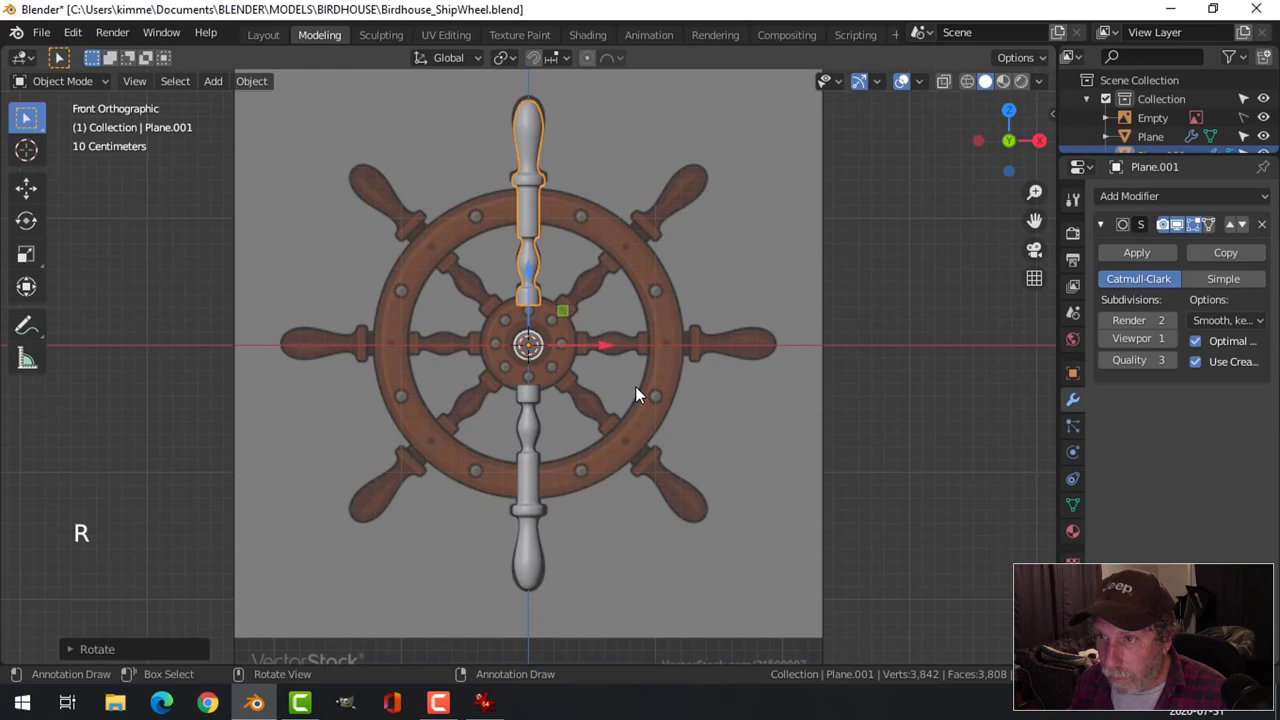
click(546, 440)
Duplicate and rotate again by 90° and 45° so eight spokes radiate from the hub.
key(shift+d)
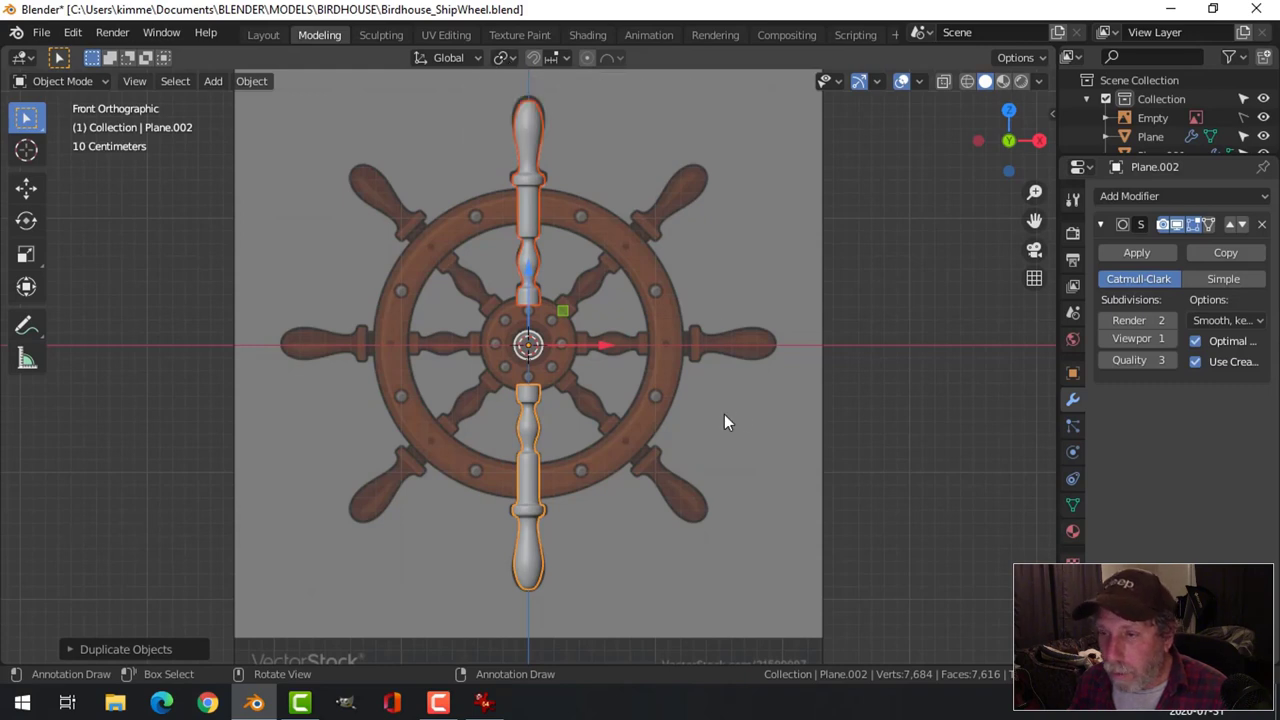
key(r)
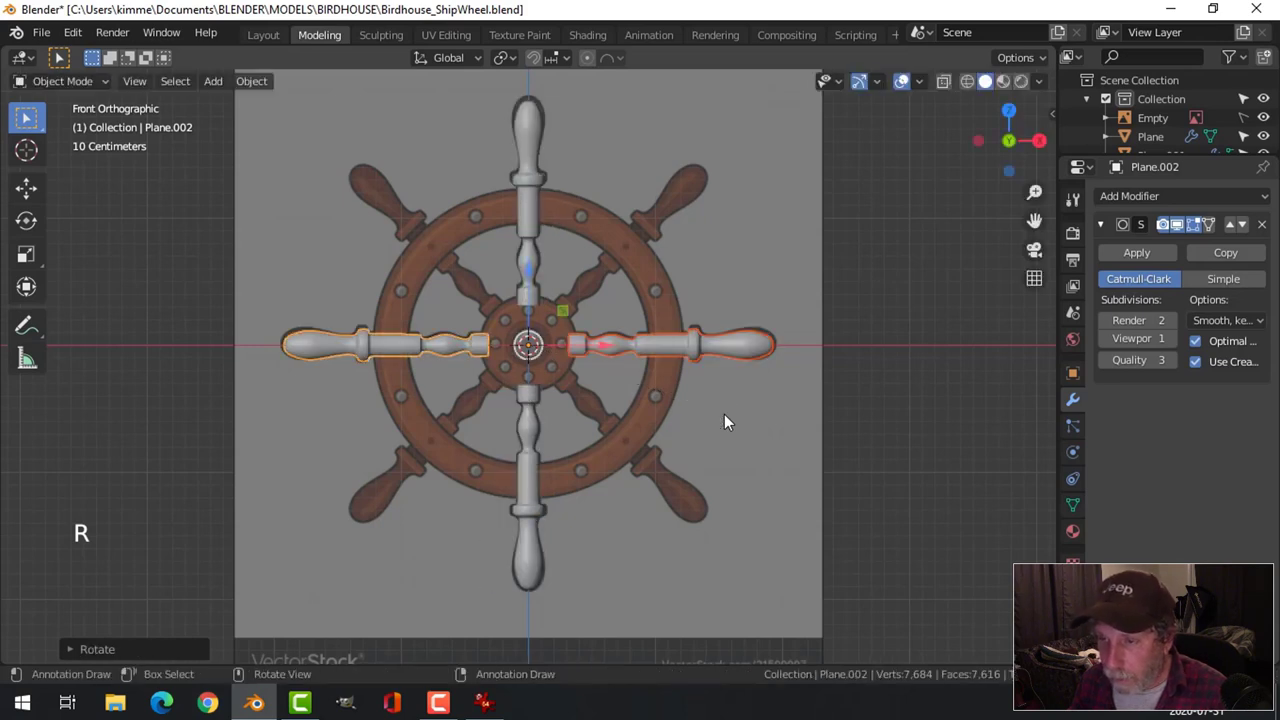
key(shift+d)
key(r)
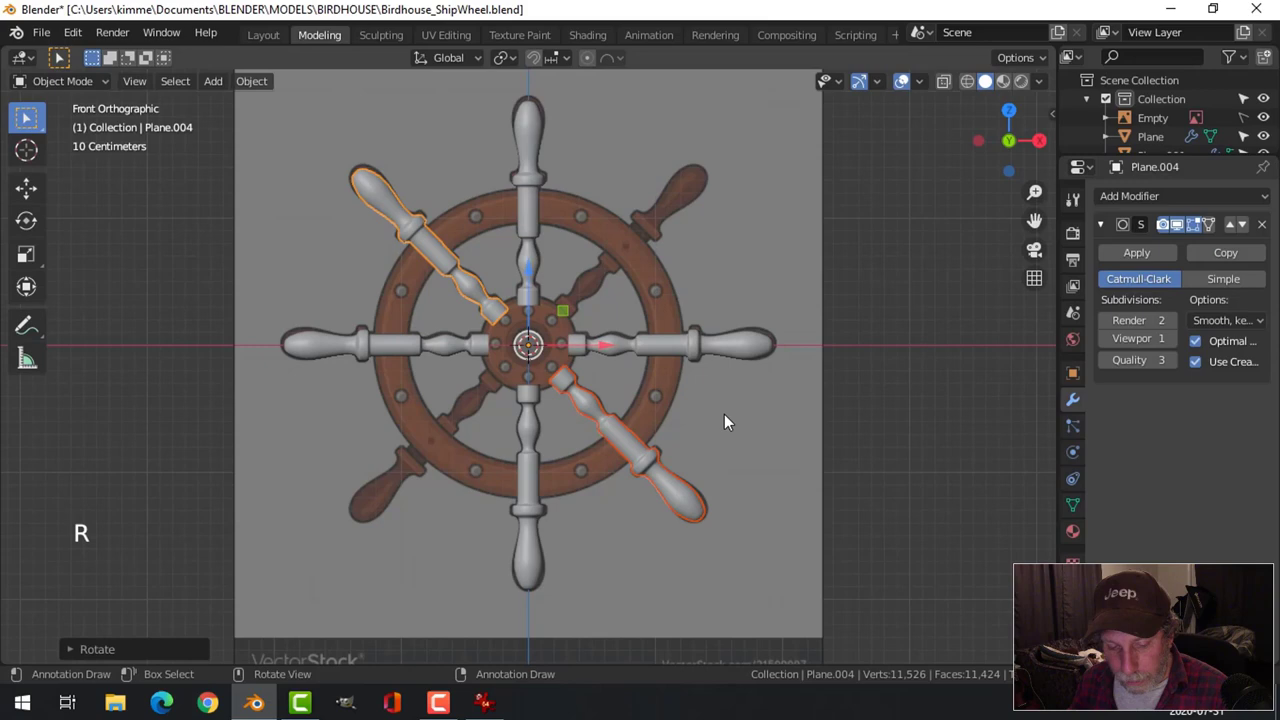
key(shift+d)
key(r)
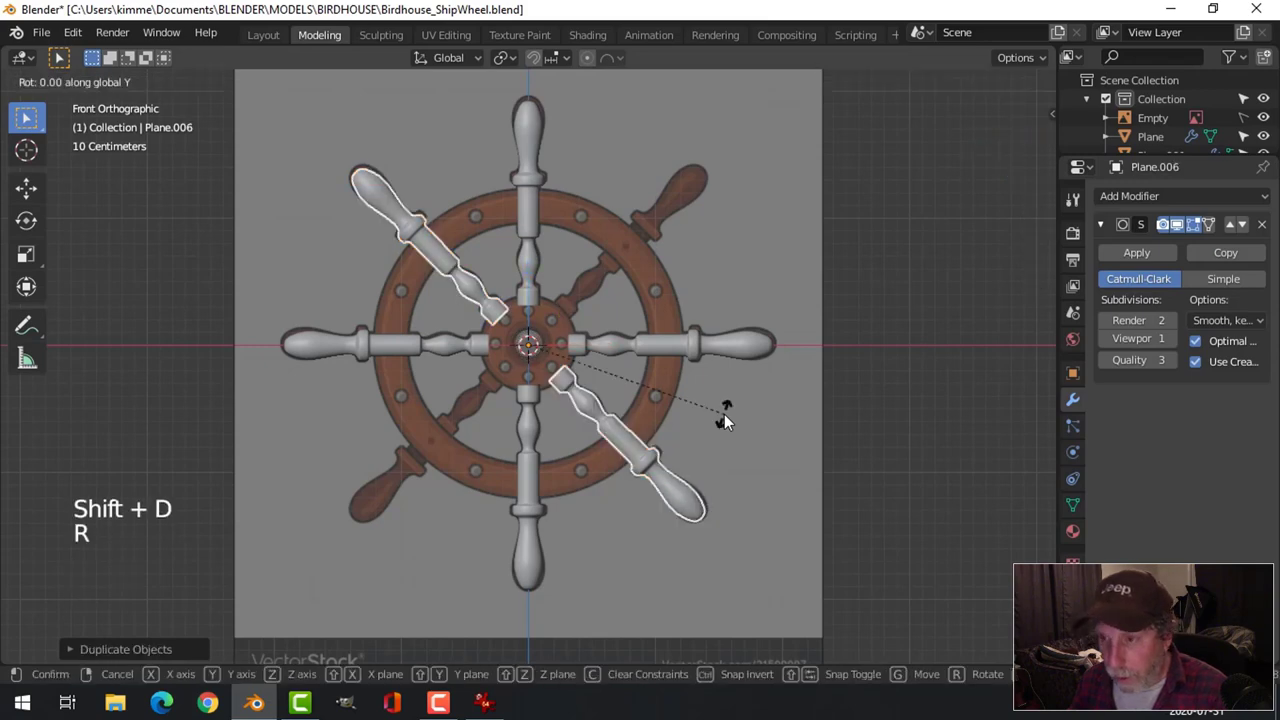
key(alt+a)
scroll(down, 3)
Orbit around the wheel to check the eight spokes from several angles.
middle_click(715, 421)
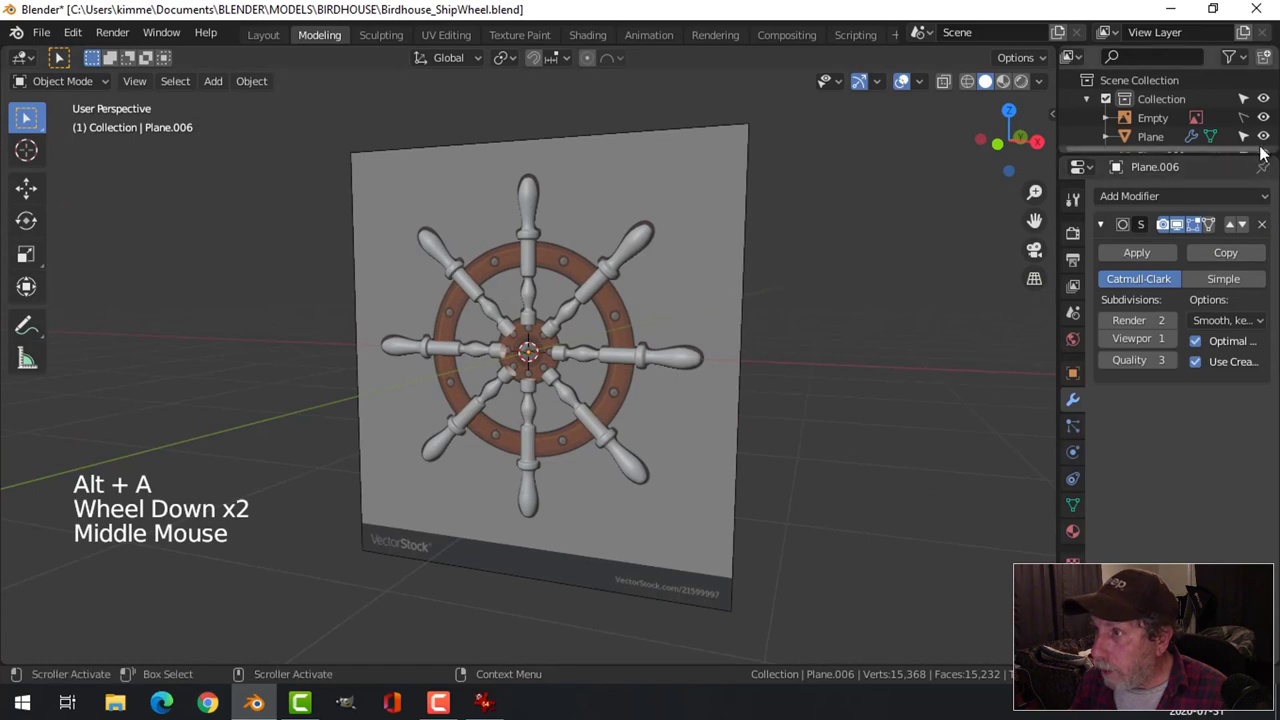
click(1270, 125)
middle_click(666, 417)
scroll(up, 3)
middle_click(647, 392)
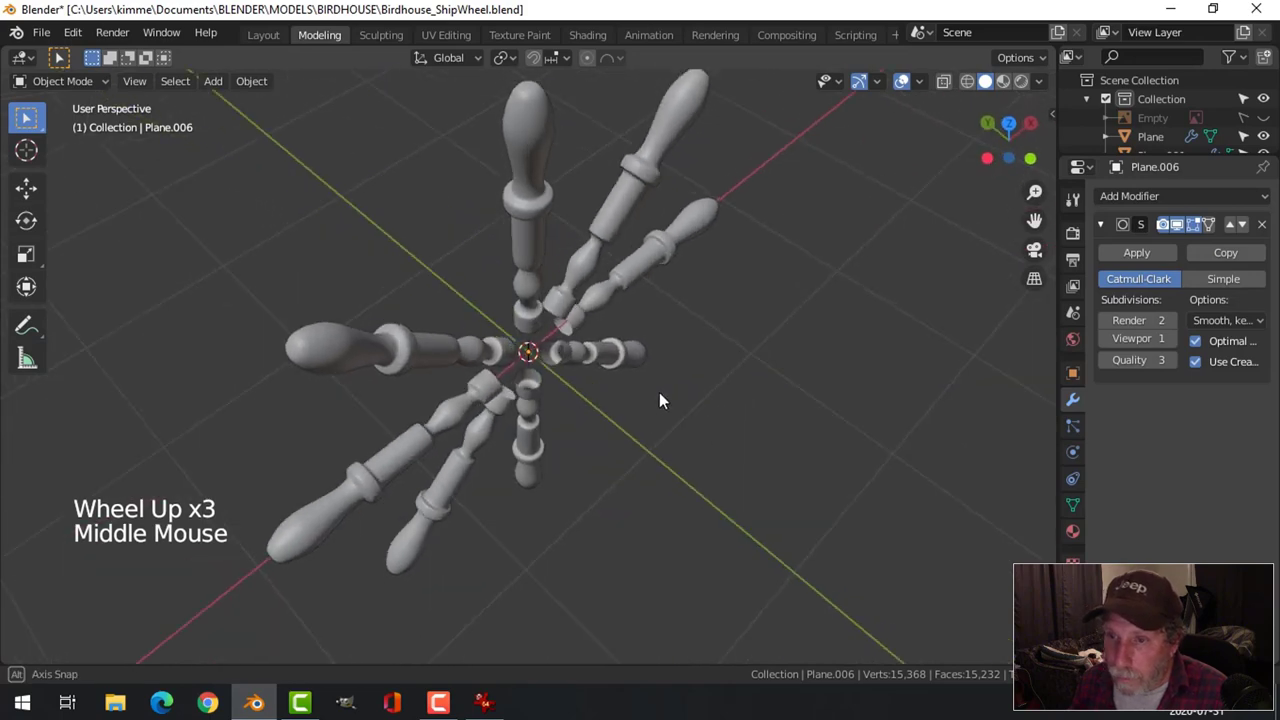
scroll(down, 3)
scroll(down, 3)
Select all in Edit Mode to confirm the eight spokes form a single mesh.
click(590, 313)
key(alt+a)
key(a)
key(Tab)
key(a)
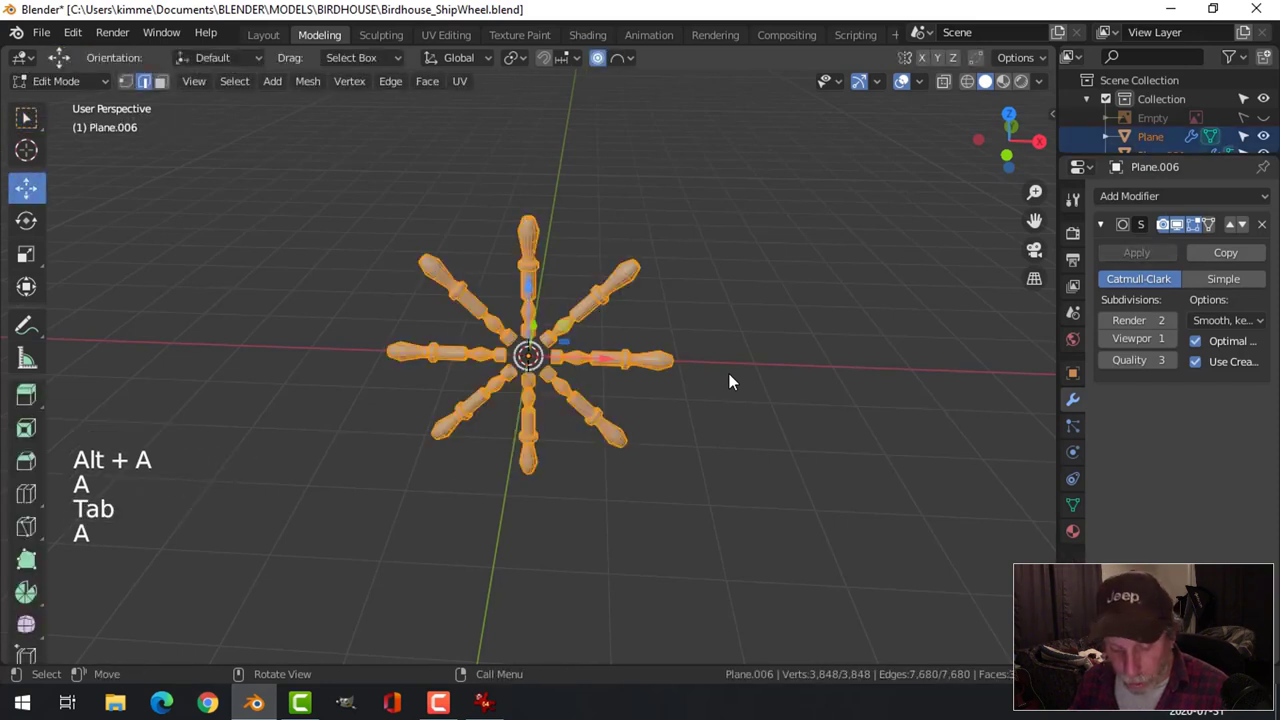
key(alt+n)
key(alt+a)
key(Tab)
key(alt+a)
Bring the spokes into front orthographic view, ready for the rim.
middle_click(743, 432)
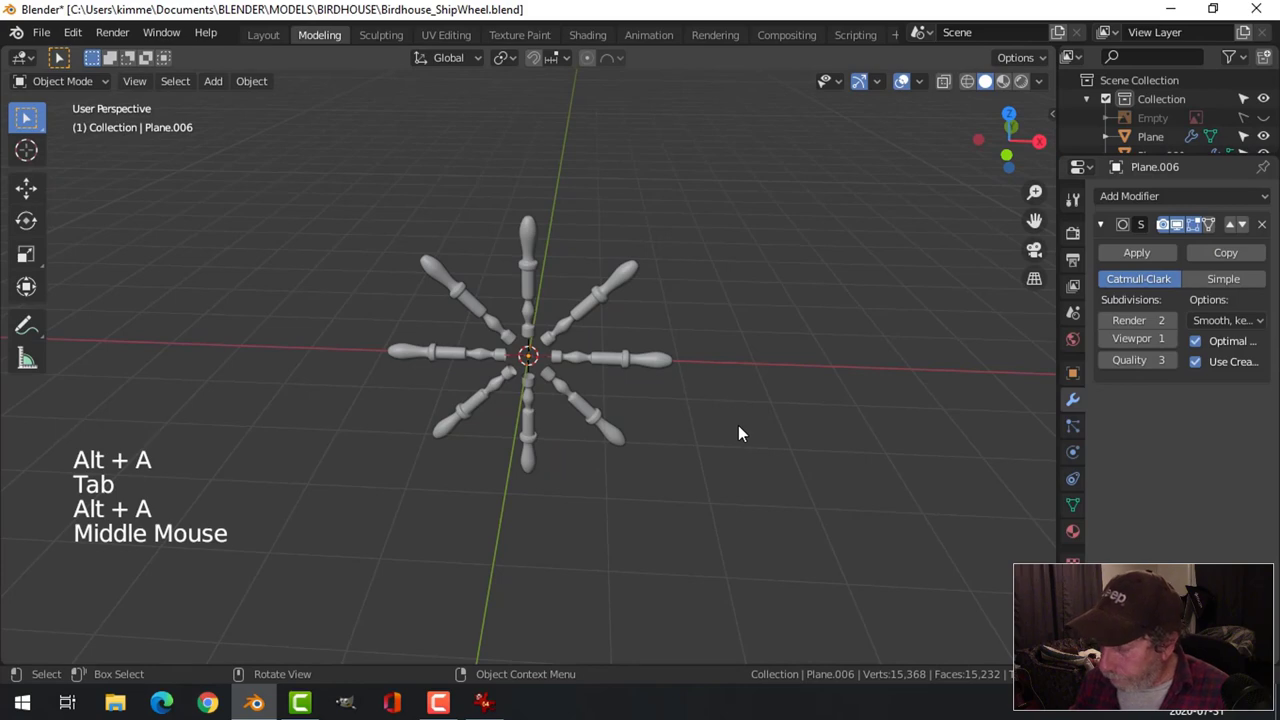
key(KP_1)
scroll(up, 3)
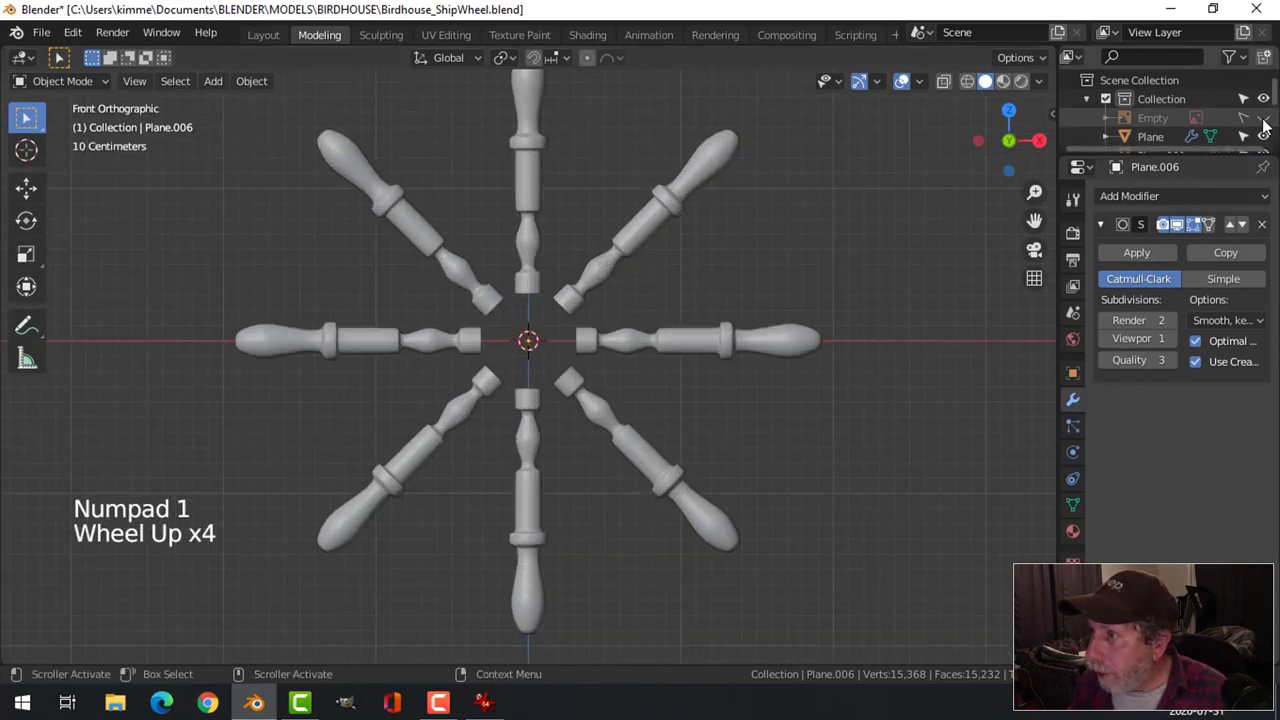
Add a circle at the wheel centre, stand it upright 90° on X and scale it to the rim's outer edge.
click(1268, 123)
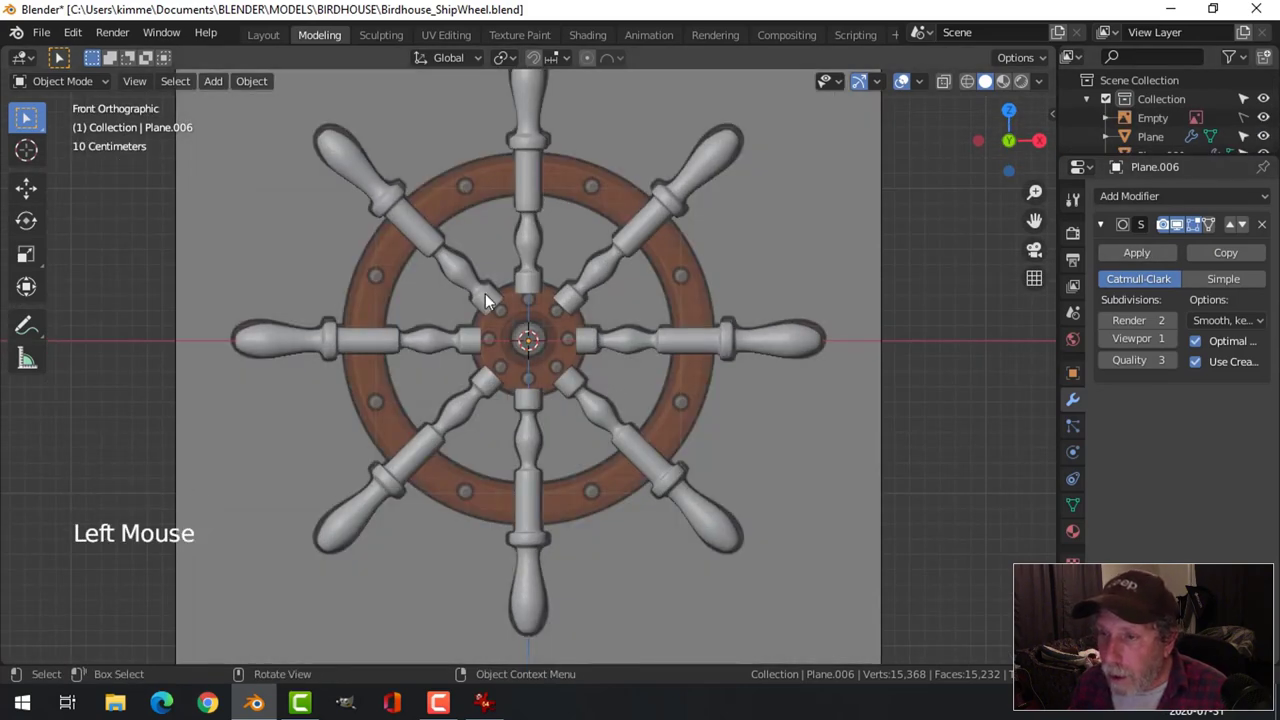
key(shift+a)
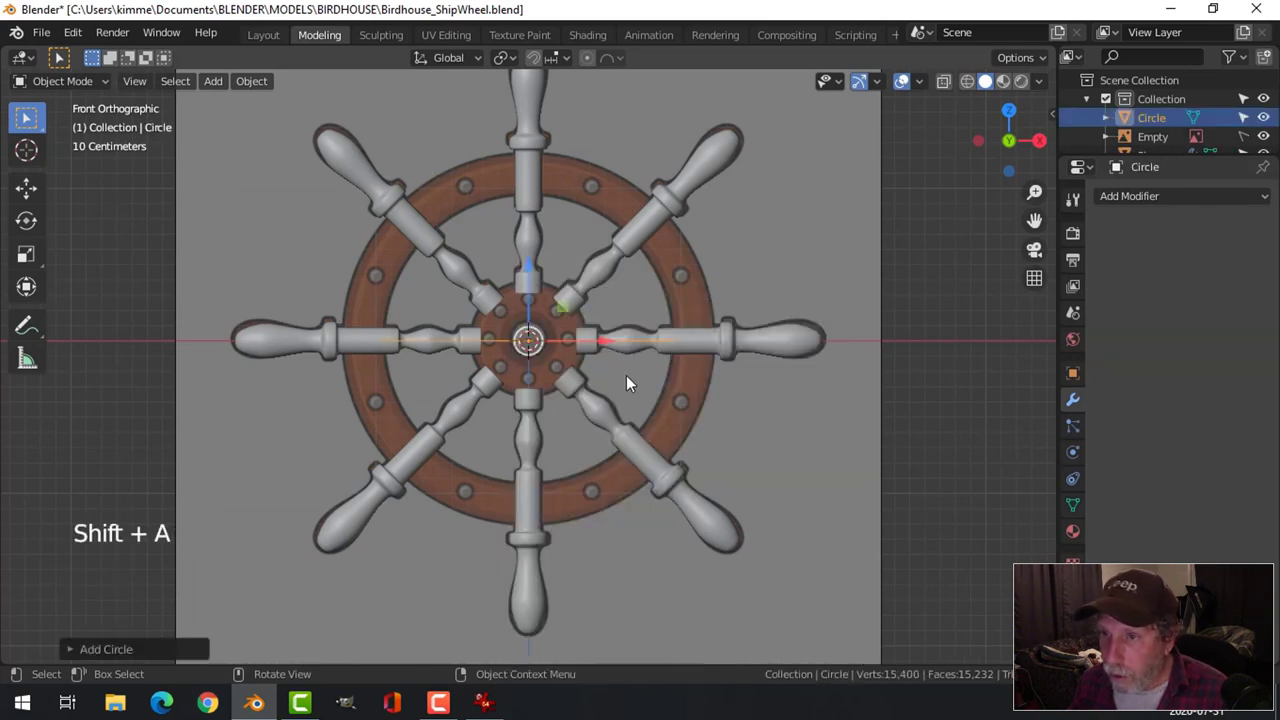
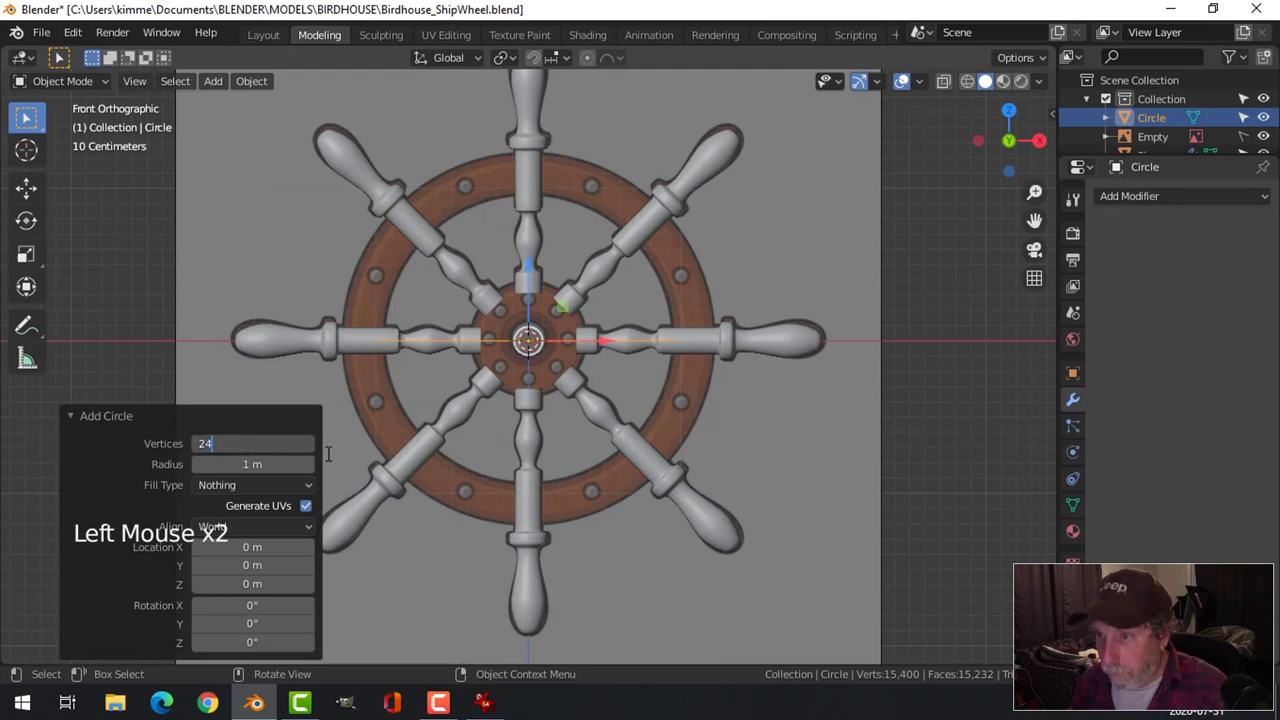
key(Tab)
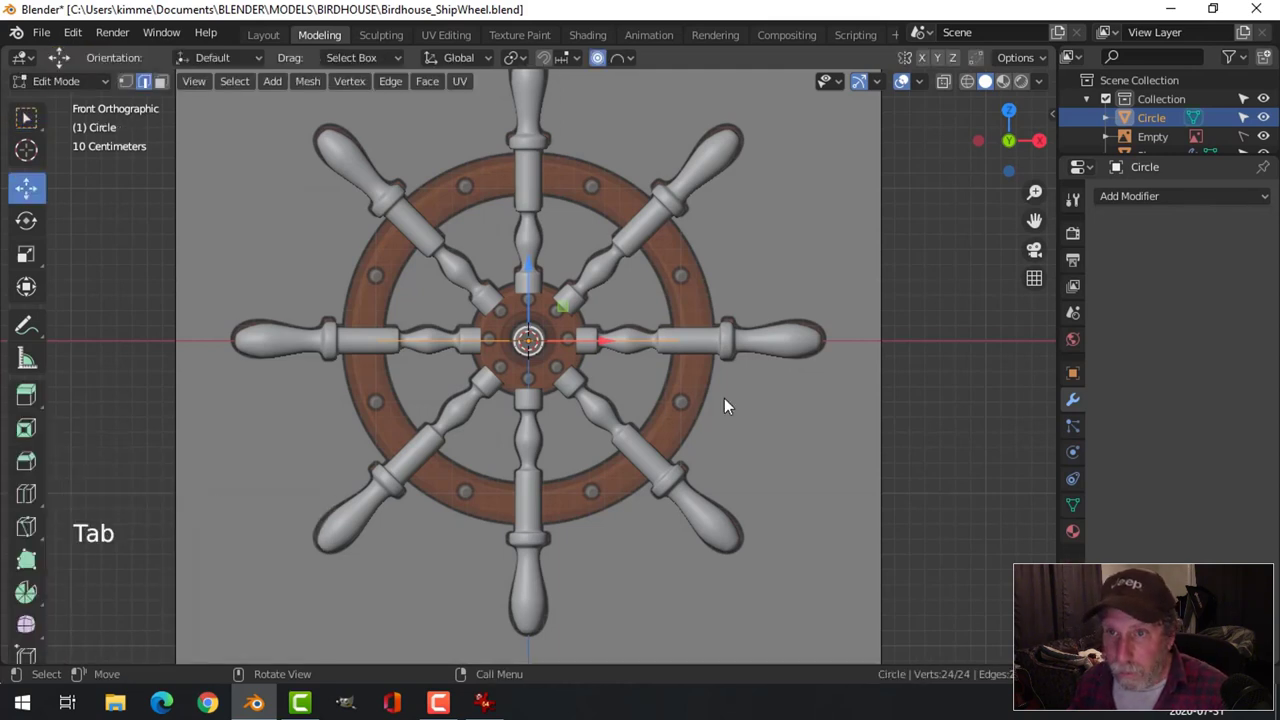
key(r)
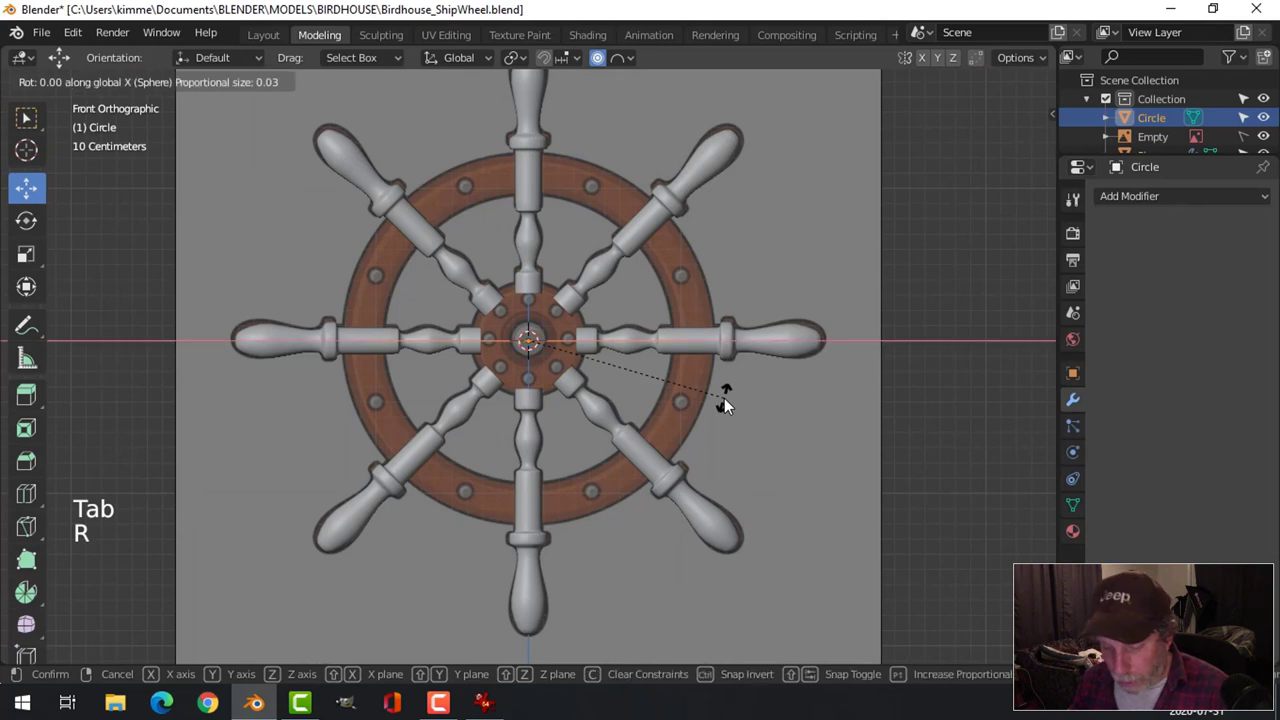
key(s)
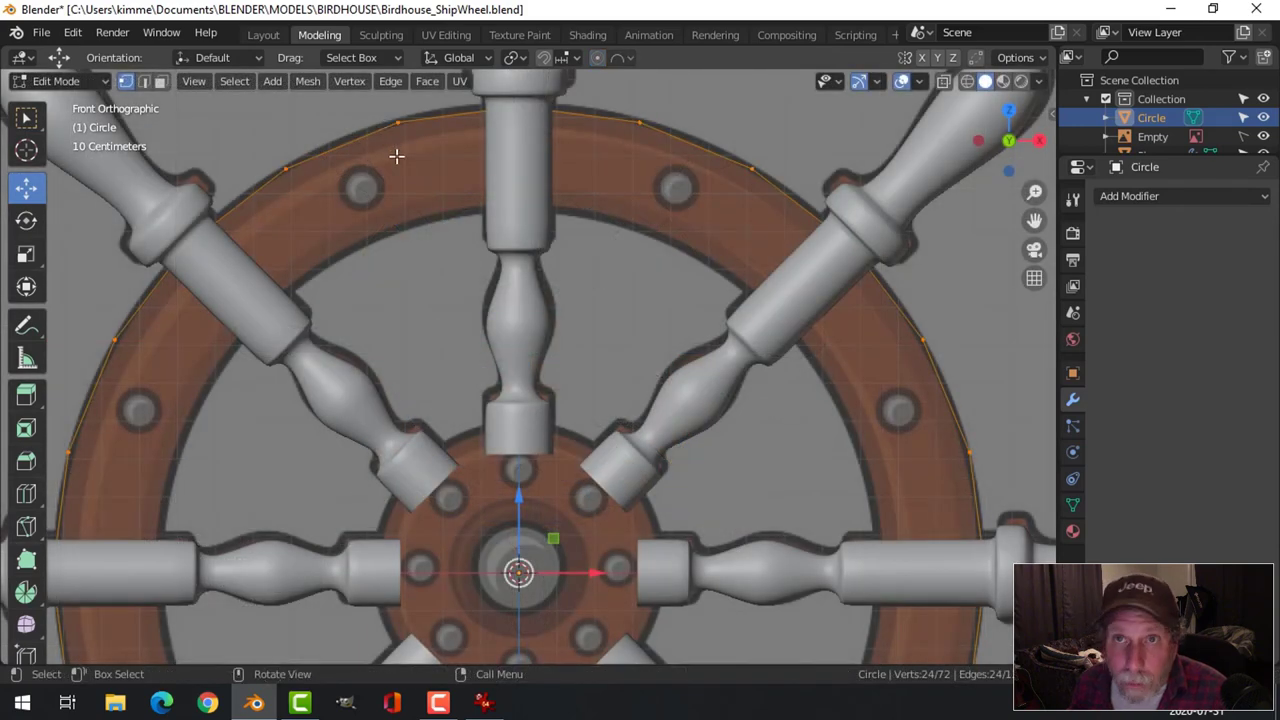
Extrude the circle inward twice, scaling each new ring down to build the flat rim face.
scroll(down, 3)
key(e)
key(s)
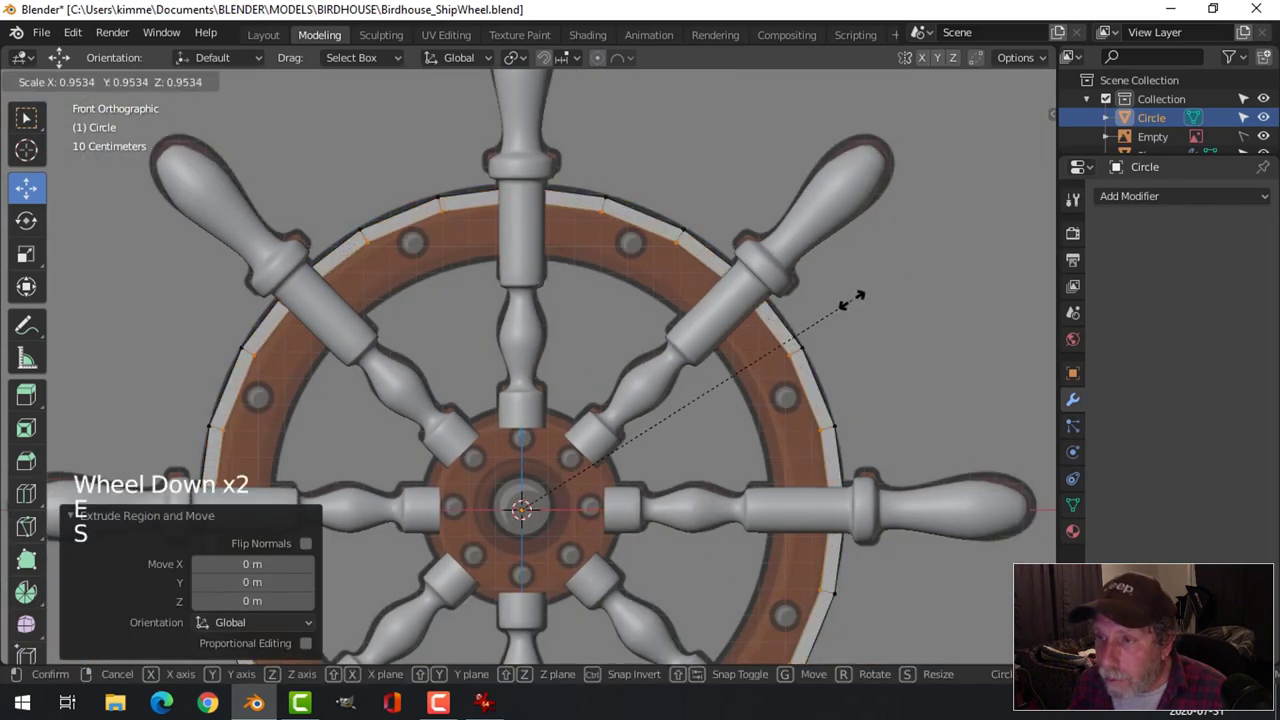
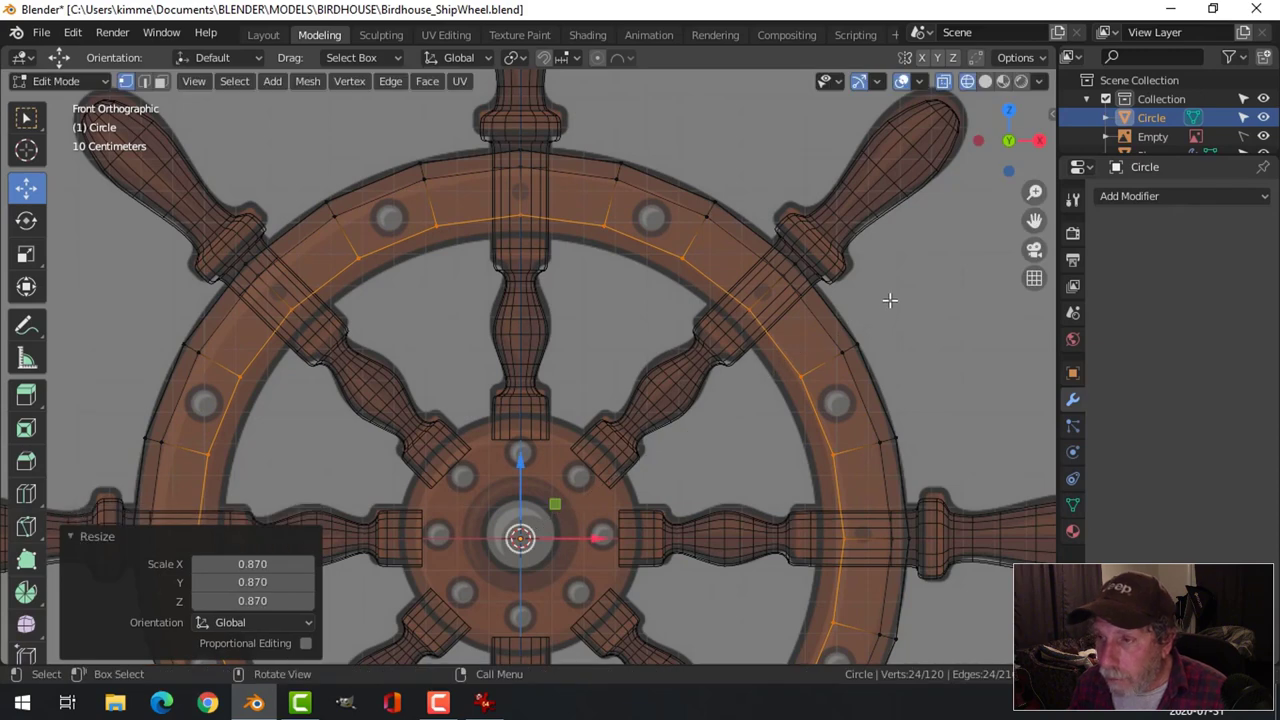
key(e)
key(s)
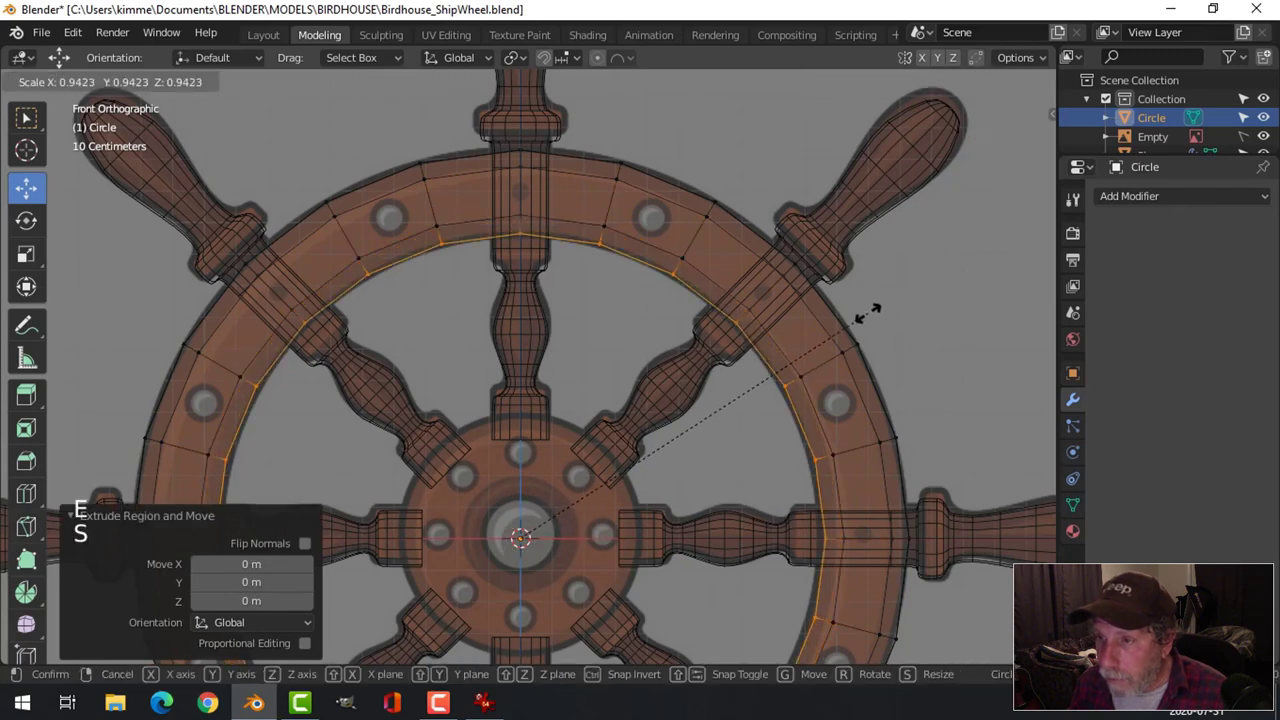
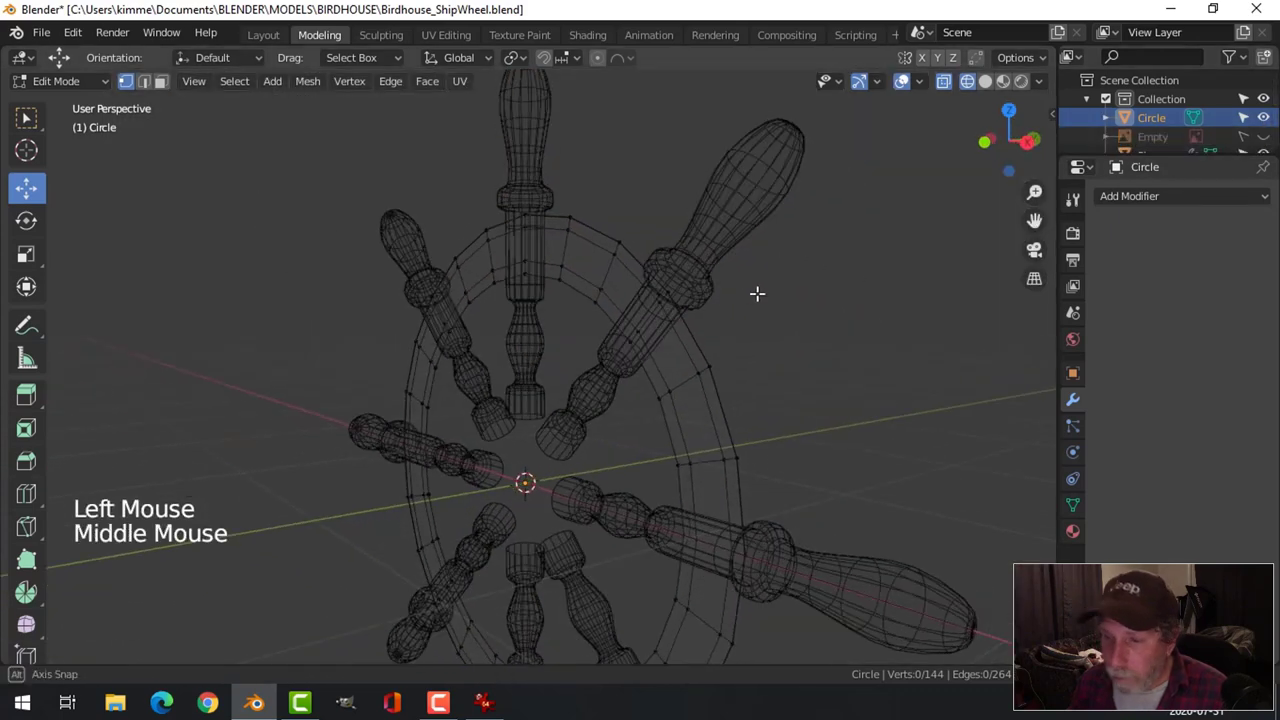
Extrude the rim ring to thickness and scale its depth along Y in side view.
key(z)
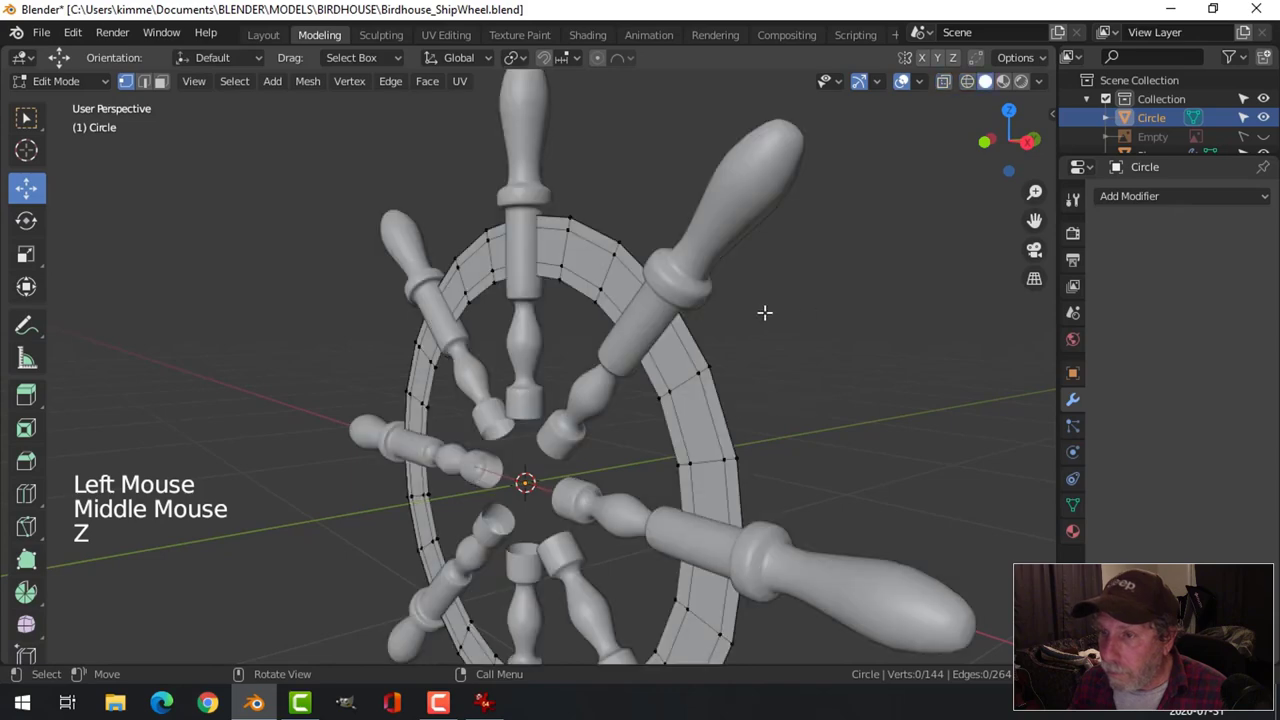
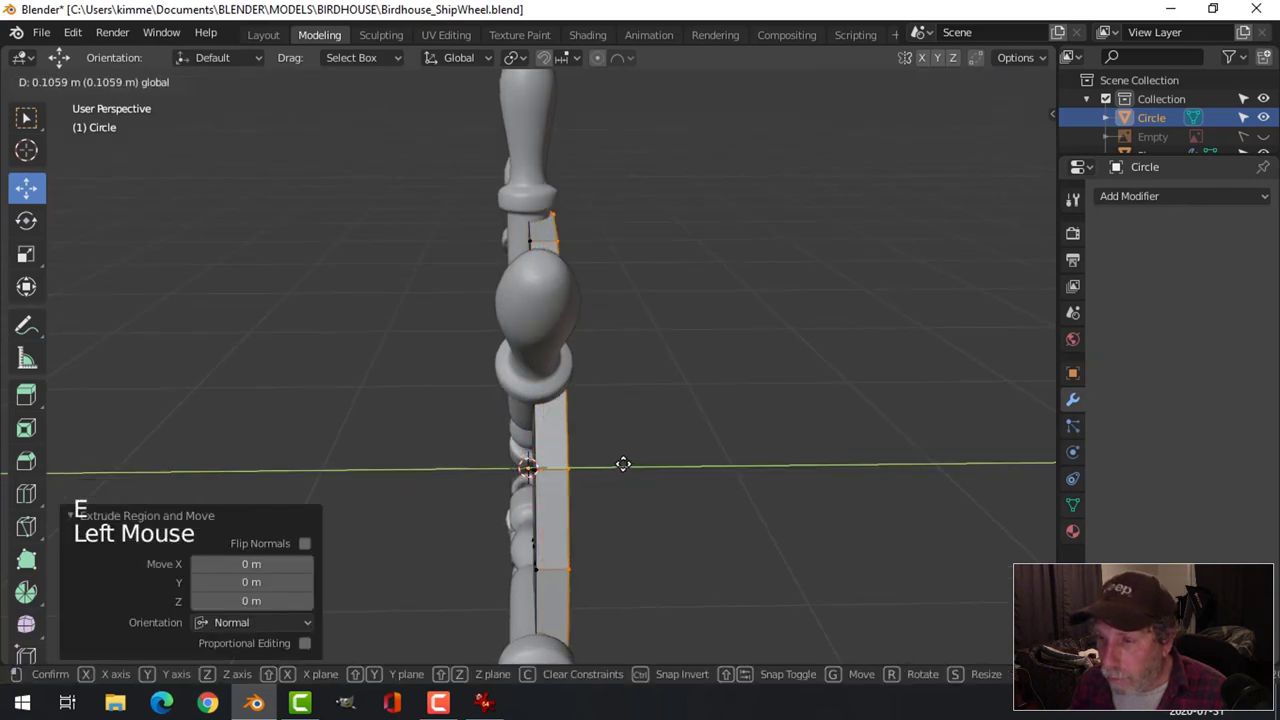
key(KP_3)
key(a)
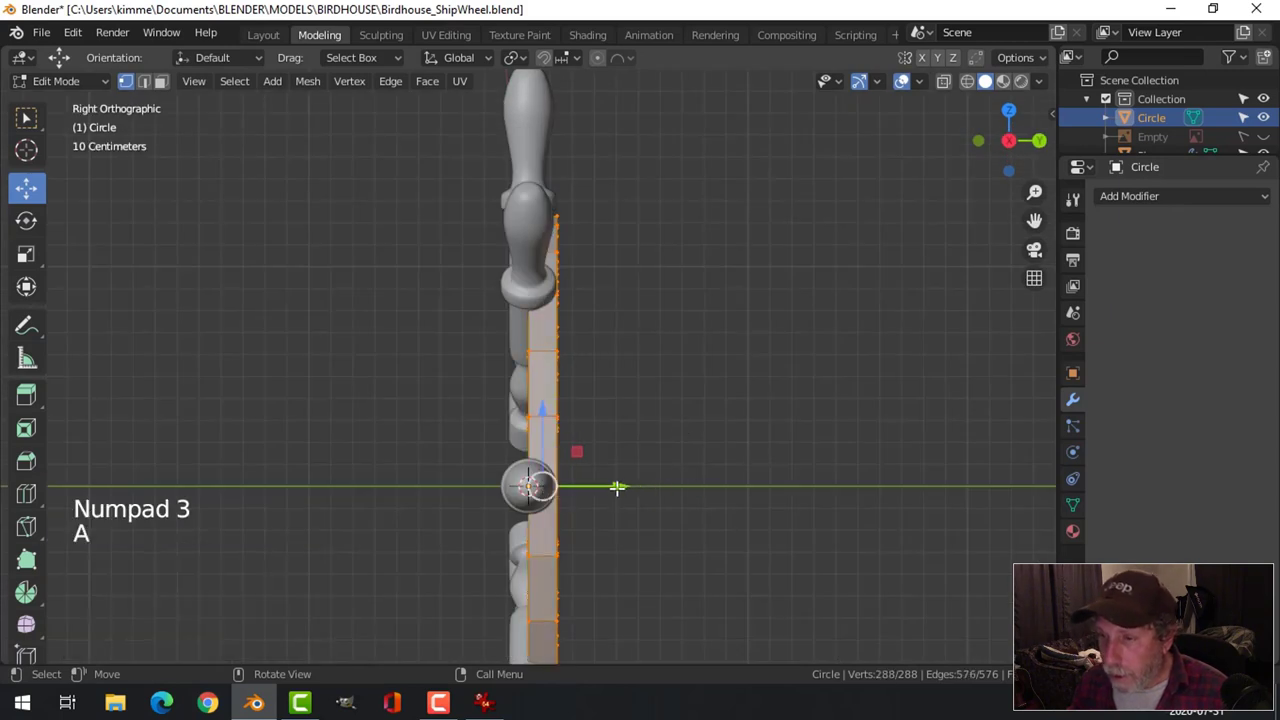
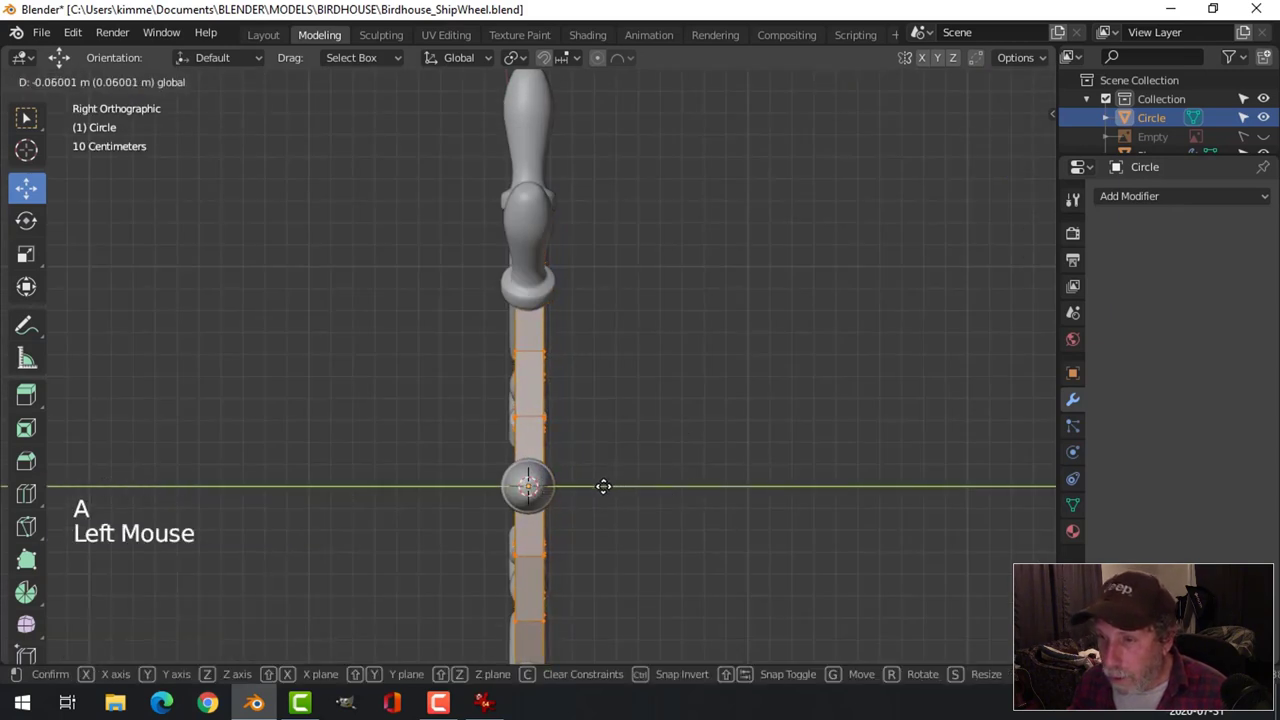
key(s)
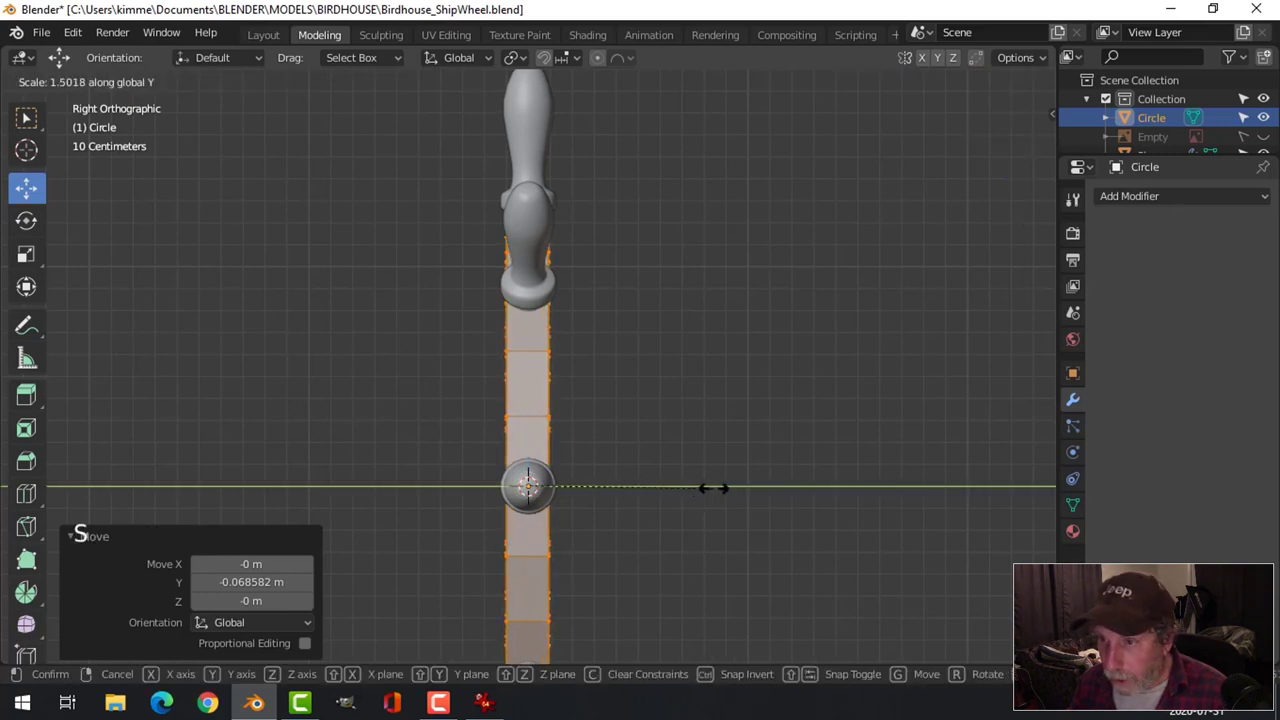
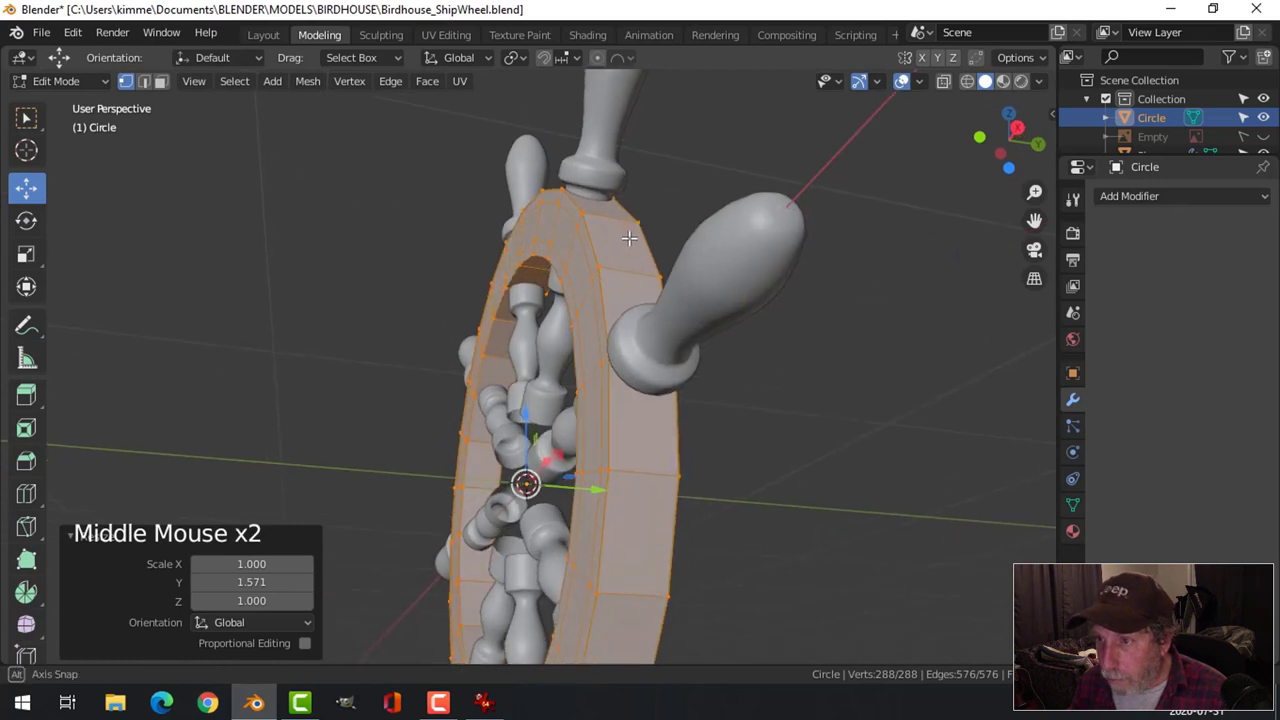
key(s)
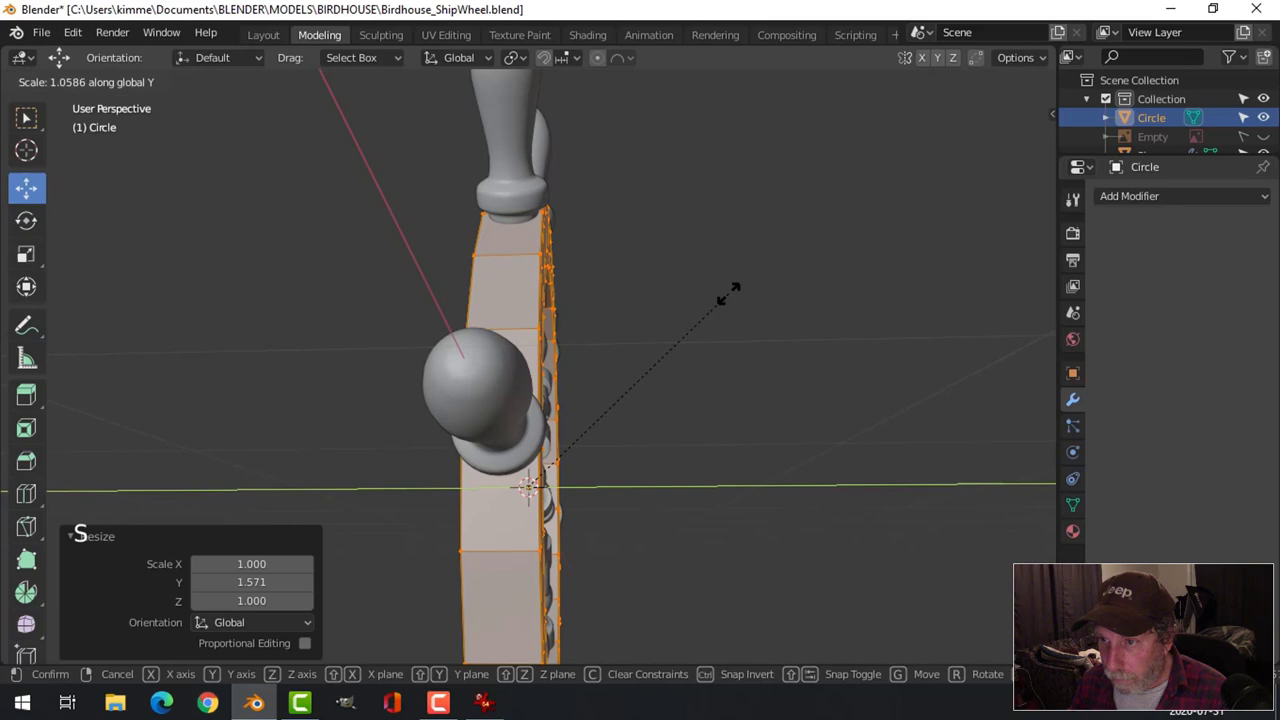
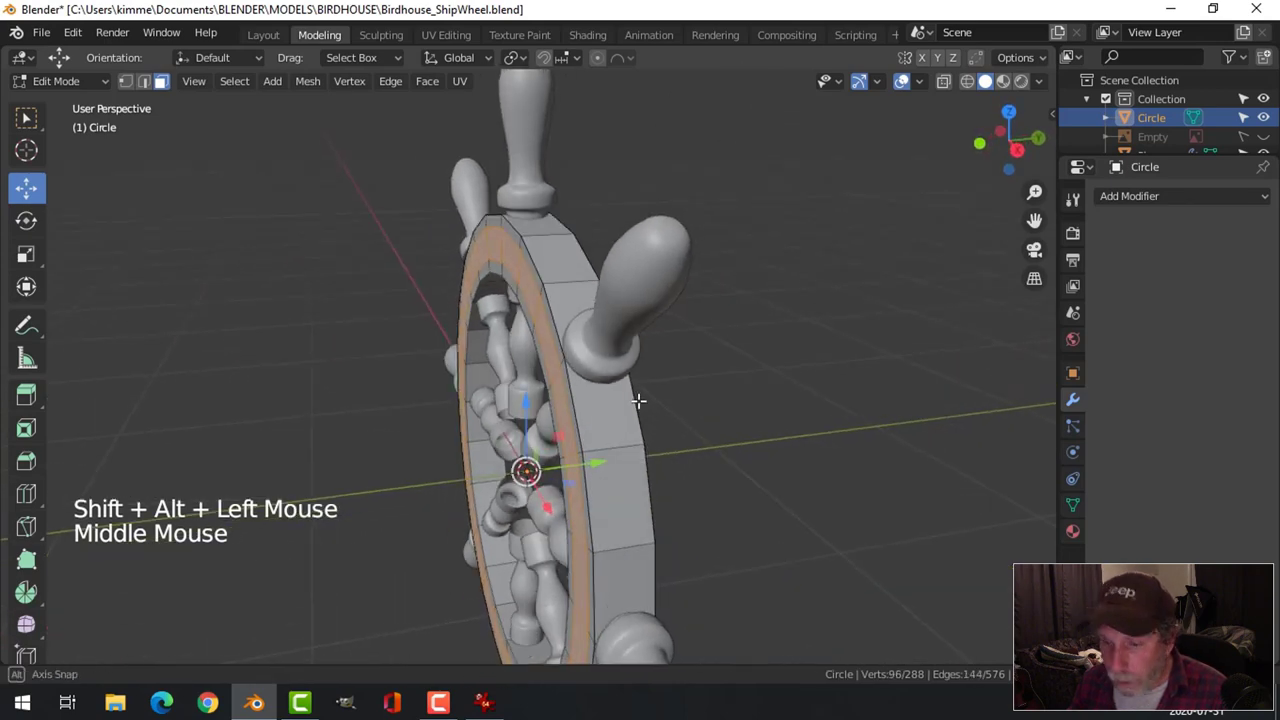
Extrude another loop and squash it along the axis to shape the rim band.
key(e)
key(s)
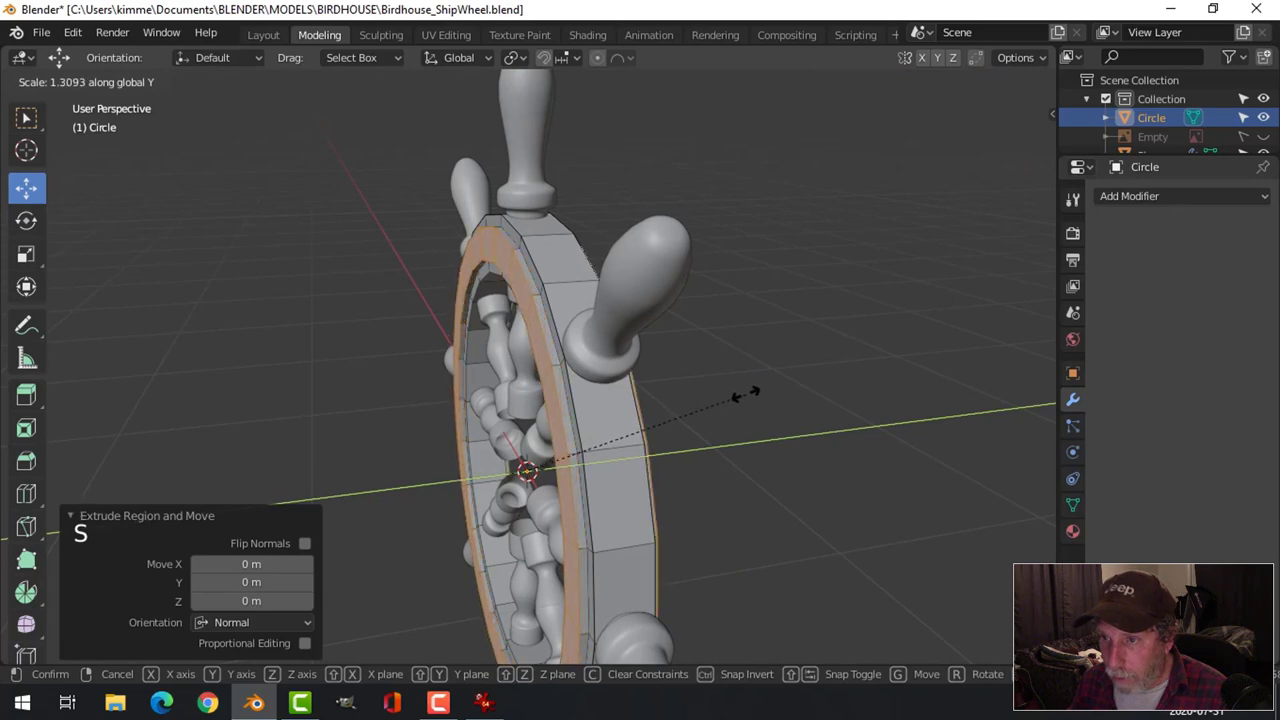
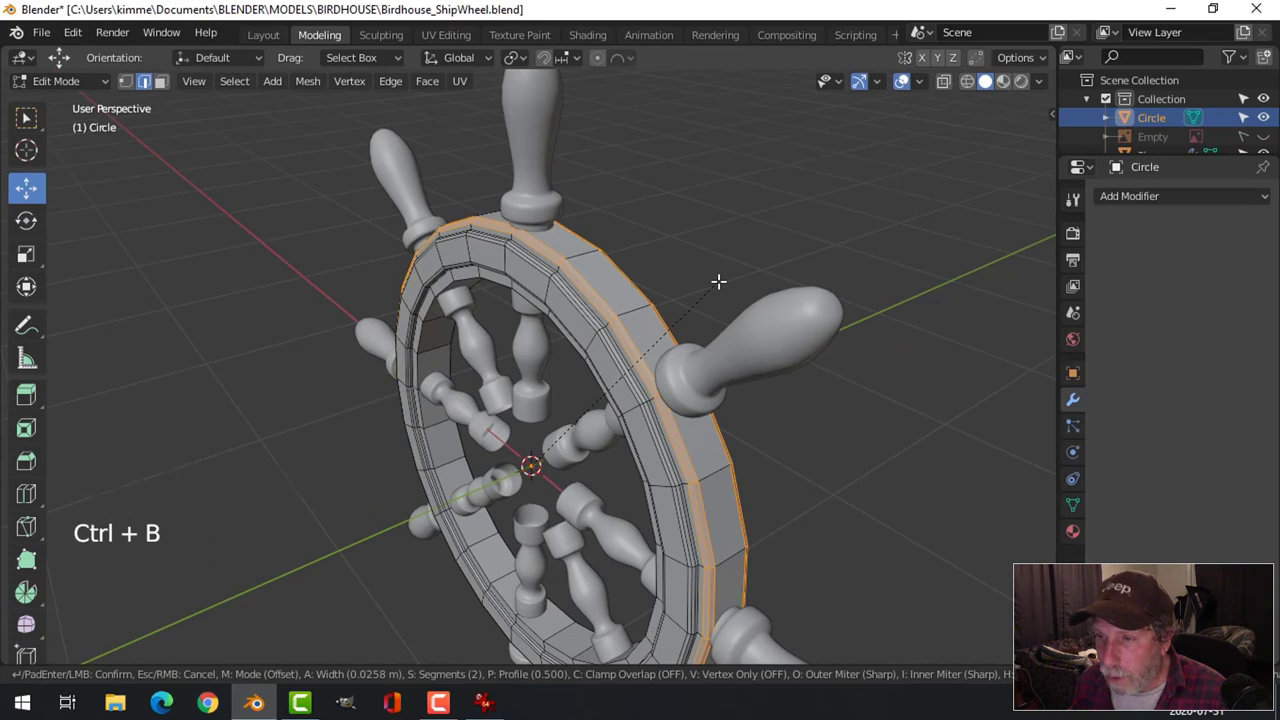
Confirm the rim bevel and smooth the rim with a level-2 Subdivision Surface modifier.
key(alt+a)
key(Tab)
middle_click(660, 287)
key(ctrl+2)
right_click(630, 275)
key(alt+a)
Orbit to inspect the rounded rim's profile, then return to front view with the reference image showing.
scroll(down, 3)
middle_click(654, 365)
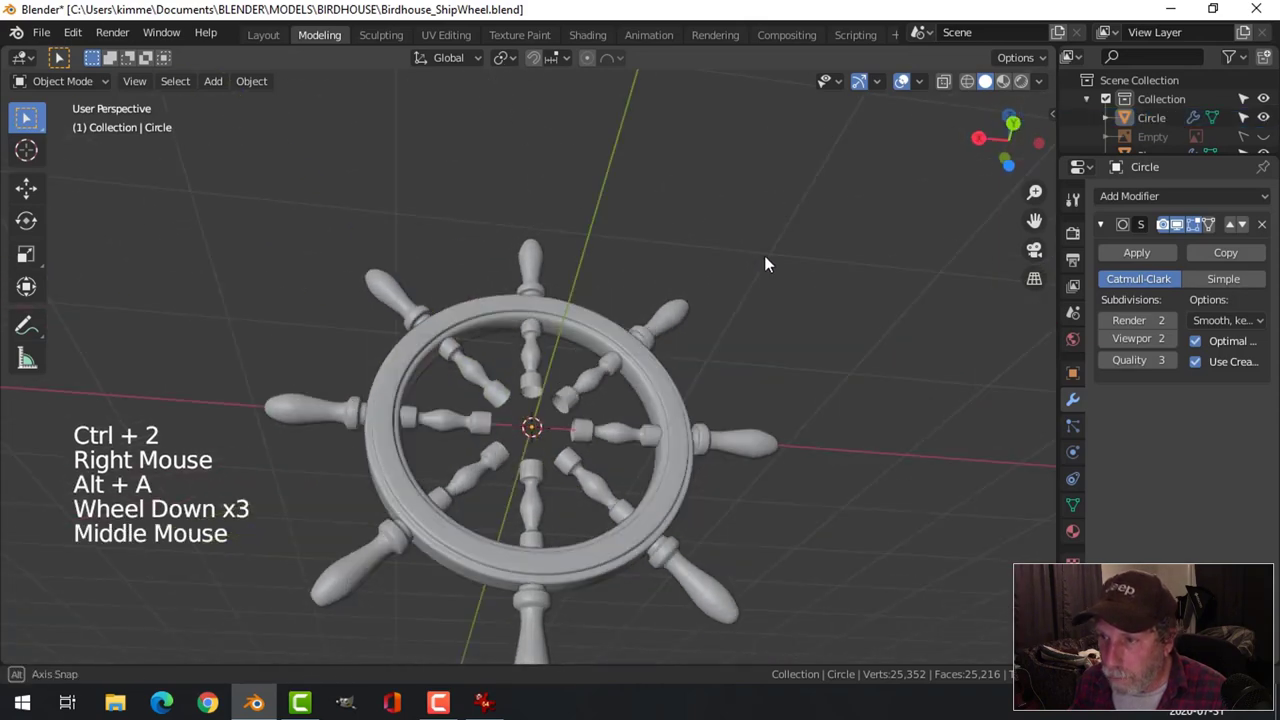
scroll(up, 3)
middle_click(732, 369)
scroll(up, 3)
middle_click(731, 375)
scroll(down, 3)
middle_click(675, 357)
middle_click(697, 362)
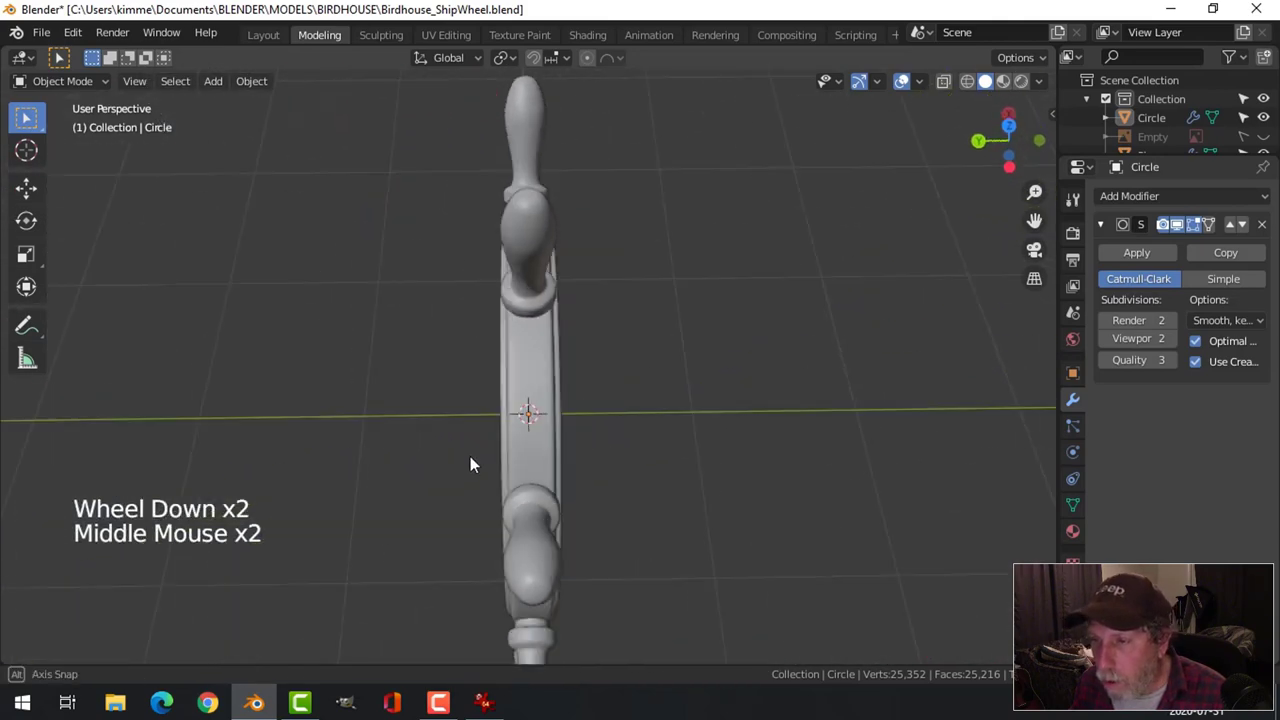
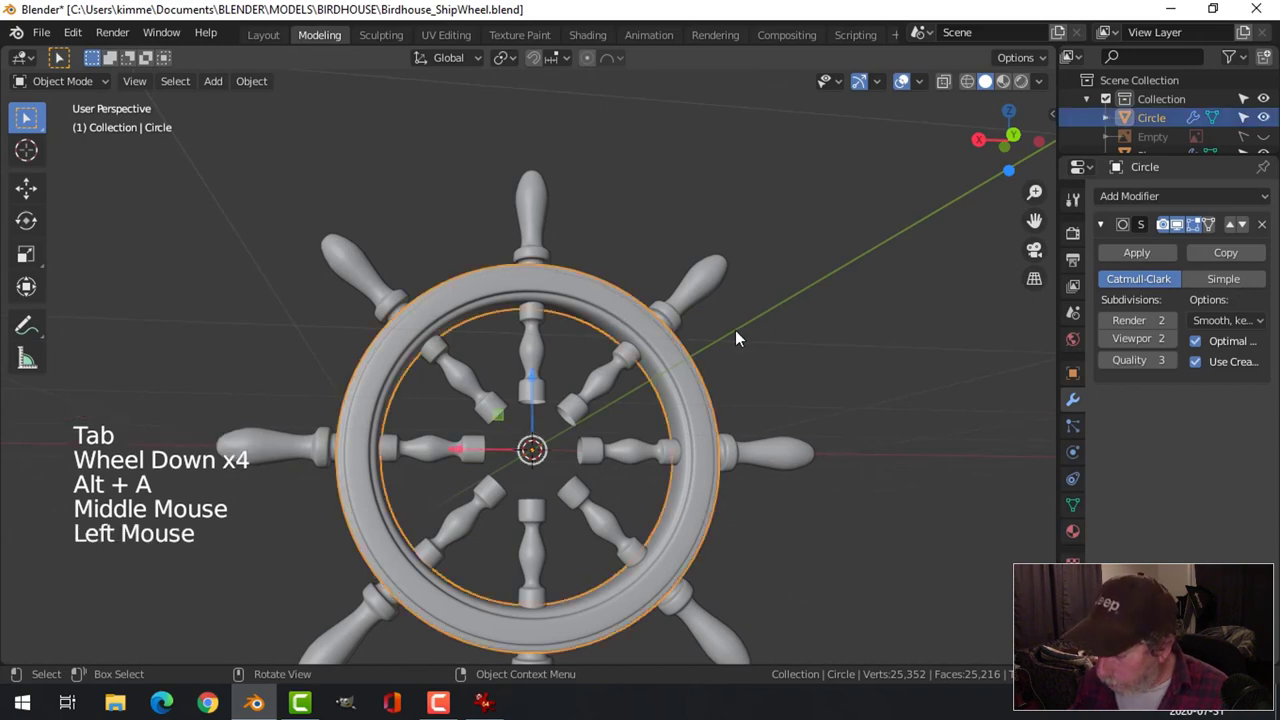
key(KP_1)
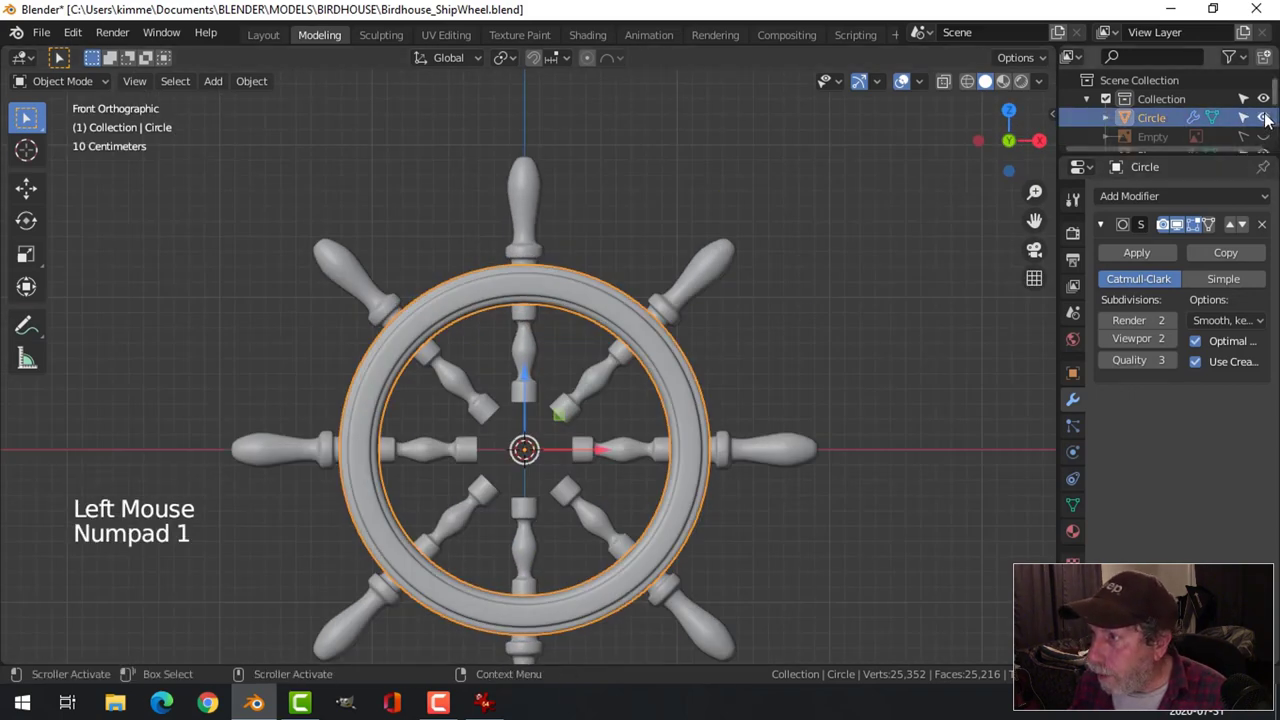
click(1266, 140)
Duplicate a loop of rim faces, shrink it around the hub and separate it into its own object.
scroll(up, 3)
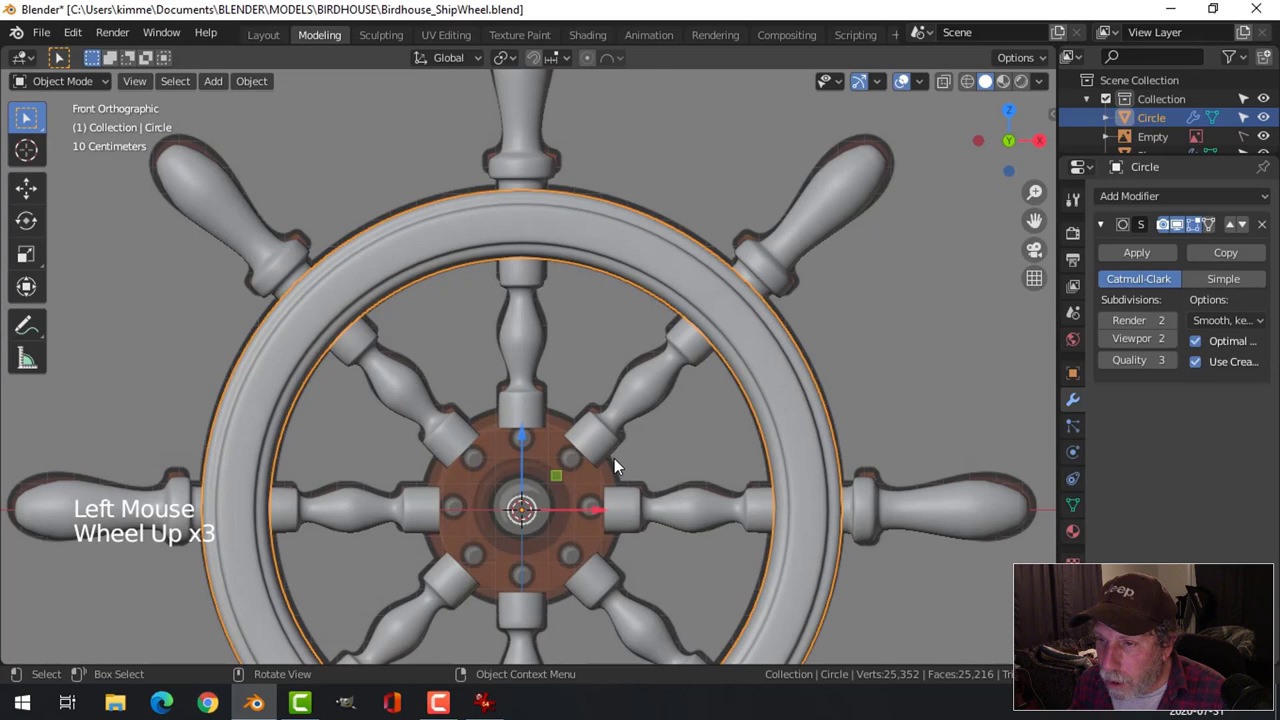
middle_click(623, 456)
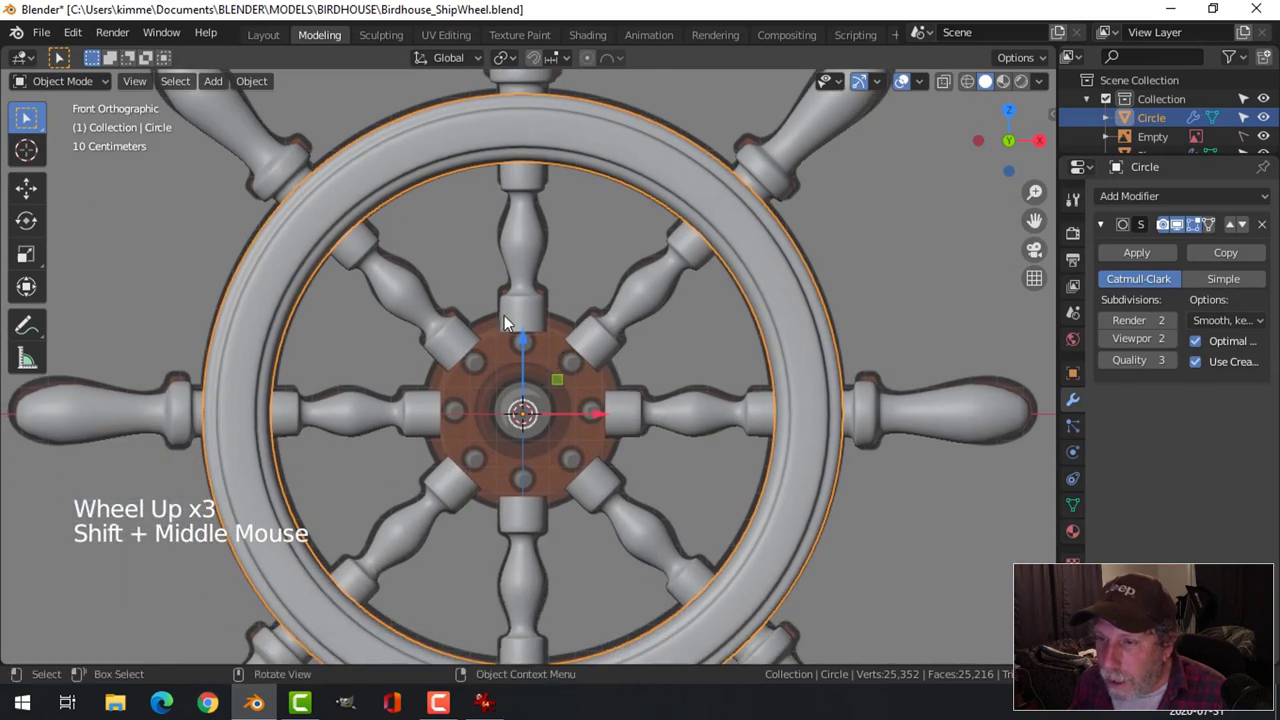
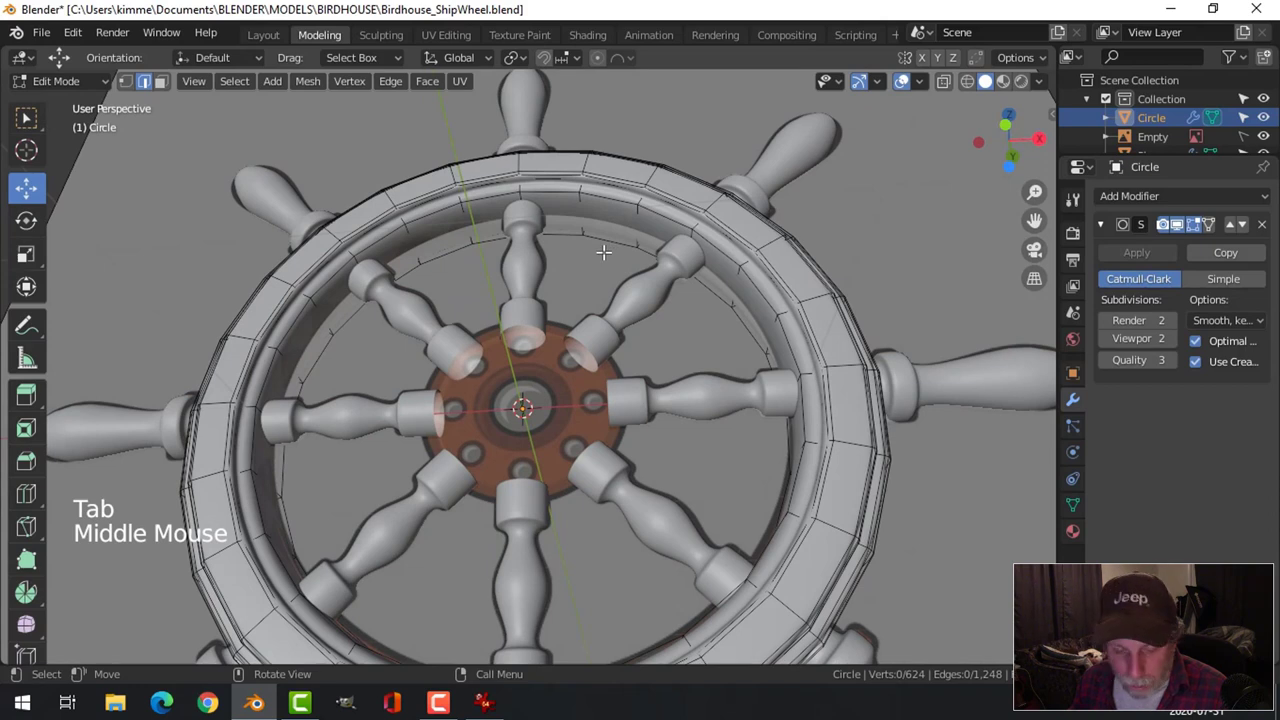
key(2)
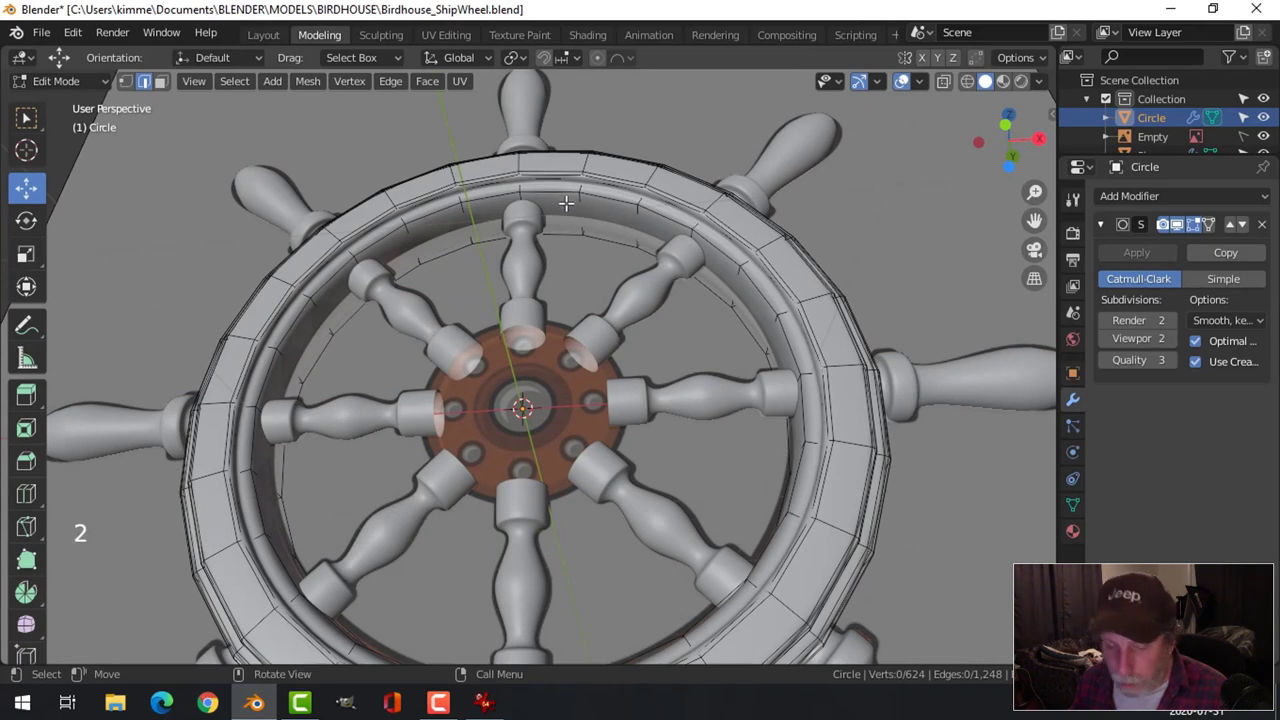
key(3)
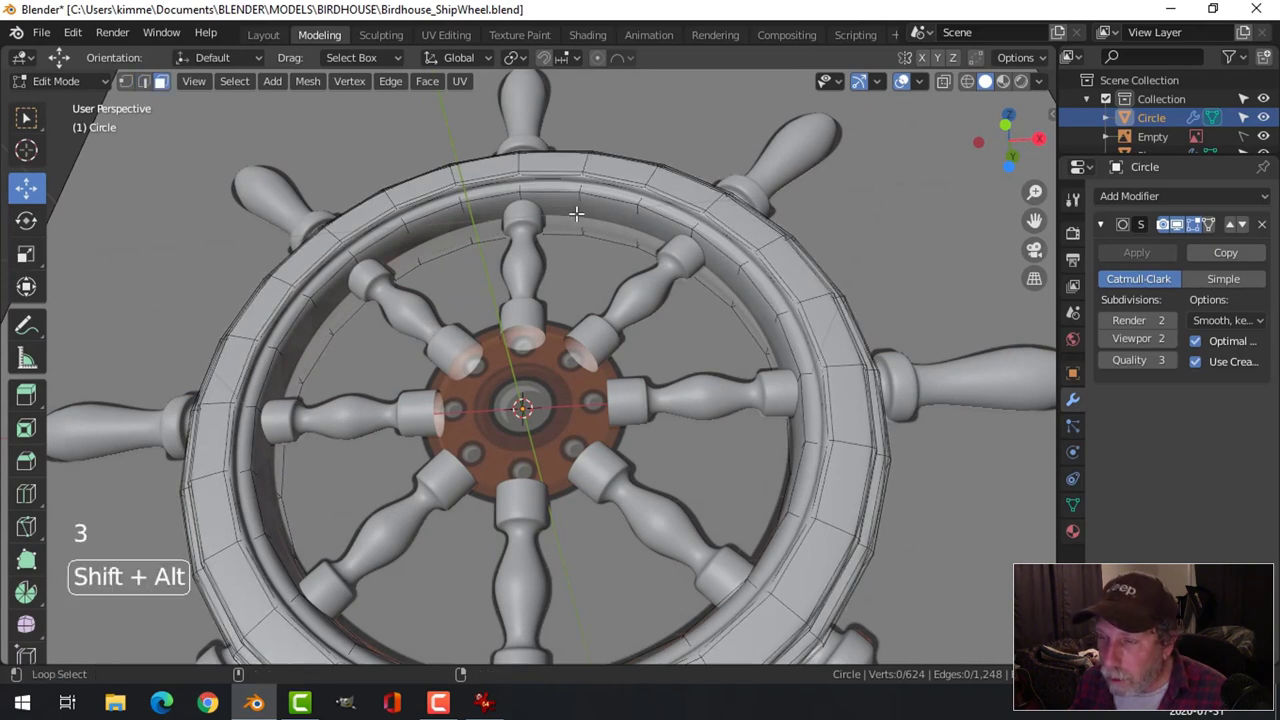
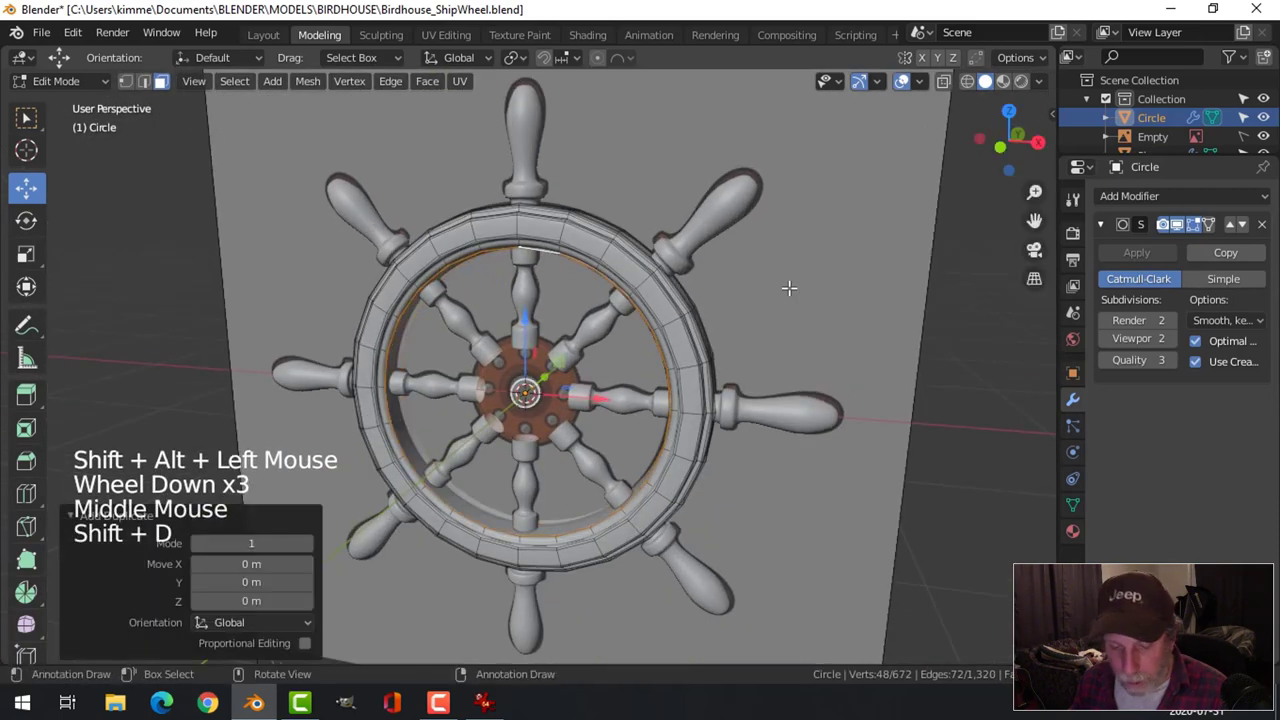
key(s)
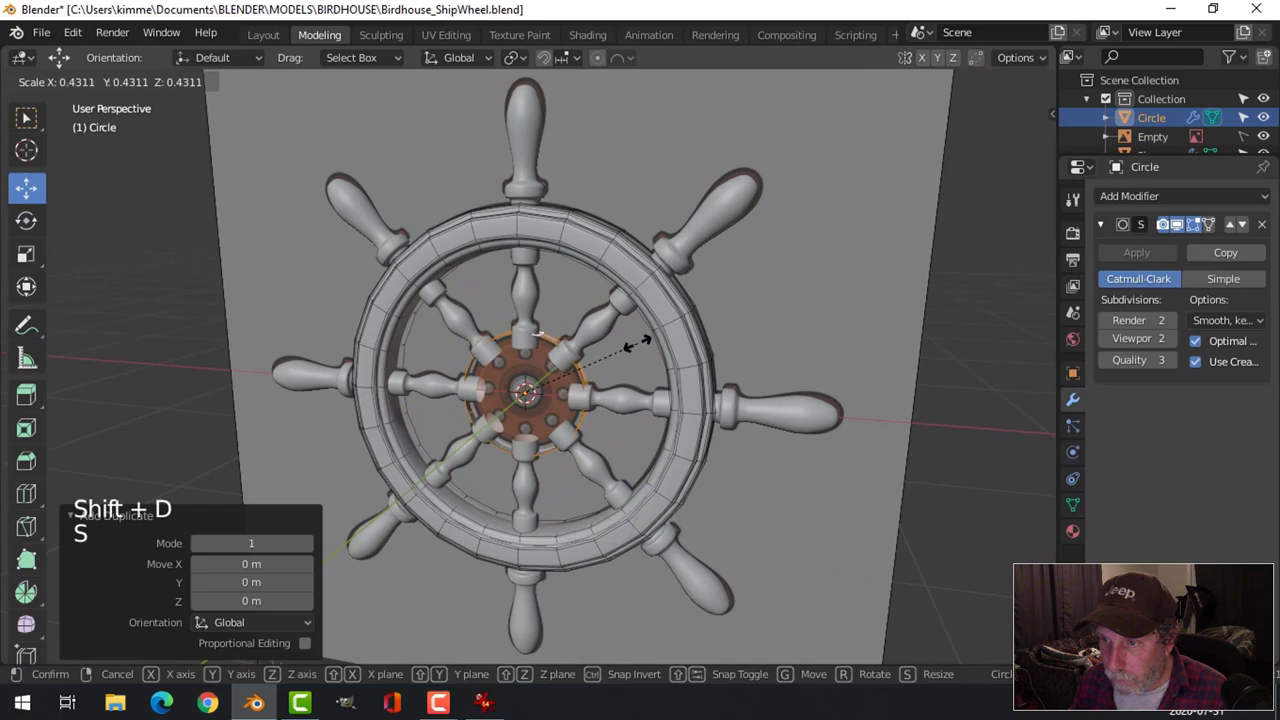
key(p)
key(Tab)
click(576, 364)
click(558, 341)
Hide the original rim and orbit to view the new hub ring edge-on.
middle_click(661, 358)
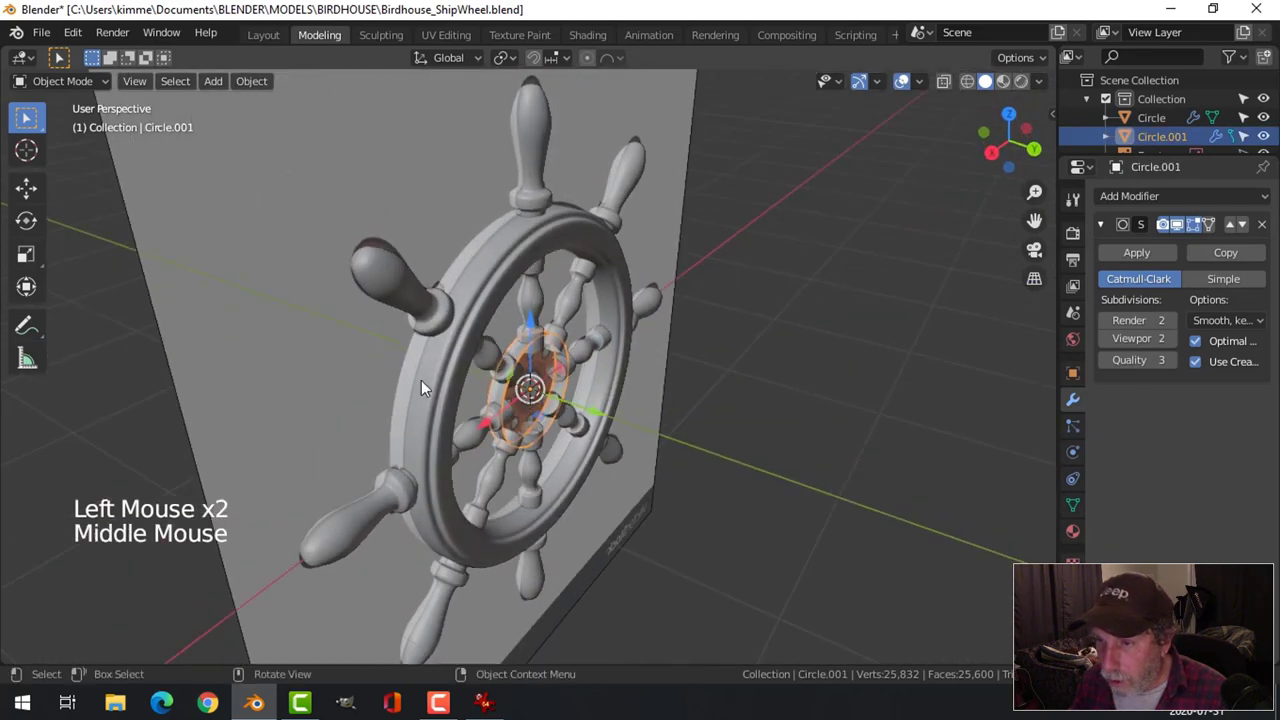
scroll(up, 3)
middle_click(576, 386)
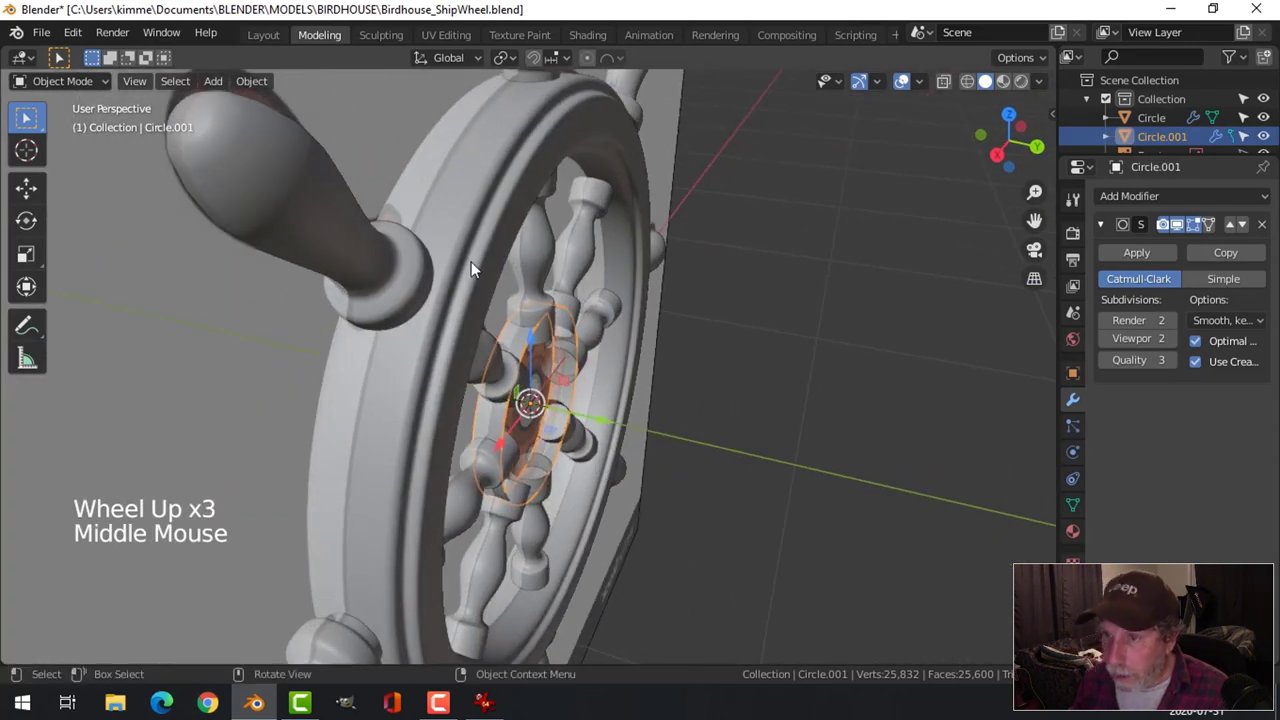
click(455, 220)
key(h)
click(524, 351)
middle_click(648, 384)
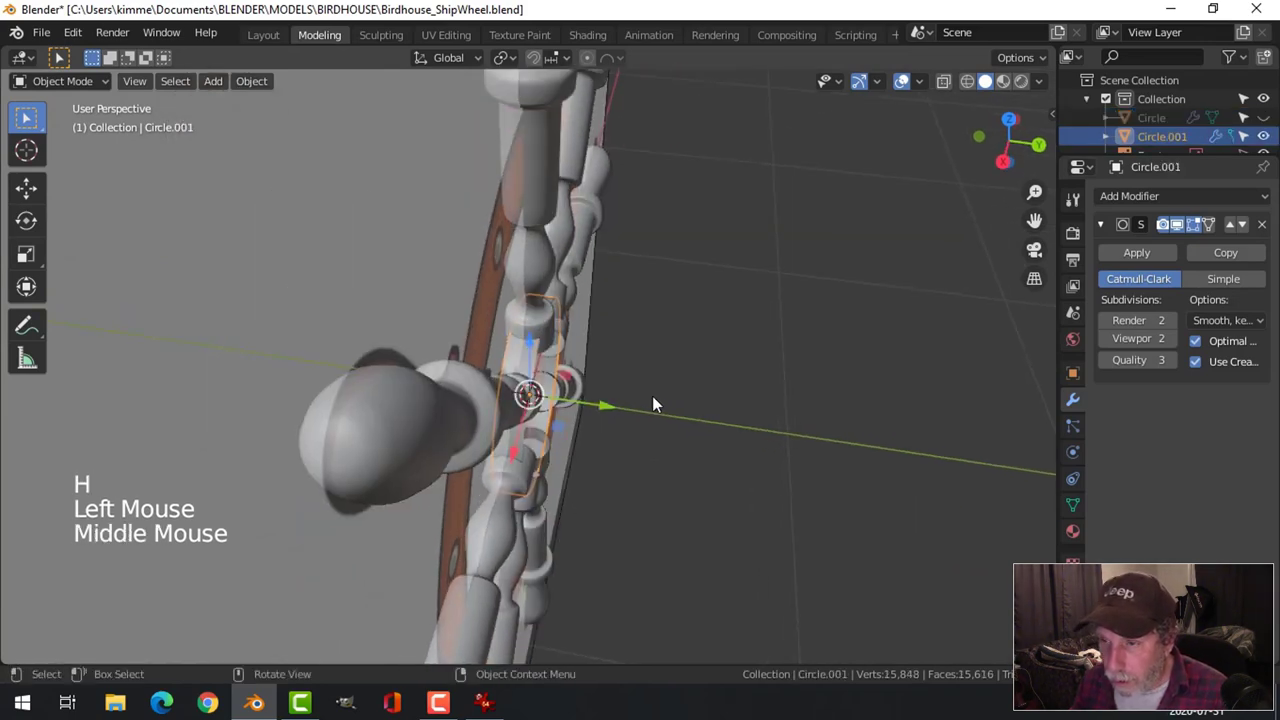
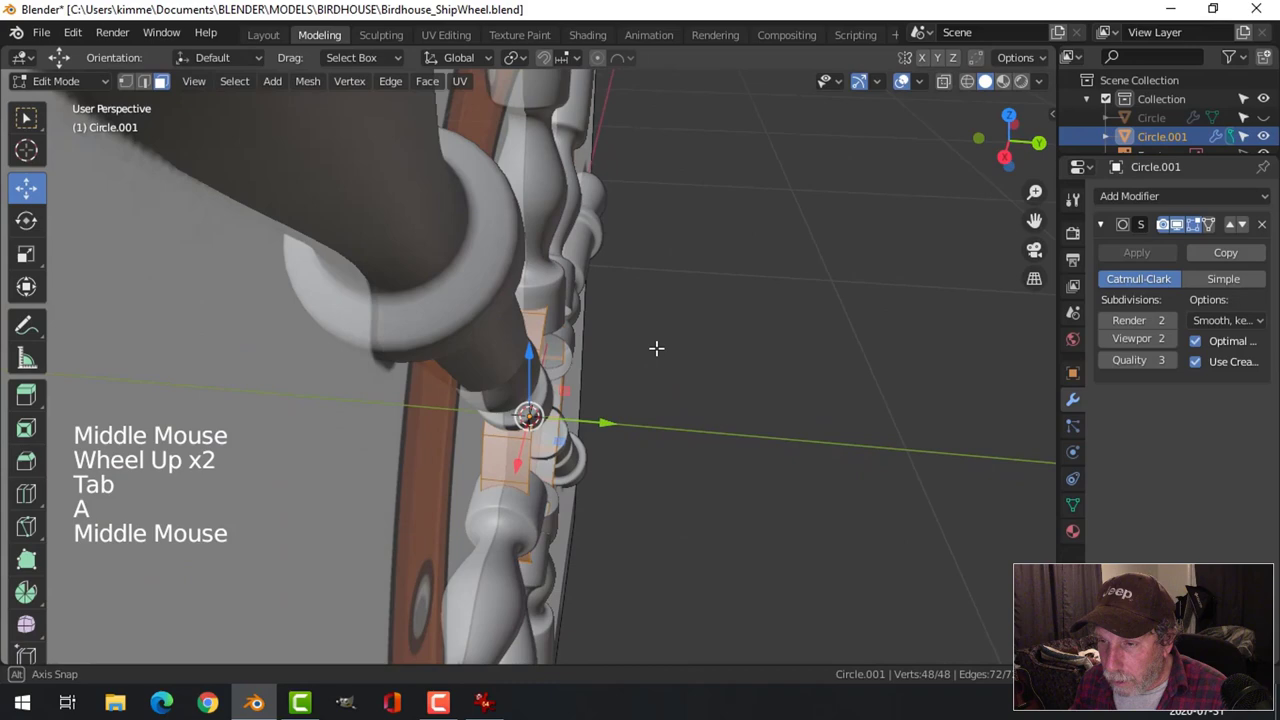
Select the whole hub ring and stretch it along Y into a wide band around the hub.
key(KP_3)
scroll(up, 3)
key(s)
scroll(up, 3)
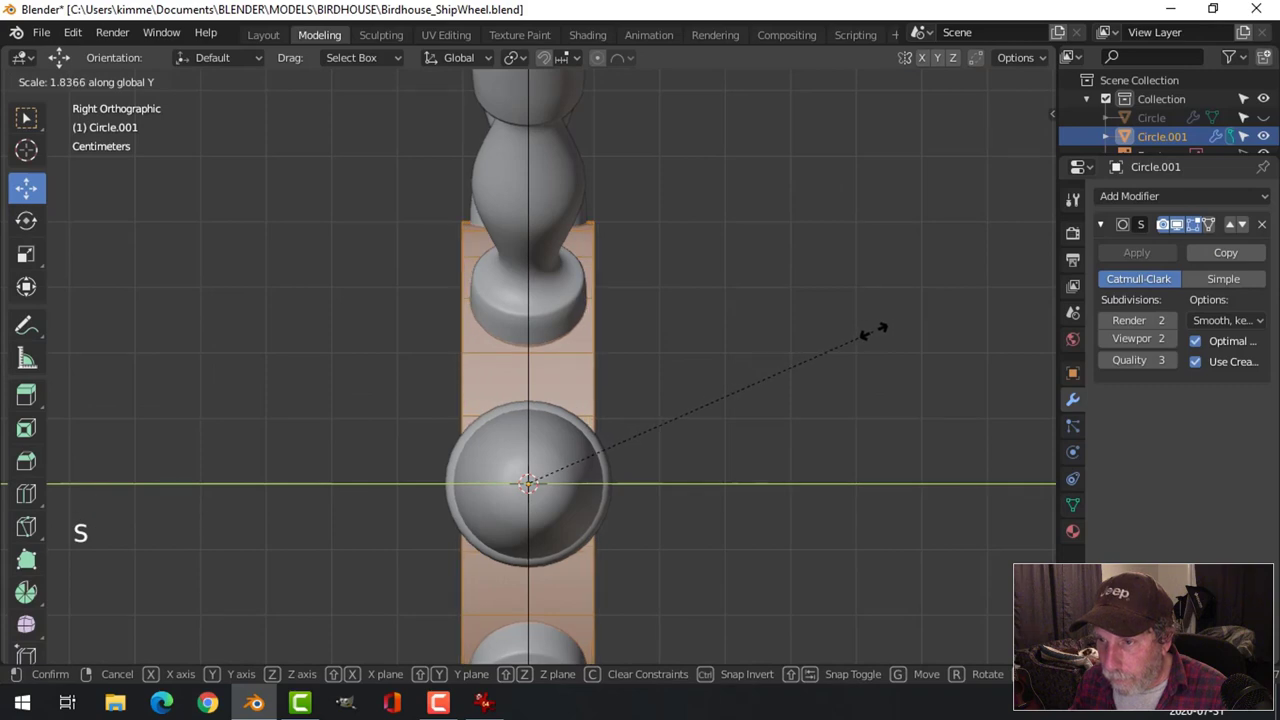
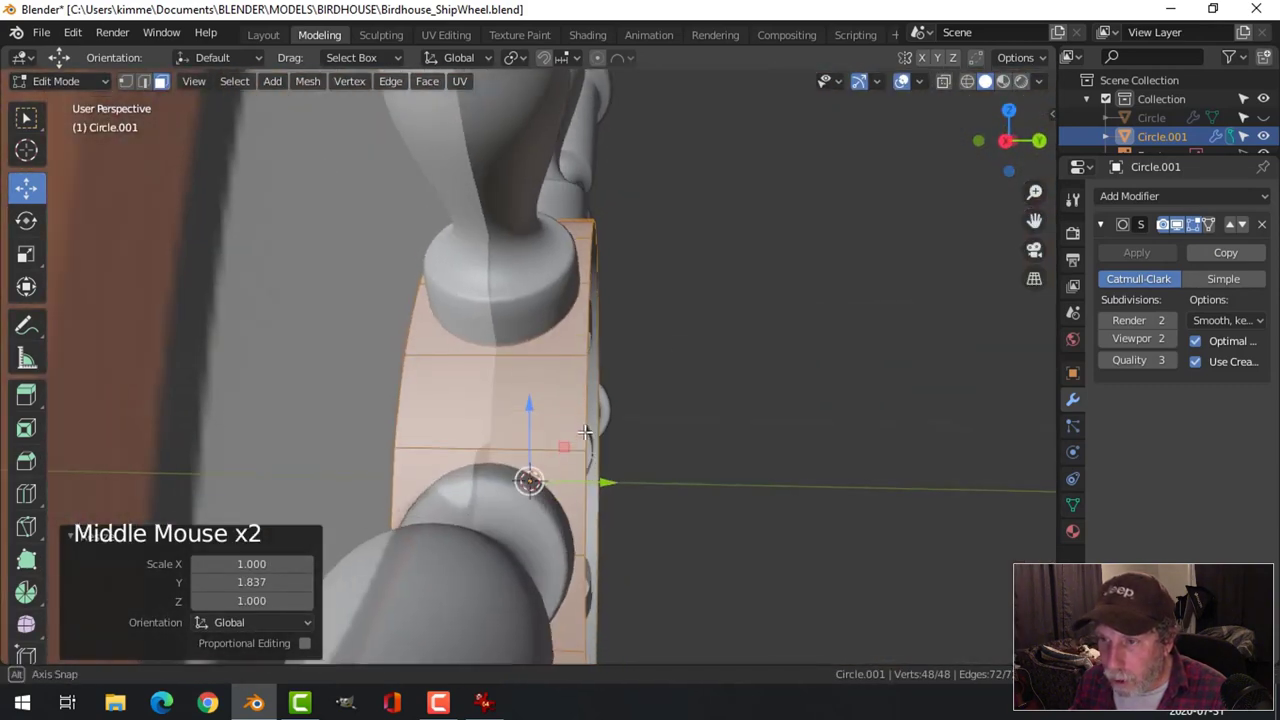
key(s)
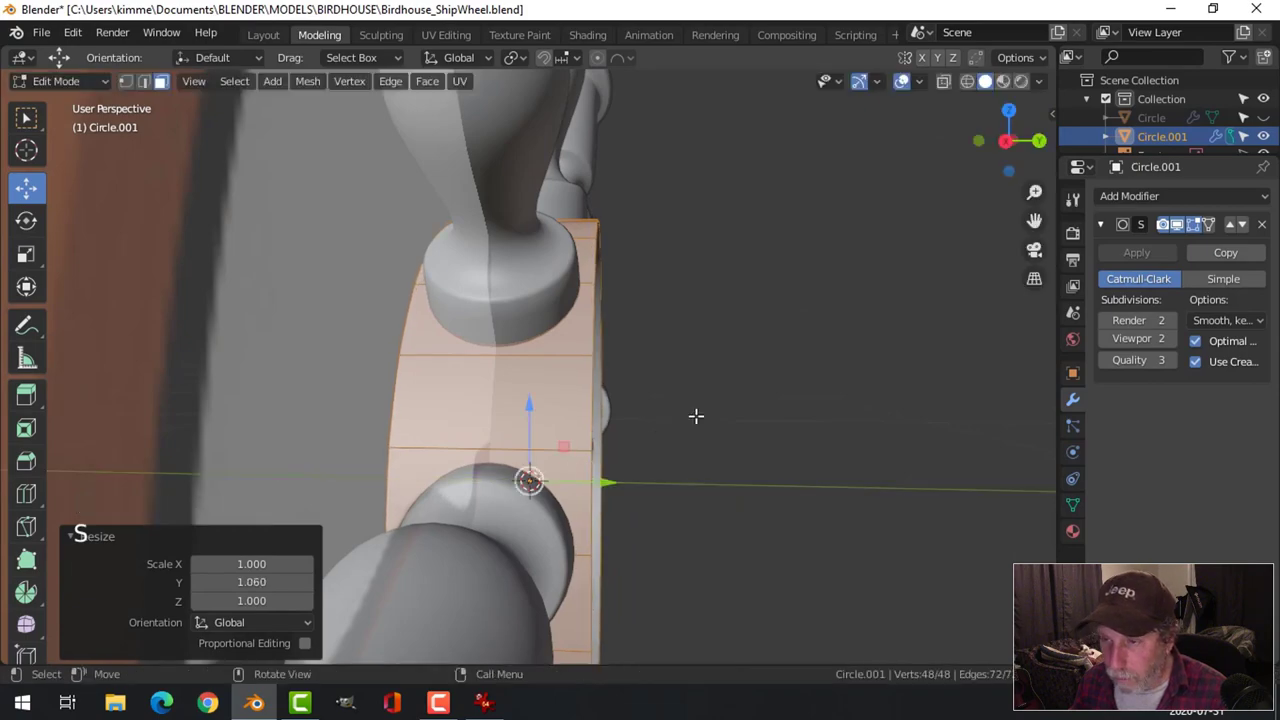
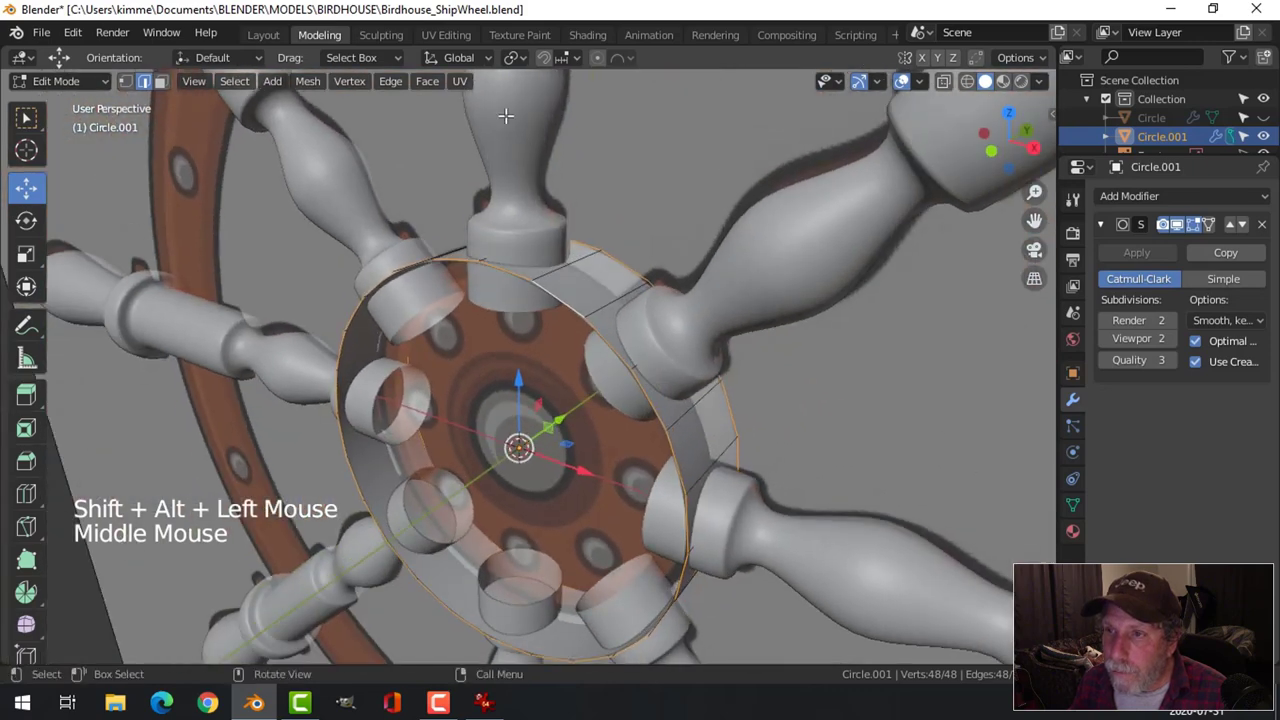
With Individual Origins pivot in front view, extrude the hub's front loop inward twice to form a face with a centre hole.
click(514, 61)
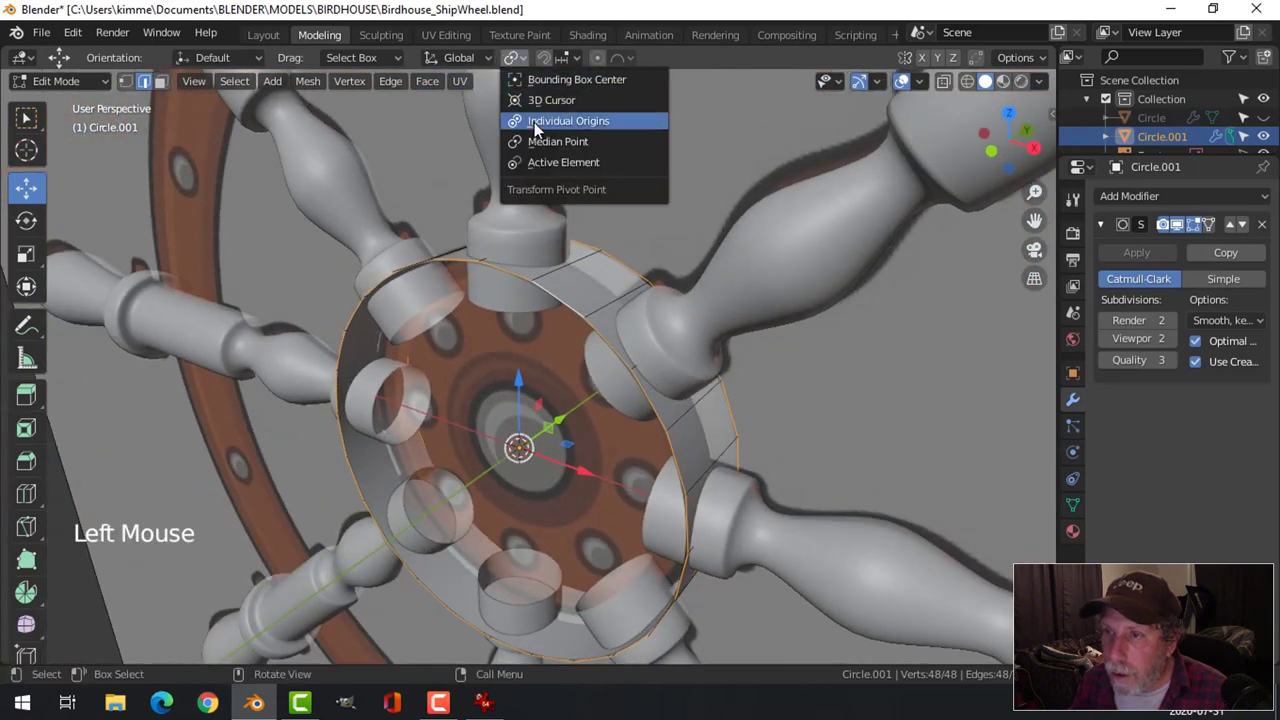
key(KP_1)
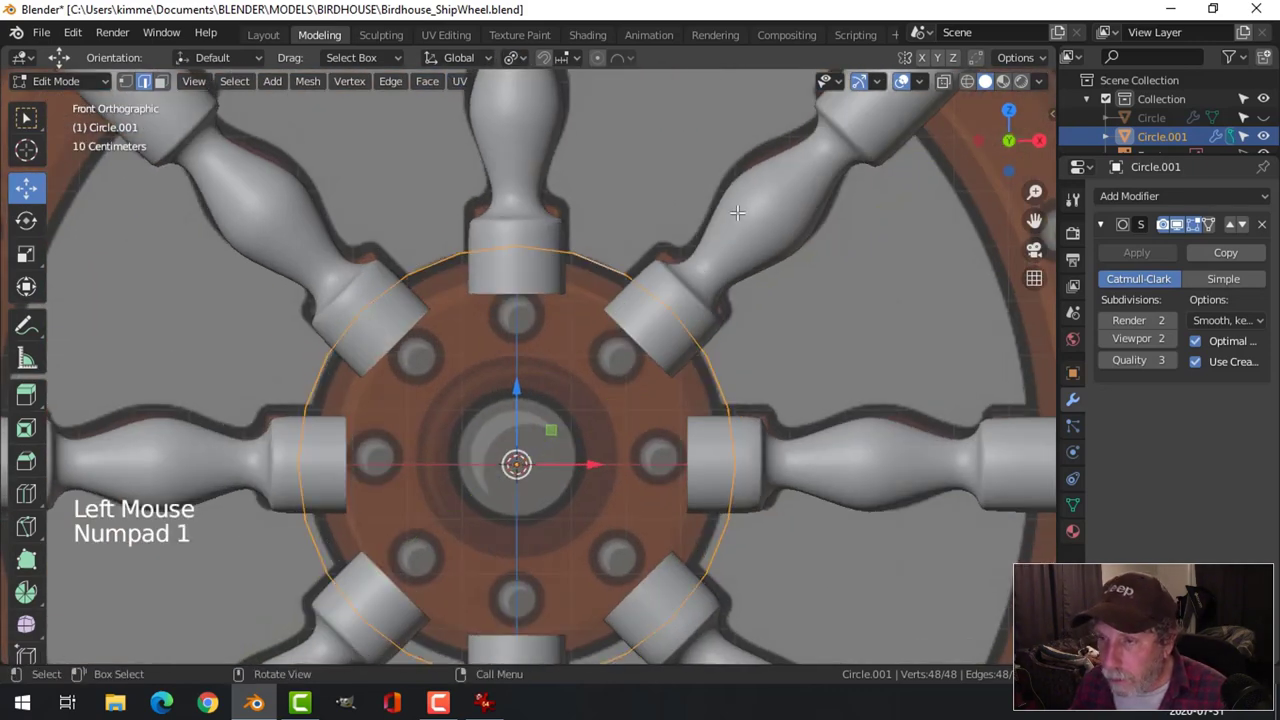
key(e)
key(s)
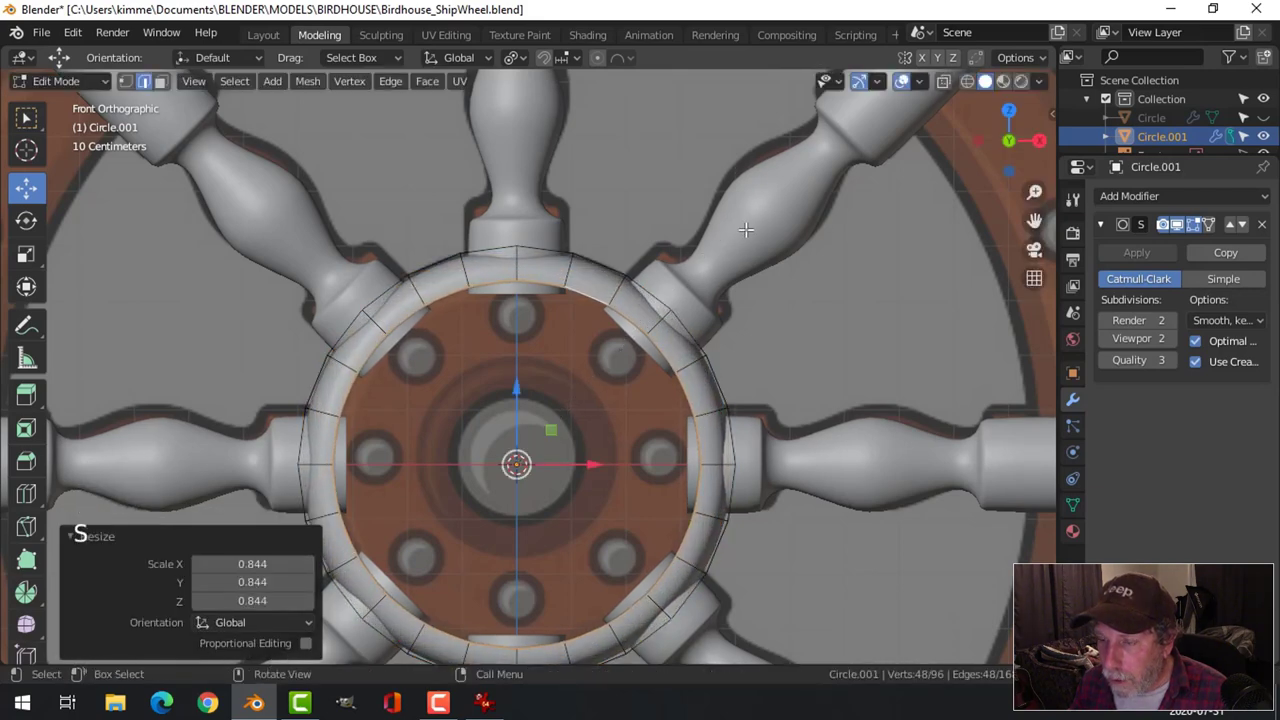
key(e)
key(s)
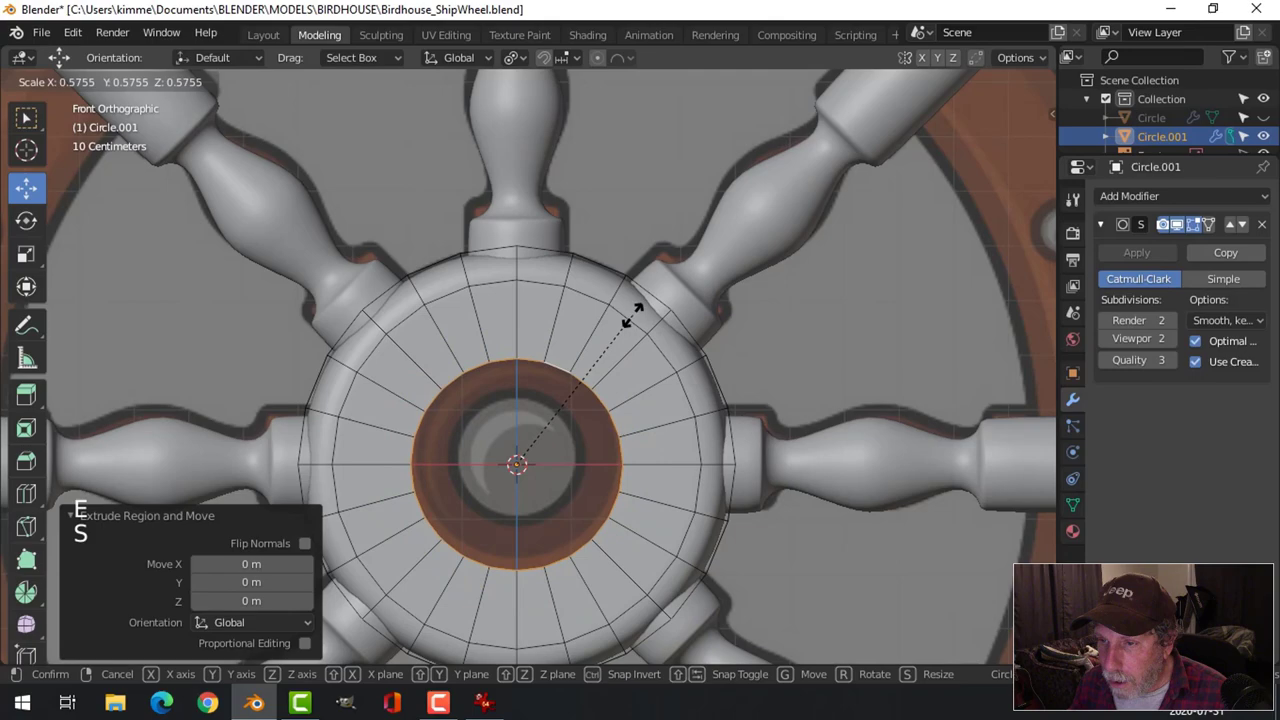
key(e)
key(s)
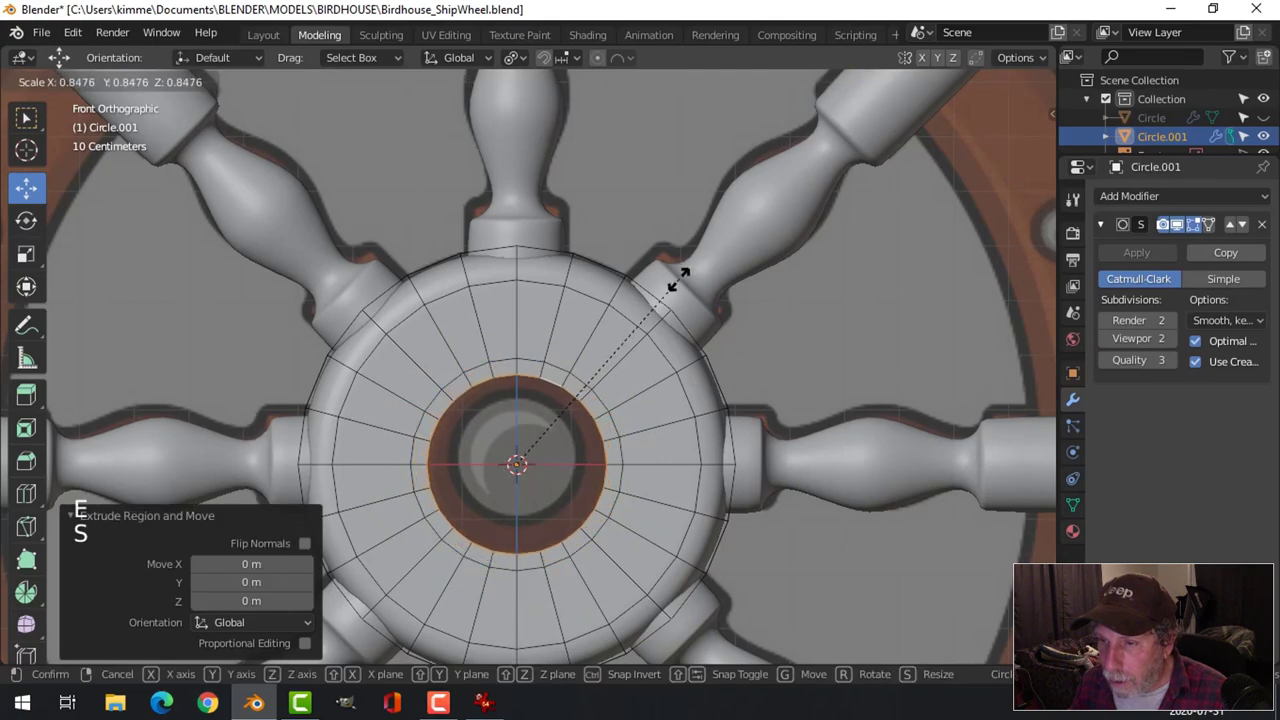
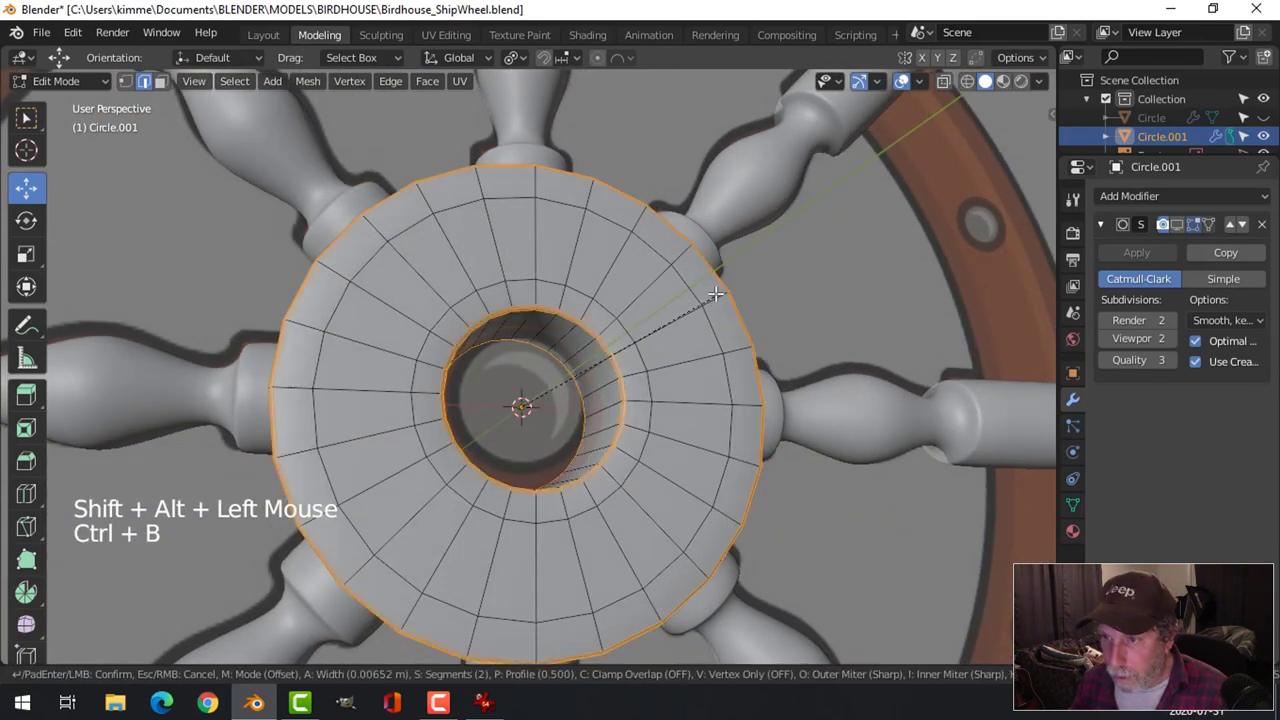
Bevel the hub edges, leave Edit Mode and orbit to inspect the finished hub.
key(alt+a)
key(Tab)
middle_click(610, 314)
key(alt+a)
click(621, 330)
click(694, 416)
middle_click(739, 377)
key(alt+a)
scroll(down, 3)
middle_click(702, 422)
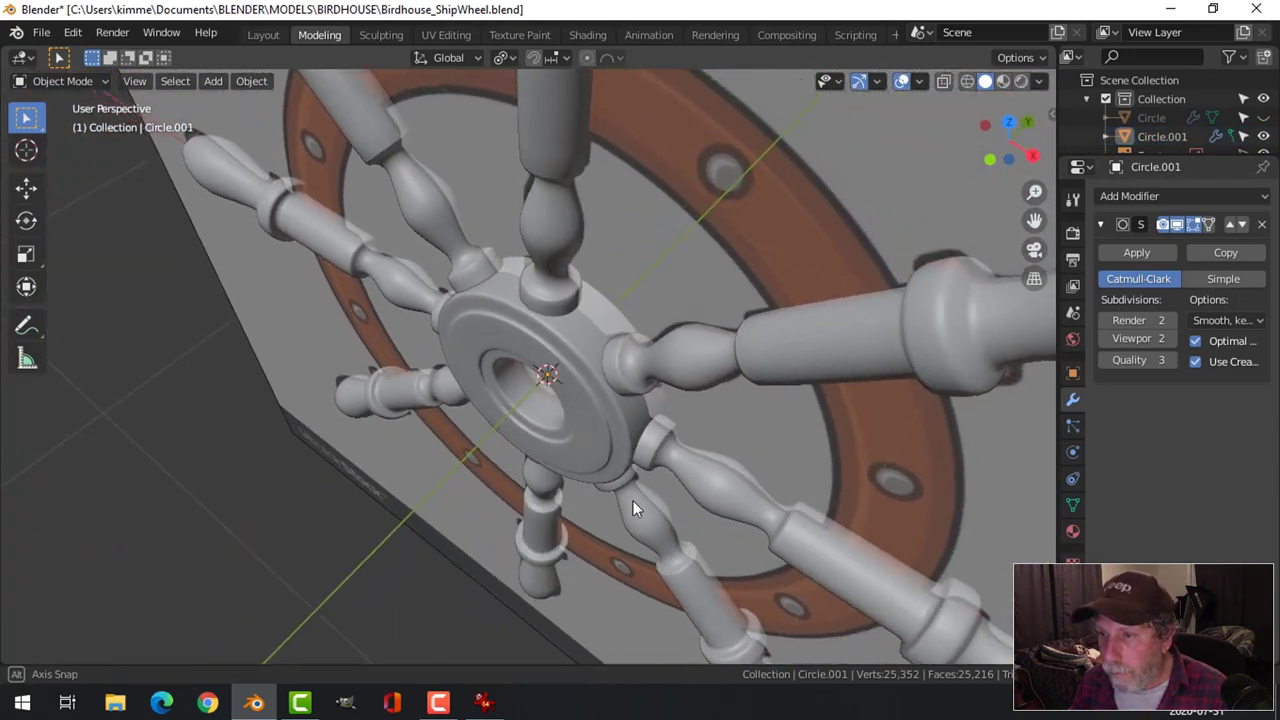
Unhide the rim Circle and hide the reference so the whole wheel with rim, hub and spokes shows.
middle_click(681, 453)
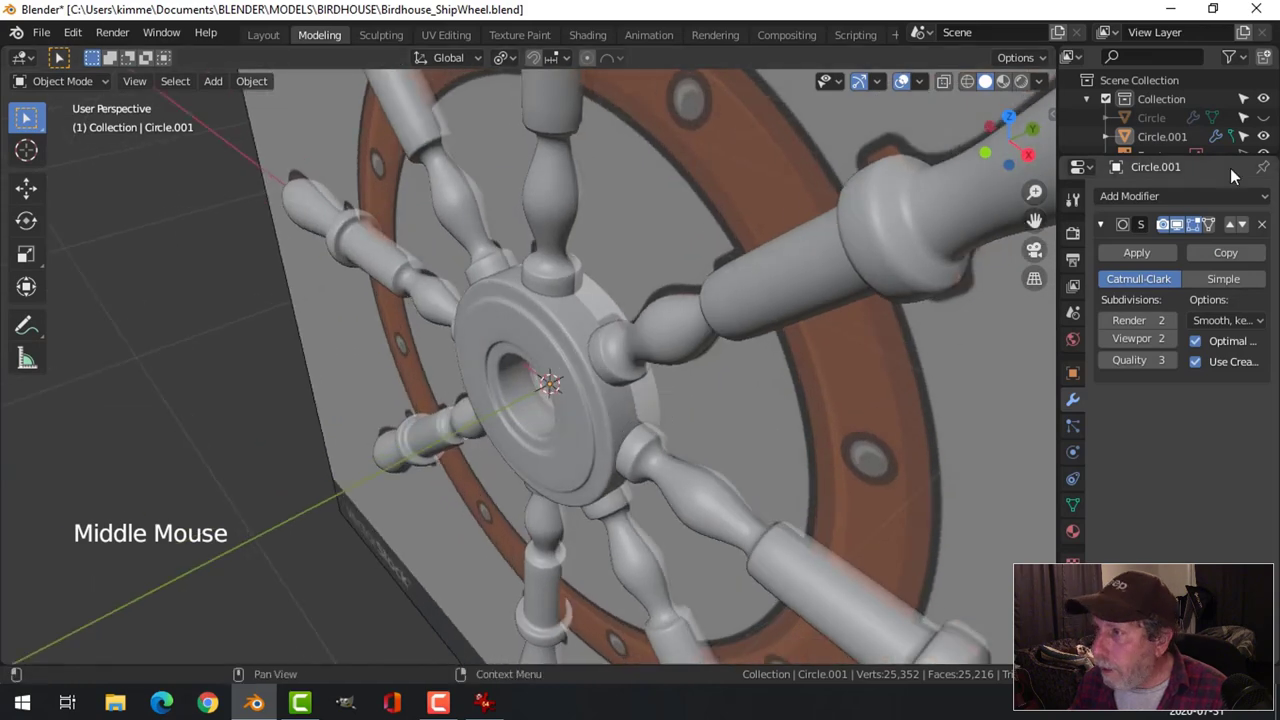
scroll(down, 3)
click(1272, 127)
middle_click(857, 371)
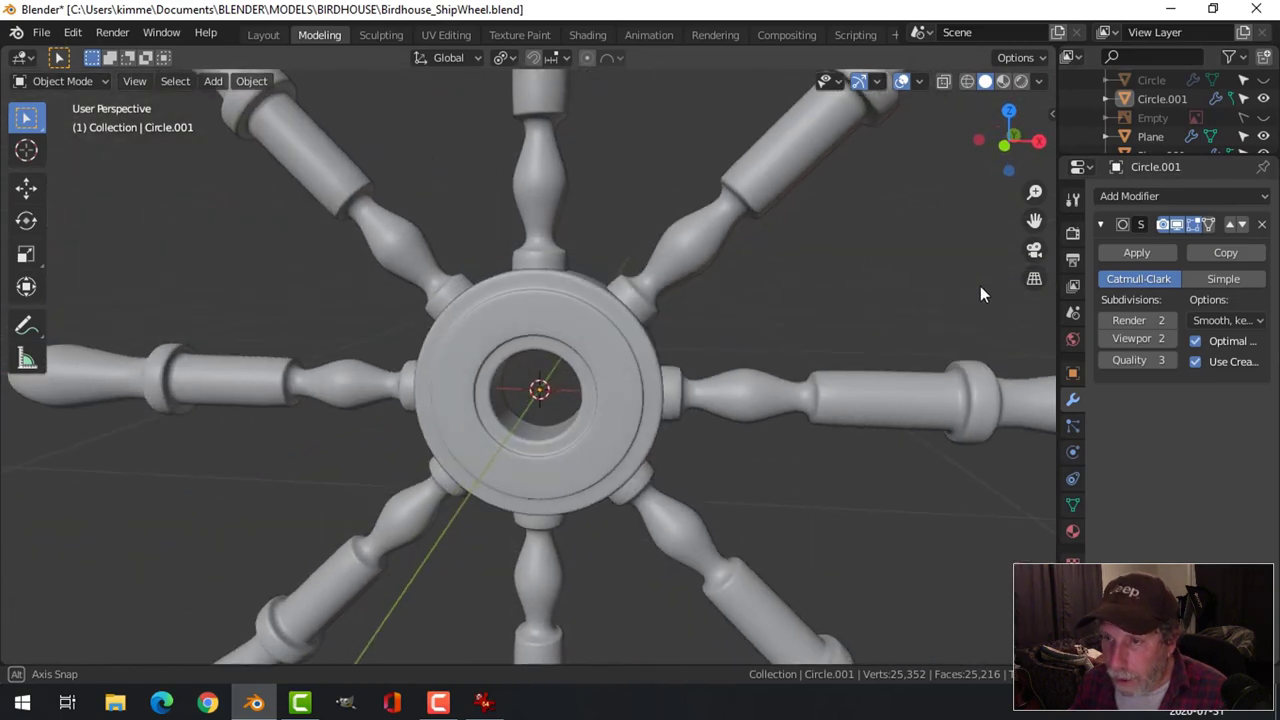
key(alt+h)
scroll(down, 3)
key(alt+a)
click(1274, 119)
scroll(down, 3)
middle_click(737, 394)
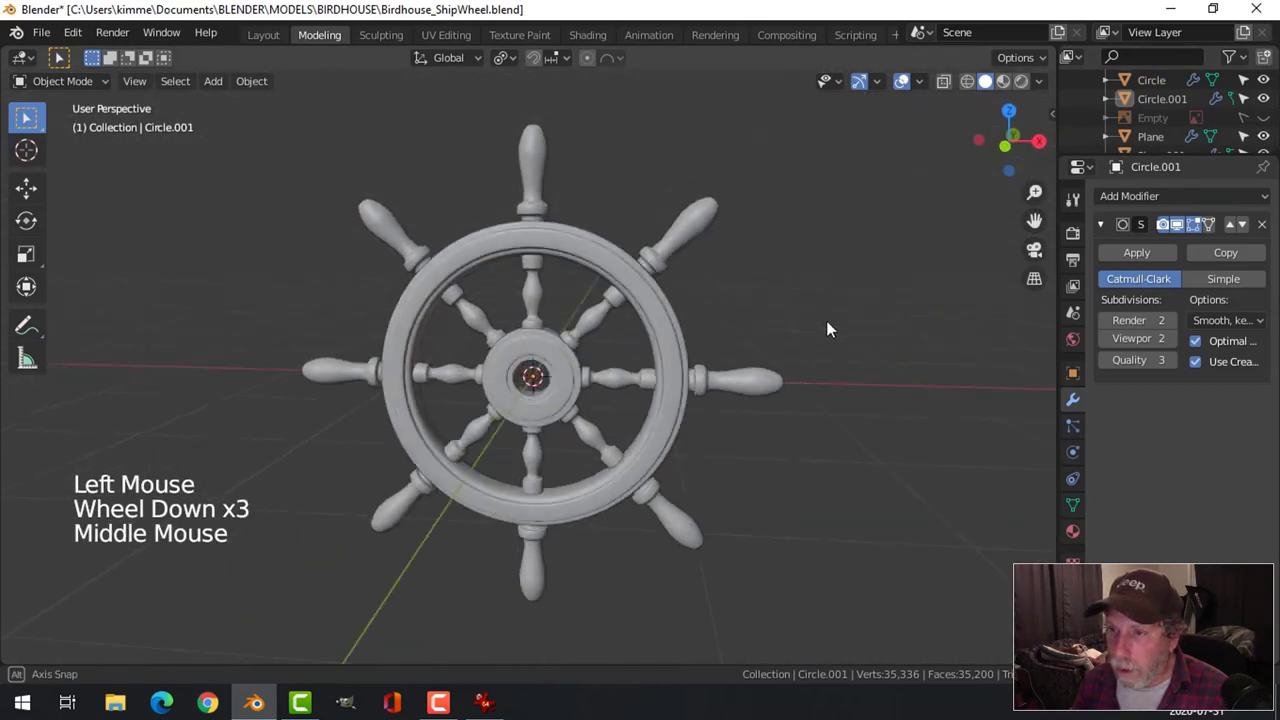
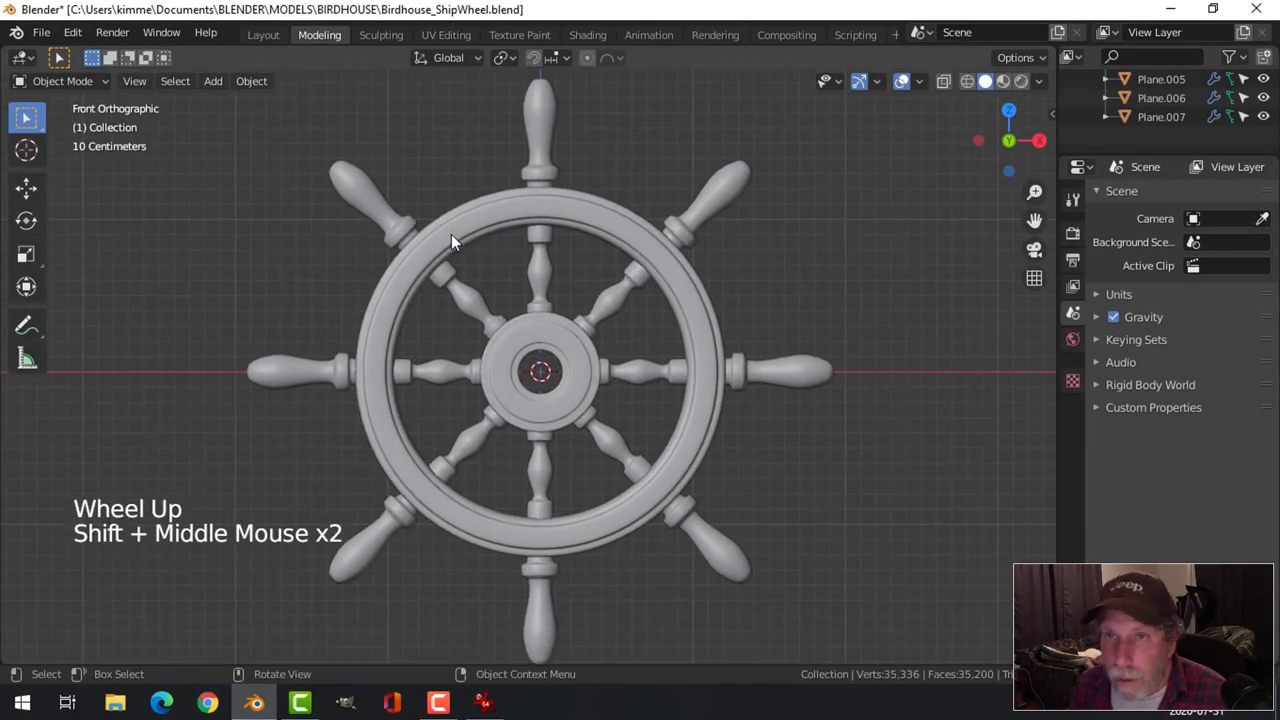
Add a cylinder, shrink it to a small stud and move it to the centre of the hub.
key(shift+a)
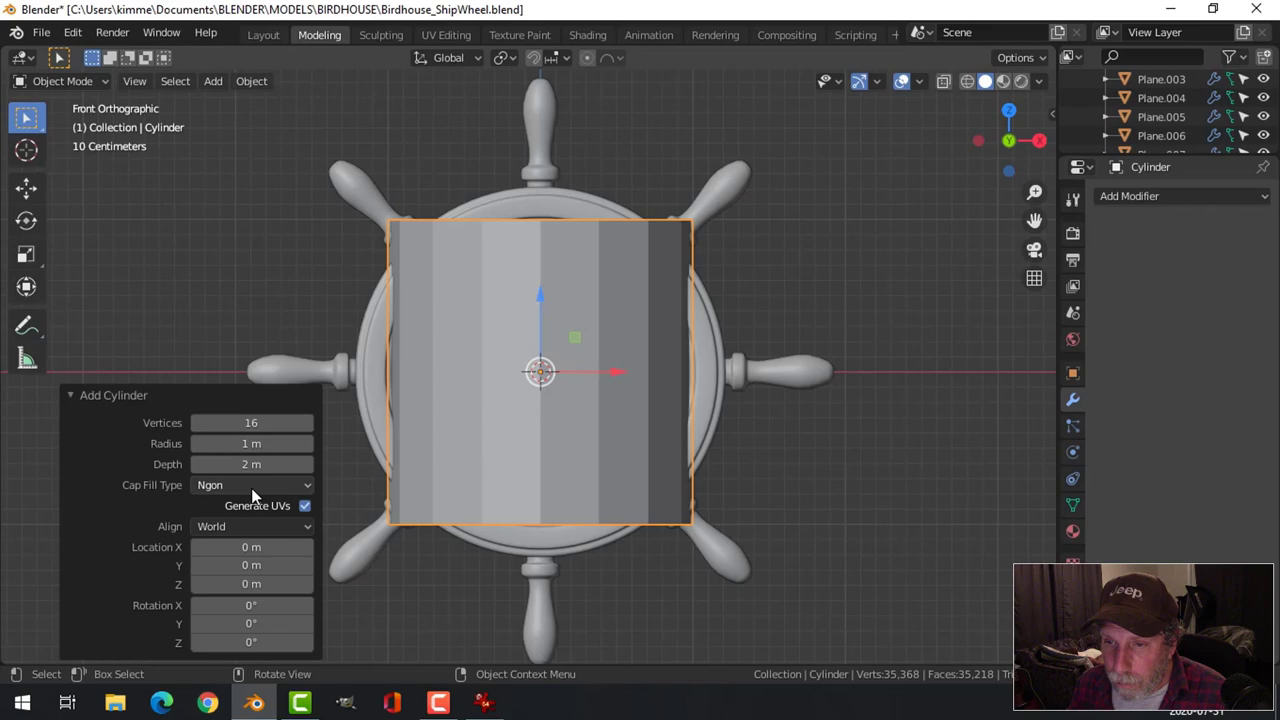
scroll(down, 3)
middle_click(642, 348)
key(Tab)
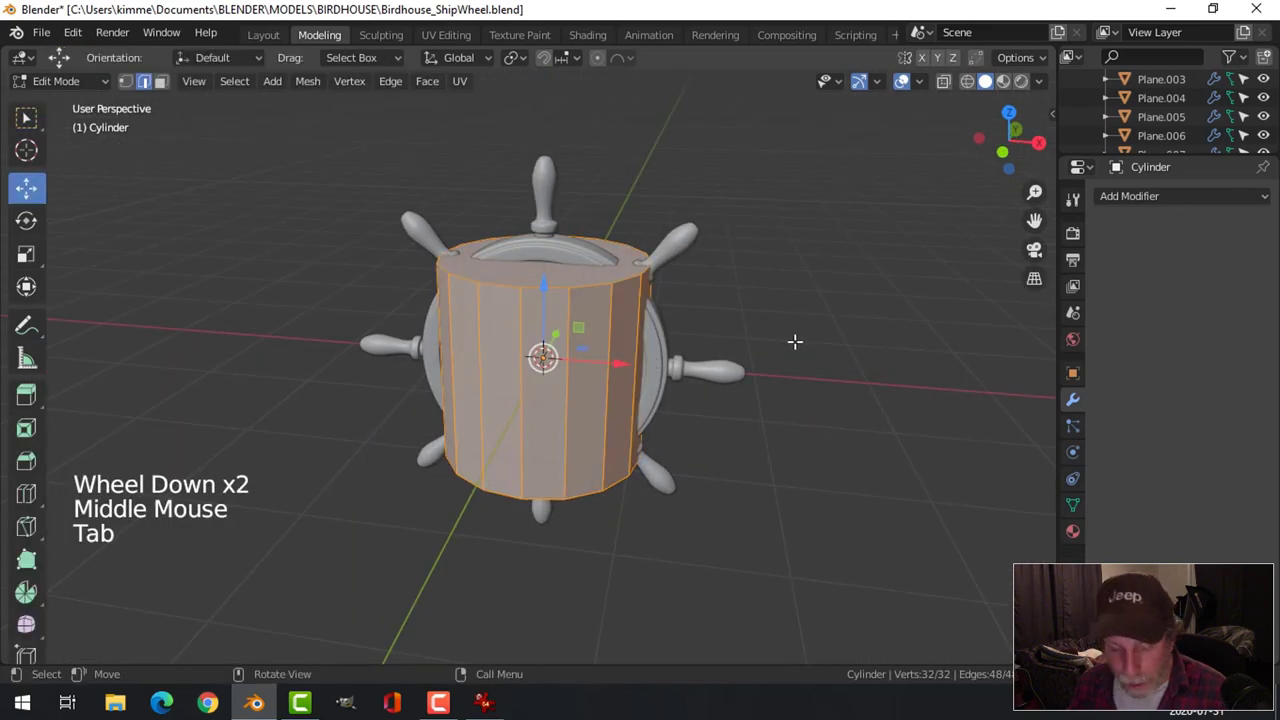
key(s)
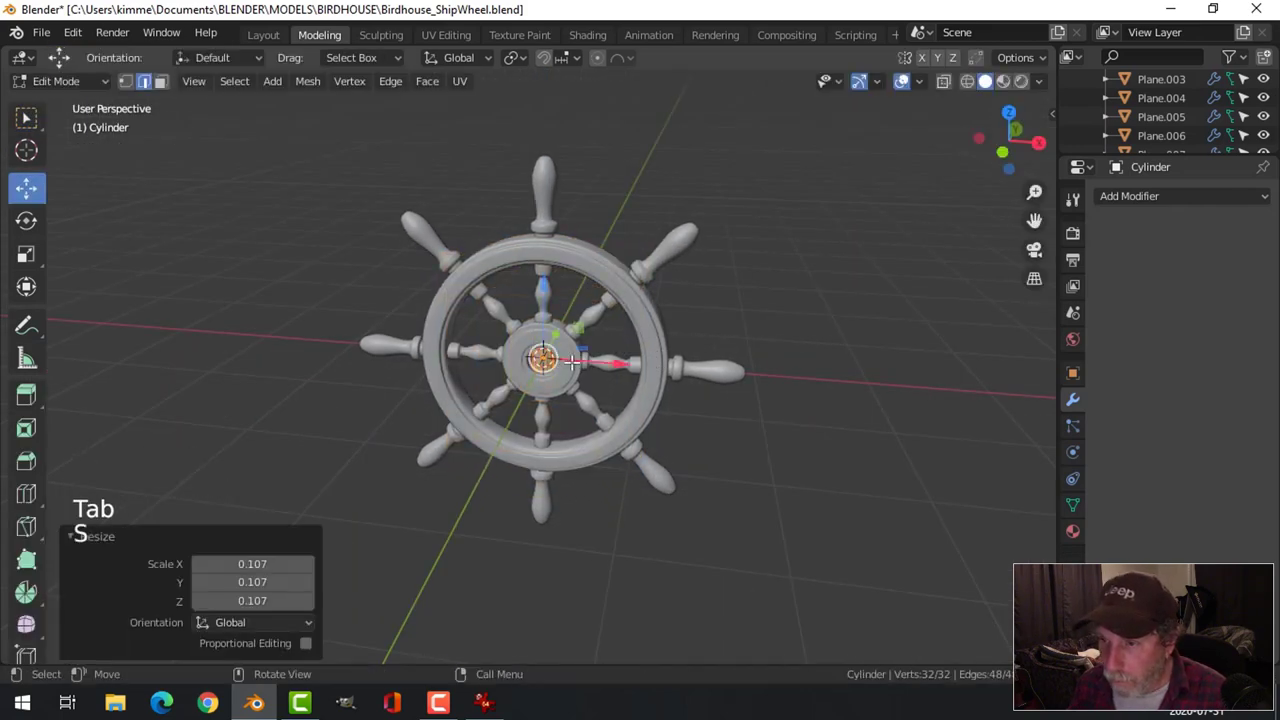
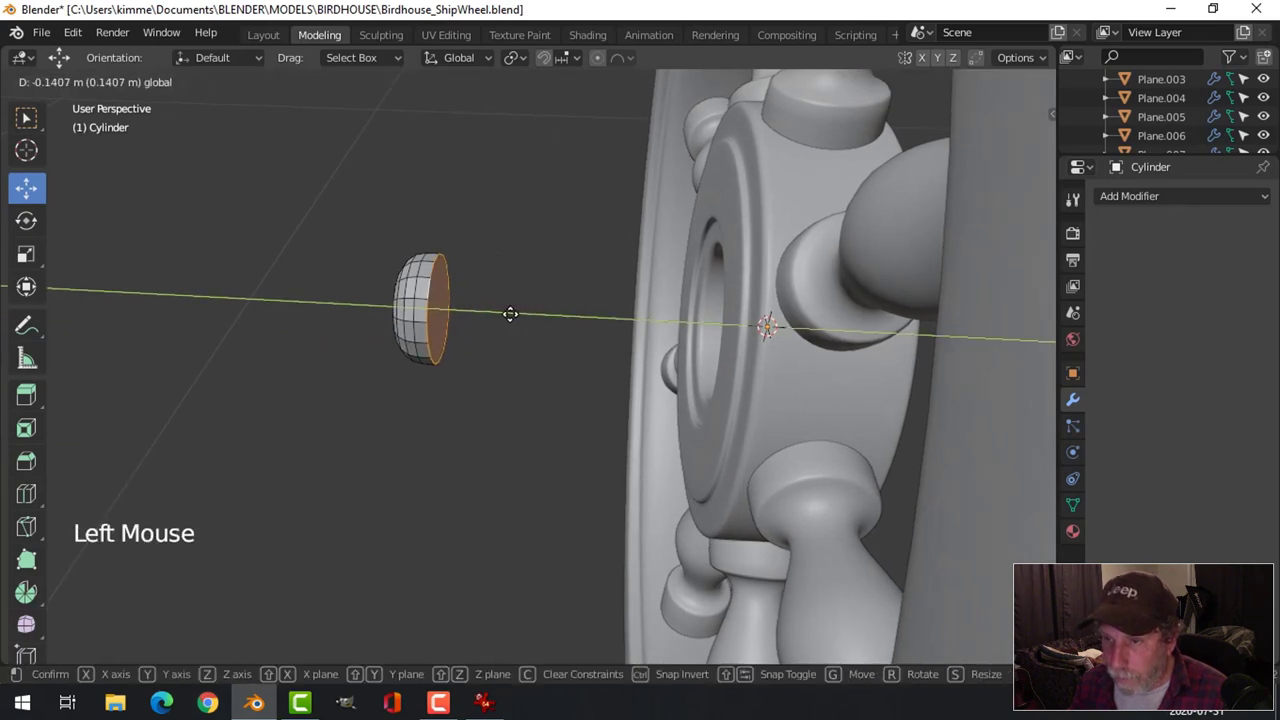
key(x)
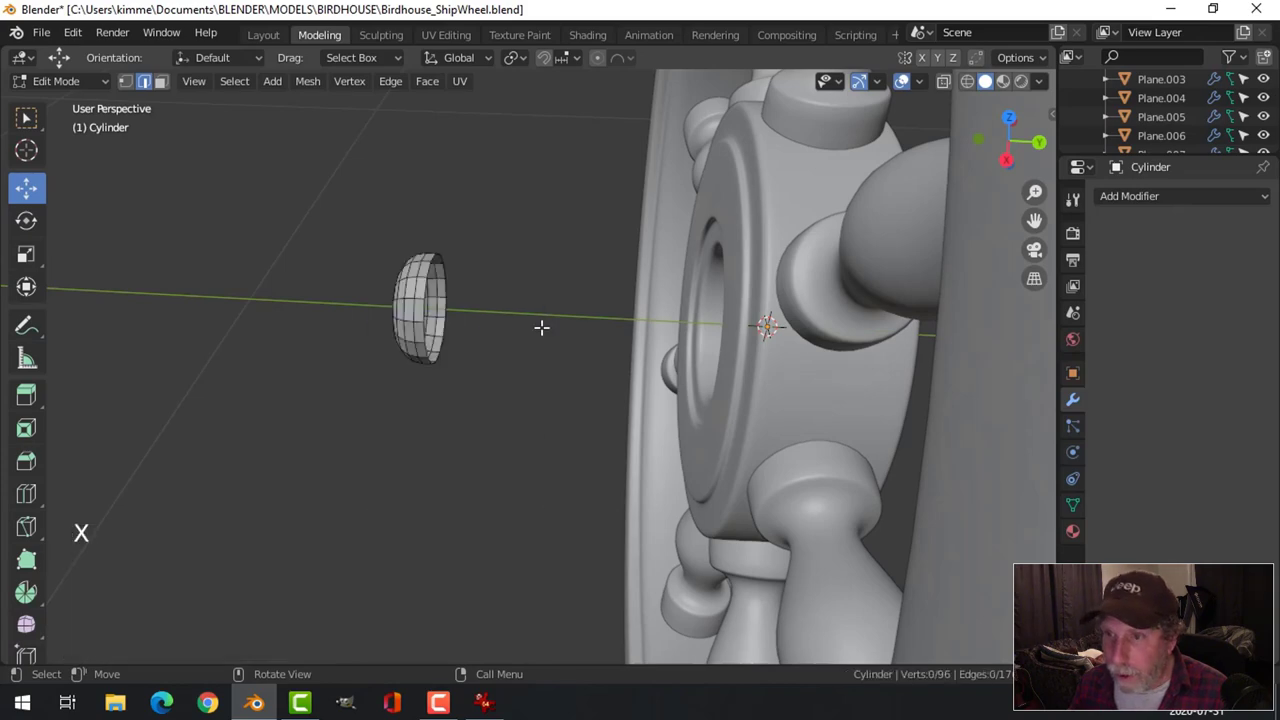
key(Tab)
Reset the stud's origin via Object > Set Origin and view the wheel from the front.
right_click(421, 294)
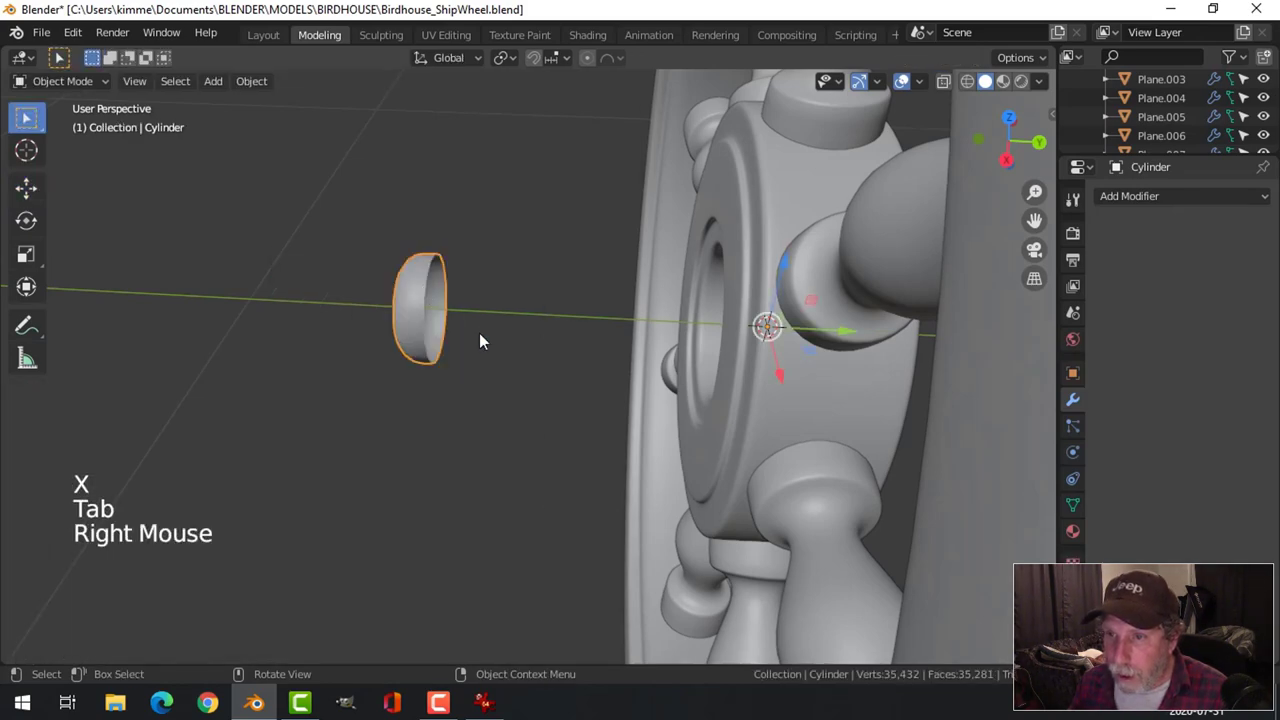
scroll(down, 3)
click(260, 85)
scroll(down, 3)
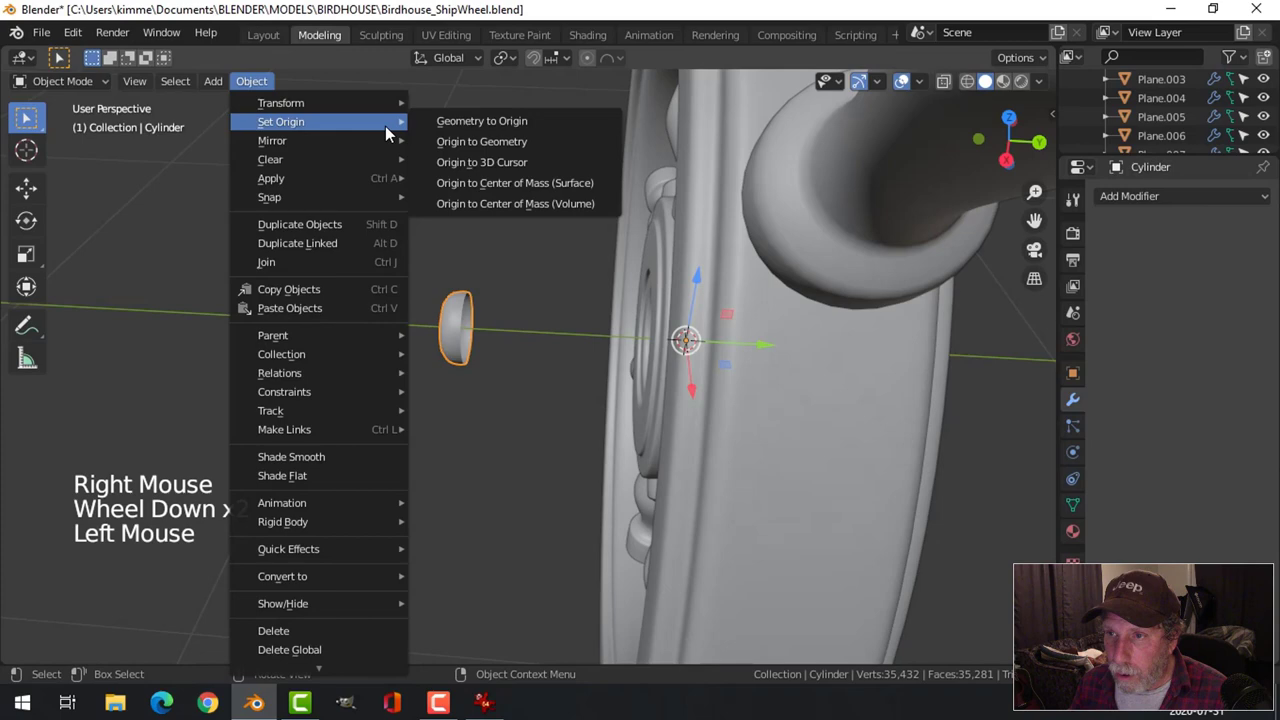
scroll(down, 3)
click(551, 341)
key(KP_1)
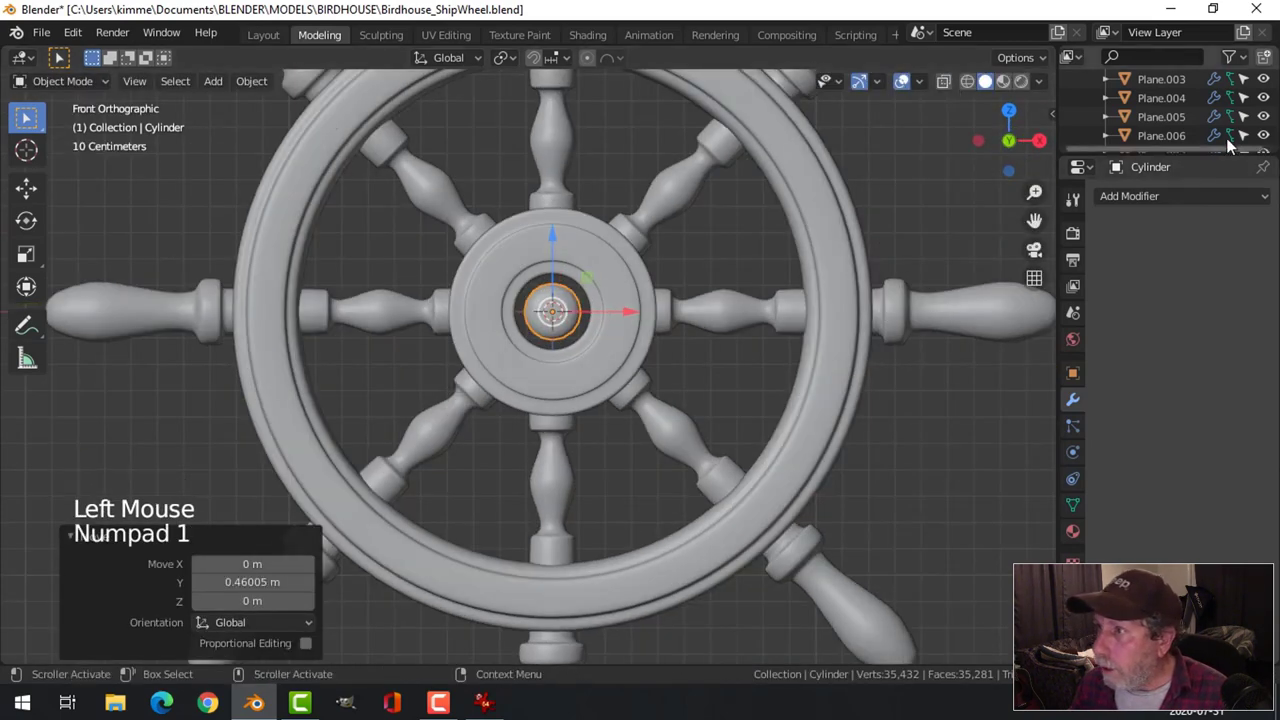
Show the reference image again, switch to wireframe shading and reframe the view on the hub.
scroll(down, 3)
scroll(up, 3)
click(1263, 102)
scroll(down, 3)
scroll(down, 3)
key(z)
key(z)
key(KP_Decimal)
scroll(down, 3)
scroll(down, 3)
middle_click(730, 386)
Move the stud up onto the rim and slide it forward onto the rim's front face in solid shading.
key(s)
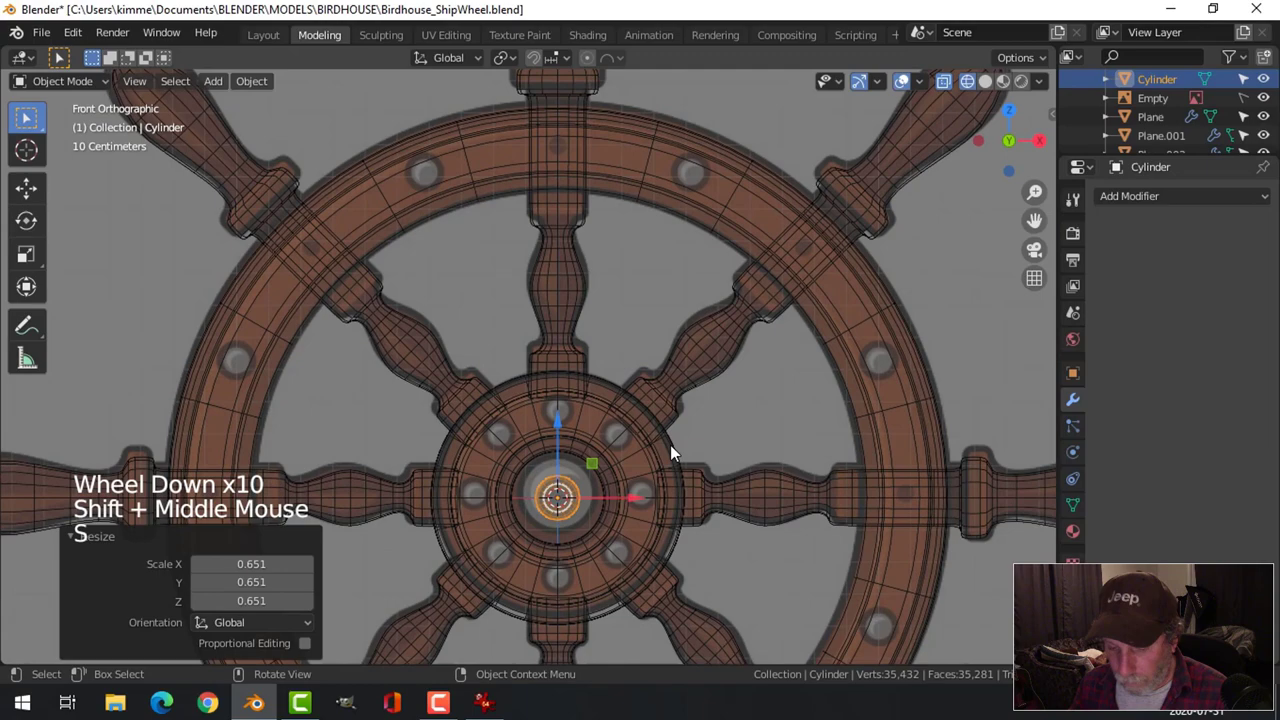
key(g)
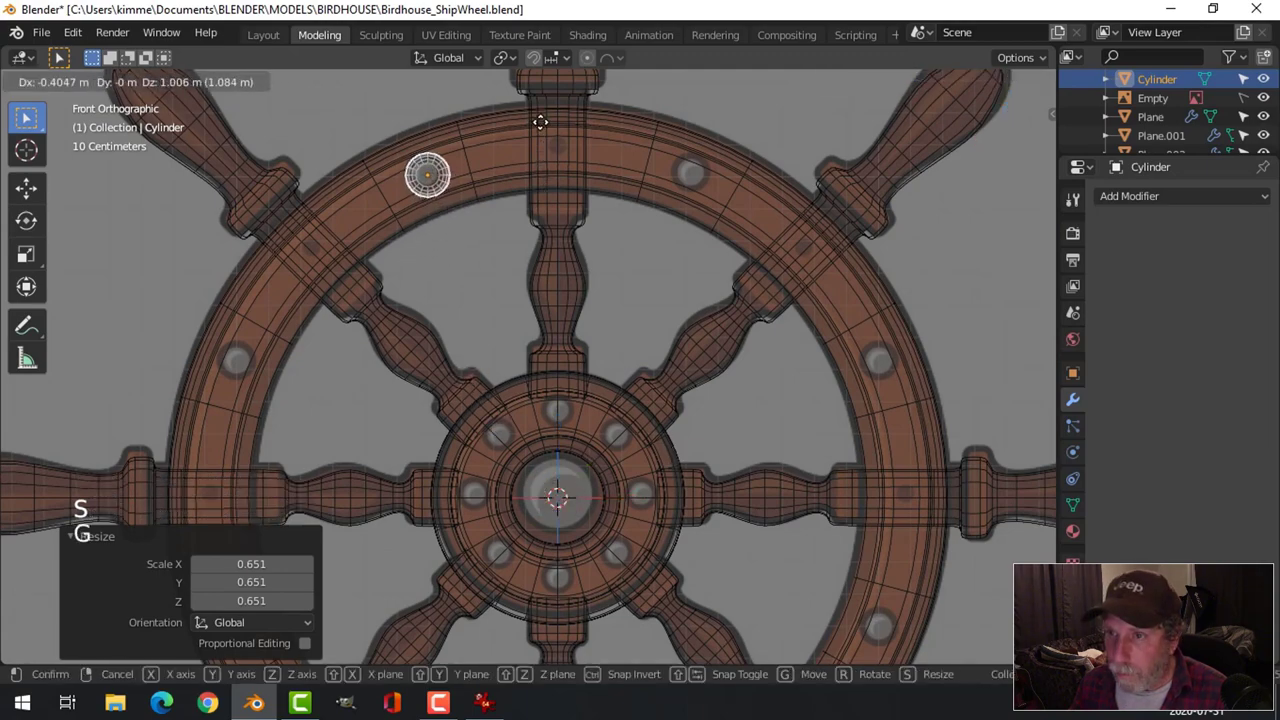
key(s)
middle_click(637, 208)
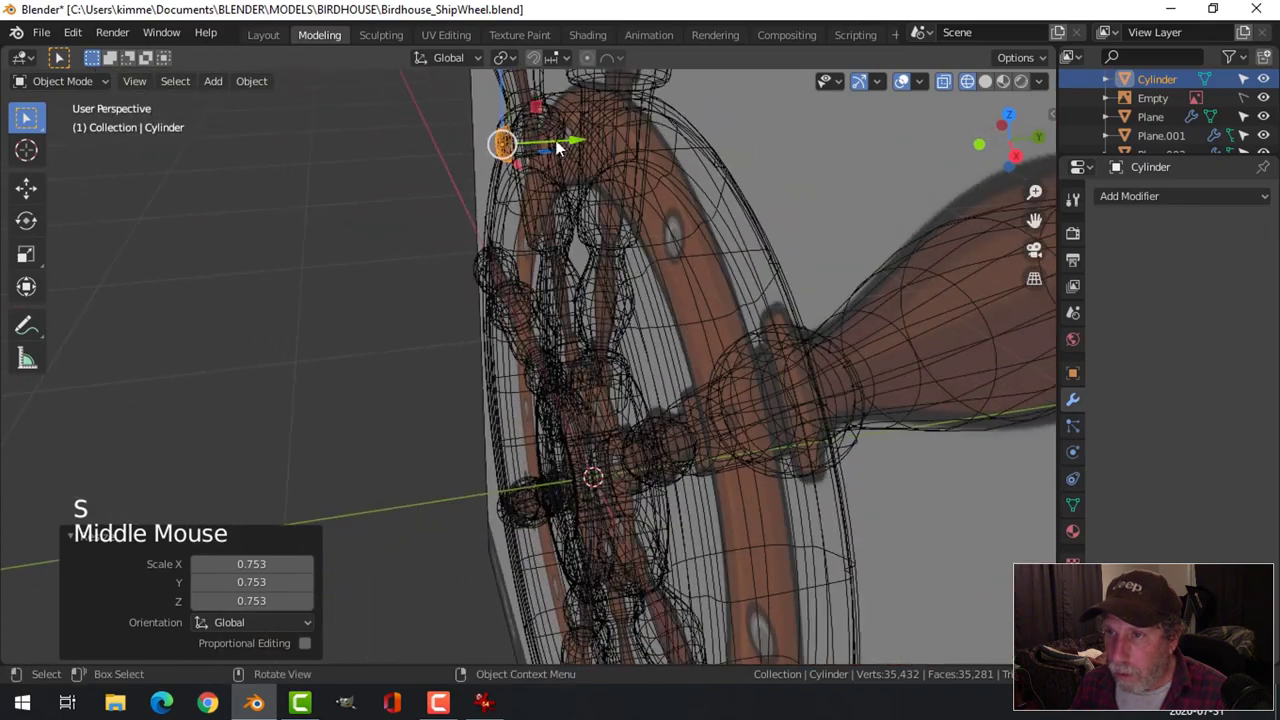
key(z)
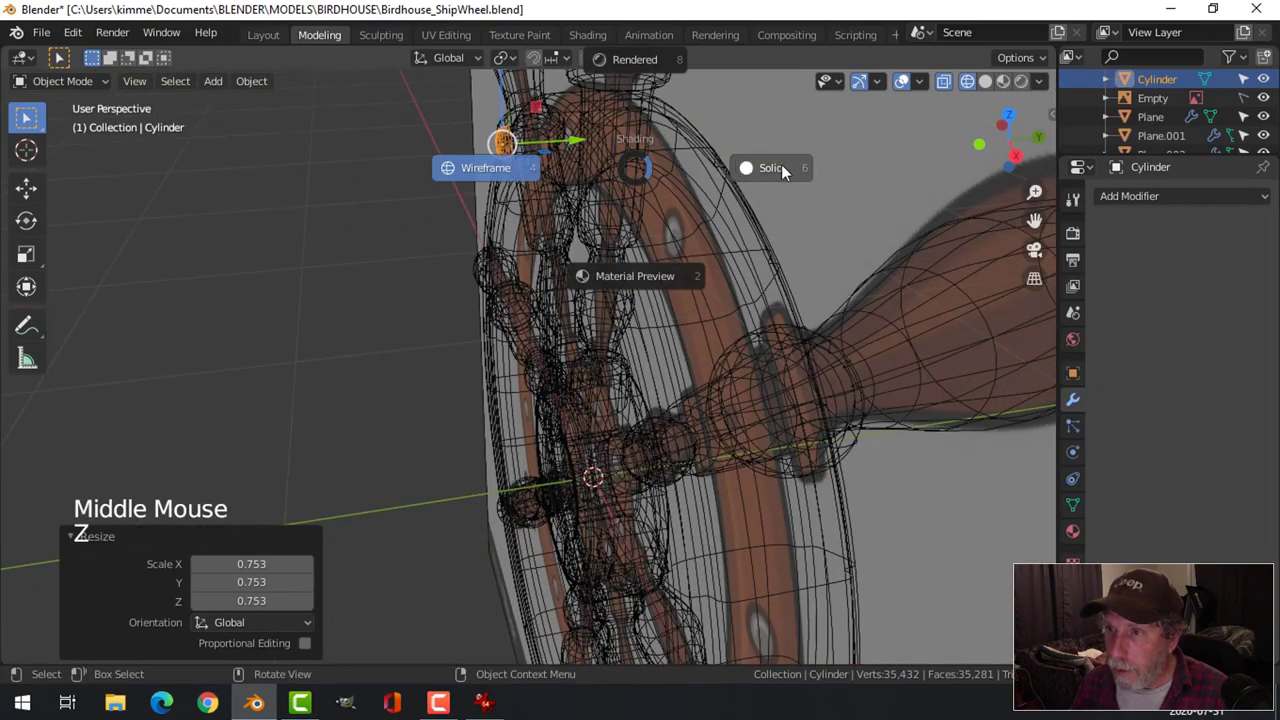
middle_click(743, 192)
click(607, 139)
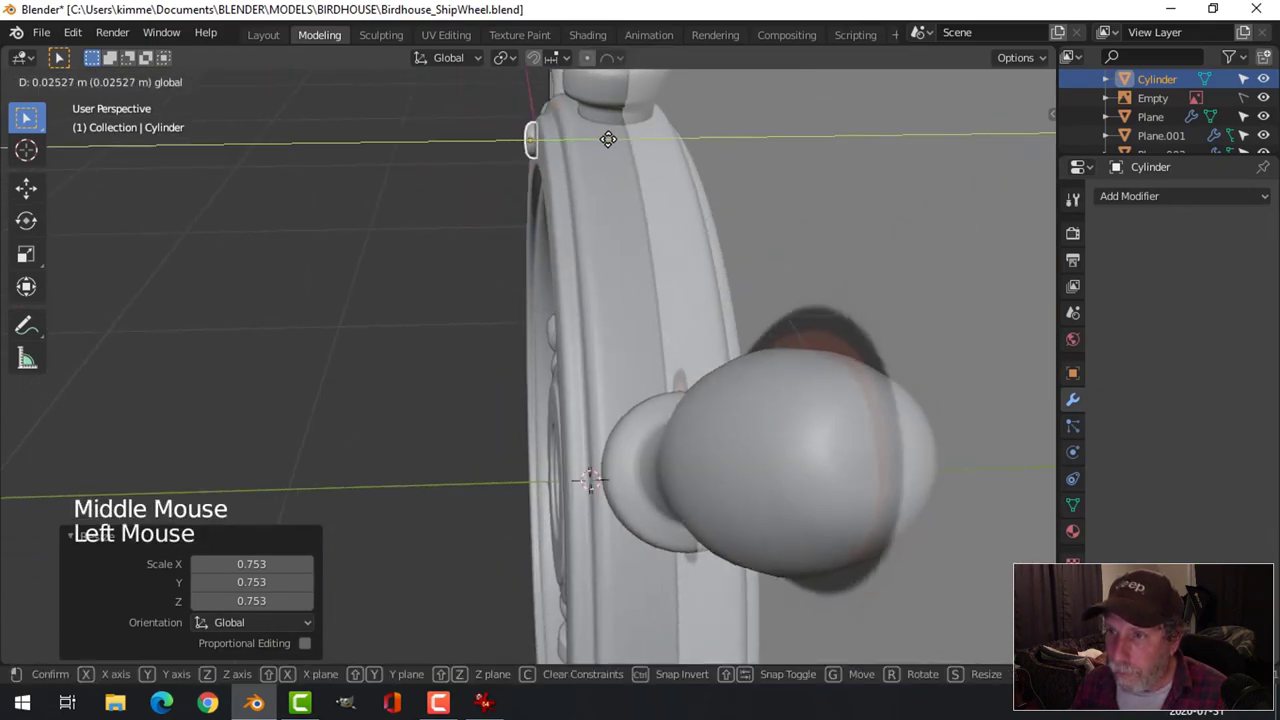
key(KP_1)
scroll(down, 3)
scroll(down, 3)
middle_click(596, 231)
scroll(up, 3)
middle_click(661, 237)
scroll(up, 3)
Check the stud's seat on the rim from several angles, then return to the front wireframe view.
key(s)
click(552, 89)
scroll(down, 3)
middle_click(662, 184)
key(alt+a)
scroll(down, 3)
middle_click(629, 338)
click(544, 298)
key(KP_1)
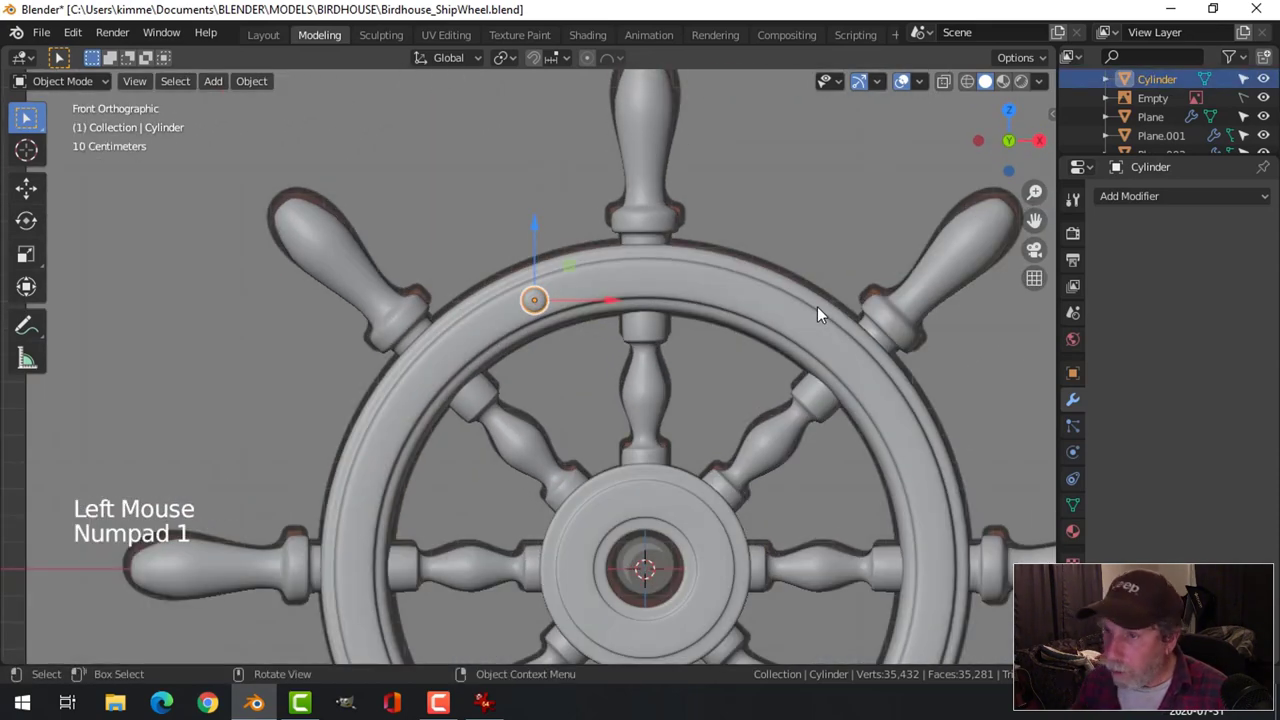
key(z)
scroll(down, 3)
middle_click(720, 359)
scroll(up, 3)
scroll(down, 3)
scroll(up, 3)
Discard a stray duplicate and set the stud's origin to the 3D cursor at the hub centre.
key(shift+d)
key(g)
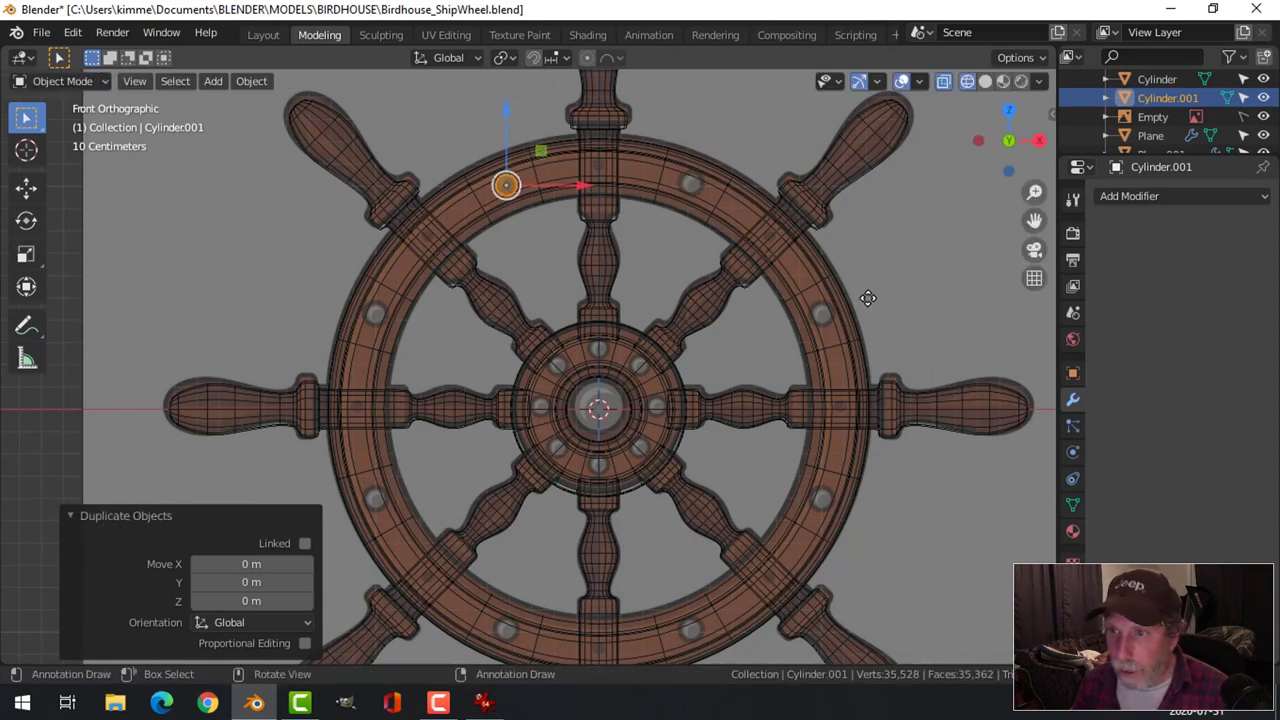
key(x)
click(517, 194)
click(267, 83)
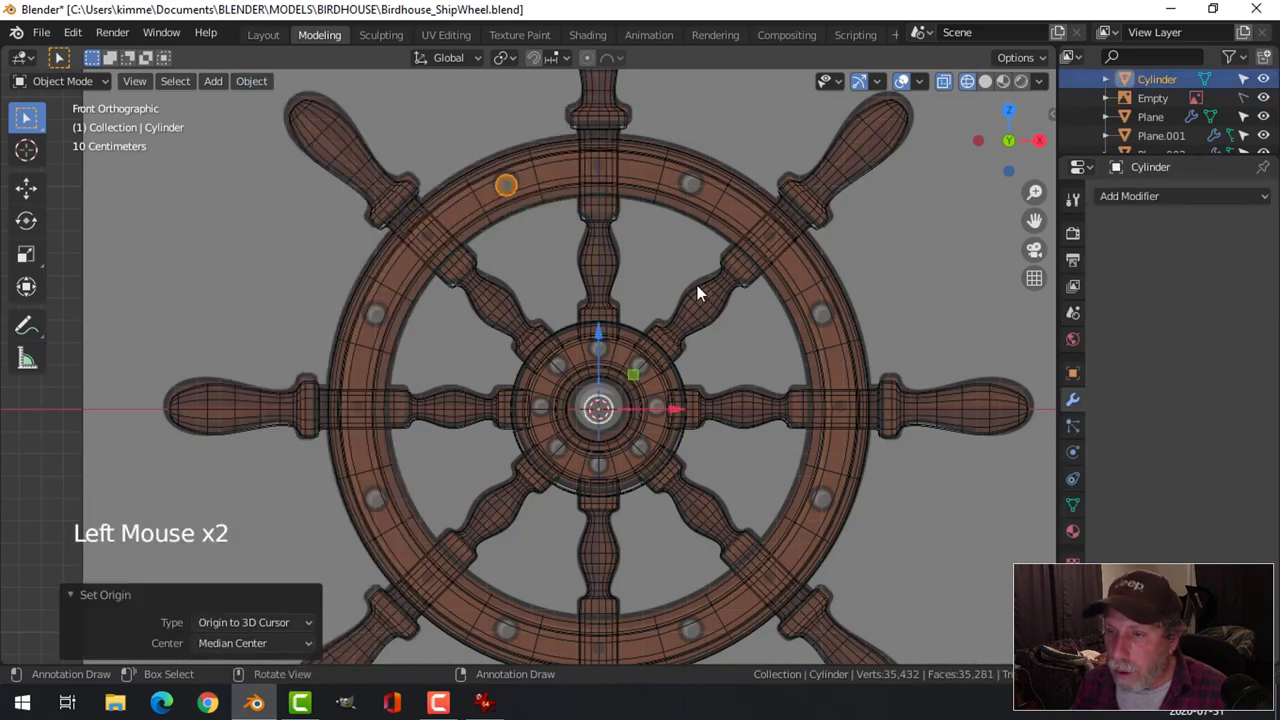
Duplicate the stud and rotate the copy about 45° around the hub to the next rim position.
key(shift+d)
key(r)
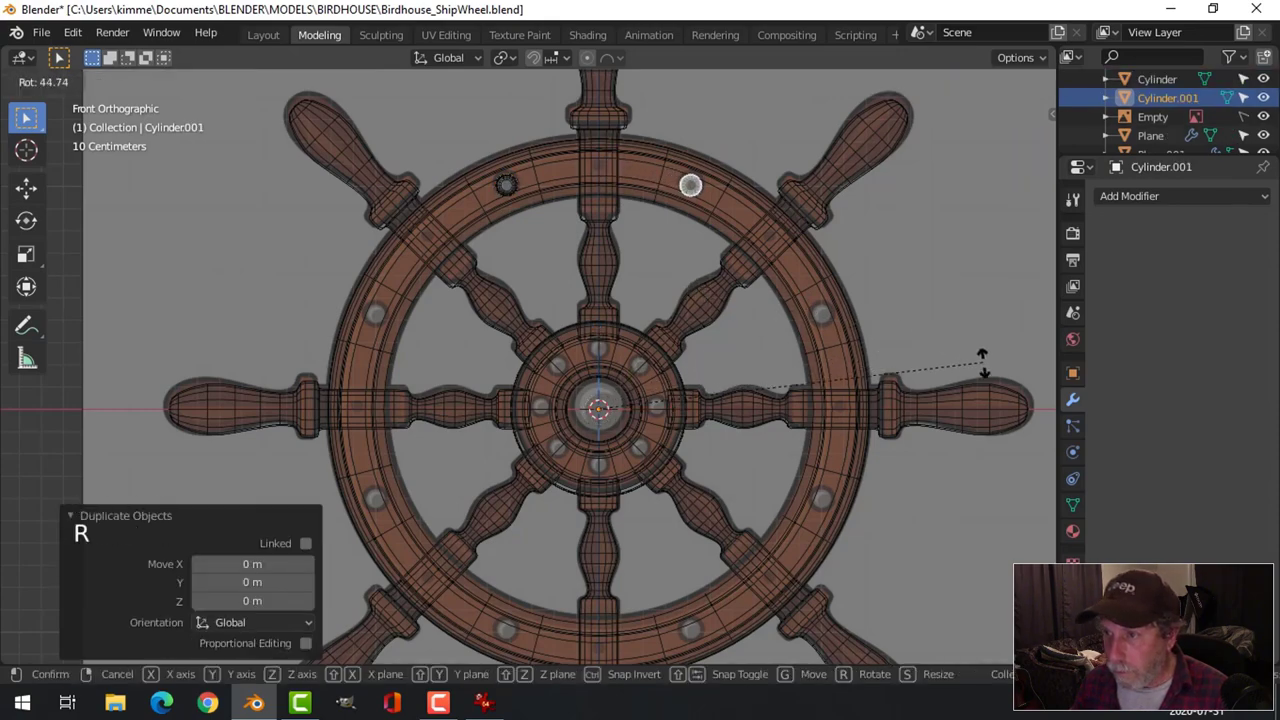
middle_click(986, 345)
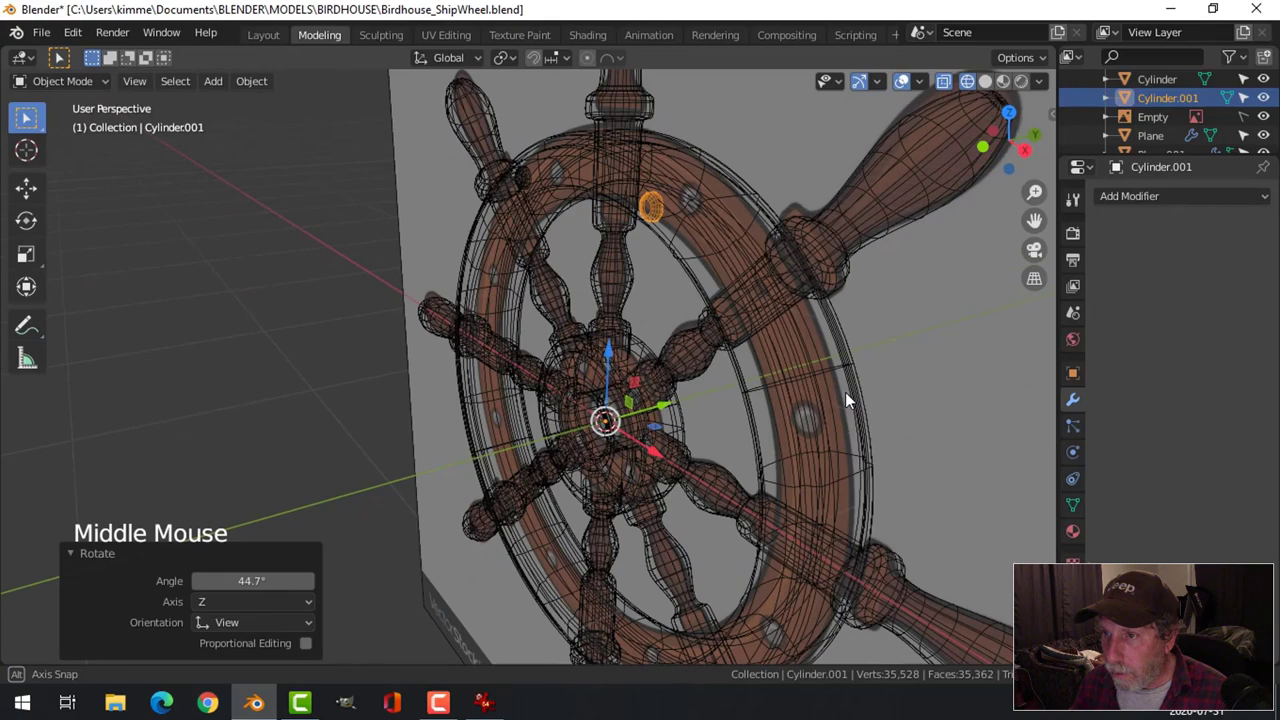
key(z)
scroll(up, 3)
scroll(down, 3)
key(KP_1)
scroll(down, 3)
key(z)
middle_click(705, 318)
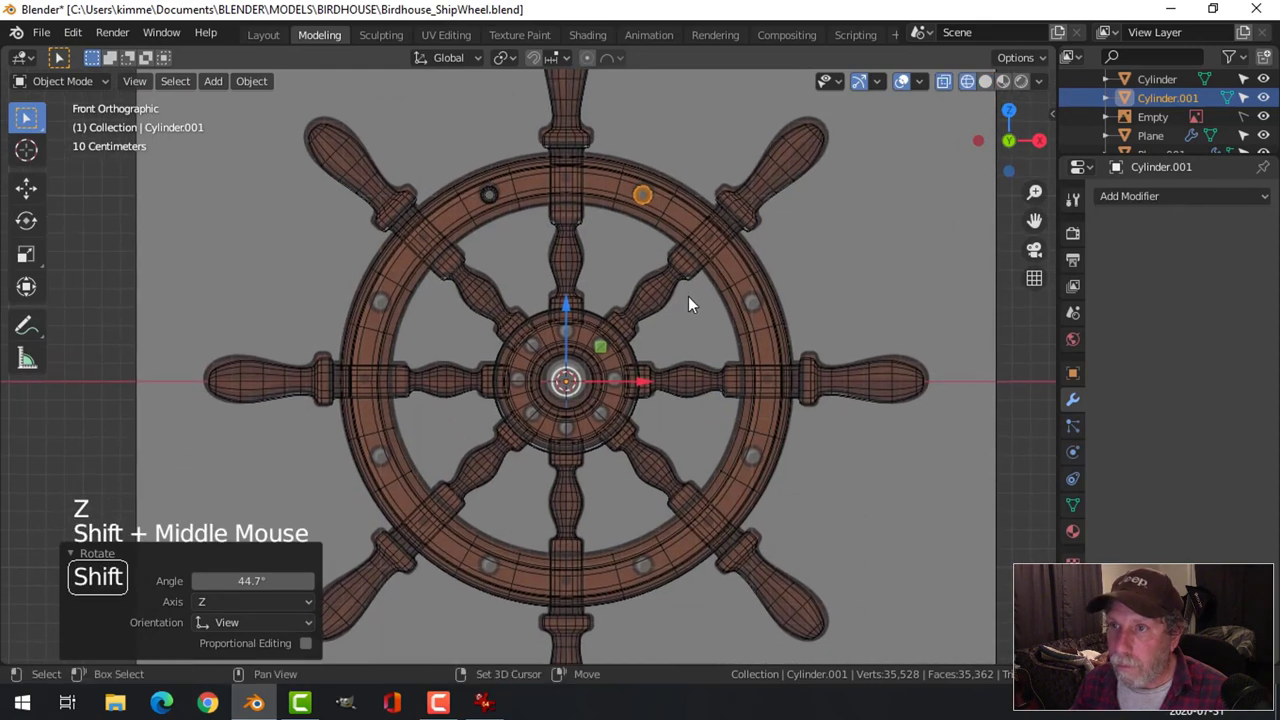
Repeat duplicate-and-rotate to fill the remaining rim positions with evenly spaced studs.
key(shift+d)
key(r)
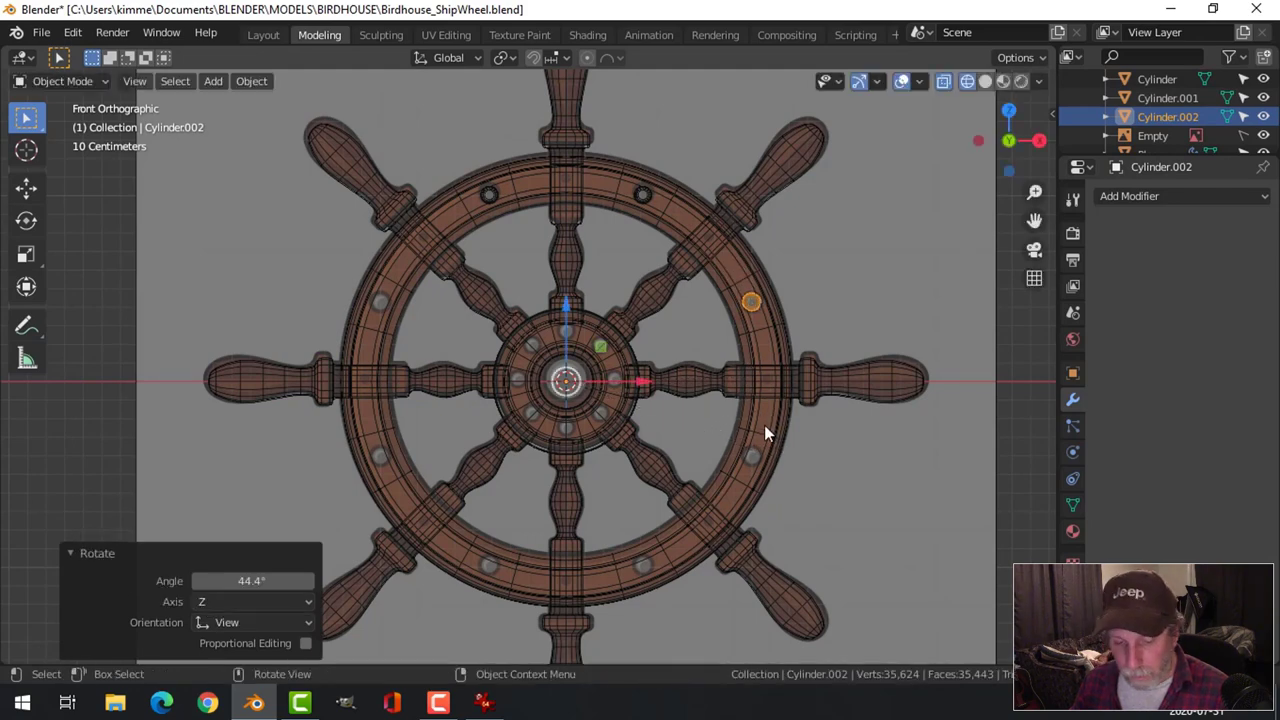
key(shift+s)
key(shift+d)
key(r)
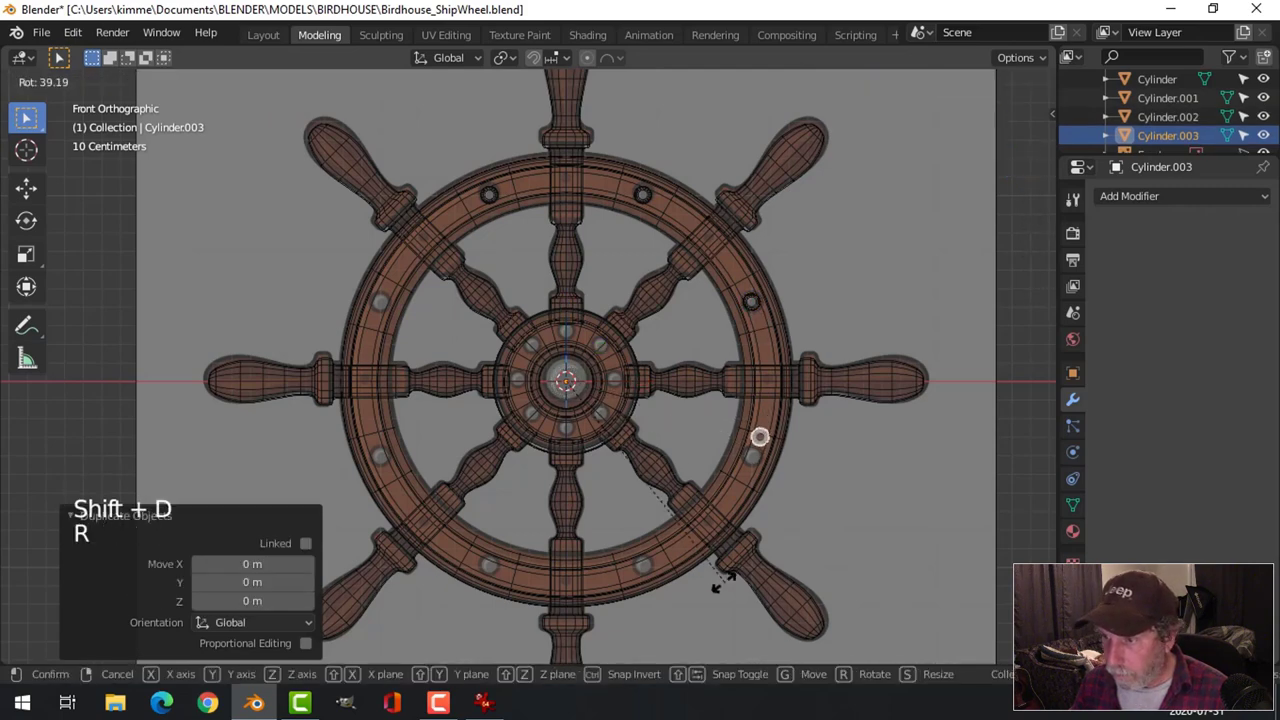
key(shift+d)
key(r)
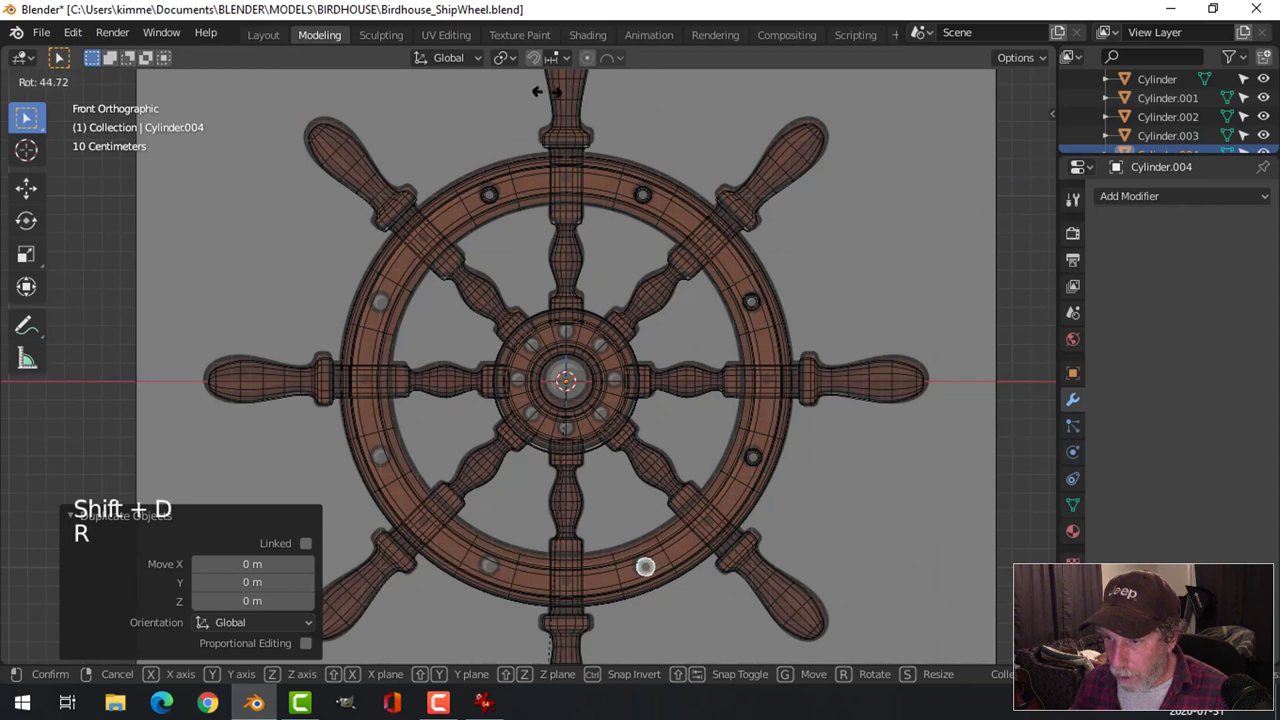
key(shift+d)
key(r)
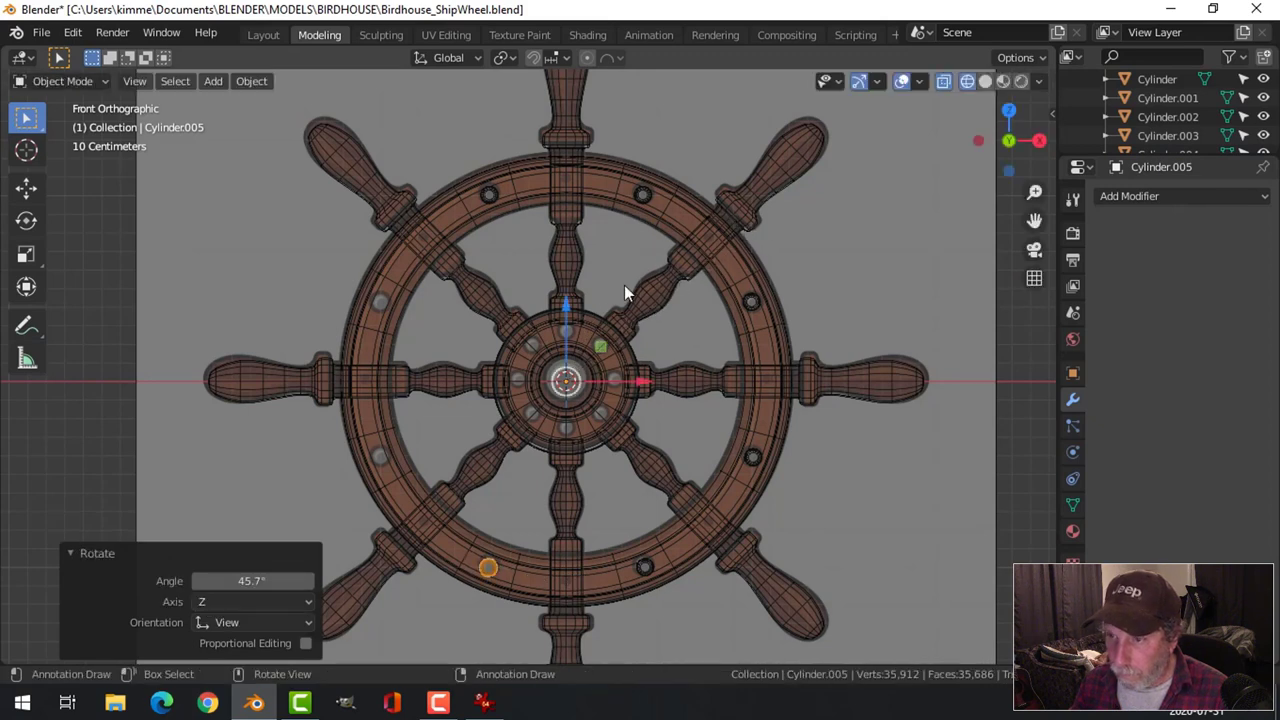
key(shift+d)
key(r)
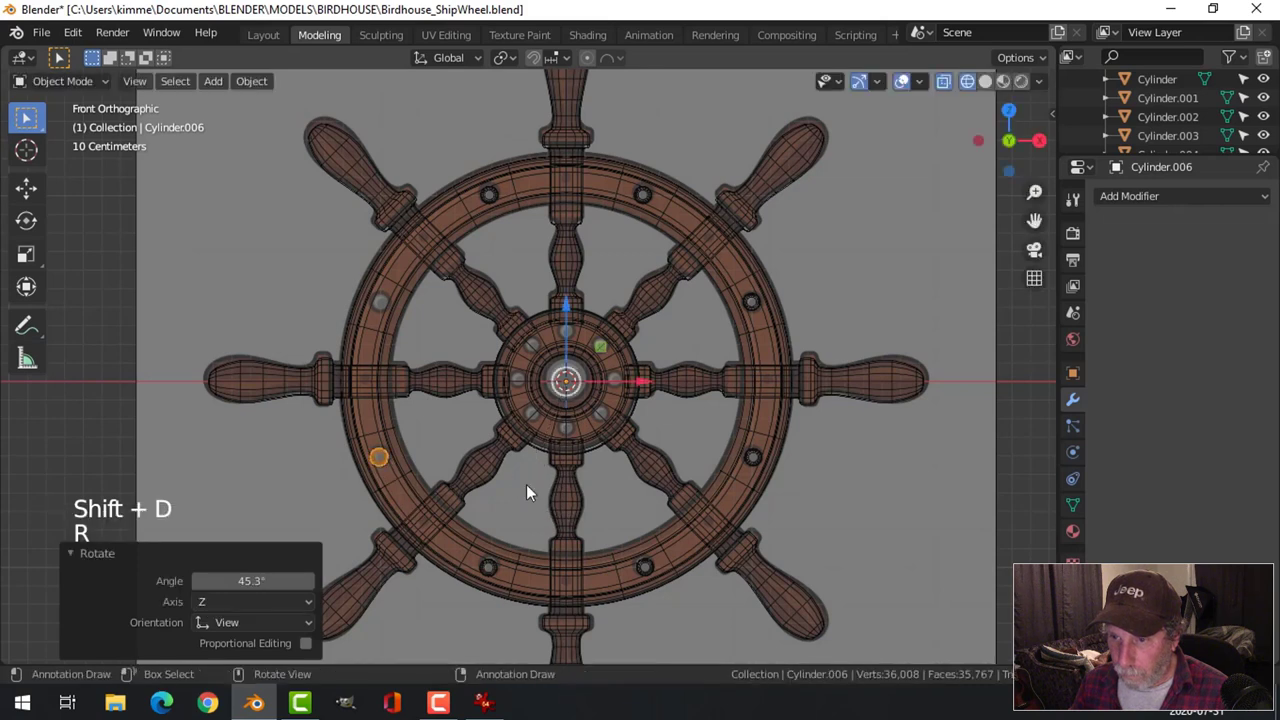
key(shift+d)
key(r)
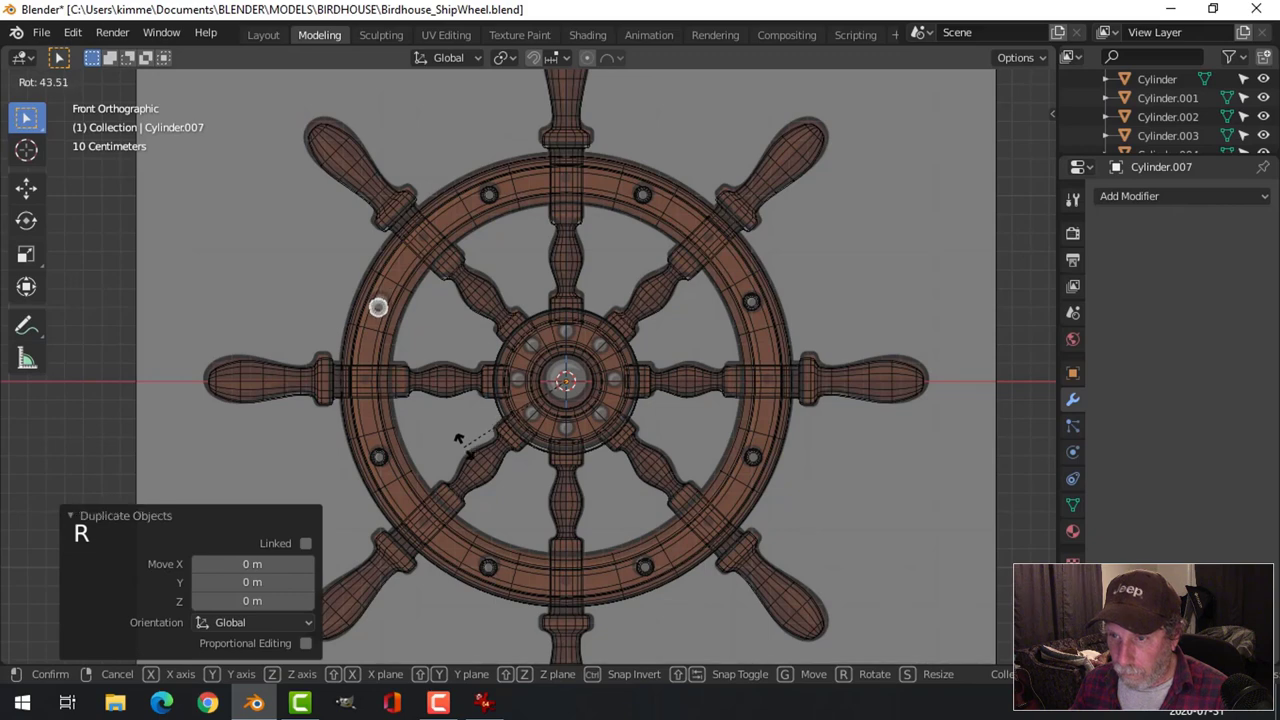
key(alt+a)
Hide the reference image plane and inspect the studded wheel in solid shading.
key(z)
scroll(down, 3)
middle_click(792, 371)
scroll(down, 3)
scroll(up, 3)
scroll(down, 3)
scroll(down, 3)
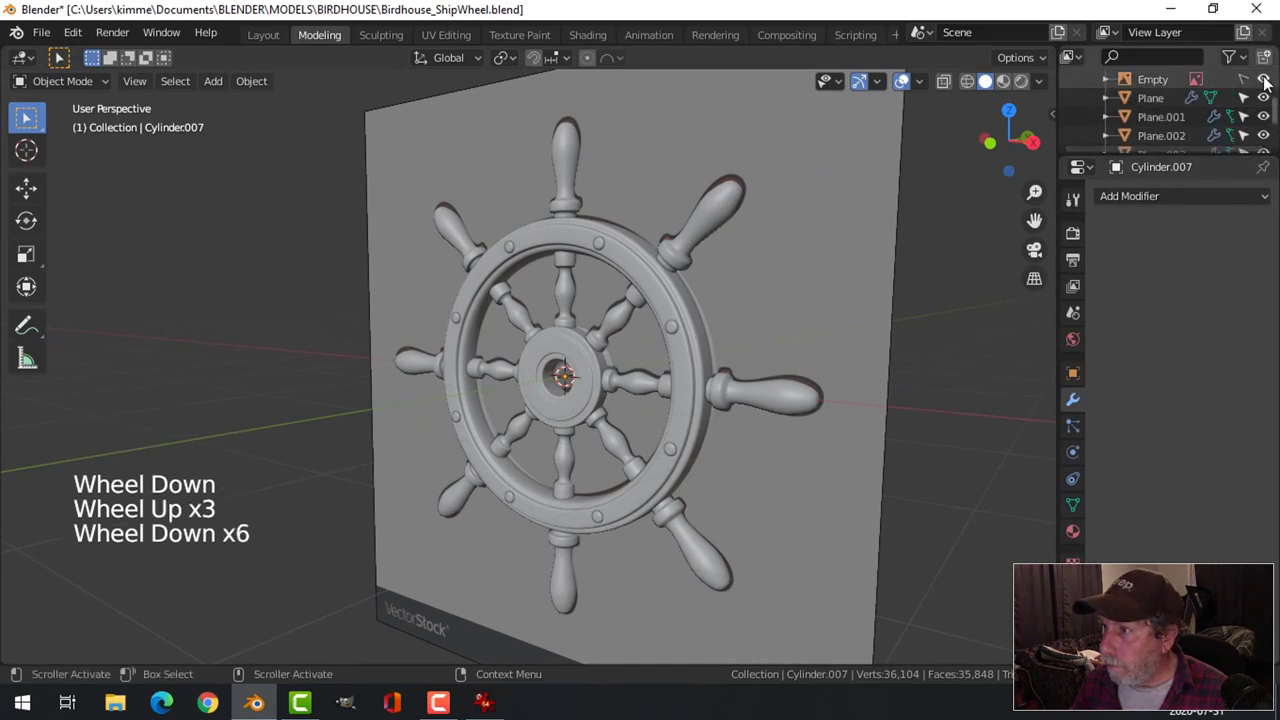
click(1270, 84)
middle_click(736, 407)
scroll(up, 3)
middle_click(702, 434)
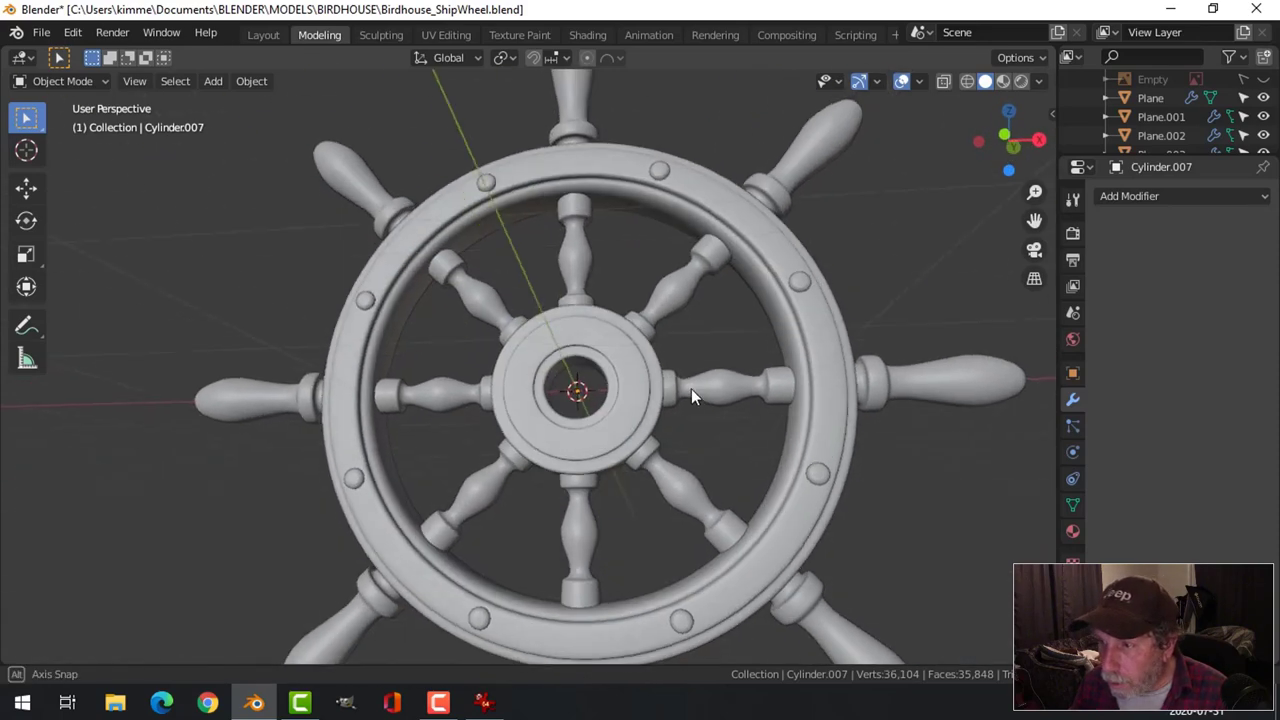
Save the ship wheel file with Ctrl+S and return to the front orthographic view.
key(ctrl+s)
scroll(down, 3)
middle_click(662, 405)
scroll(up, 3)
click(497, 202)
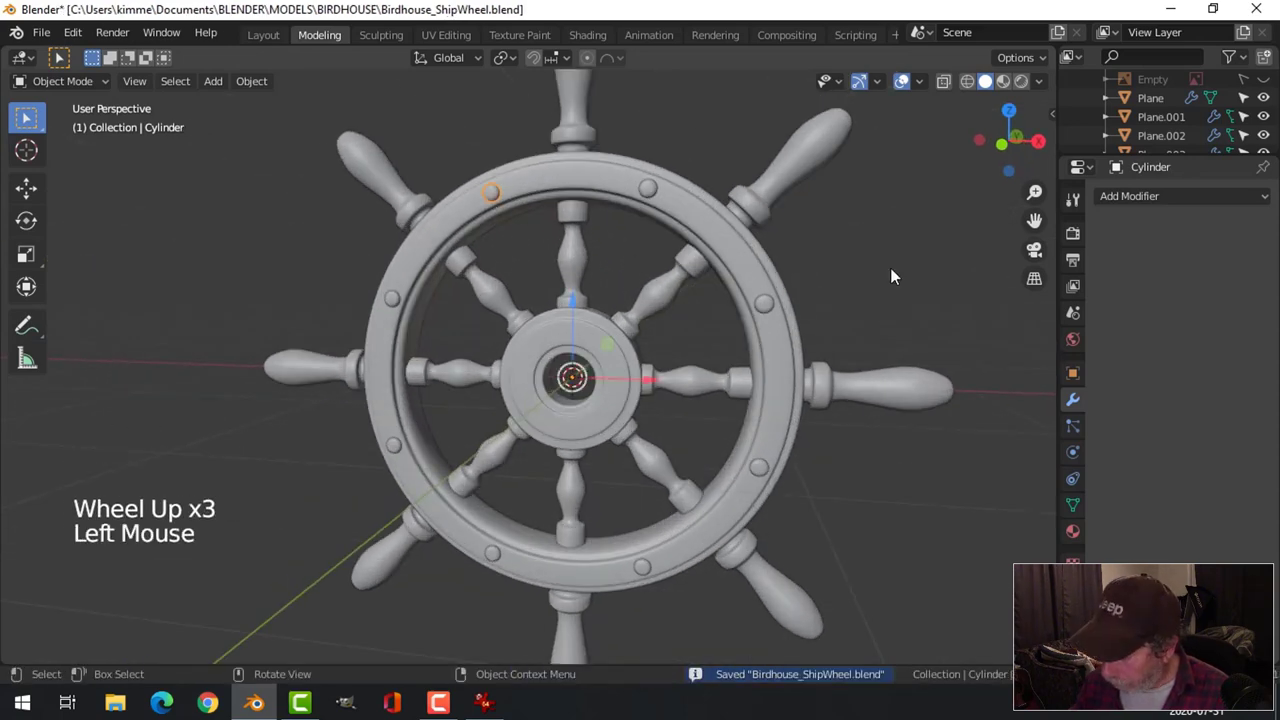
key(KP_1)
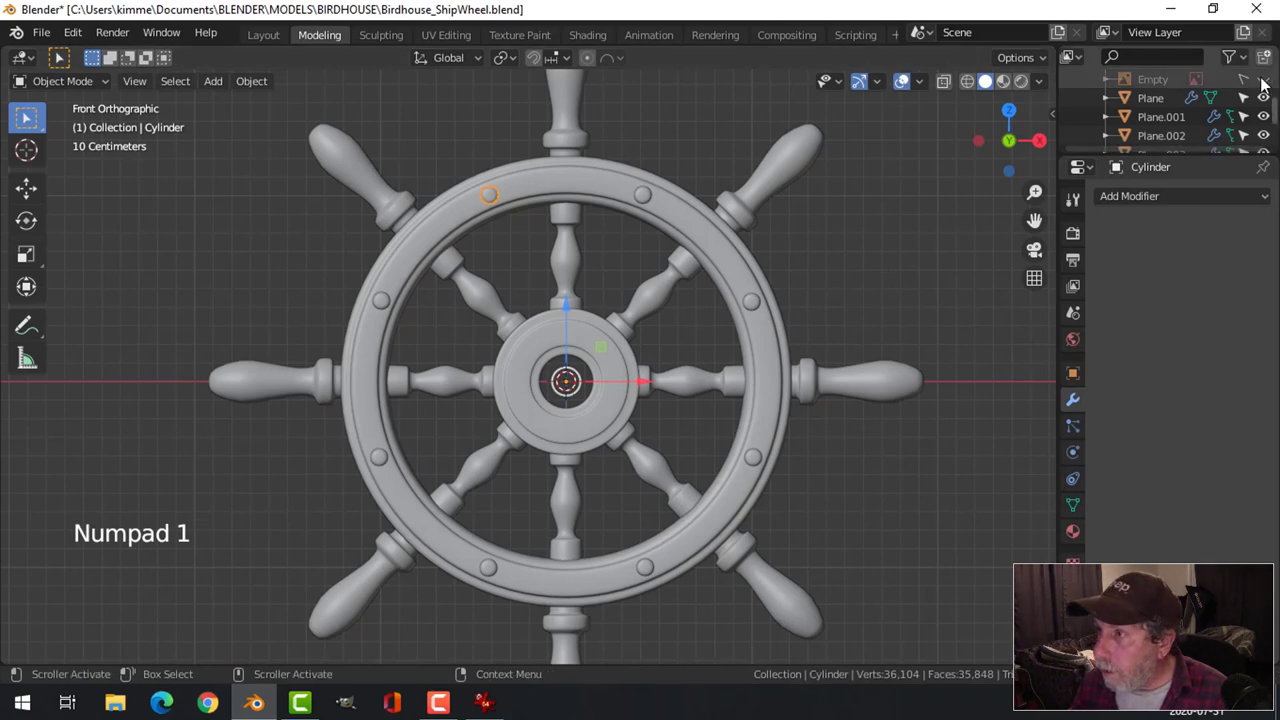
Duplicate the upper-left rim stud in X-ray wireframe and move the copy just above the hub centre.
click(1273, 85)
key(z)
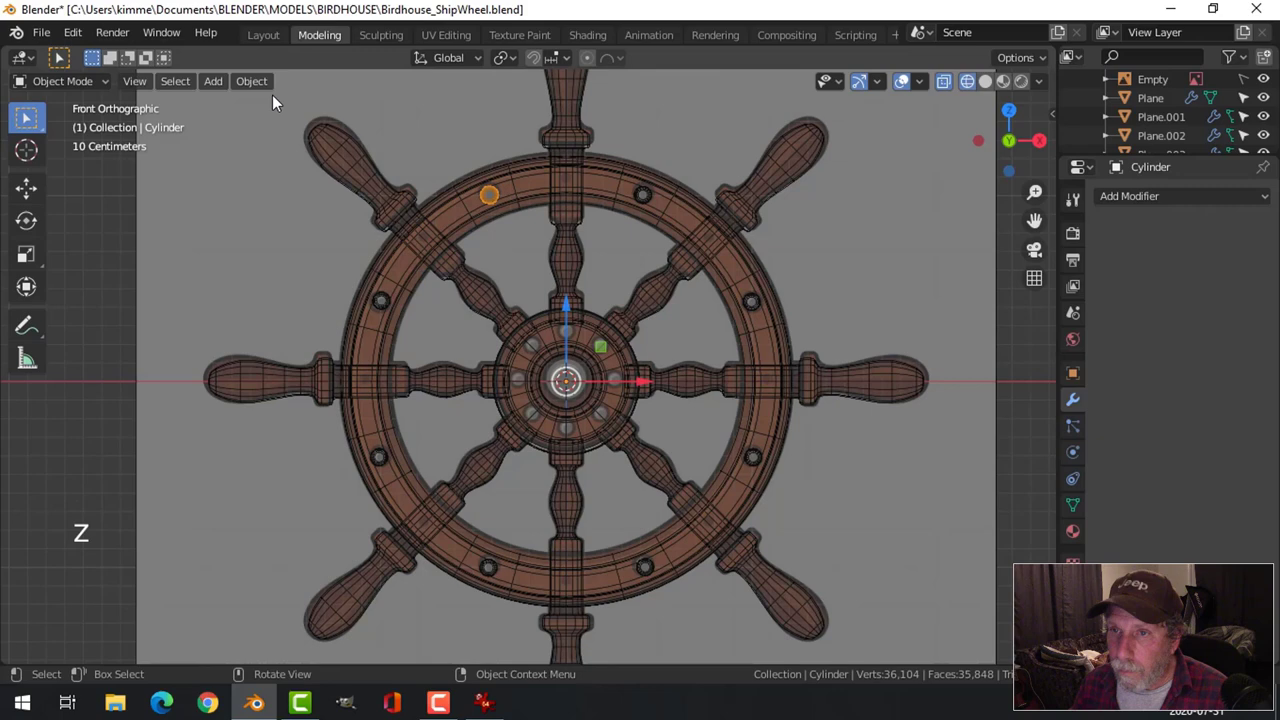
click(273, 84)
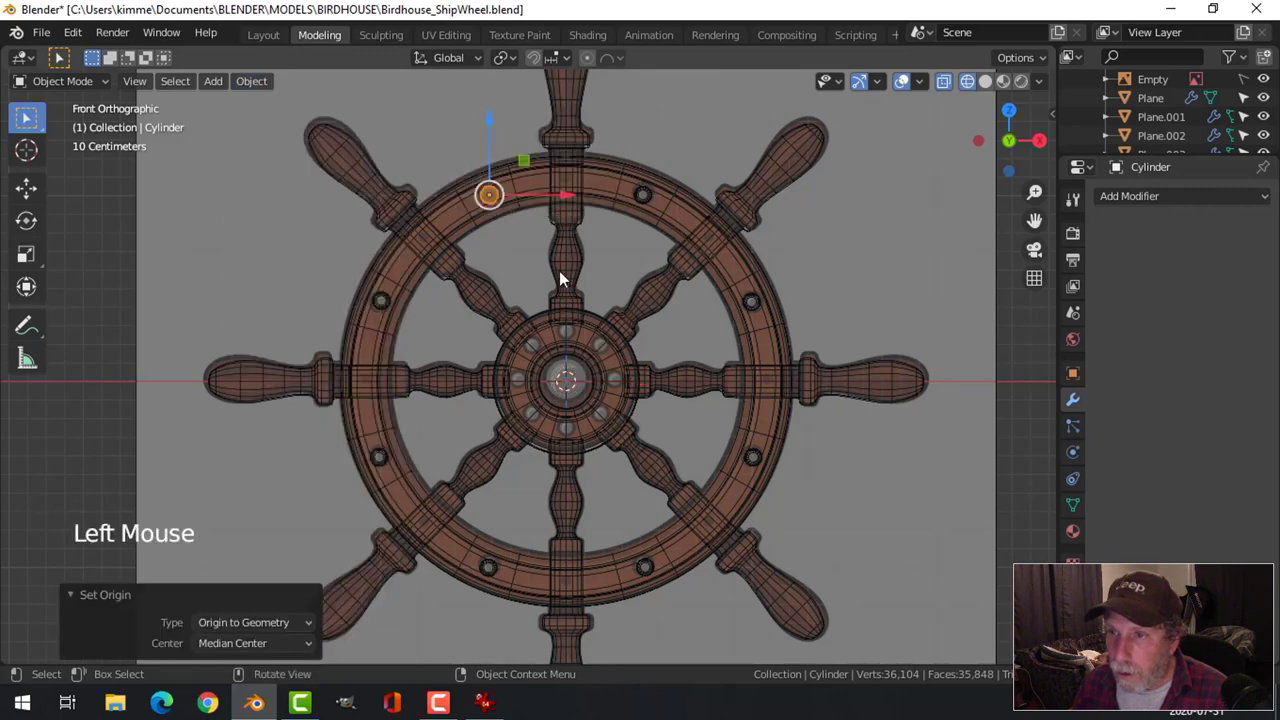
scroll(up, 3)
key(shift+d)
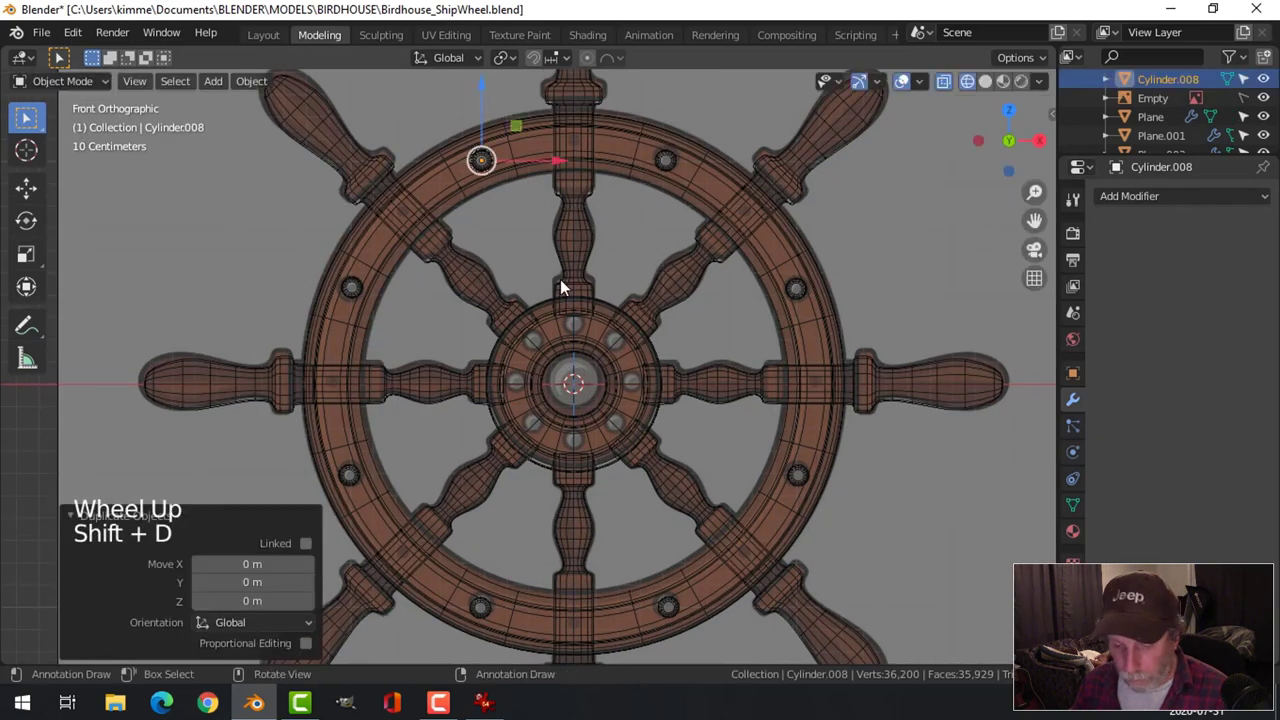
key(g)
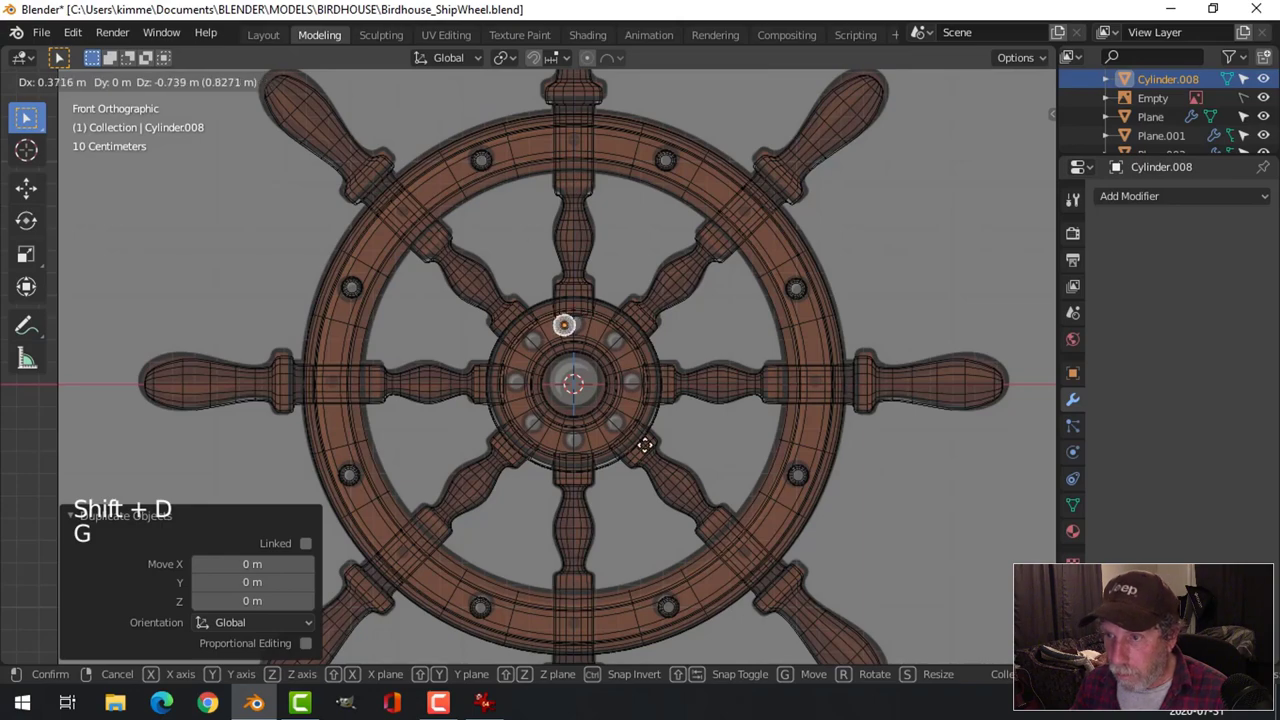
scroll(up, 3)
scroll(up, 3)
middle_click(722, 364)
key(s)
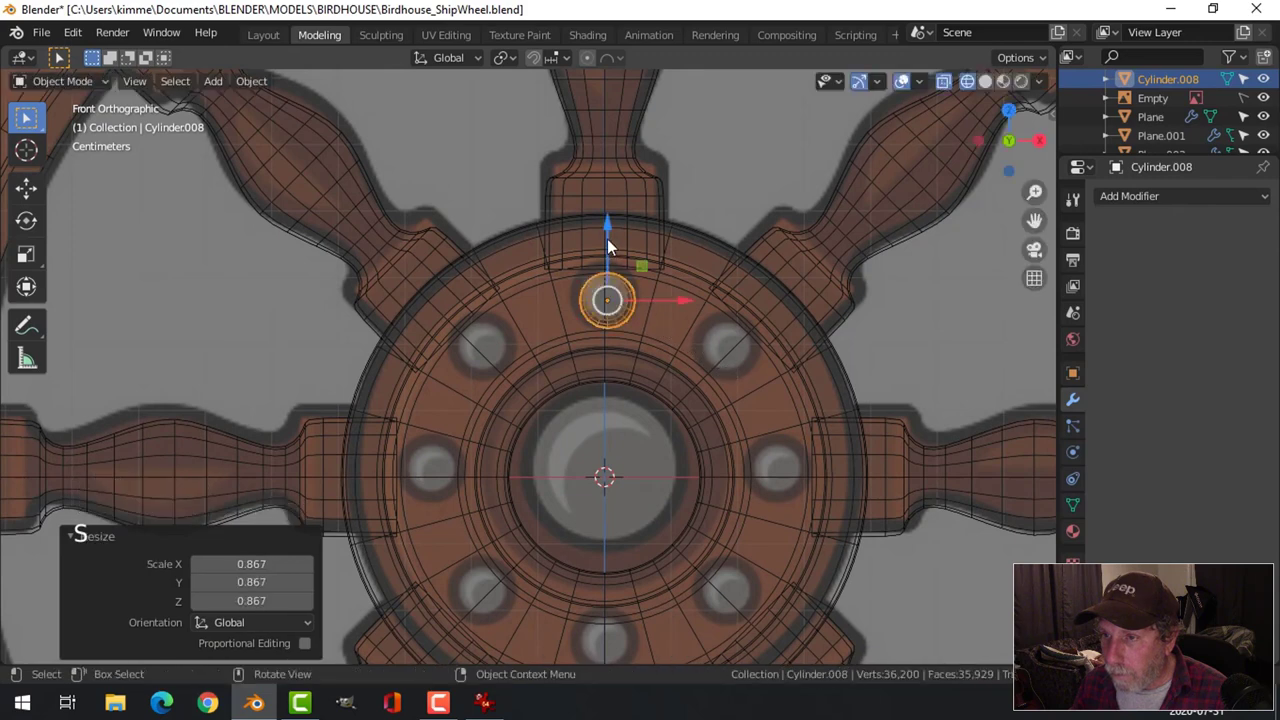
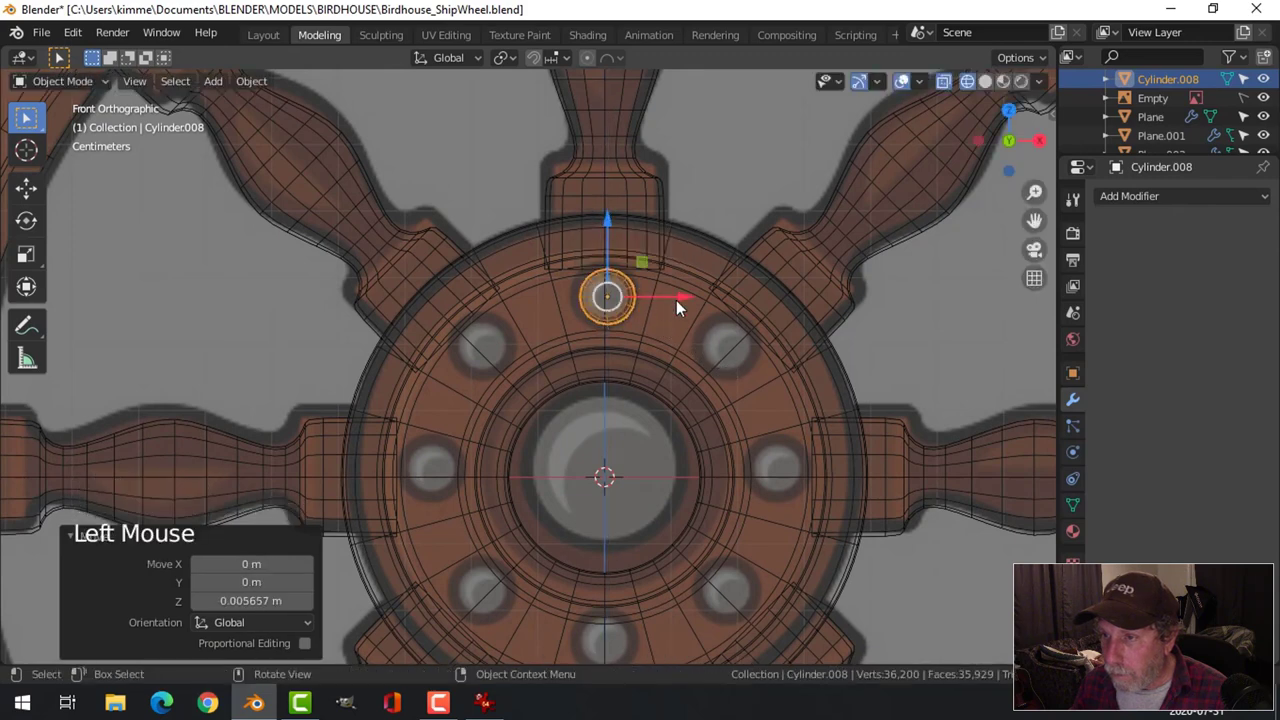
In solid shading, push the copied stud in depth onto the hub's front face and select it from the front.
click(684, 299)
scroll(down, 3)
key(z)
scroll(down, 3)
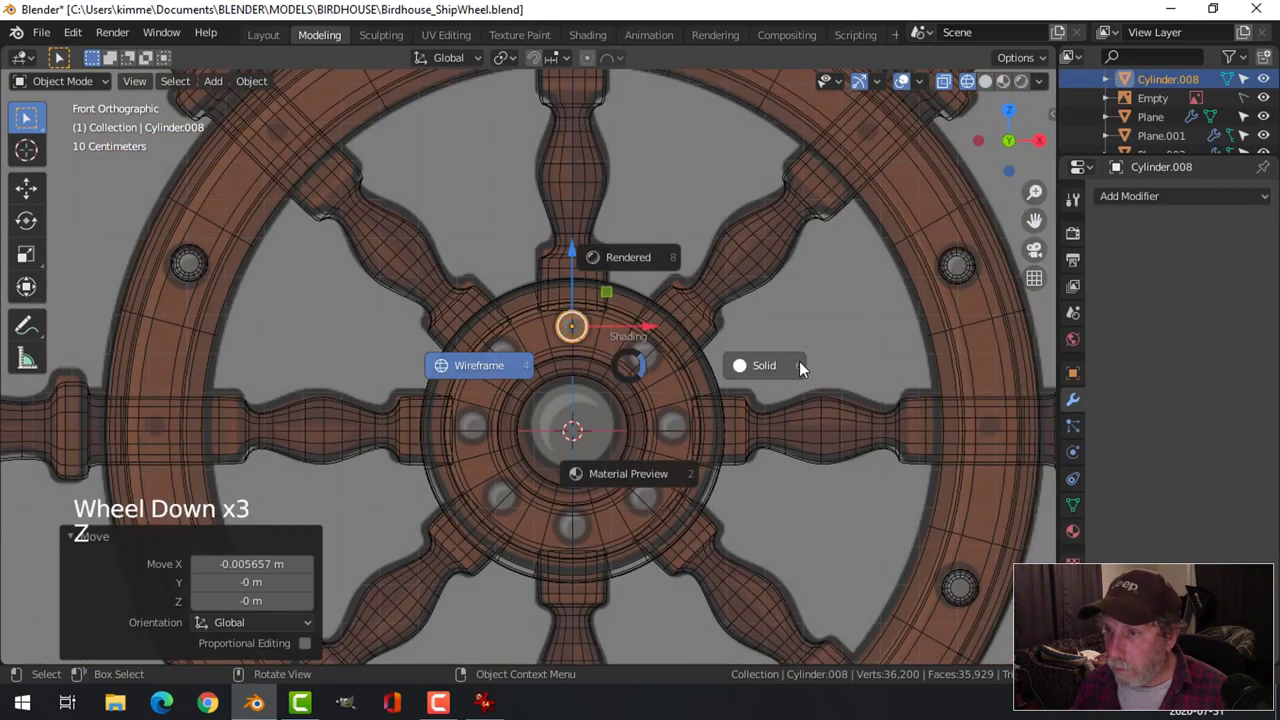
middle_click(737, 377)
scroll(up, 3)
click(646, 362)
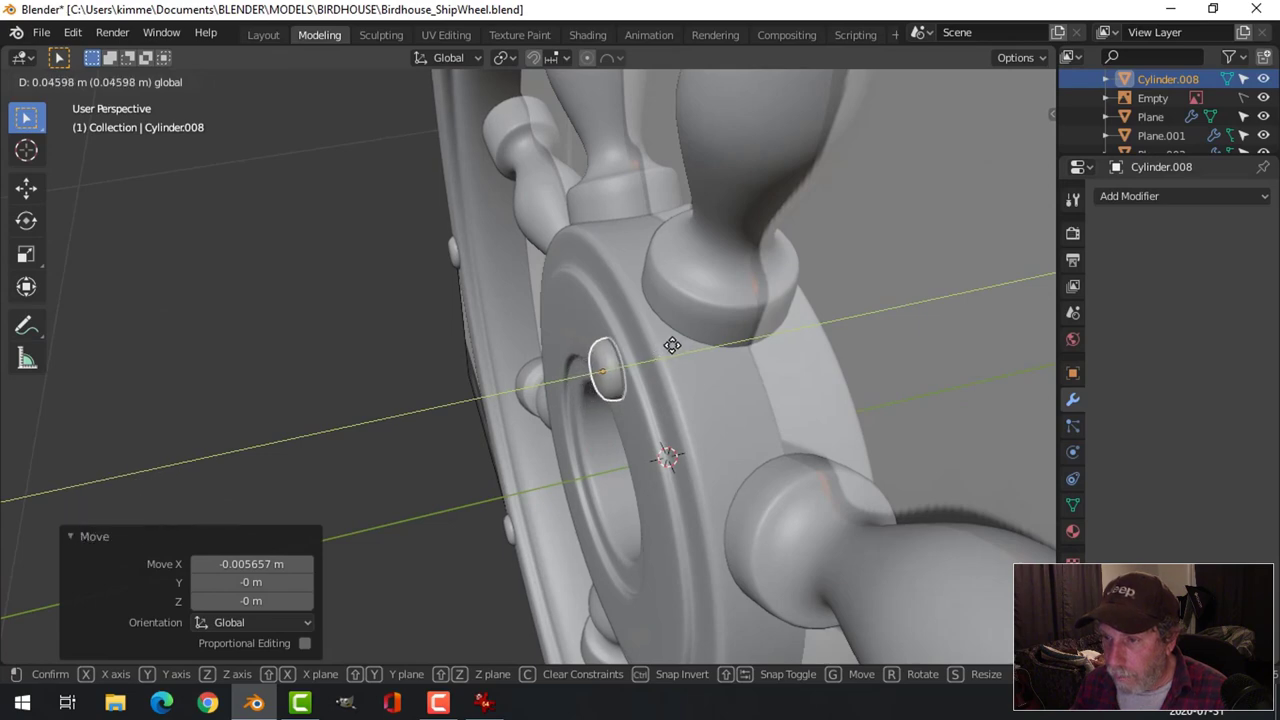
scroll(down, 3)
key(alt+a)
middle_click(552, 429)
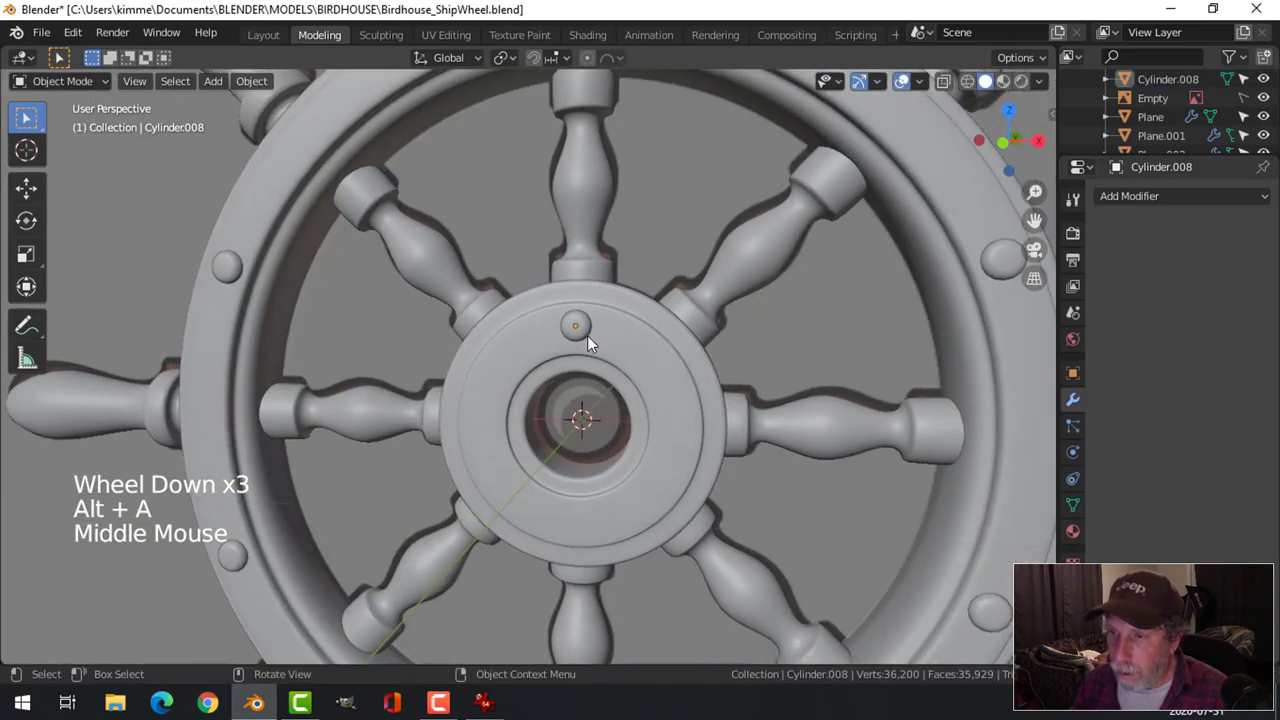
click(589, 332)
click(583, 257)
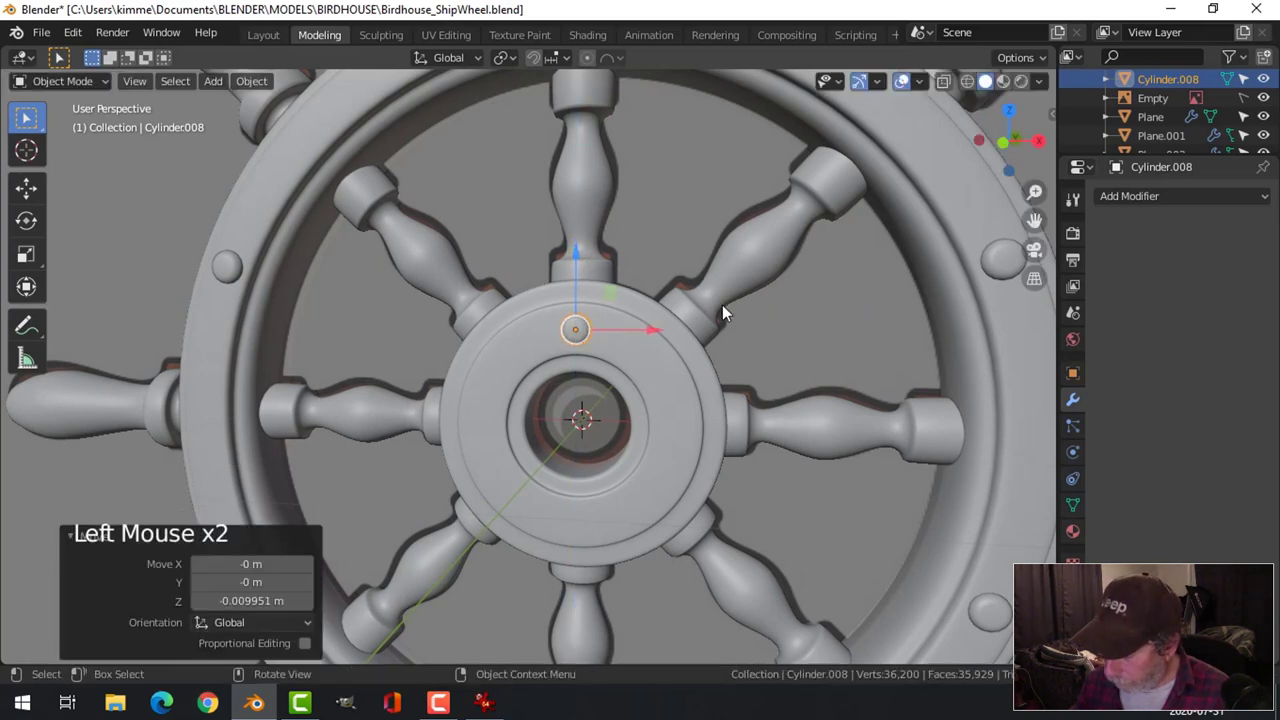
key(KP_1)
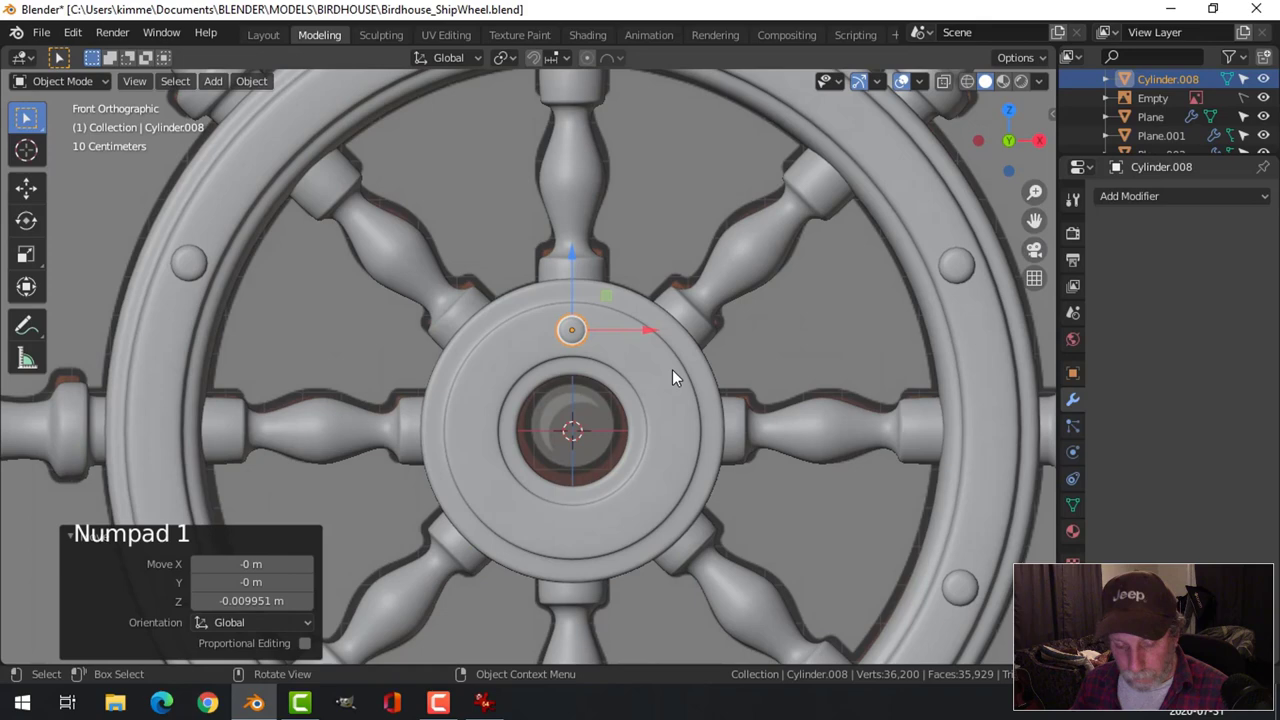
Duplicate the hub stud and move the copy straight down to sit below the hub centre.
key(z)
scroll(down, 3)
middle_click(652, 358)
scroll(up, 3)
key(shift+d)
click(559, 154)
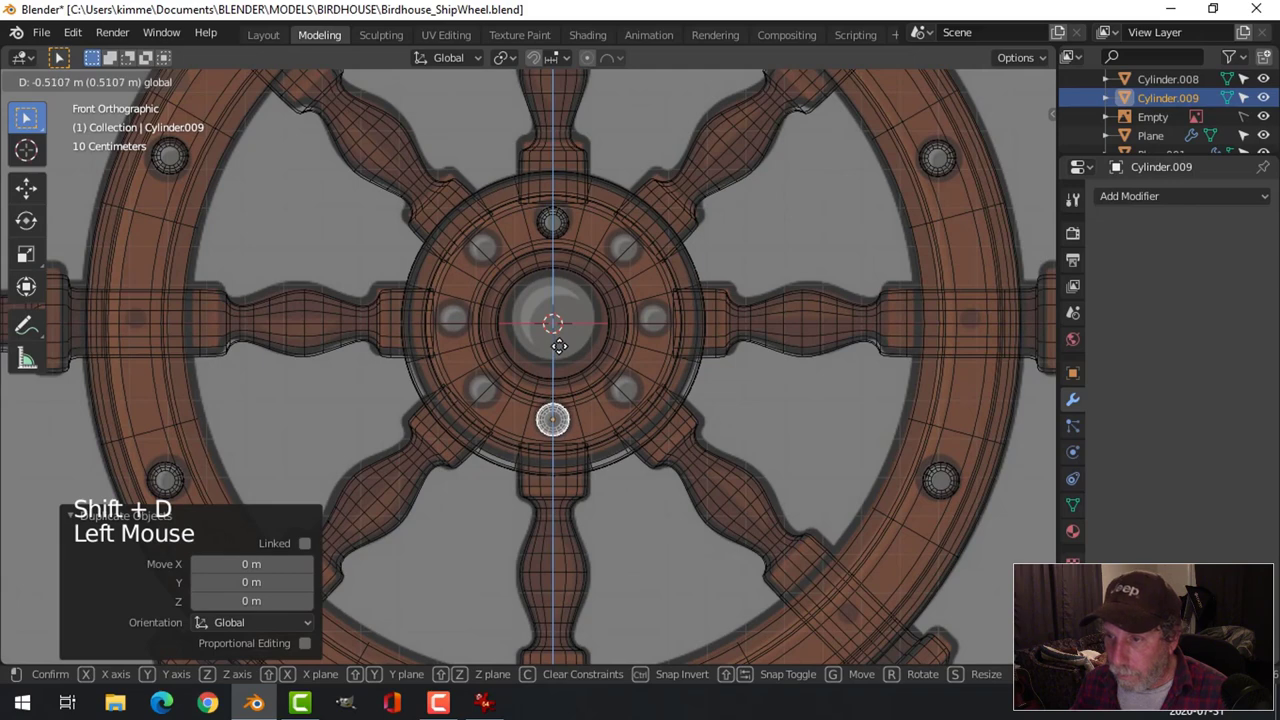
click(558, 234)
key(alt+a)
Select the top and bottom hub studs together and face the wheel from the front in X-ray.
click(566, 224)
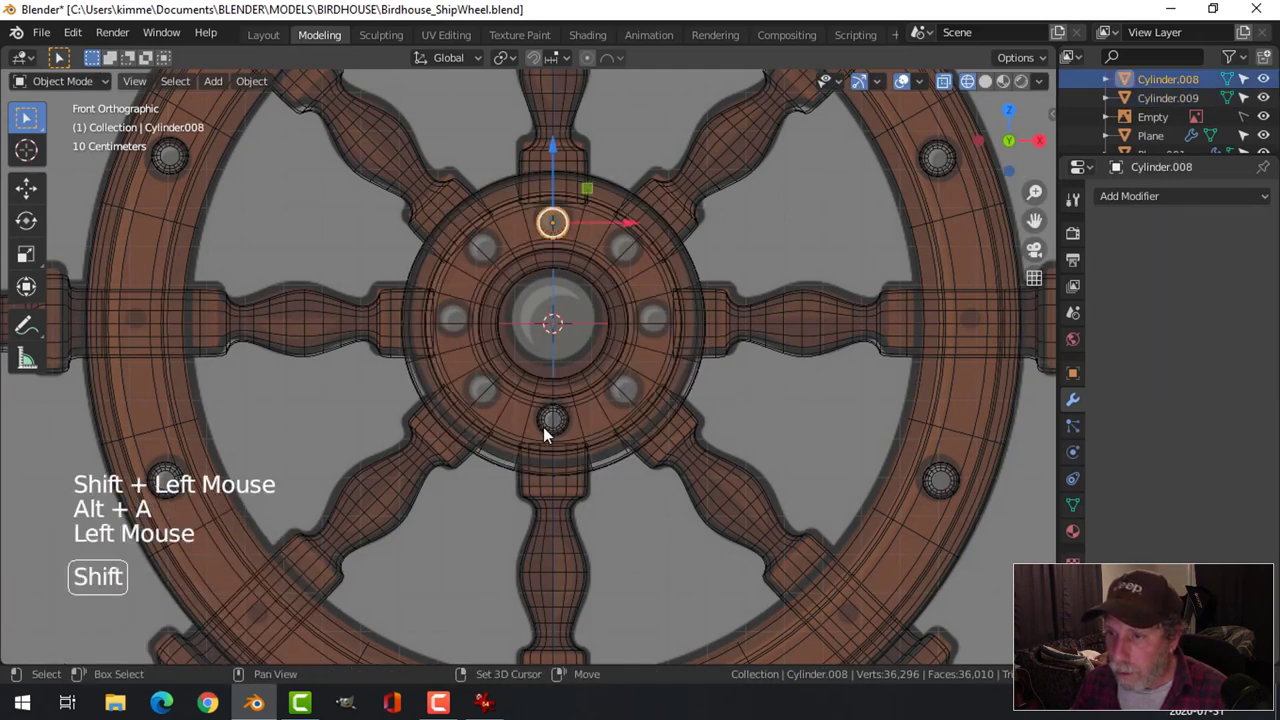
click(563, 421)
click(585, 417)
middle_click(645, 420)
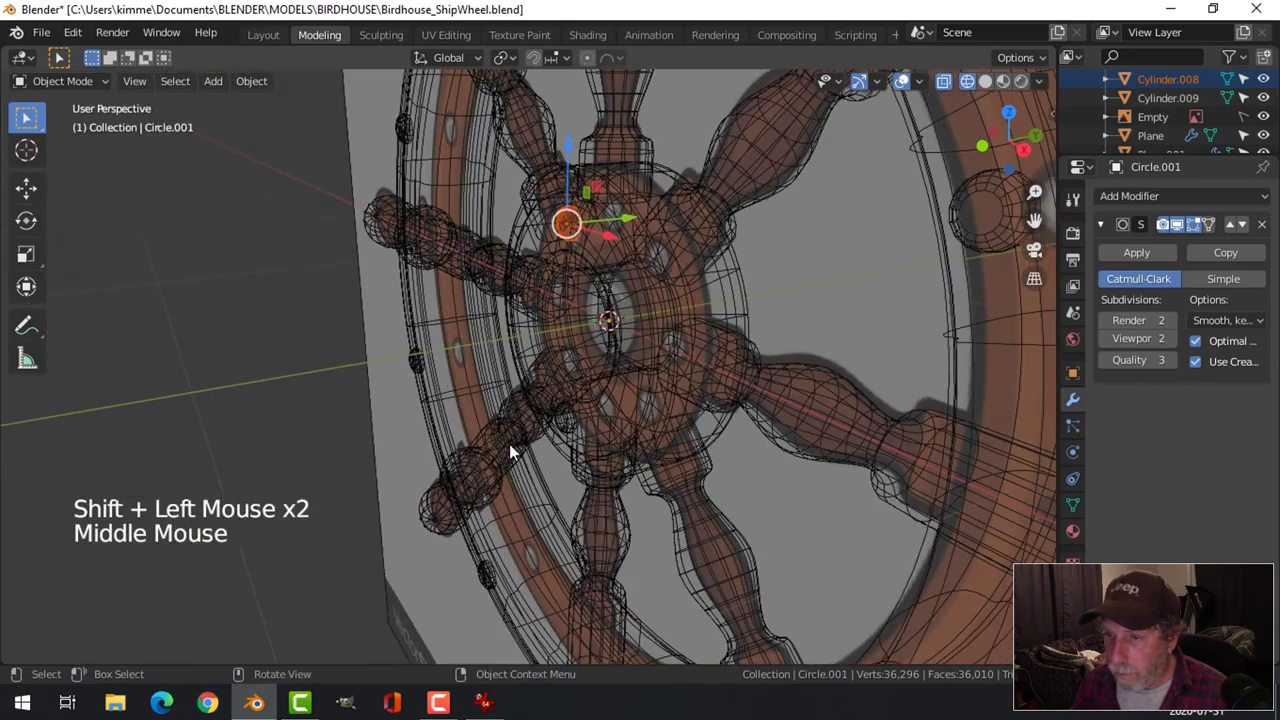
key(z)
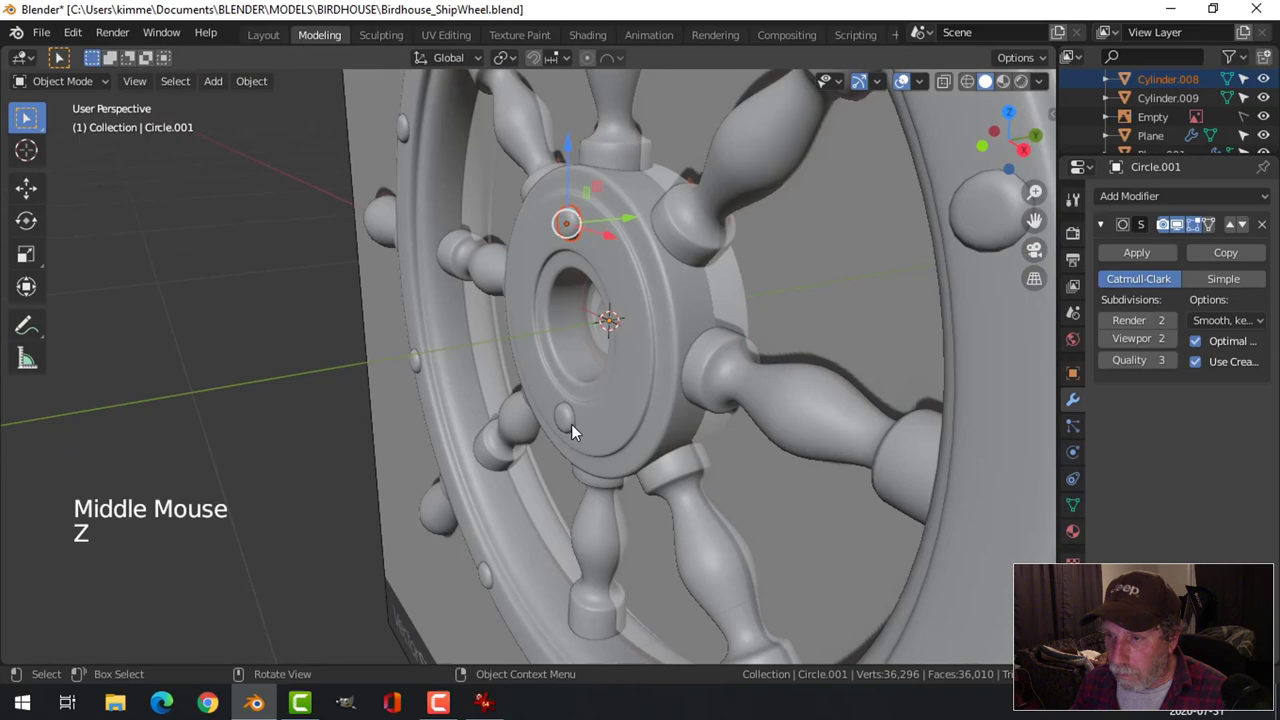
click(575, 430)
click(260, 93)
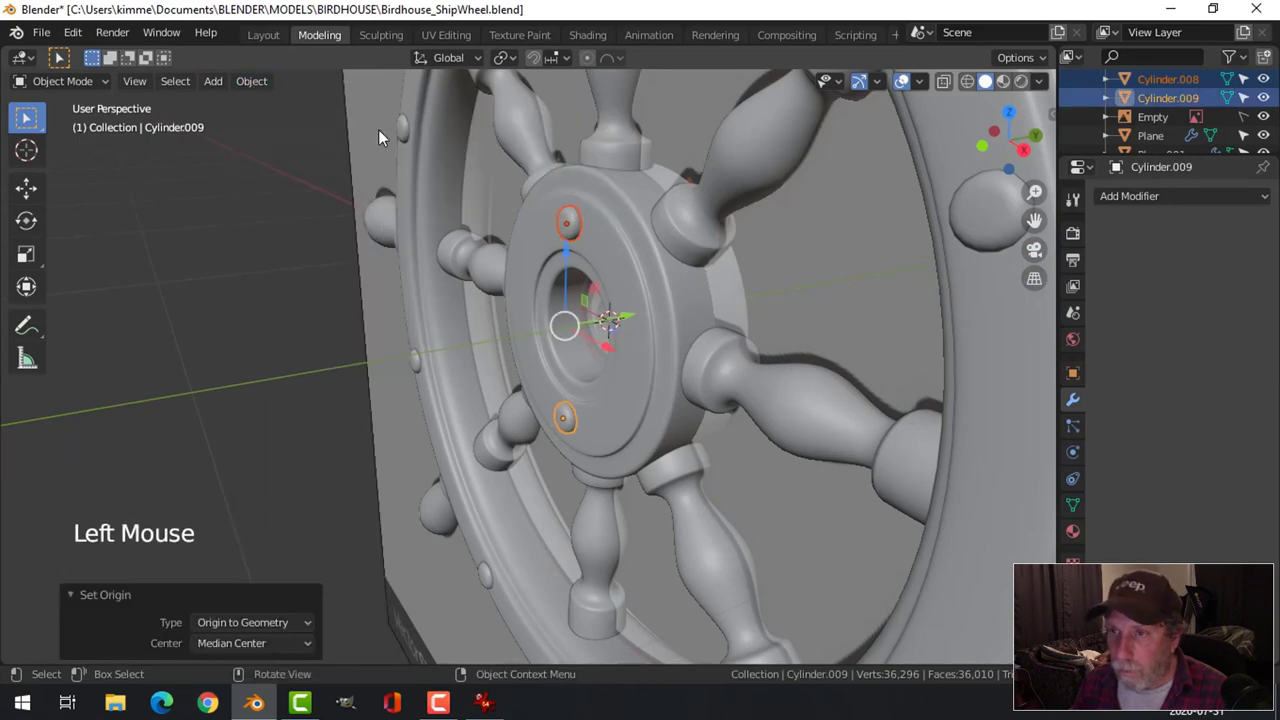
key(KP_1)
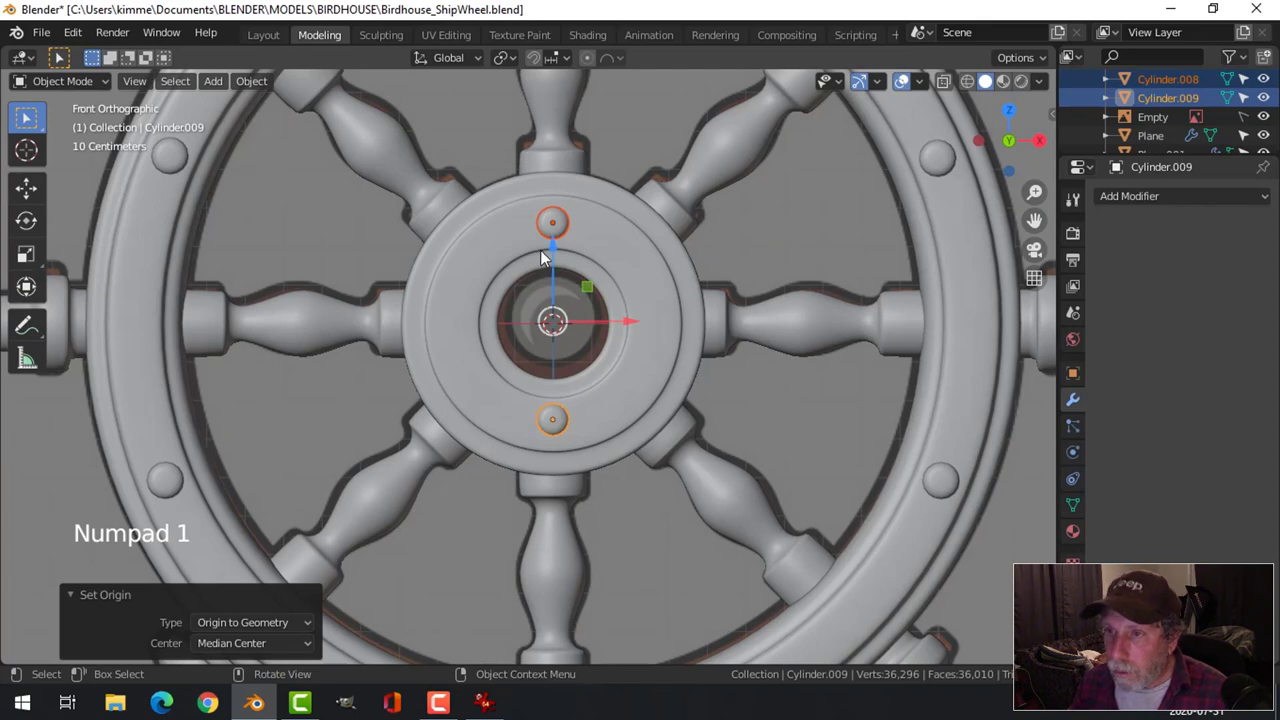
key(z)
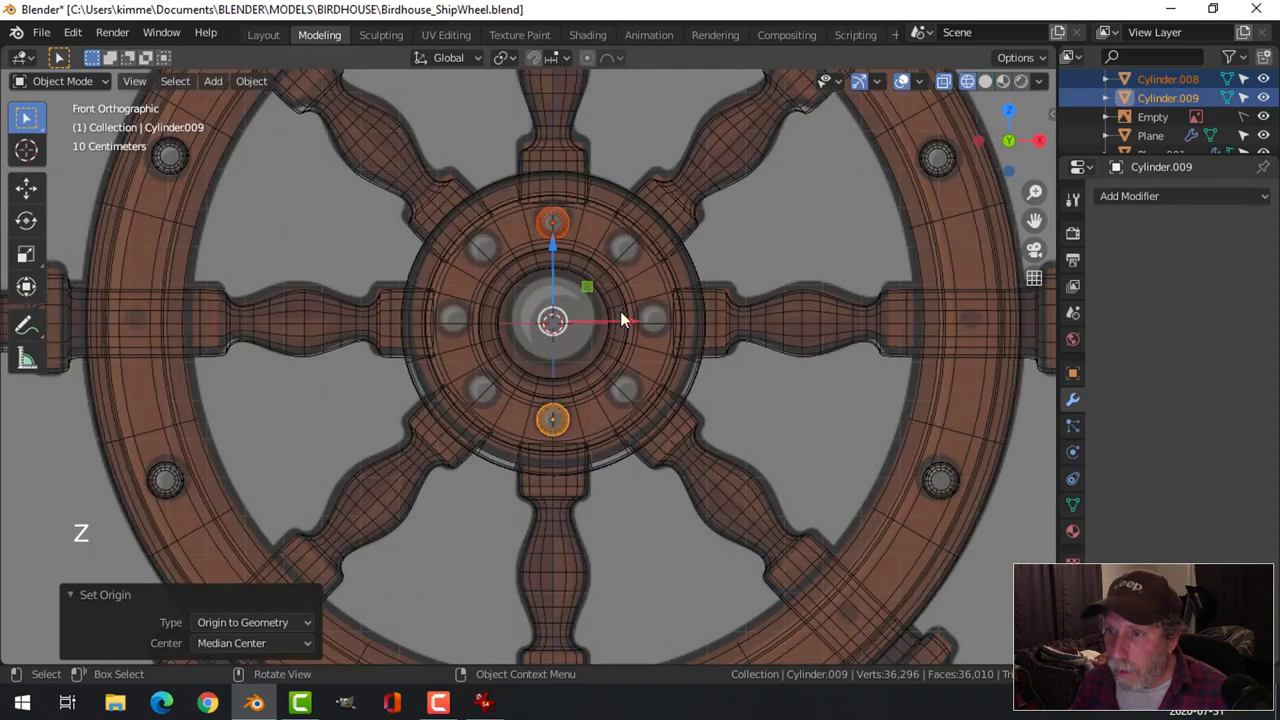
Duplicate and rotate the stud pair 45° around the hub three times to ring the face with eight studs.
key(shift+d)
key(r)
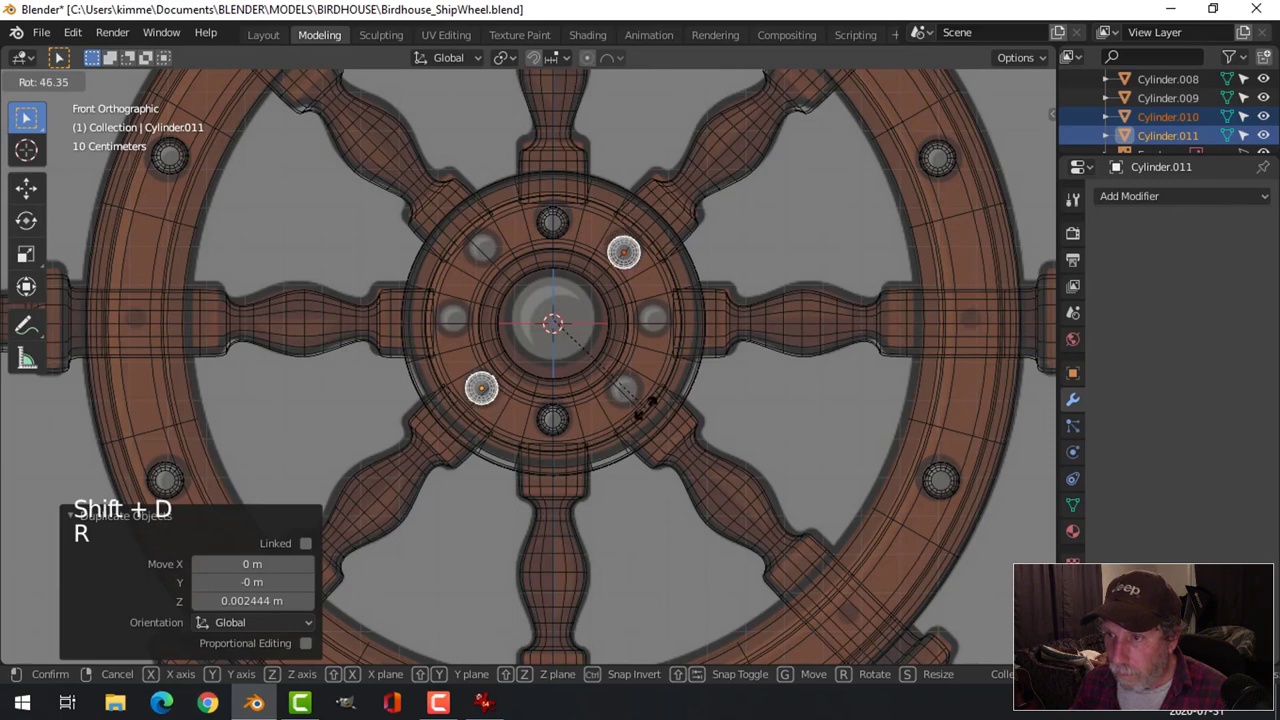
key(shift+d)
key(r)
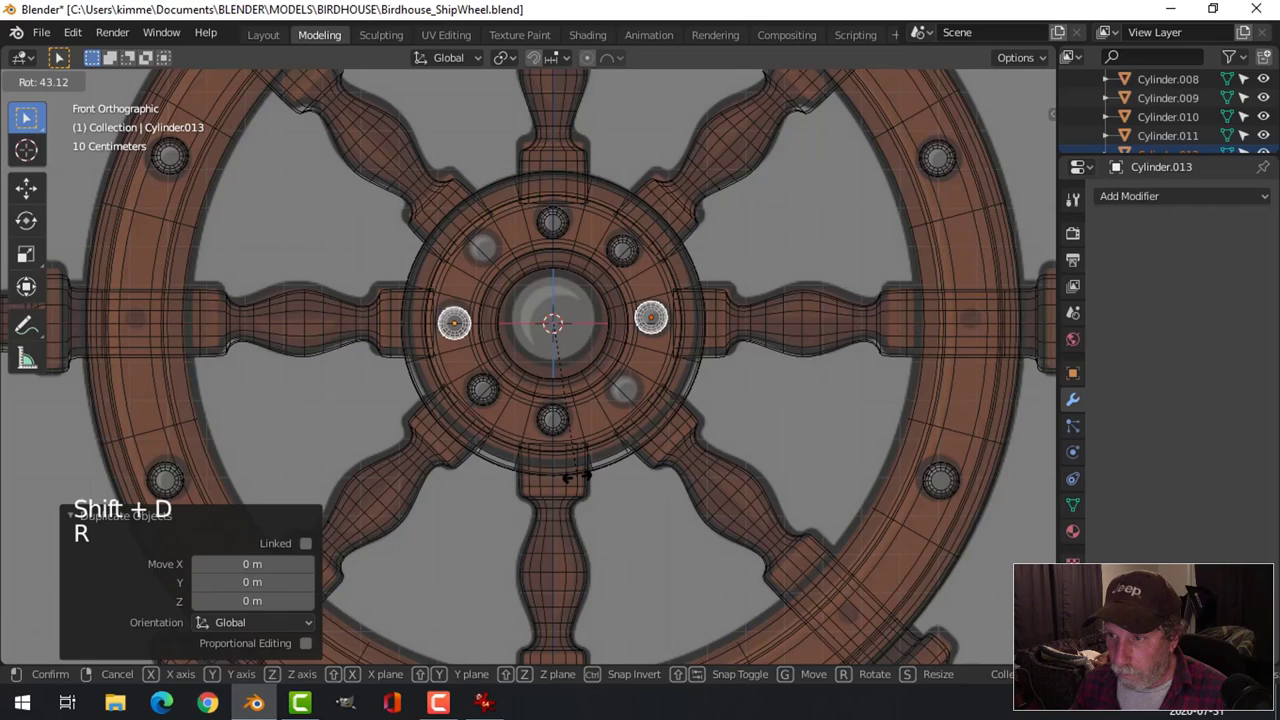
key(shift+d)
key(r)
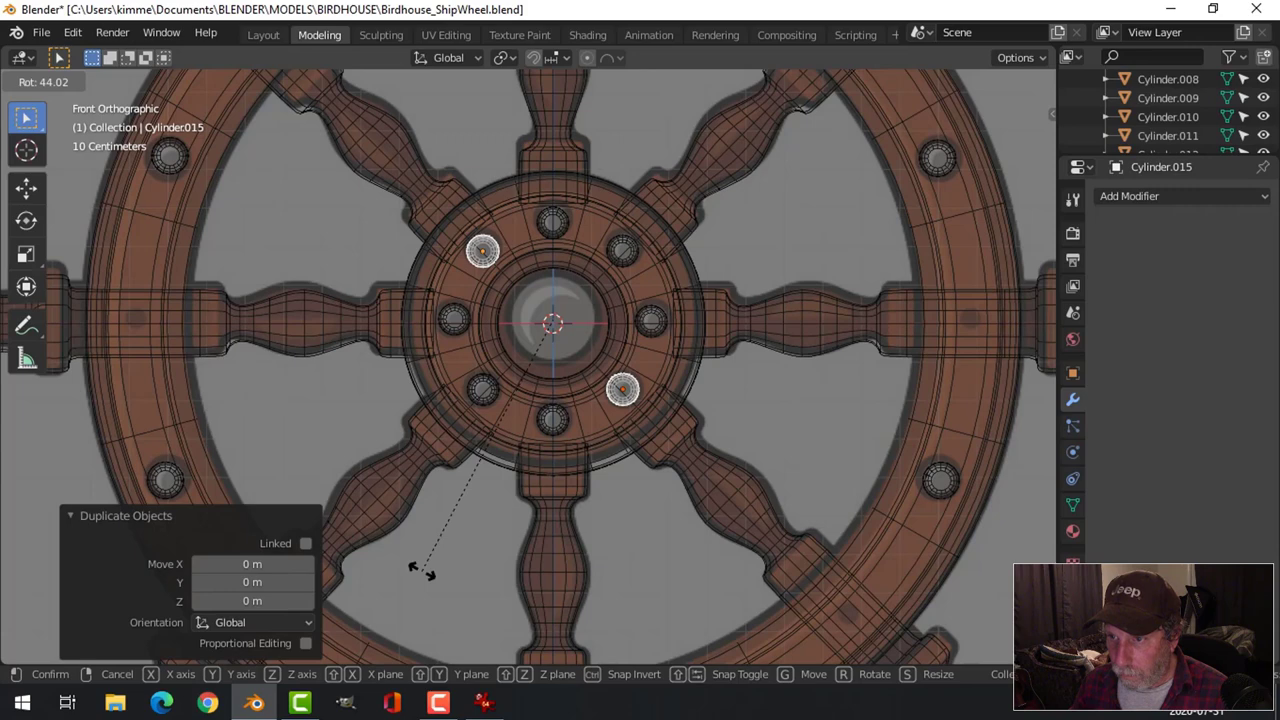
key(alt+a)
key(z)
key(Tab)
key(Tab)
key(alt+a)
Inspect the wheel from several angles and save the file with the hub studs in place.
scroll(down, 3)
middle_click(773, 411)
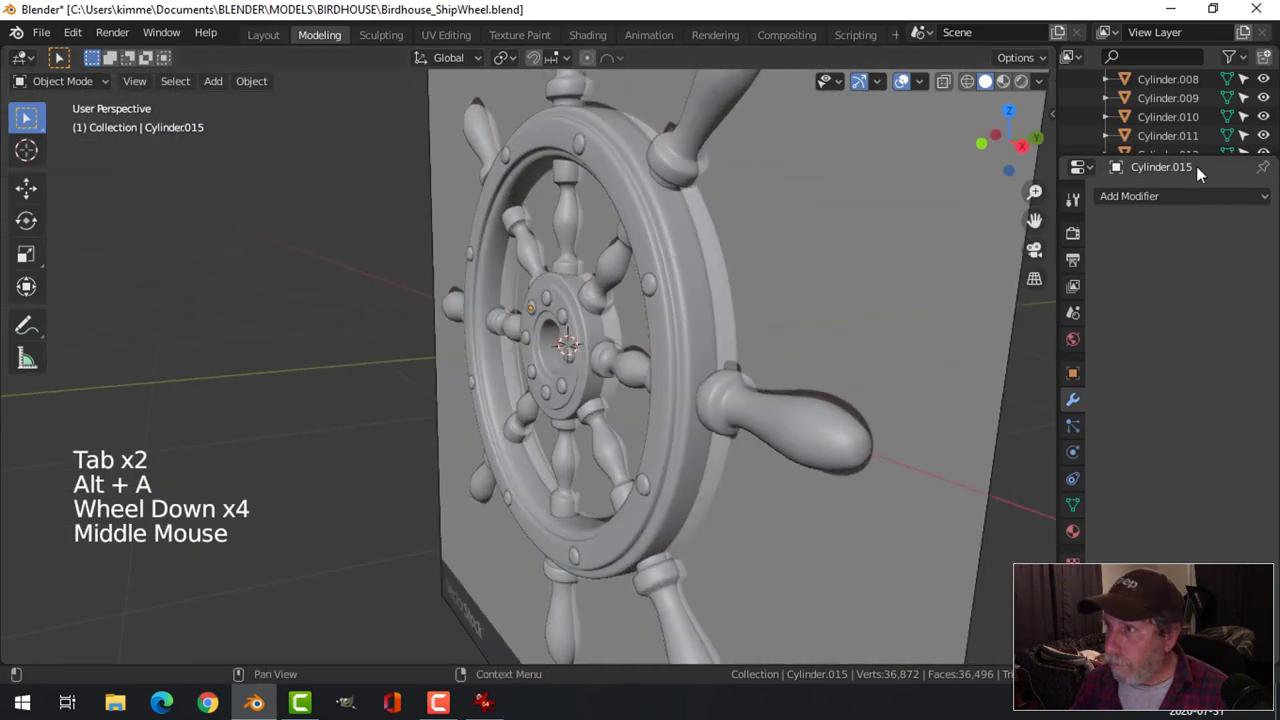
scroll(down, 3)
scroll(up, 3)
scroll(down, 3)
scroll(down, 3)
click(1272, 125)
scroll(down, 3)
middle_click(662, 384)
scroll(up, 3)
middle_click(690, 441)
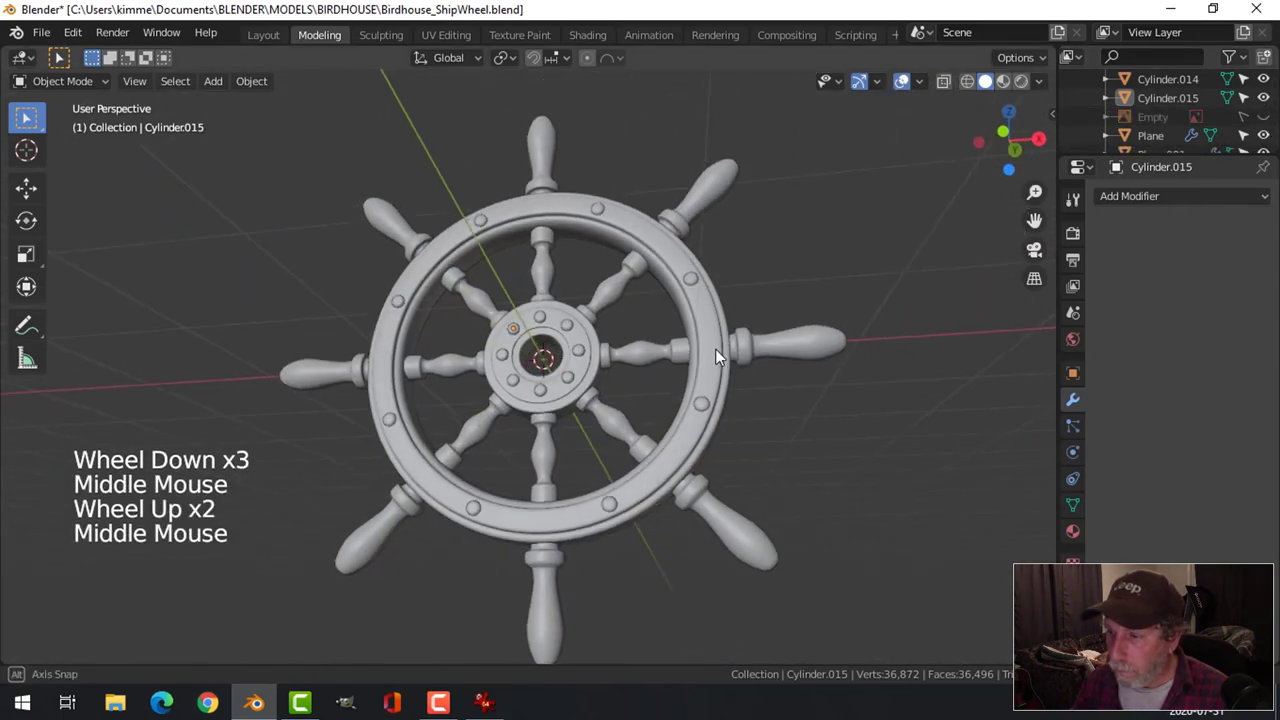
key(ctrl+s)
Select the upper-right spoke handle and check its subdivision smoothing from another angle.
scroll(down, 3)
middle_click(744, 311)
click(686, 232)
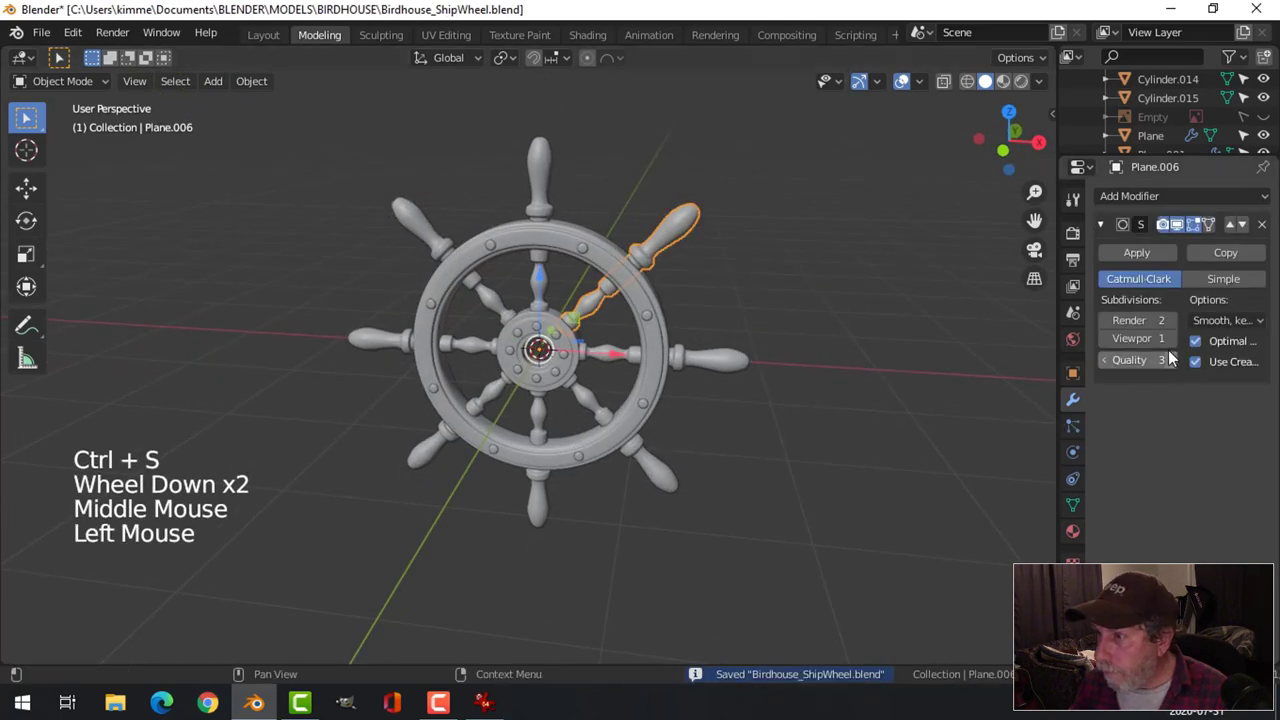
scroll(up, 3)
key(alt+a)
middle_click(803, 333)
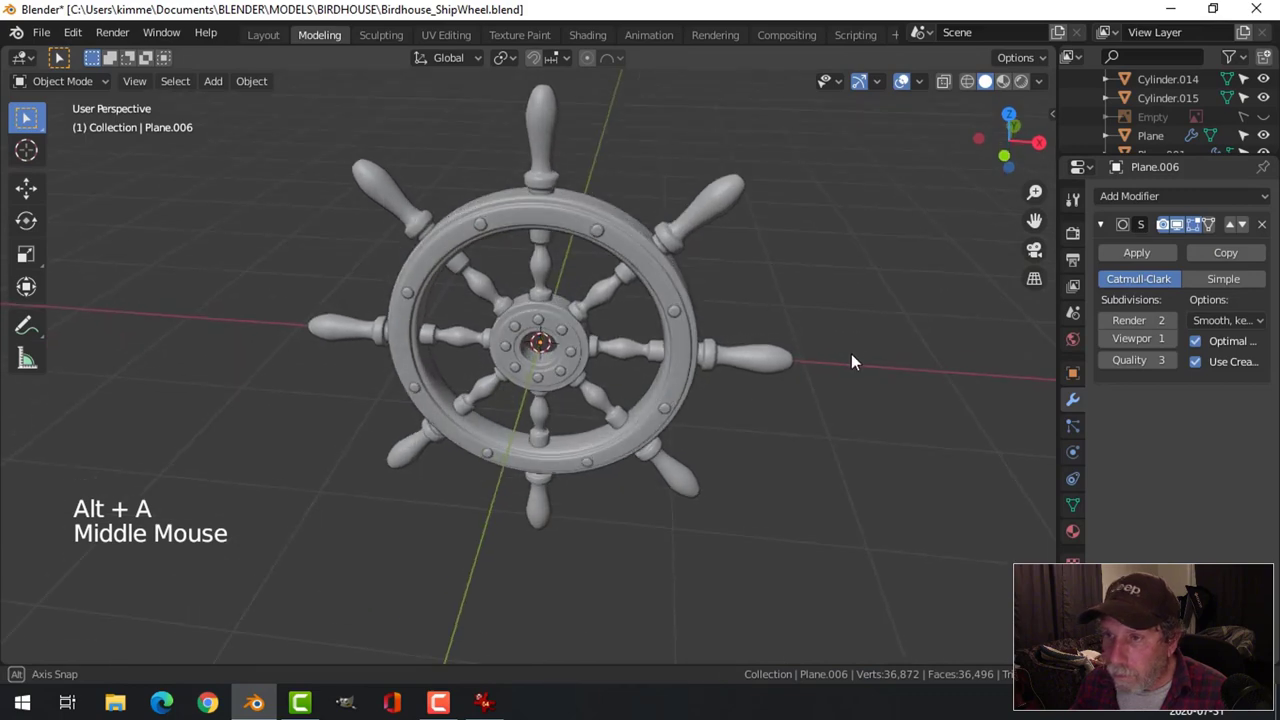